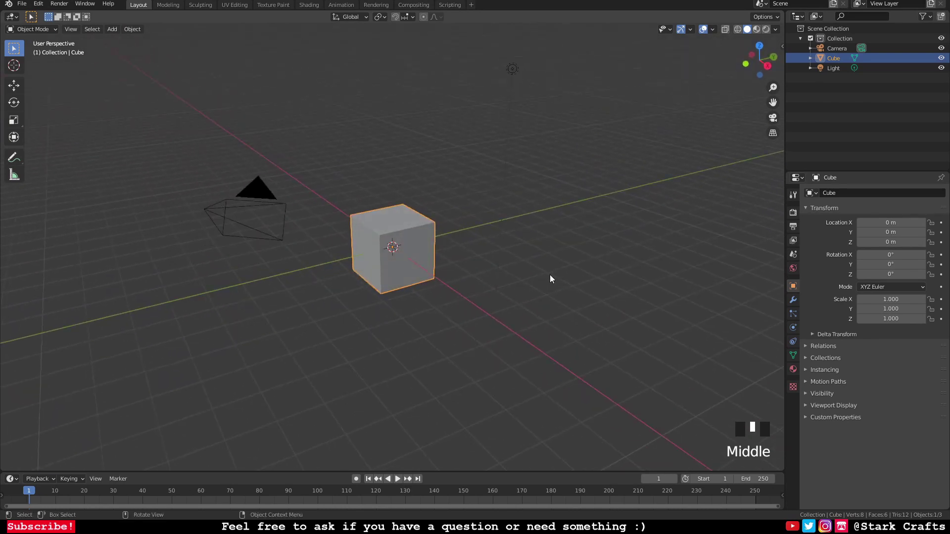
Step: Delete the default cube and hide the Light and Camera in the Outliner
scroll(down, 3)
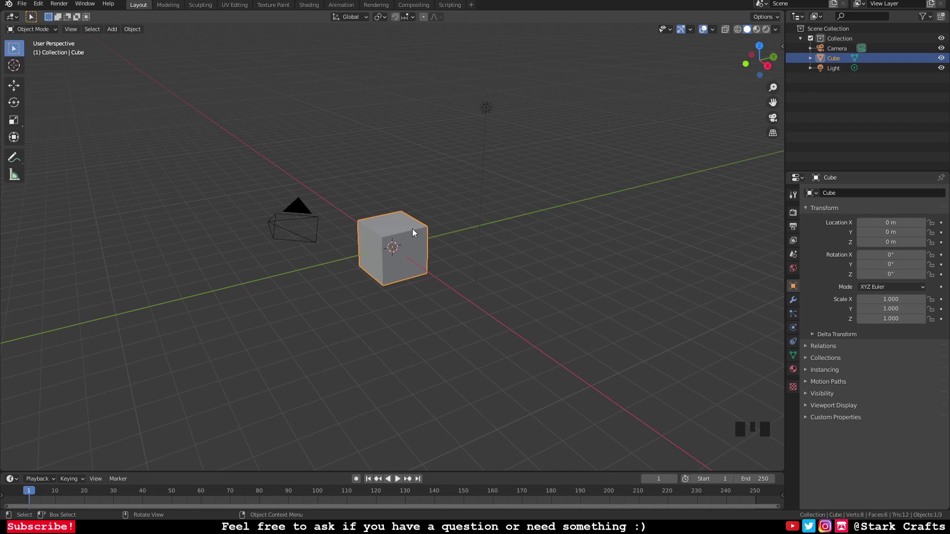
key(Delete)
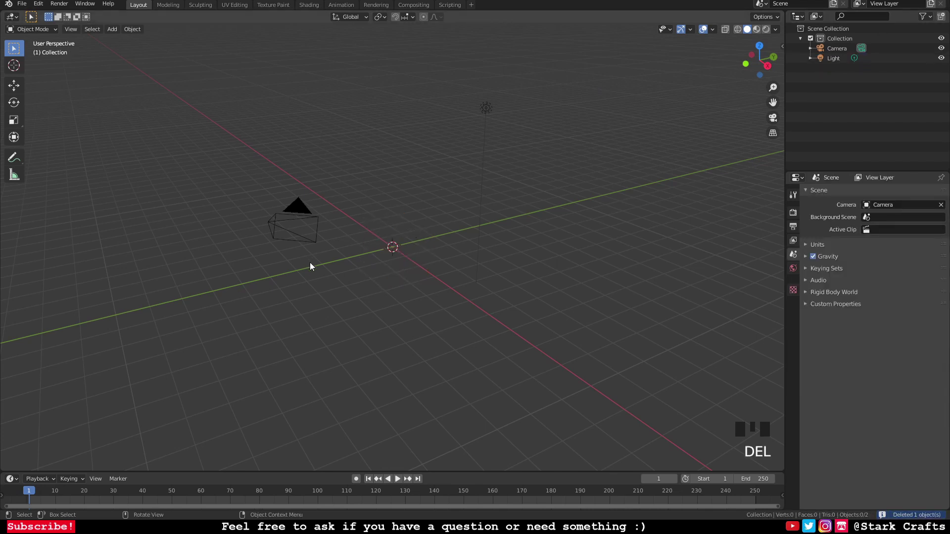
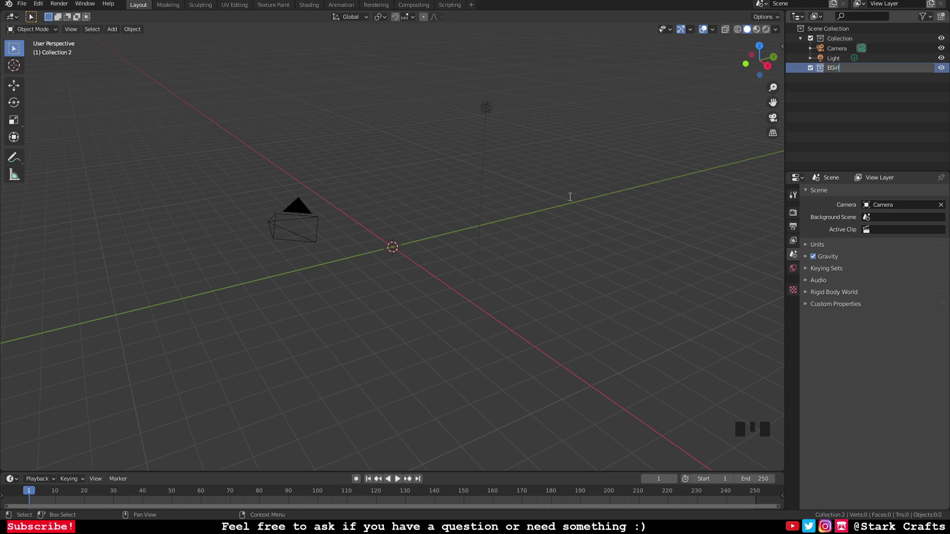
drag(575, 248, 942, 59)
click(942, 59)
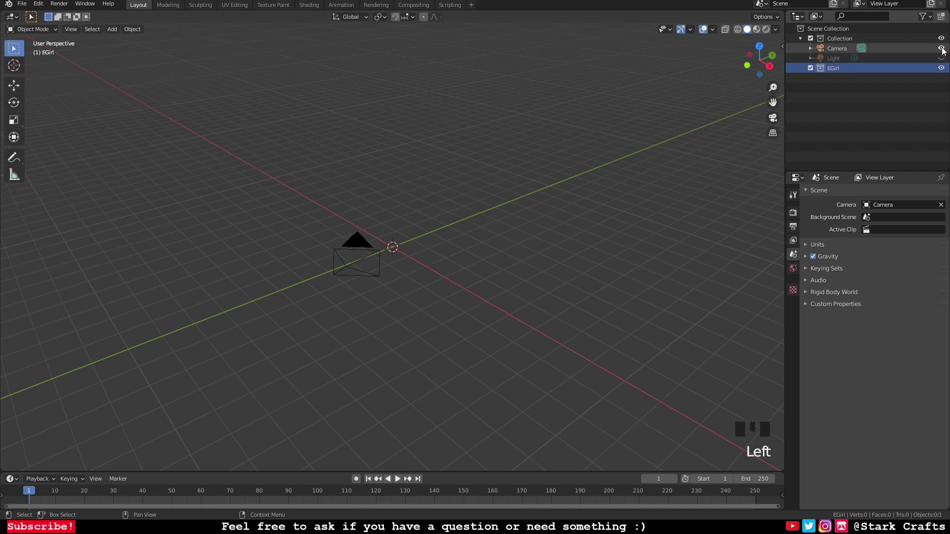
click(944, 49)
Step: Begin saving the scene through the File menu
drag(379, 271, 22, 6)
drag(22, 6, 62, 80)
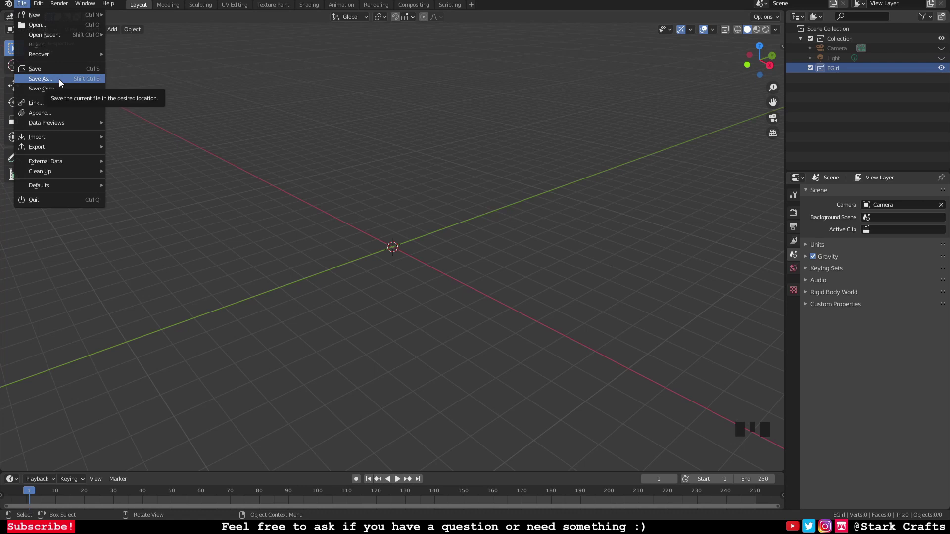
Step: Bring up the Add menu in the viewport with Shift+A
drag(462, 220, 483, 226)
scroll(down, 3)
key(shift+a)
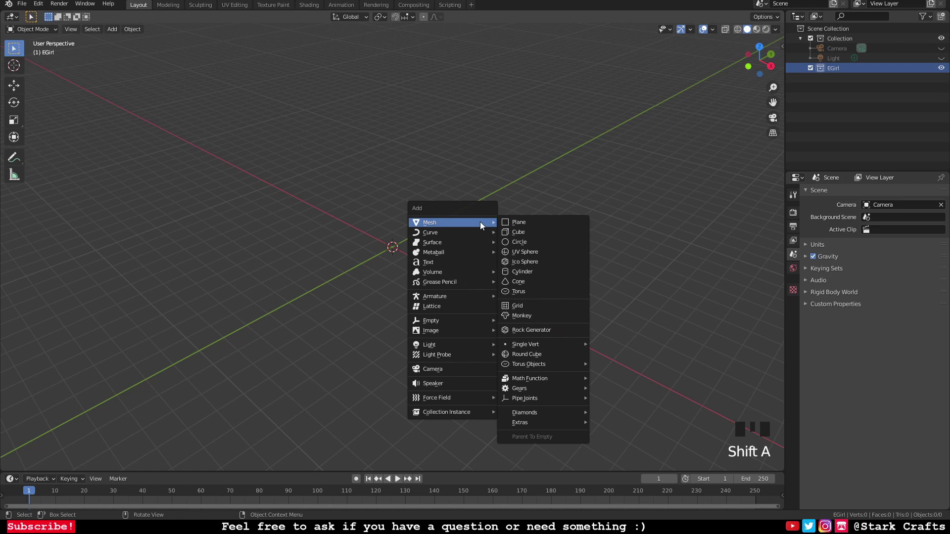
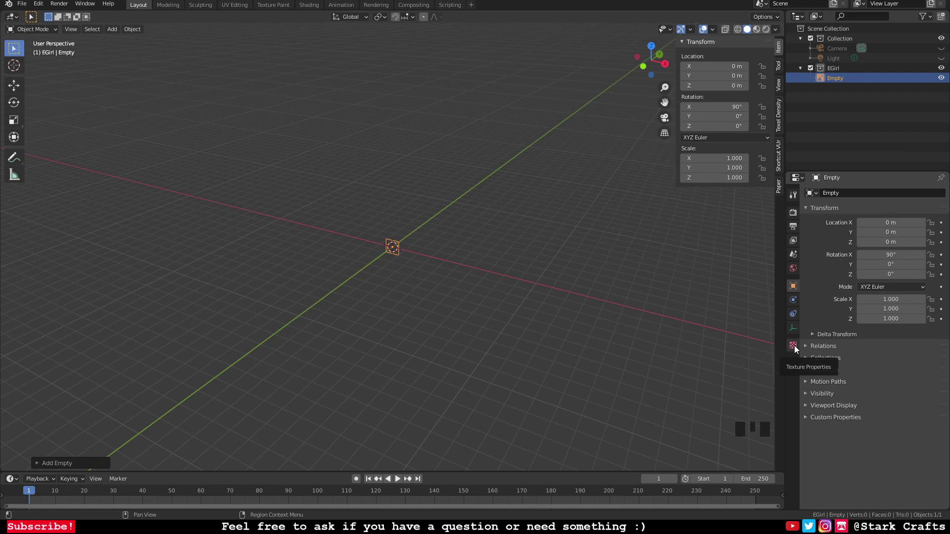
Step: Set the new image empty upright at 90° on X in its properties
drag(796, 348, 793, 326)
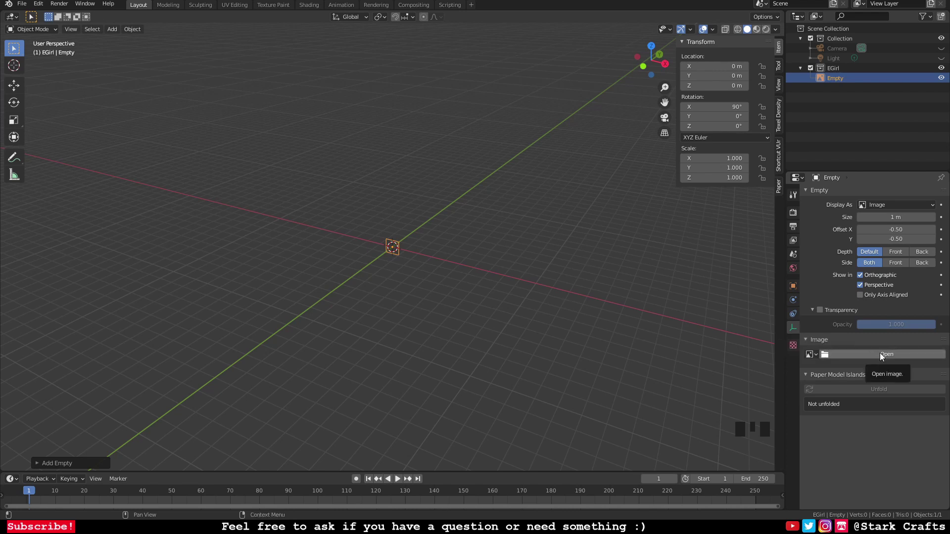
drag(882, 356, 266, 263)
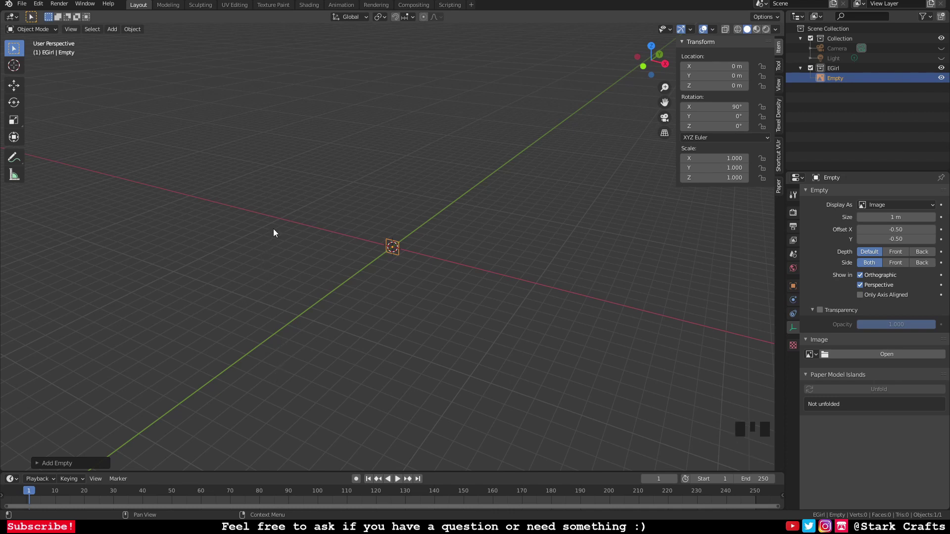
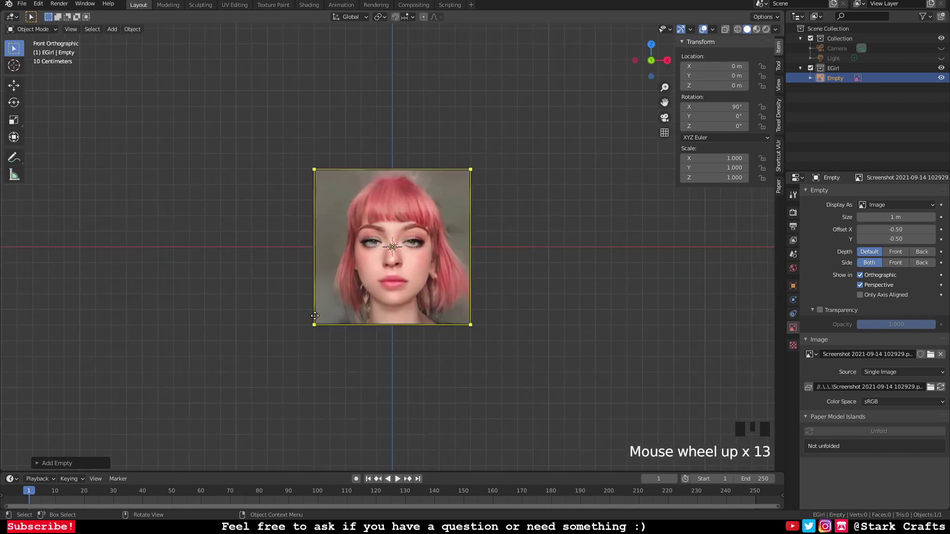
Step: Load the pink-haired portrait into the empty and view it from the front
scroll(up, 3)
scroll(down, 3)
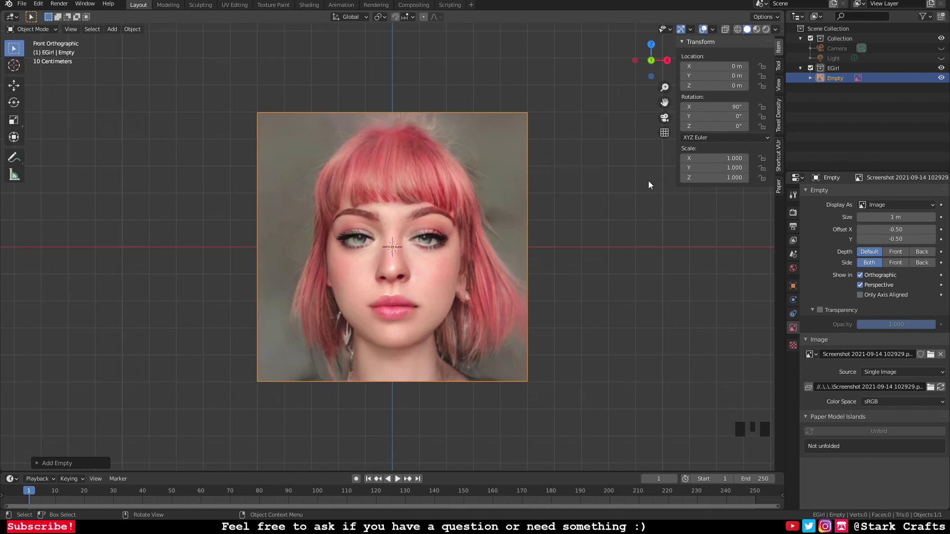
scroll(down, 3)
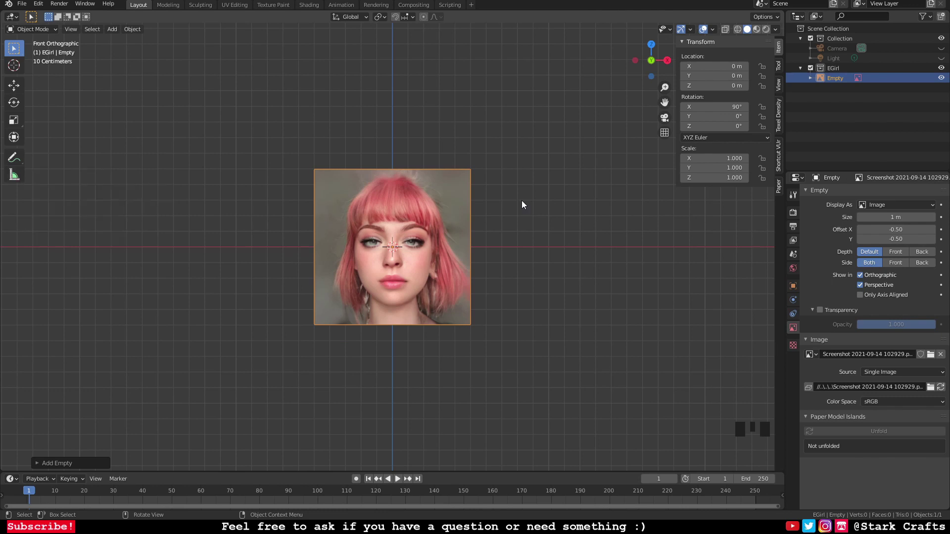
drag(21, 85, 393, 208)
Step: Raise the portrait 0.5 m so it rests on the ground line and measure its ~1 m height
key(Tab)
click(395, 206)
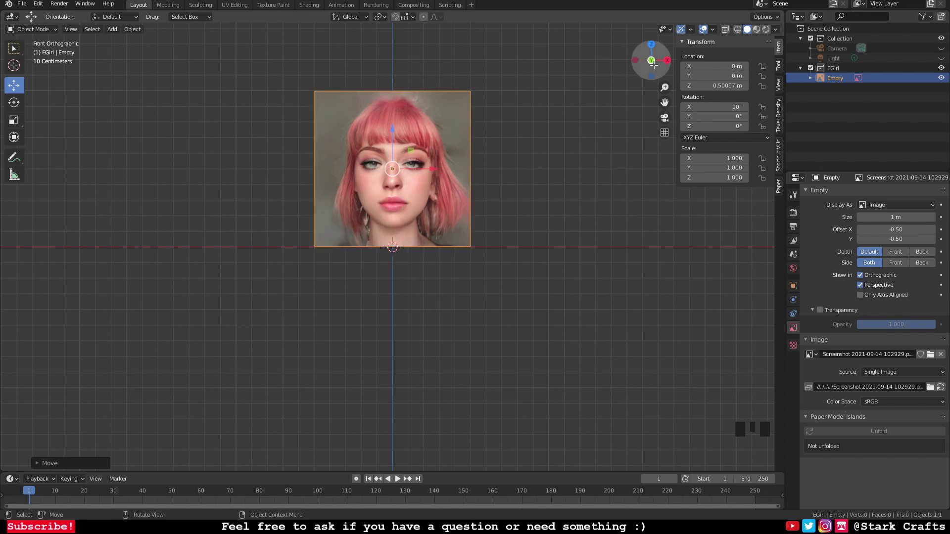
scroll(up, 3)
scroll(down, 3)
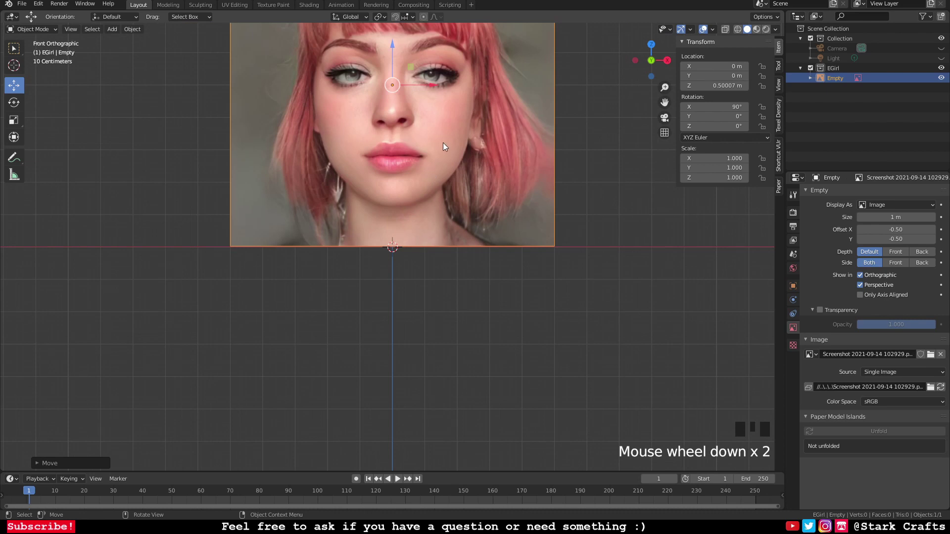
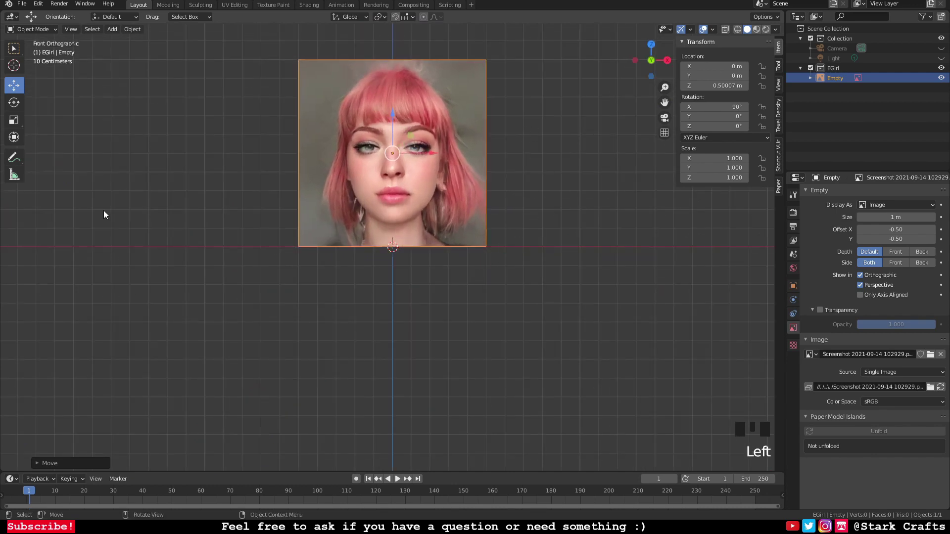
drag(16, 176, 276, 190)
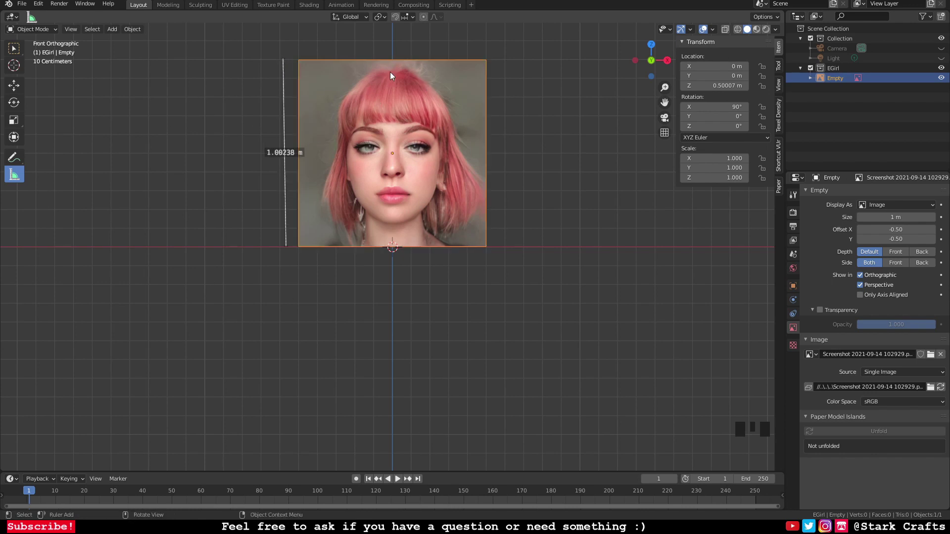
Step: Measure the head from hair to chin, then undo both ruler measurements
click(388, 73)
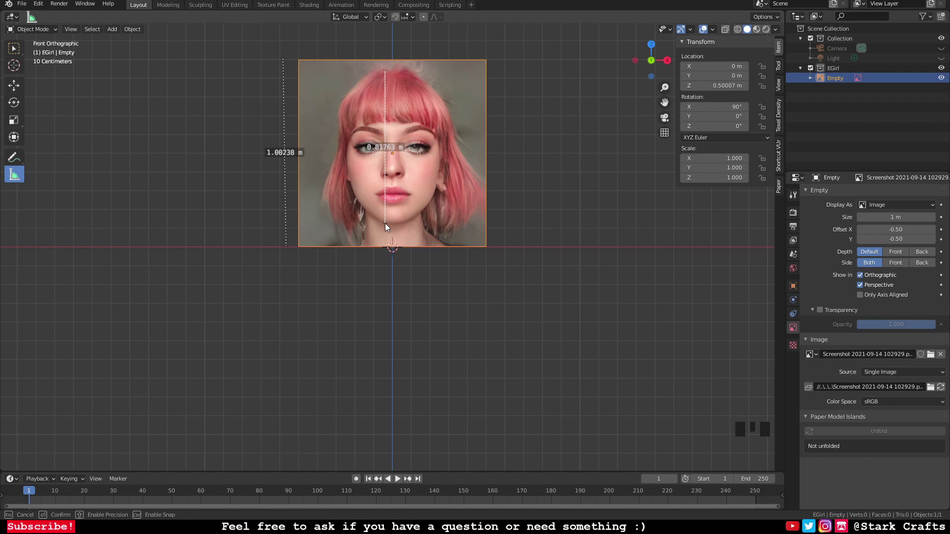
click(623, 156)
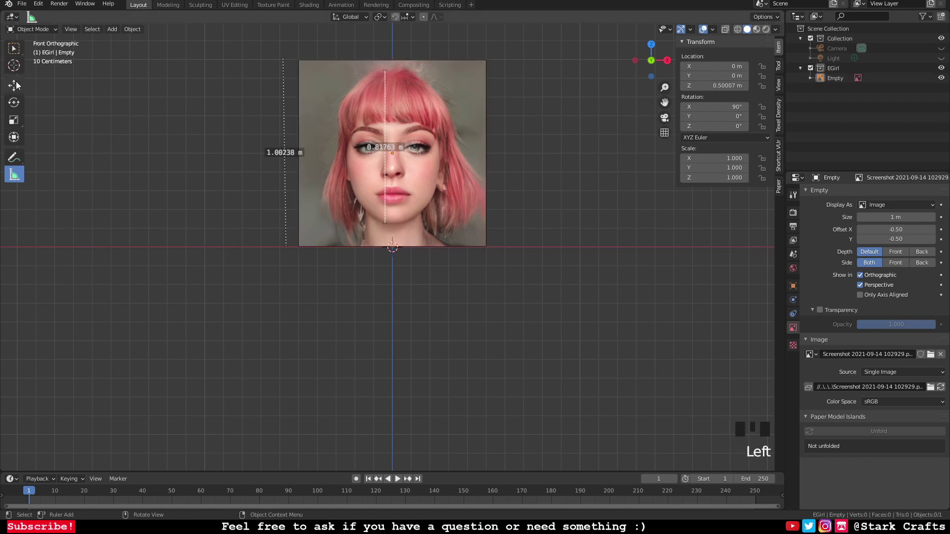
click(581, 168)
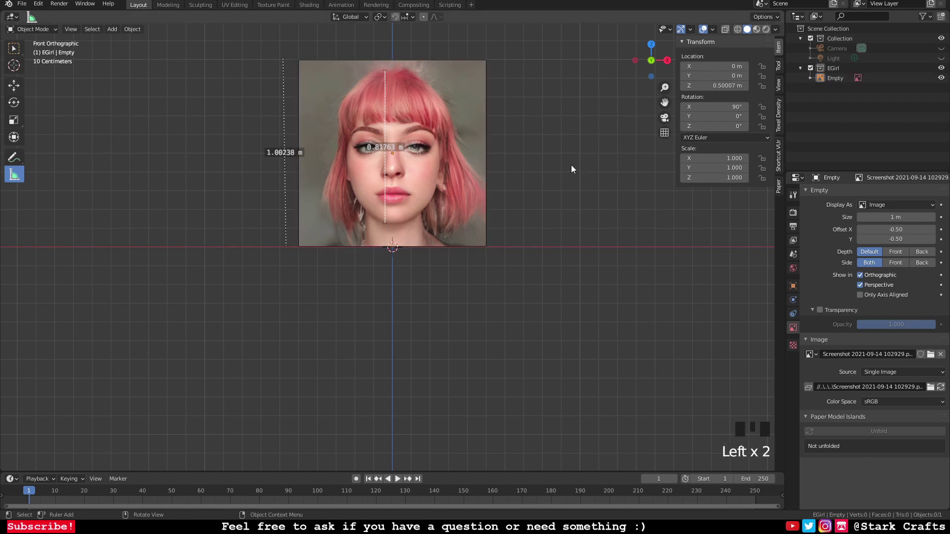
key(ctrl+z)
key(ctrl+z)
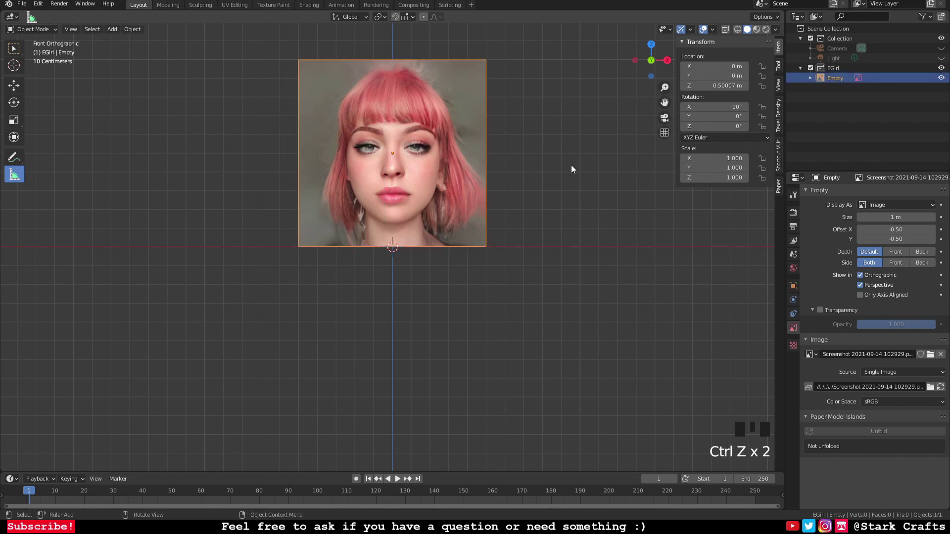
drag(570, 165, 551, 193)
Step: Orbit around the one-metre reference to check it from front and angled views
scroll(down, 3)
drag(586, 189, 600, 158)
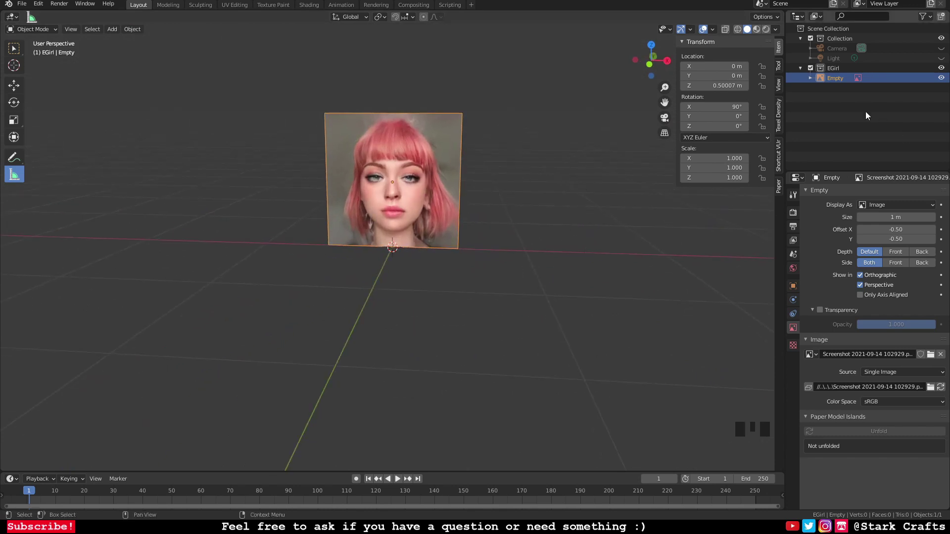
drag(622, 190, 652, 192)
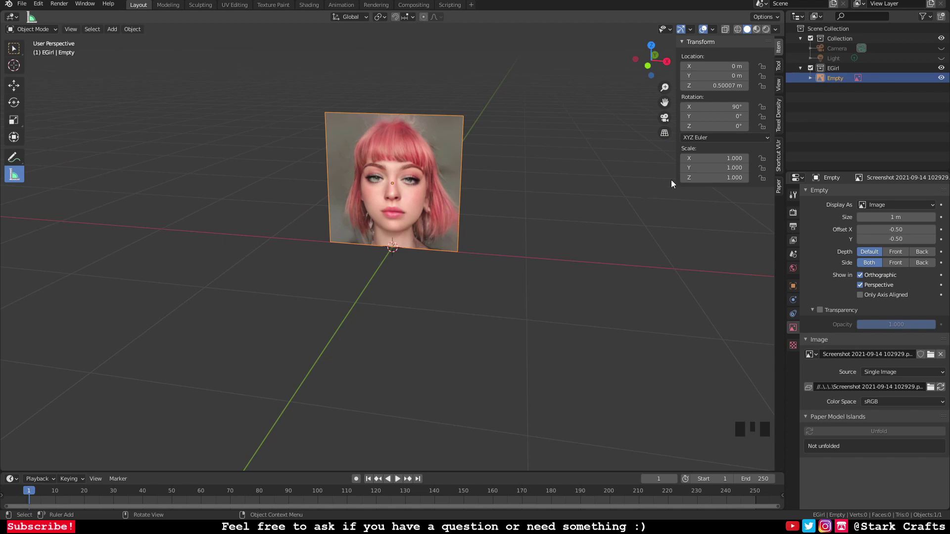
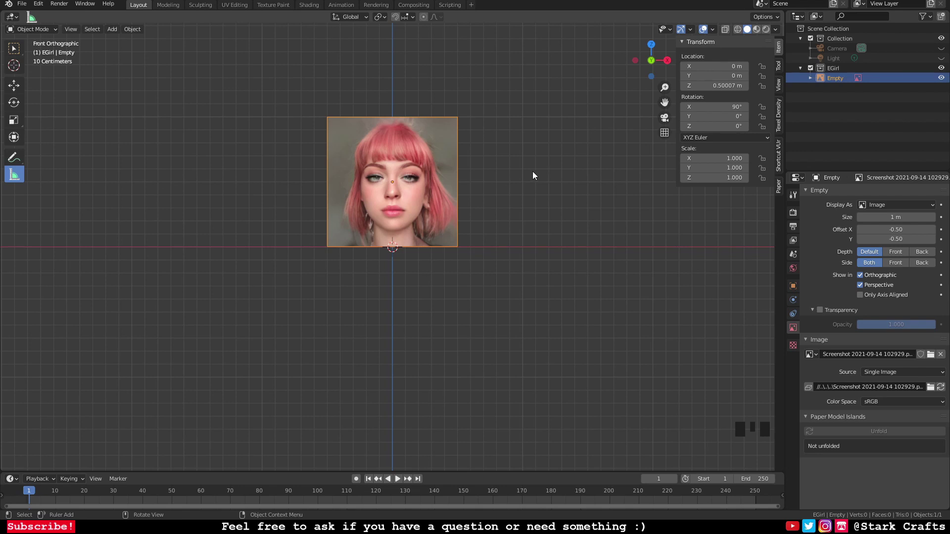
drag(558, 173, 435, 170)
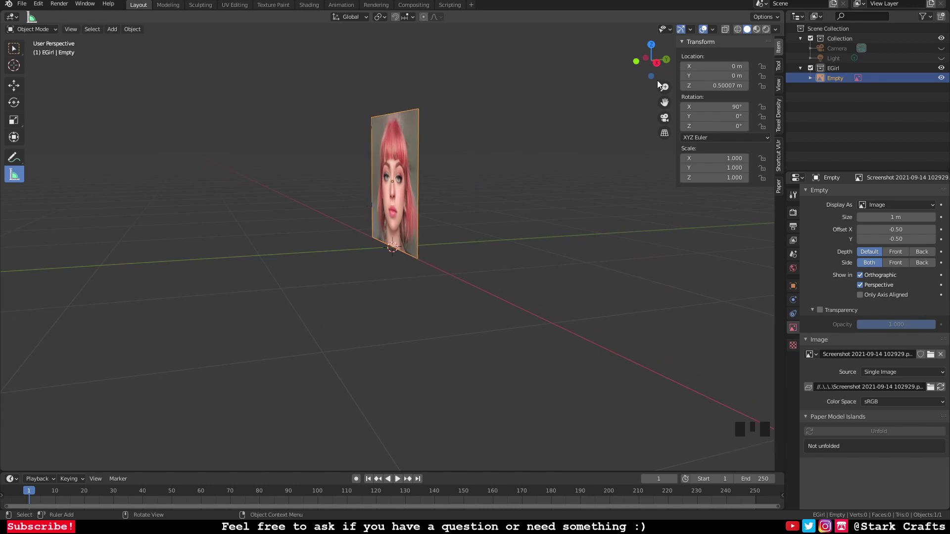
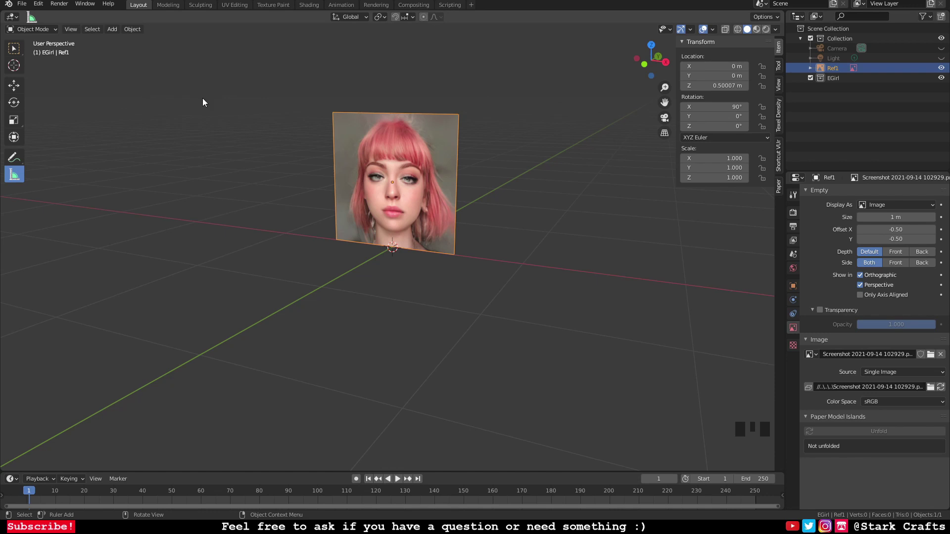
Step: Duplicate Ref1 with Shift+D as Ref2, turned 90° on Z to cross the original
click(7, 91)
click(10, 90)
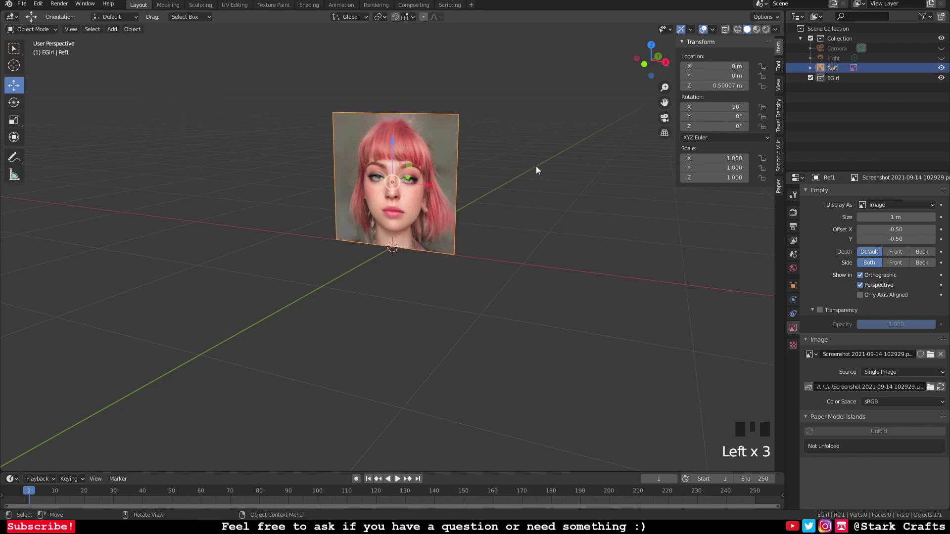
key(shift+d)
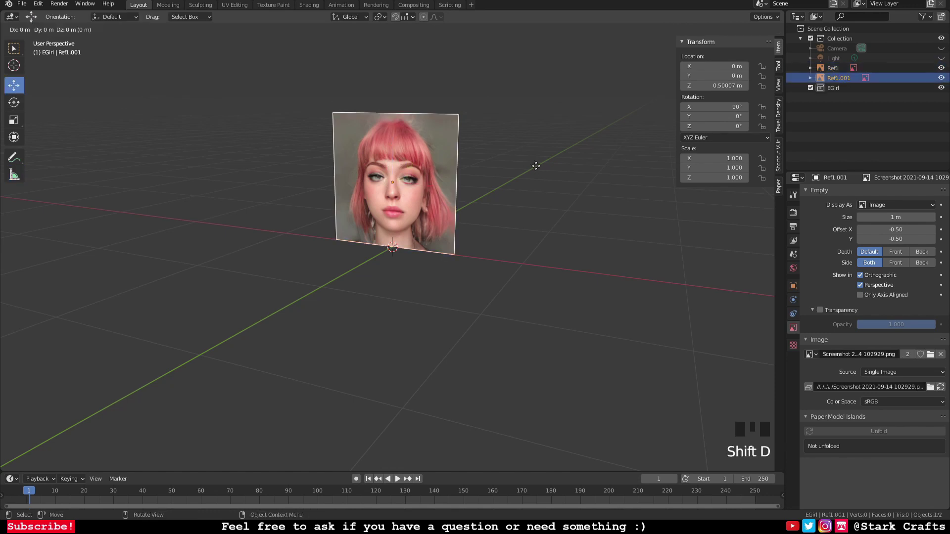
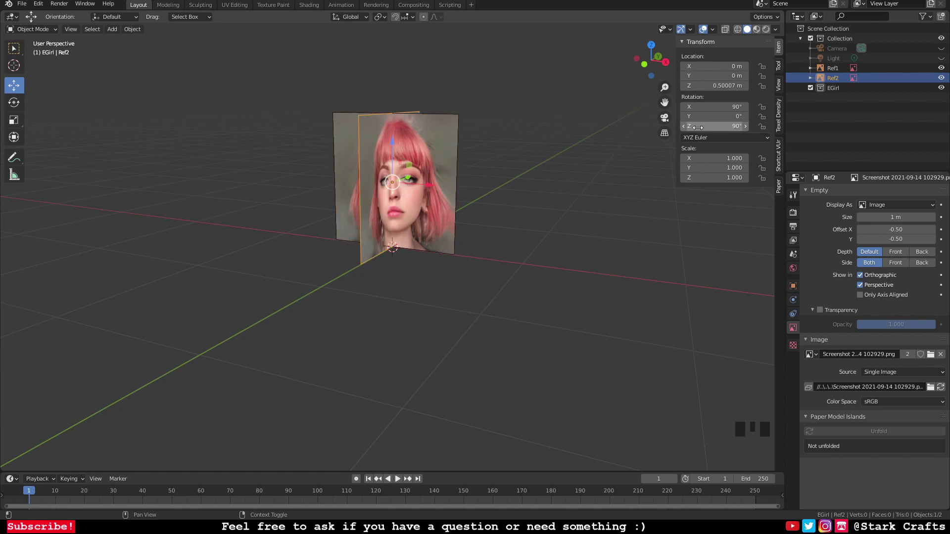
drag(574, 222, 934, 359)
Step: Drop the black-and-white side-profile photo onto Ref2 and inspect it straight on
drag(933, 359, 532, 209)
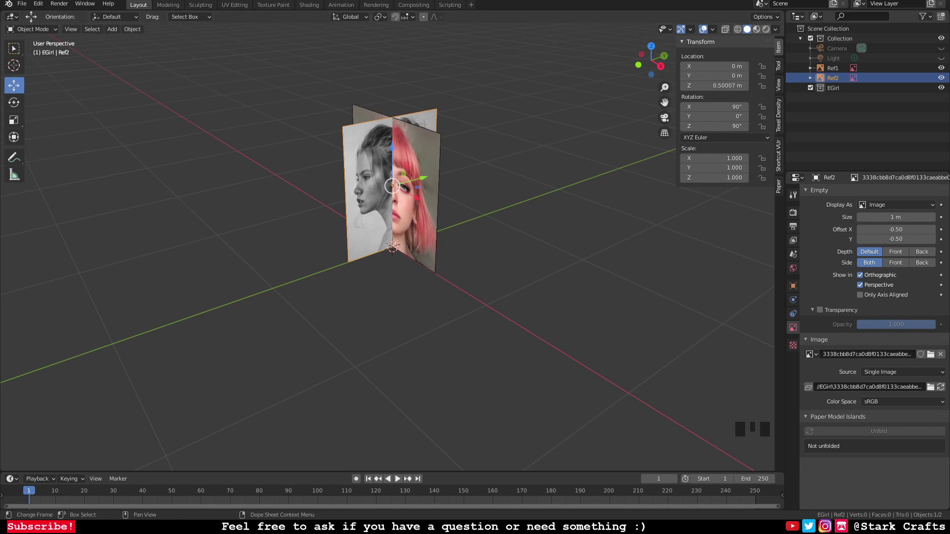
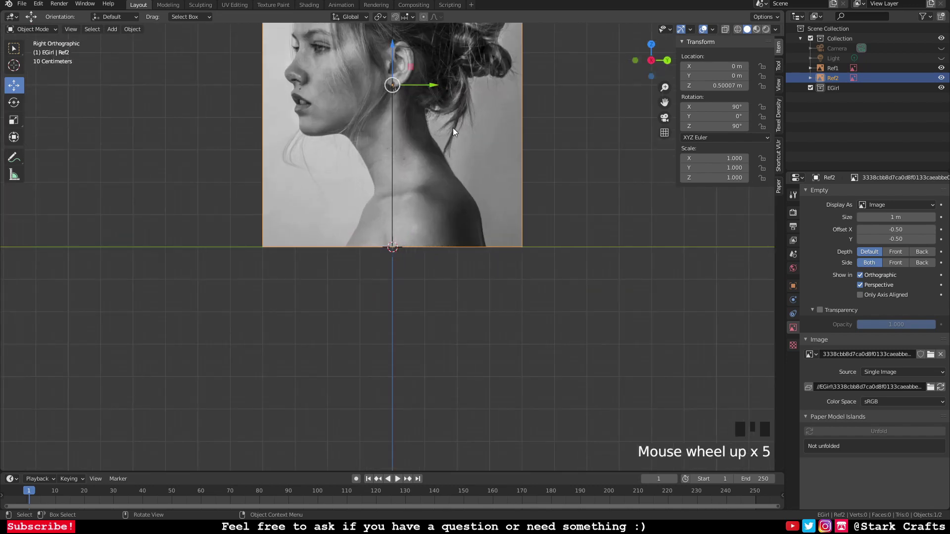
scroll(down, 3)
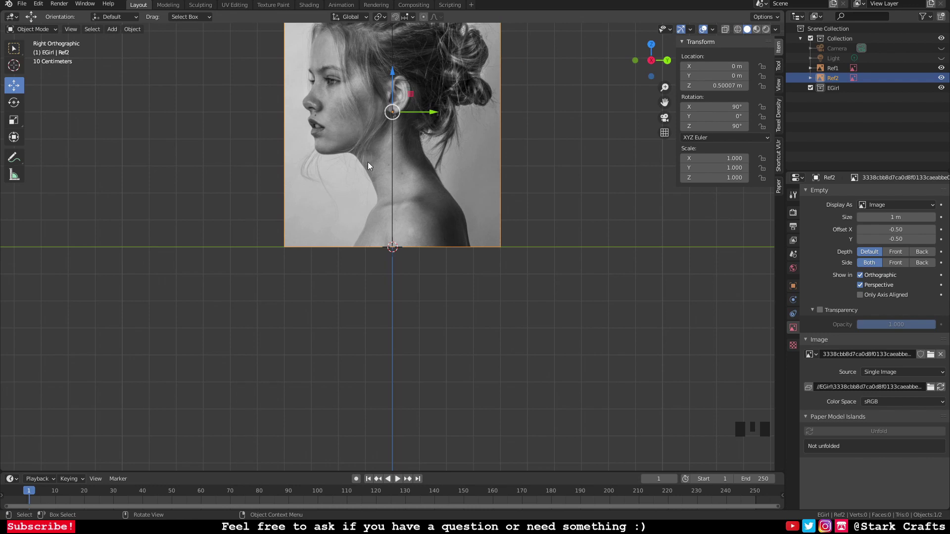
drag(356, 104, 382, 237)
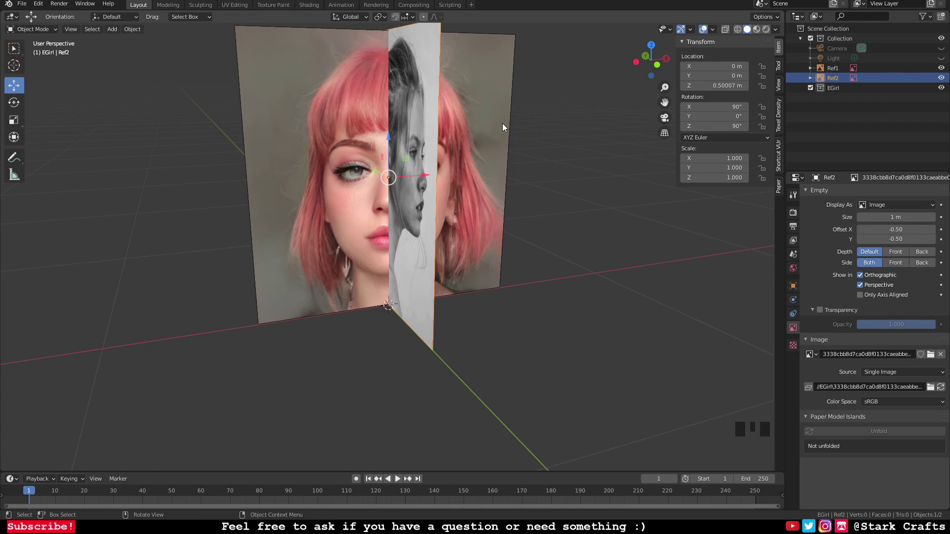
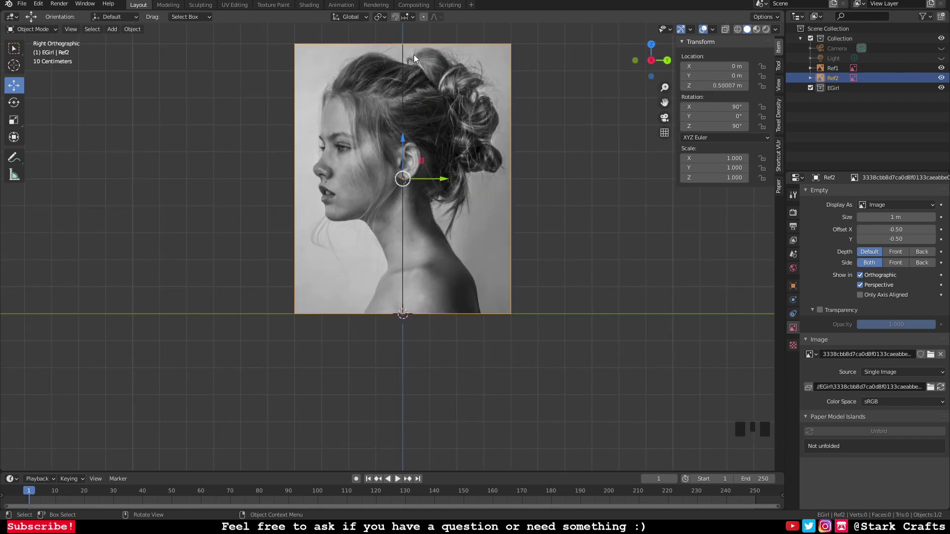
drag(445, 187, 563, 215)
scroll(down, 3)
drag(442, 249, 363, 228)
scroll(up, 3)
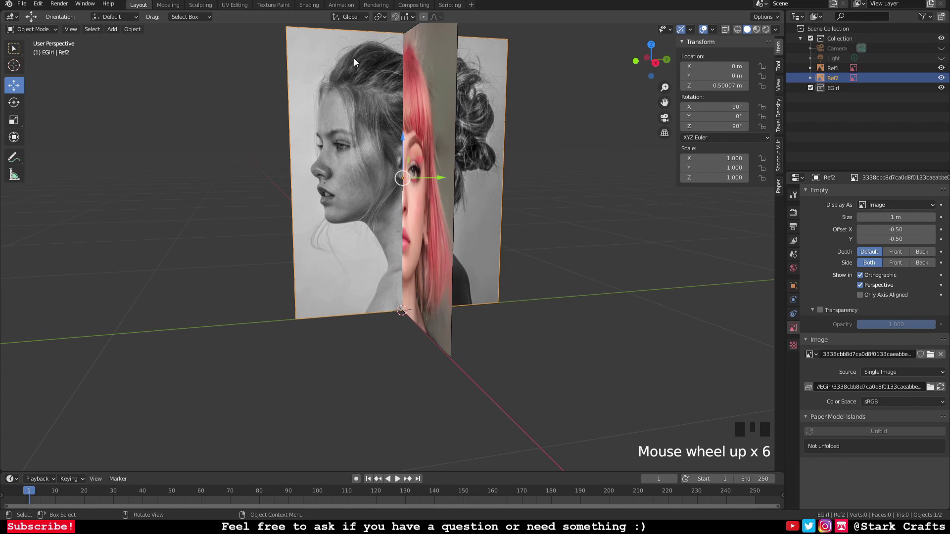
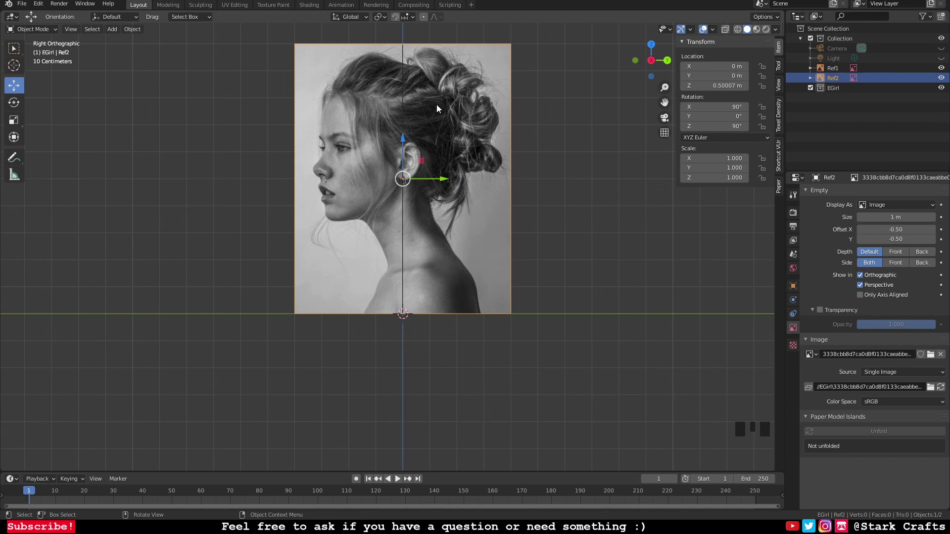
Step: Scale up the side-profile reference and orbit to compare it with the front view
drag(337, 152, 579, 153)
scroll(down, 3)
drag(566, 156, 543, 200)
key(s)
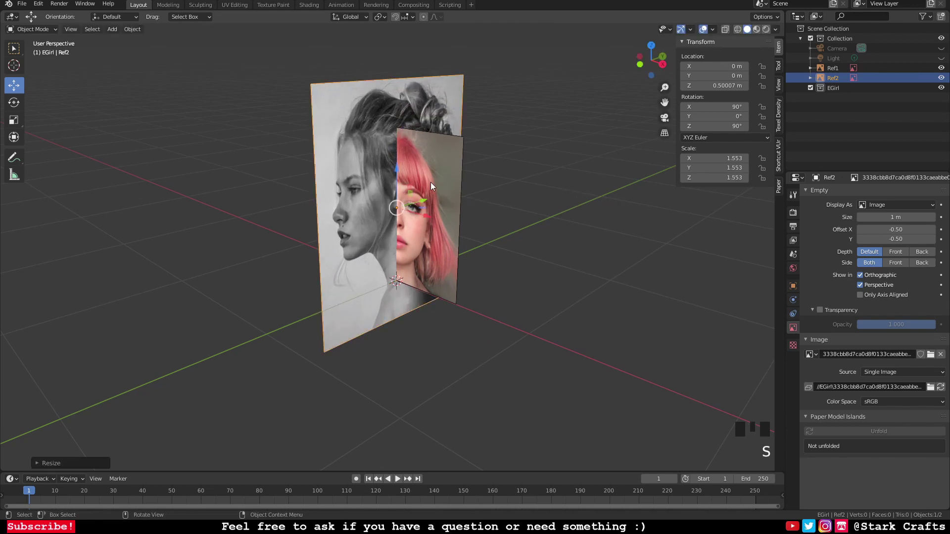
click(399, 172)
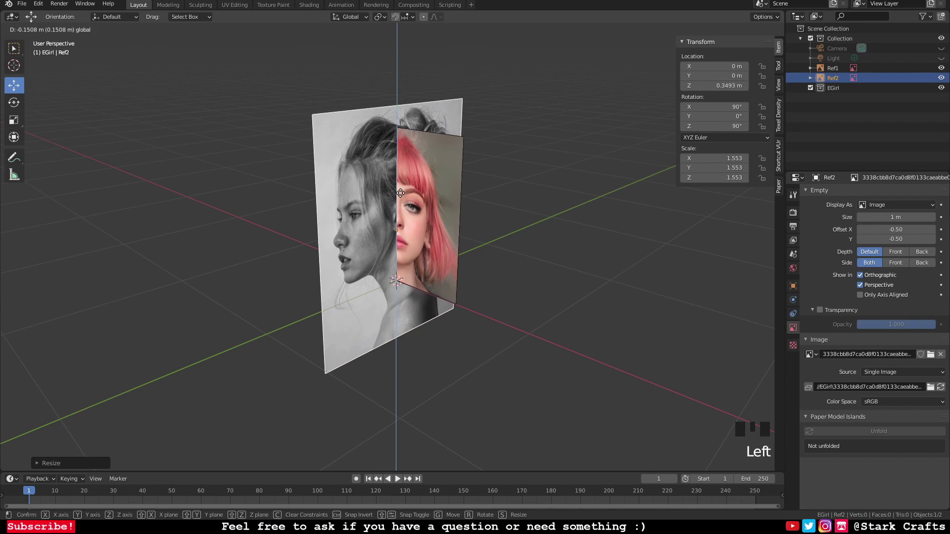
drag(513, 223, 445, 238)
drag(446, 238, 463, 267)
drag(462, 267, 516, 260)
scroll(up, 3)
drag(532, 238, 563, 155)
Step: Rescale and move Ref2 until it lines up with Ref1, front reference about 1.35 m back on Y
key(s)
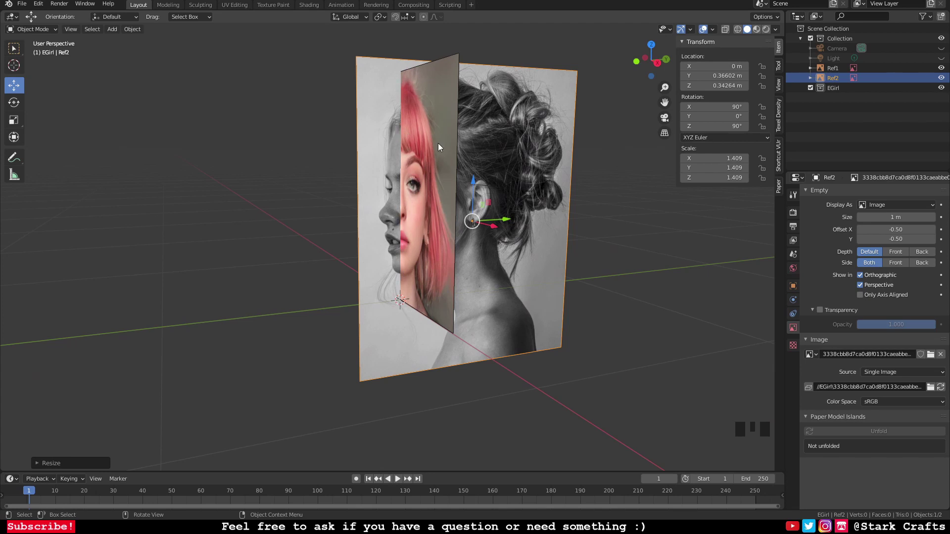
key(s)
click(475, 177)
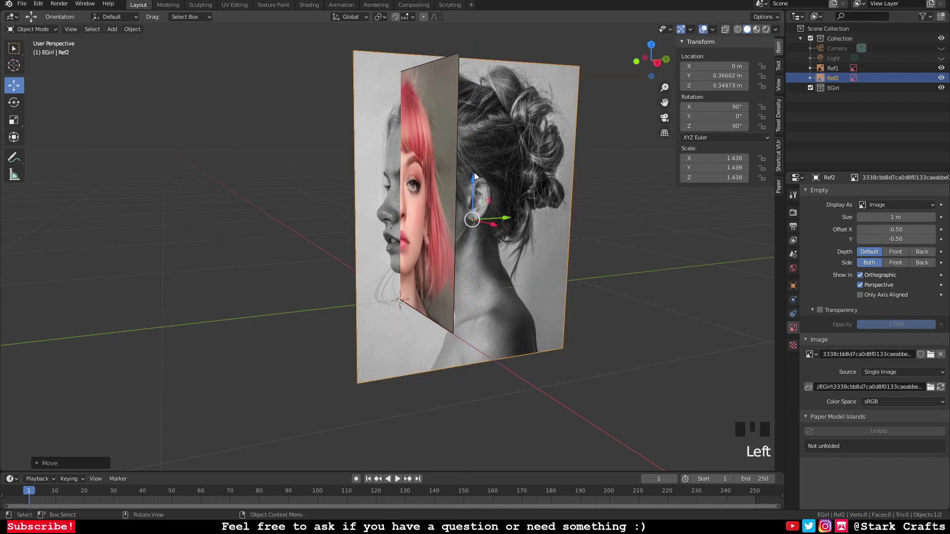
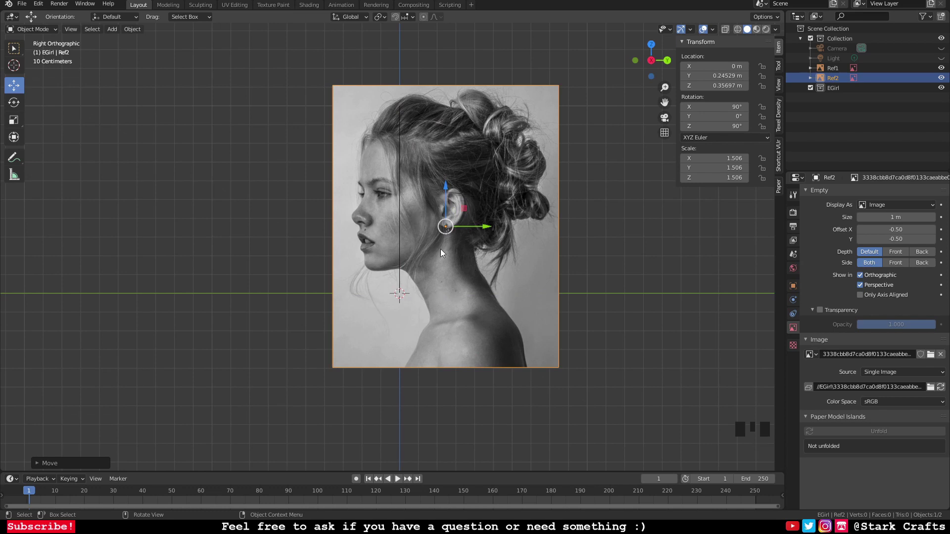
click(487, 224)
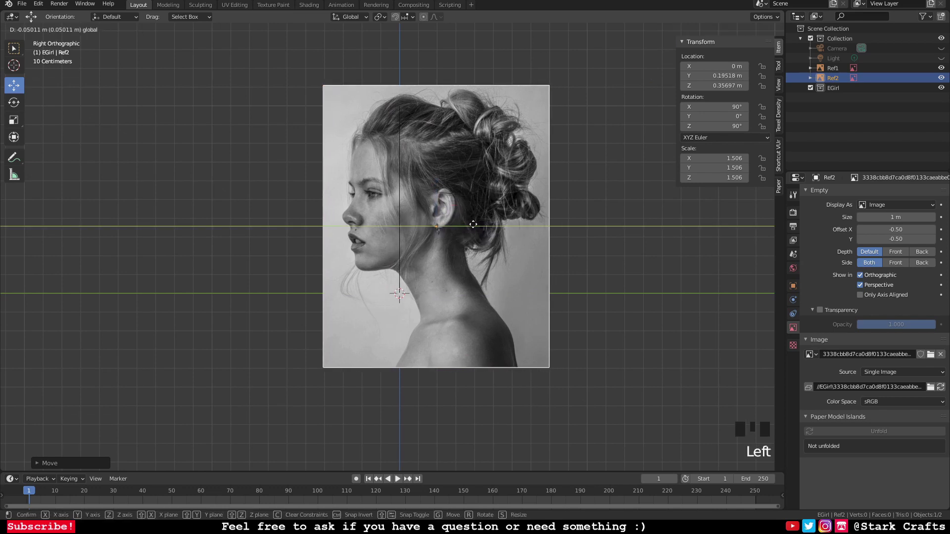
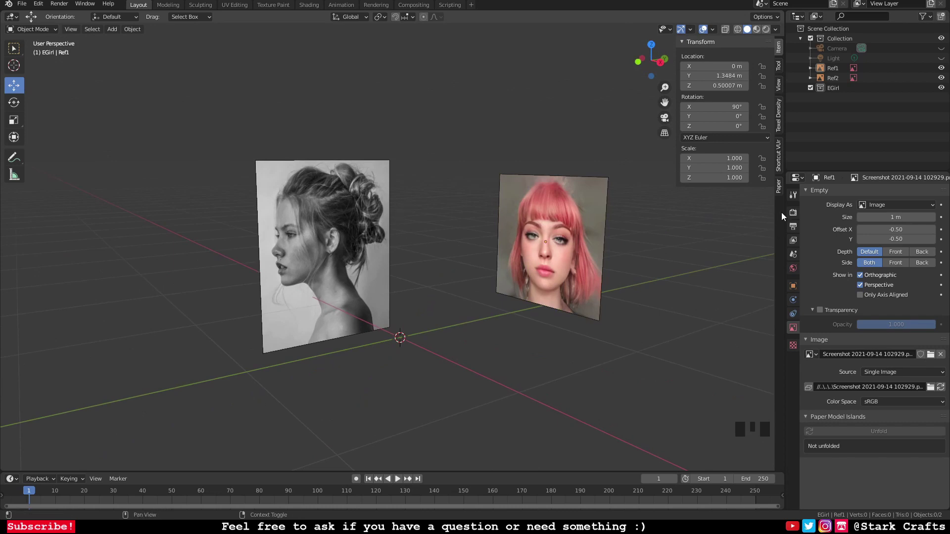
Step: Save the file, check both references from around, and bring up the Add menu
click(796, 216)
drag(450, 91, 476, 105)
key(ctrl+s)
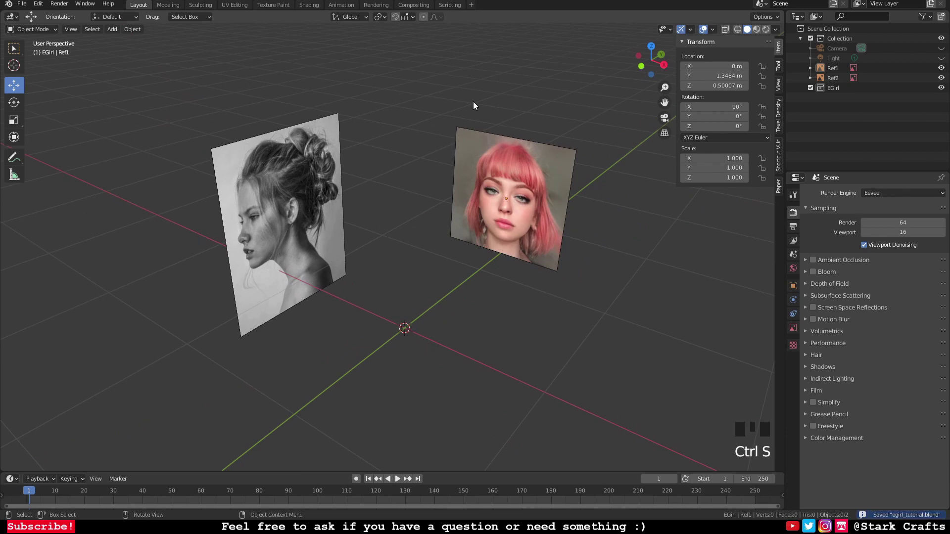
drag(644, 317, 626, 299)
scroll(down, 3)
drag(633, 300, 836, 92)
drag(836, 92, 537, 338)
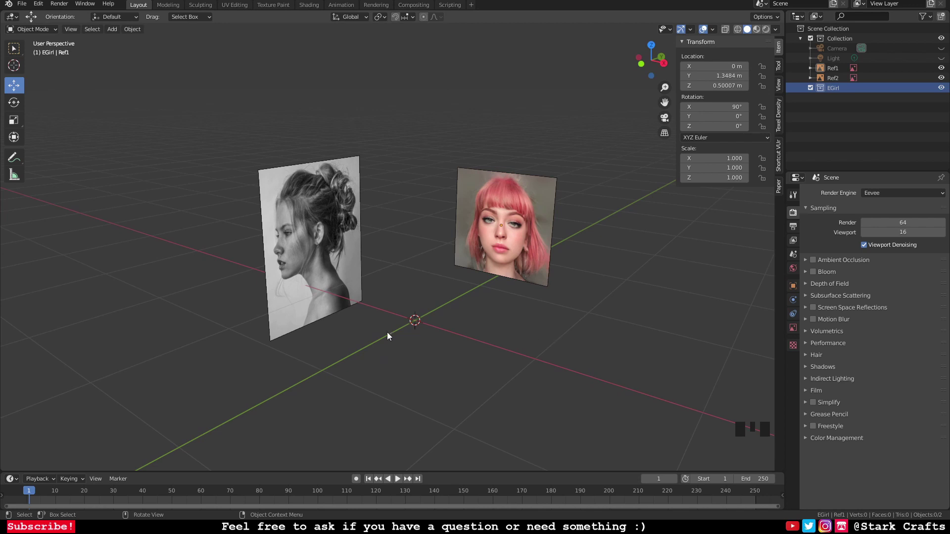
drag(483, 321, 527, 347)
key(shift+a)
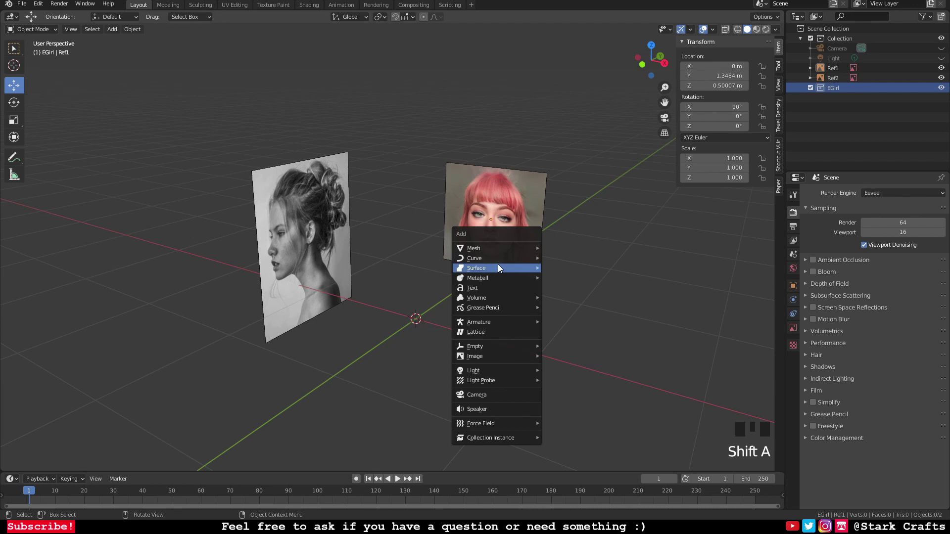
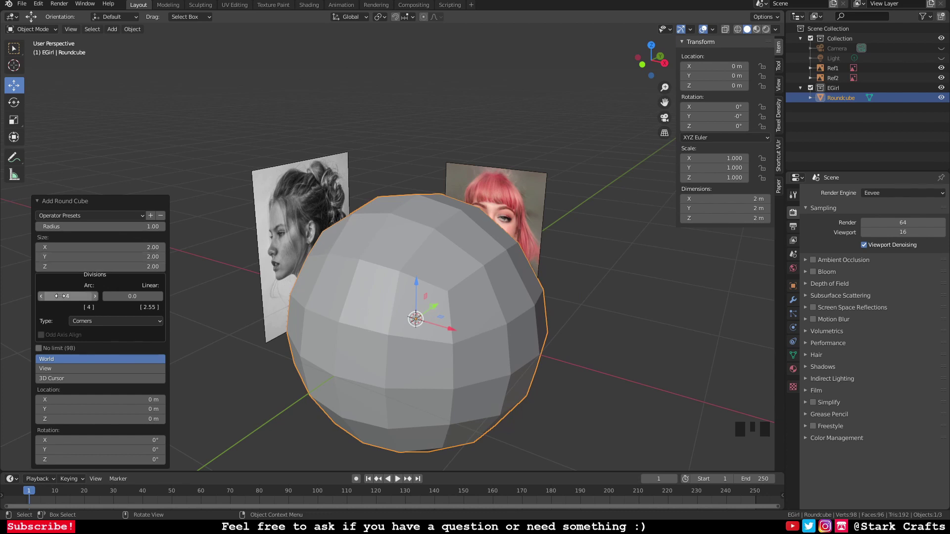
Step: Lower the new round cube's arc divisions in the Add Round Cube panel to keep it low-poly
drag(239, 338, 69, 342)
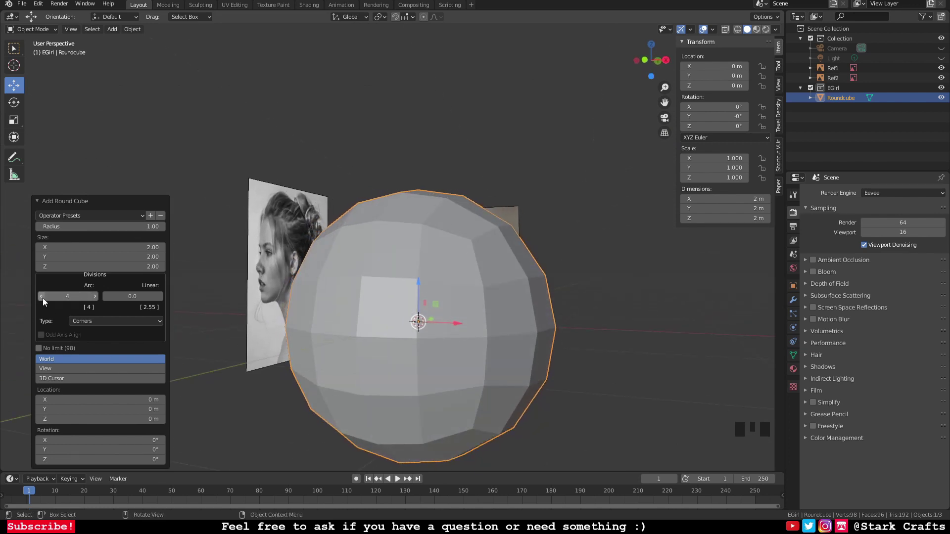
drag(46, 301, 98, 302)
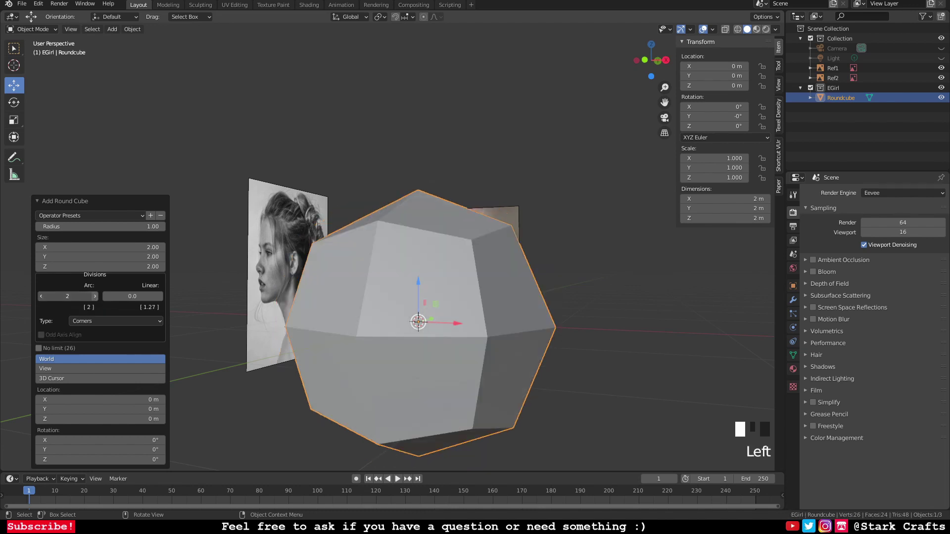
drag(292, 338, 42, 300)
click(42, 300)
drag(365, 331, 97, 298)
drag(98, 298, 337, 323)
drag(331, 310, 588, 189)
click(588, 189)
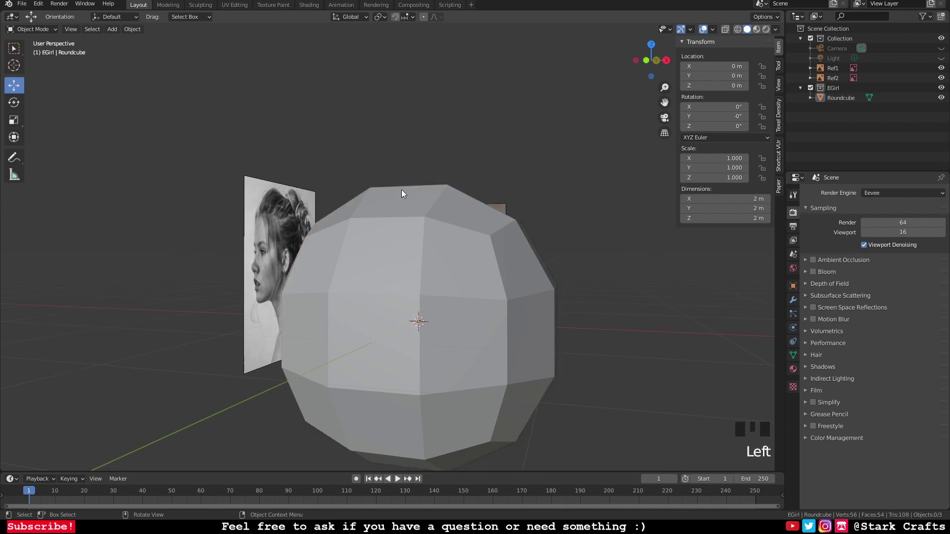
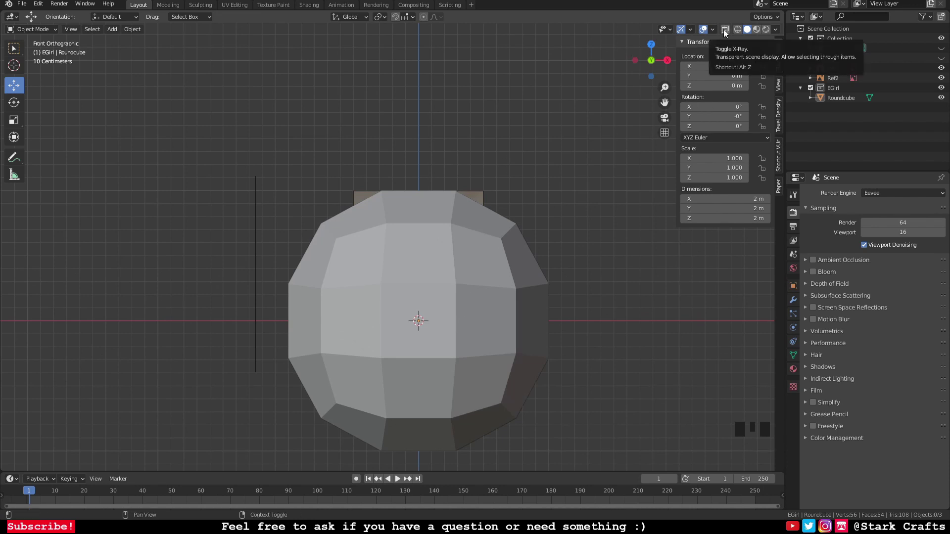
Step: Make the scene see-through, delete the left half of the round cube and start scaling the remaining half to the face
drag(726, 33, 454, 285)
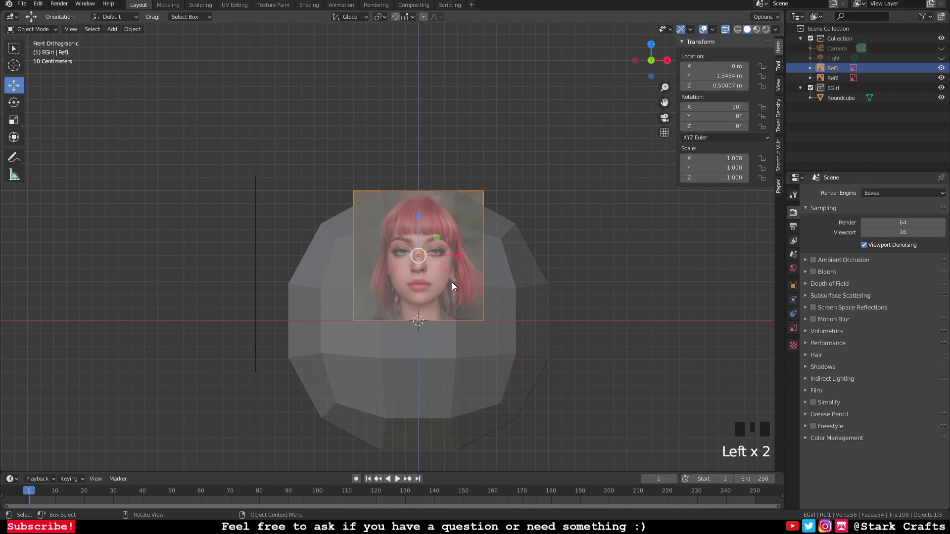
click(555, 297)
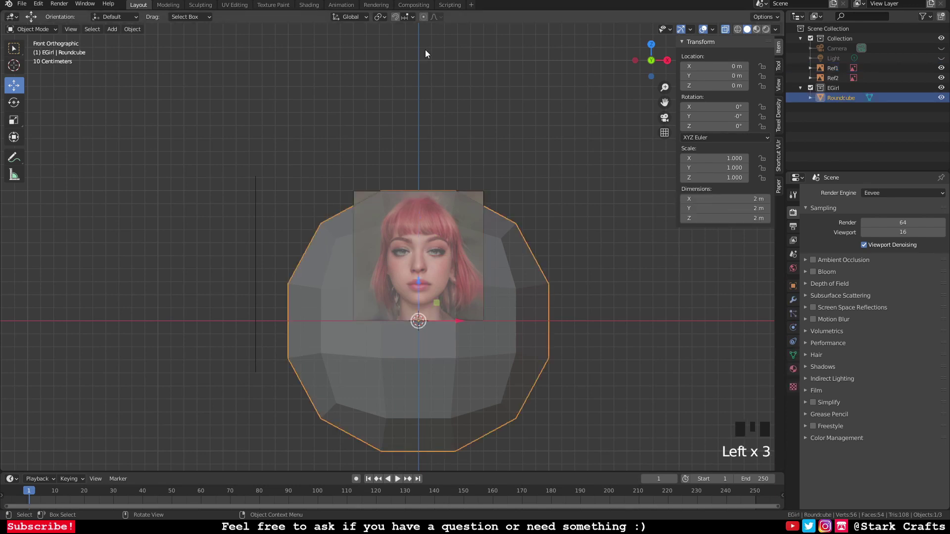
key(Tab)
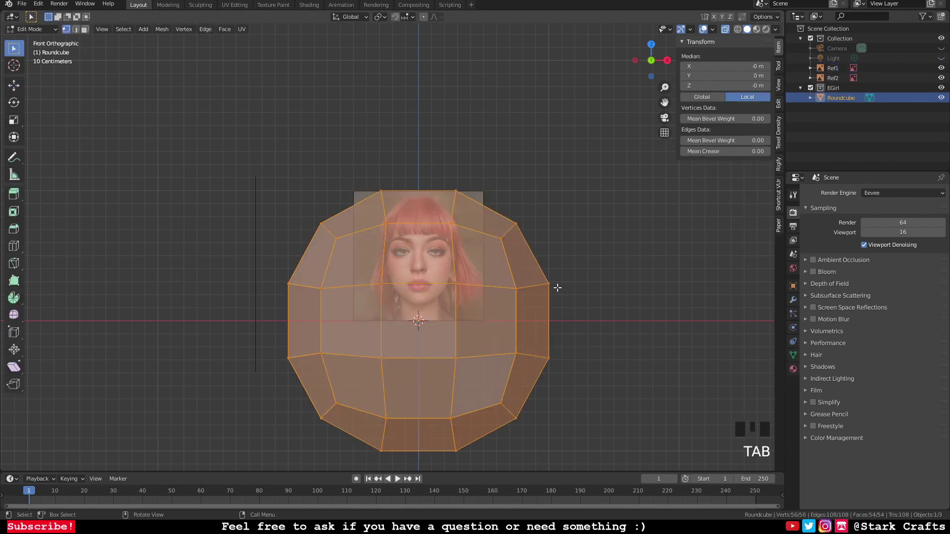
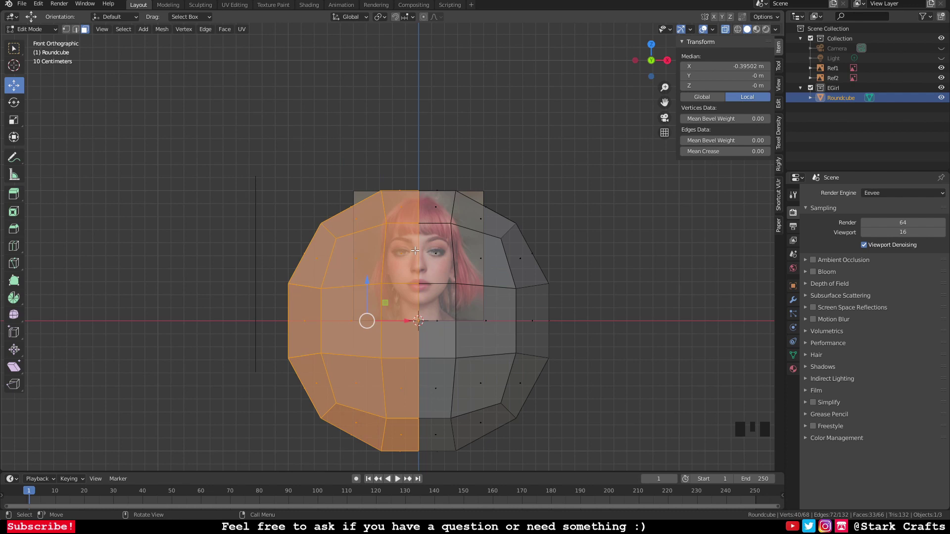
key(Delete)
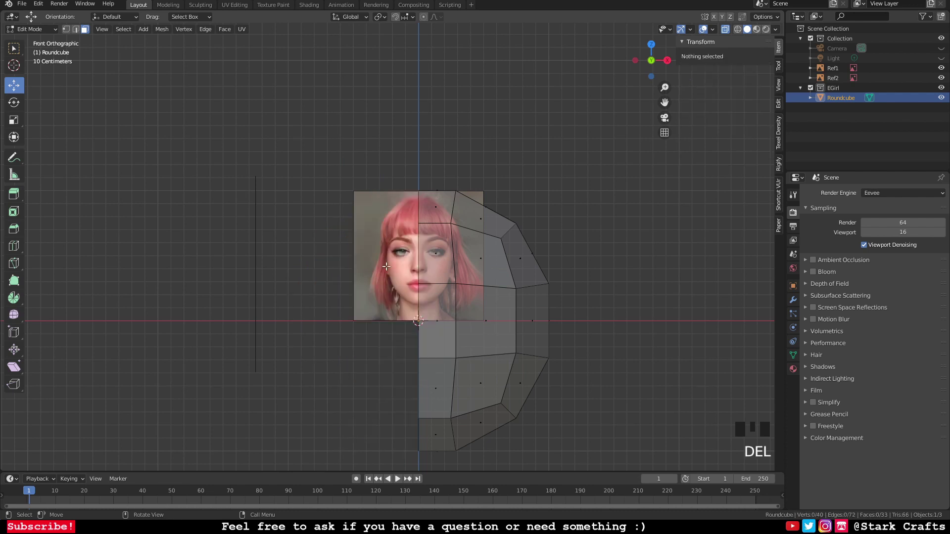
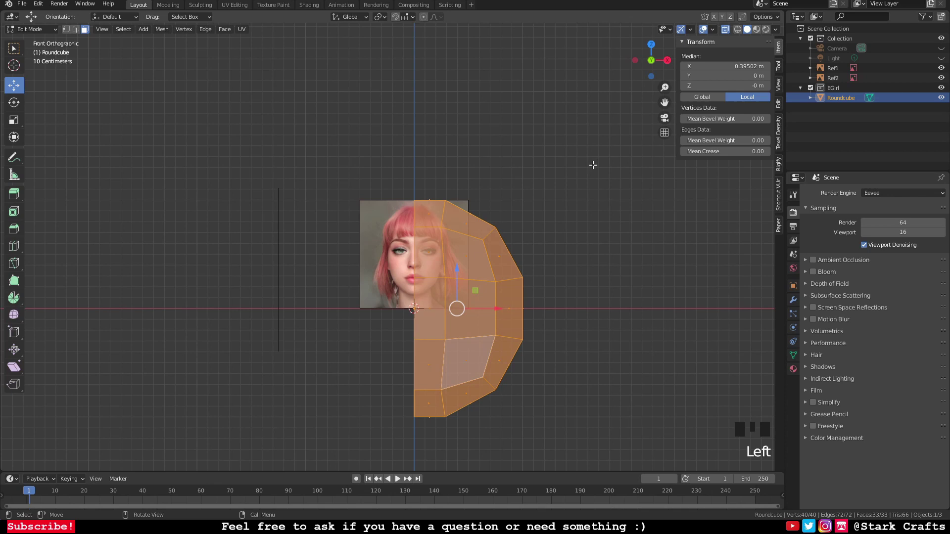
key(s)
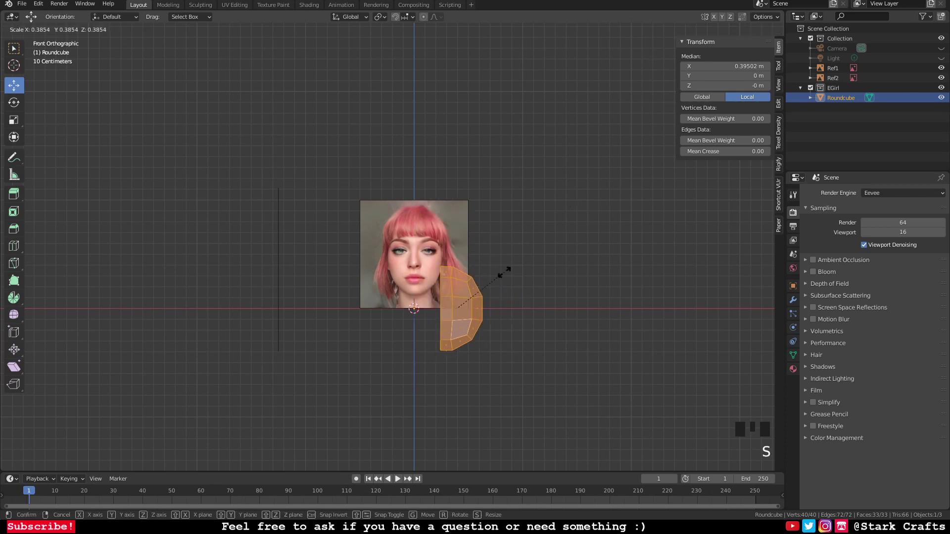
key(ctrl+z)
Step: Add a clipped Mirror modifier to complete the head and shrink the mesh
click(792, 302)
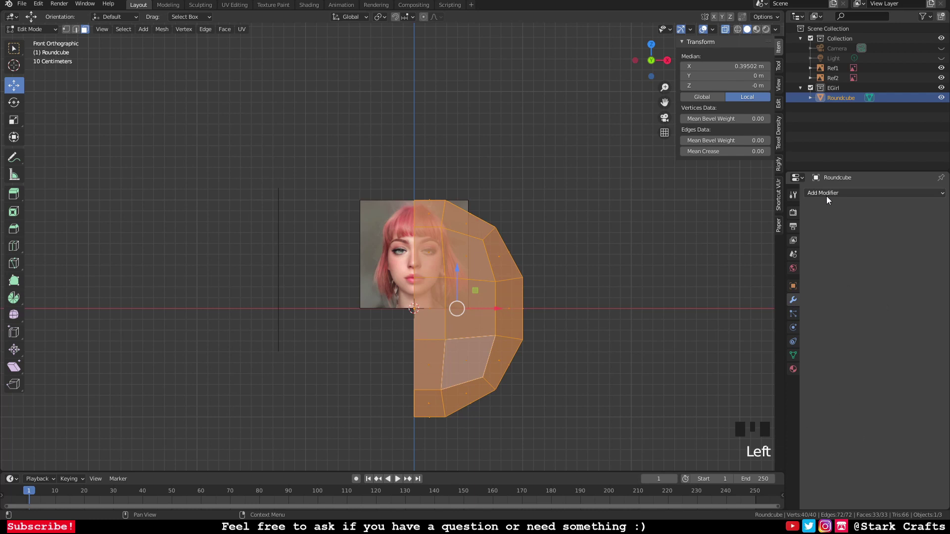
drag(843, 200, 865, 277)
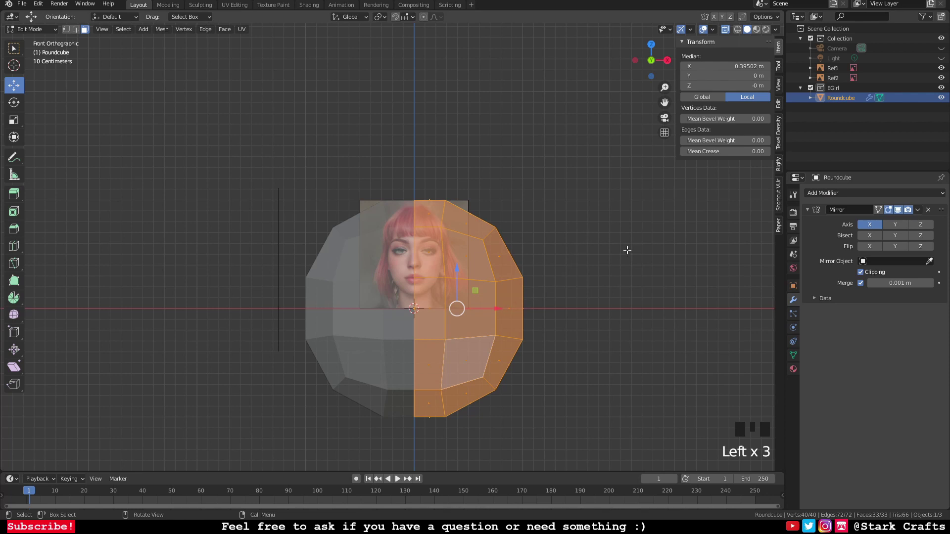
key(s)
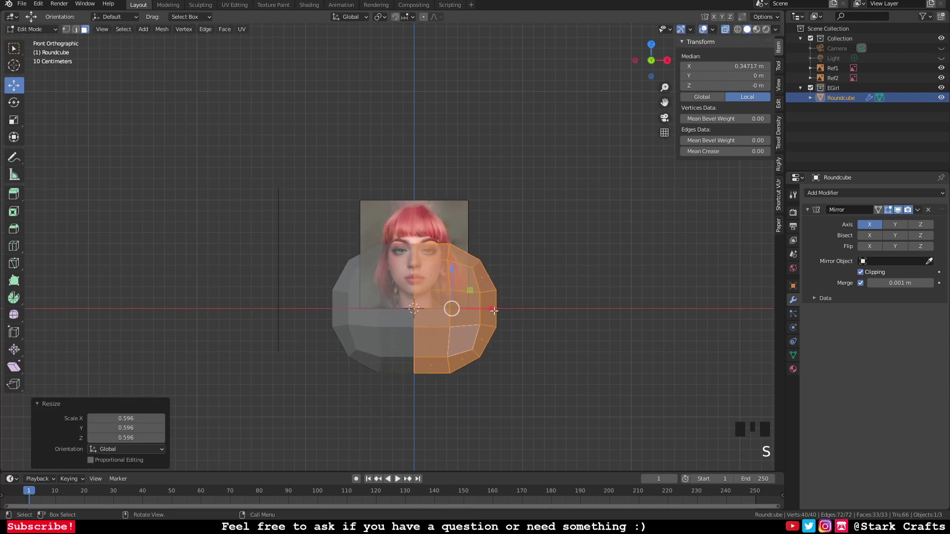
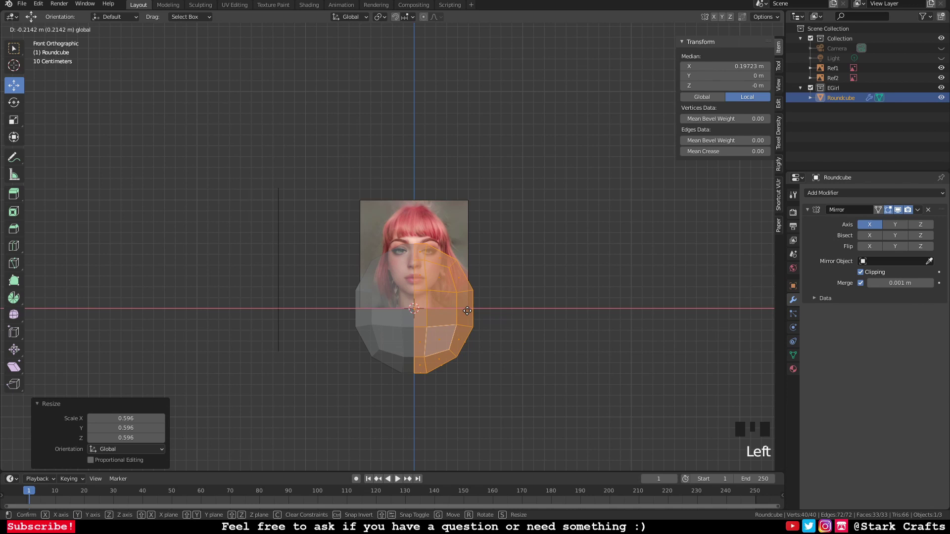
scroll(up, 3)
scroll(down, 3)
Step: In Object Mode, raise the head about 0.54 m and scale it to roughly 0.55 over the reference face
key(Tab)
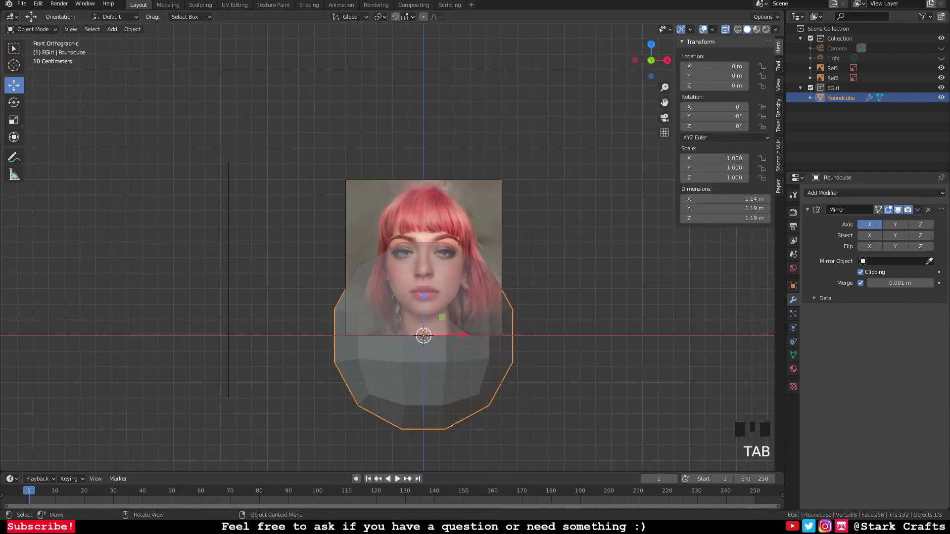
click(427, 296)
scroll(up, 3)
scroll(down, 3)
drag(544, 153, 595, 64)
key(s)
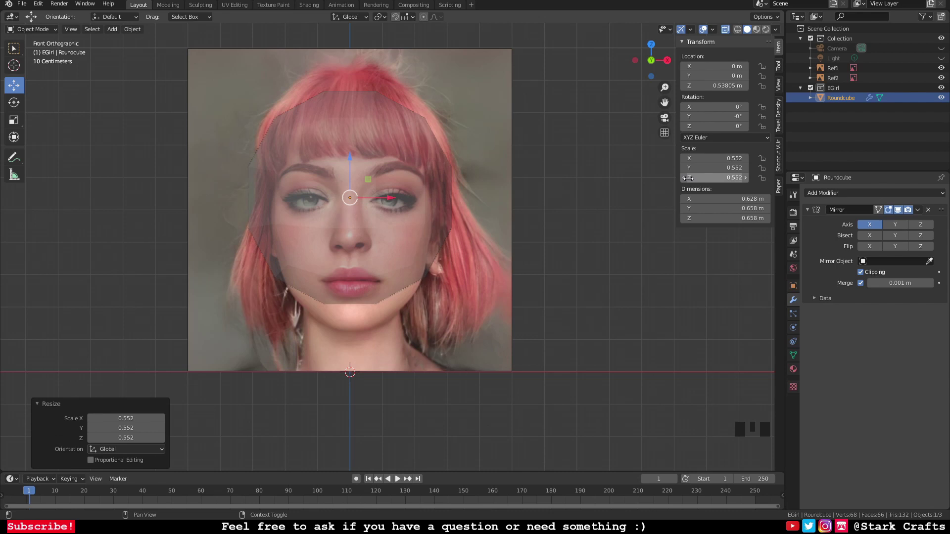
Step: Return to editing the renamed E_girl_Head mesh and save the blend file
key(Tab)
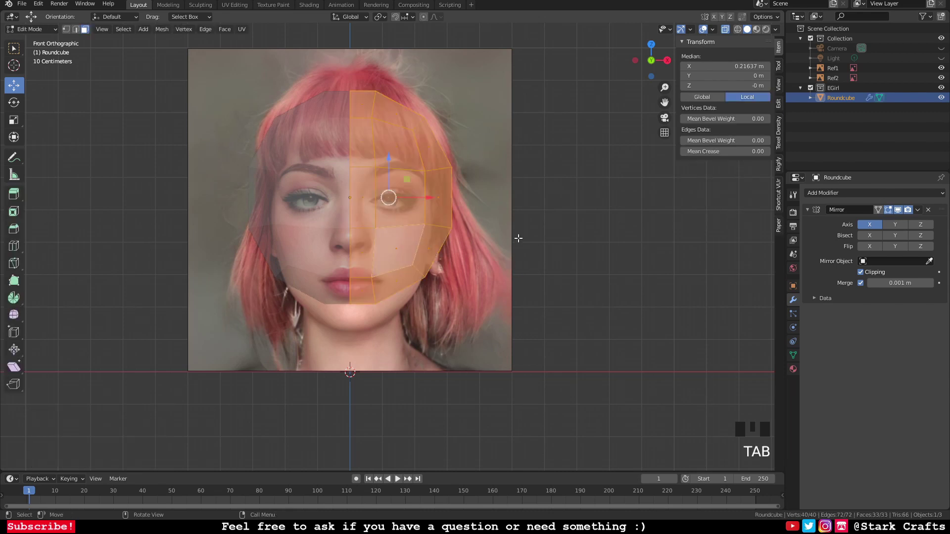
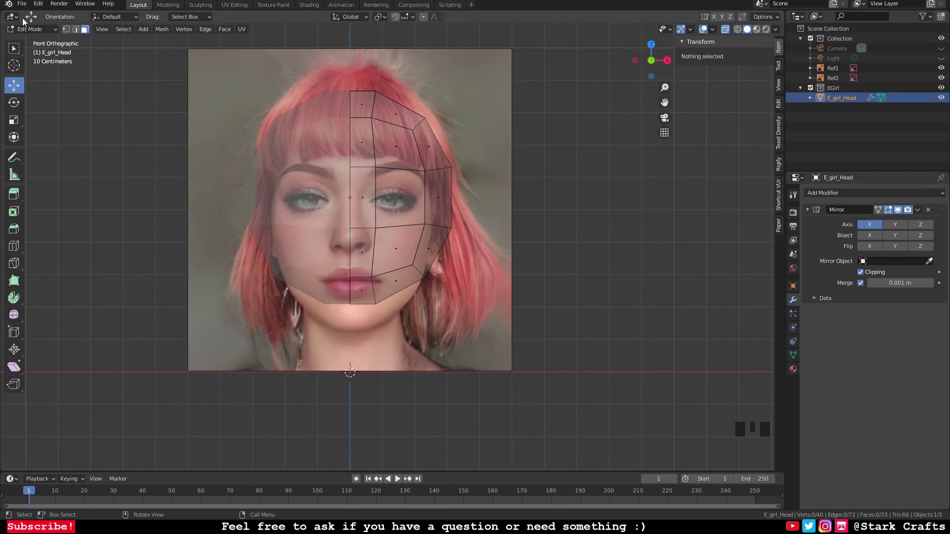
key(ctrl+s)
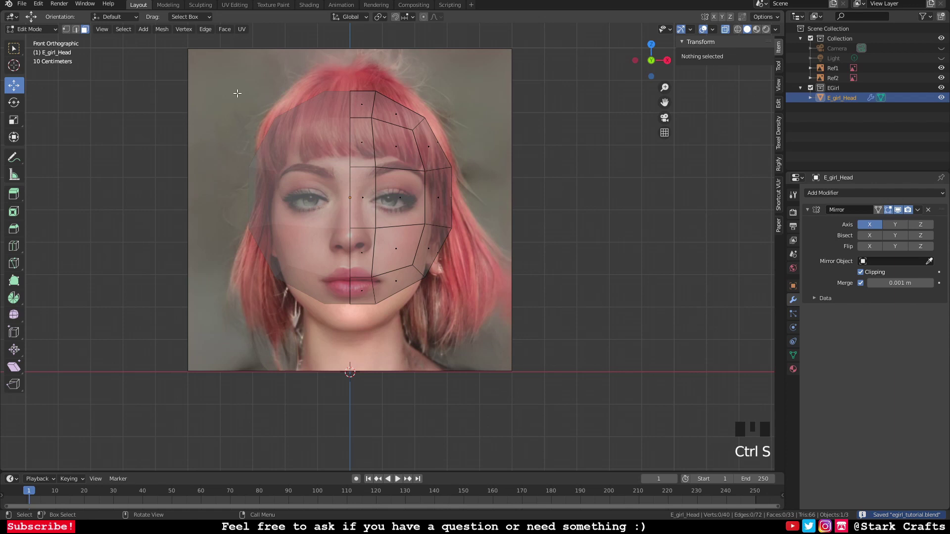
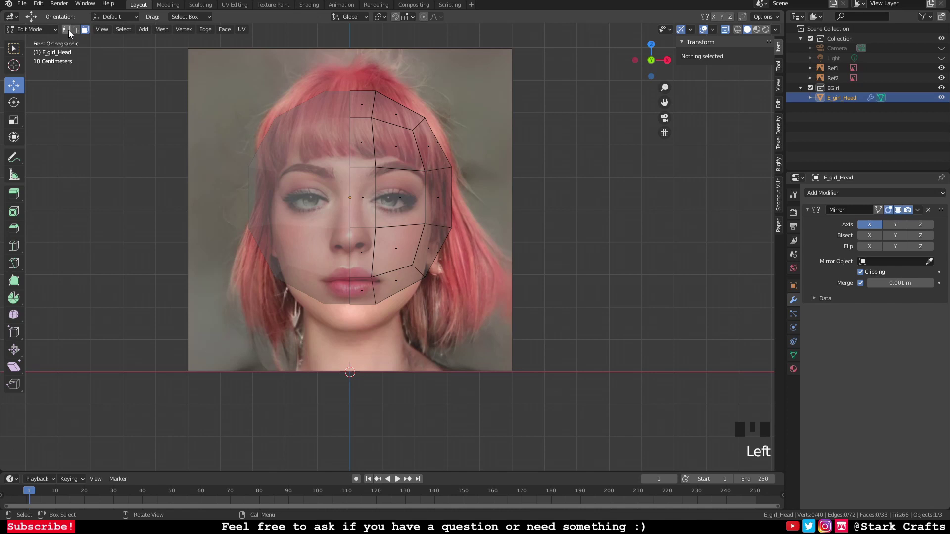
Step: Switch to Vertex Select mode to reshape the head's outline against the front reference
click(72, 34)
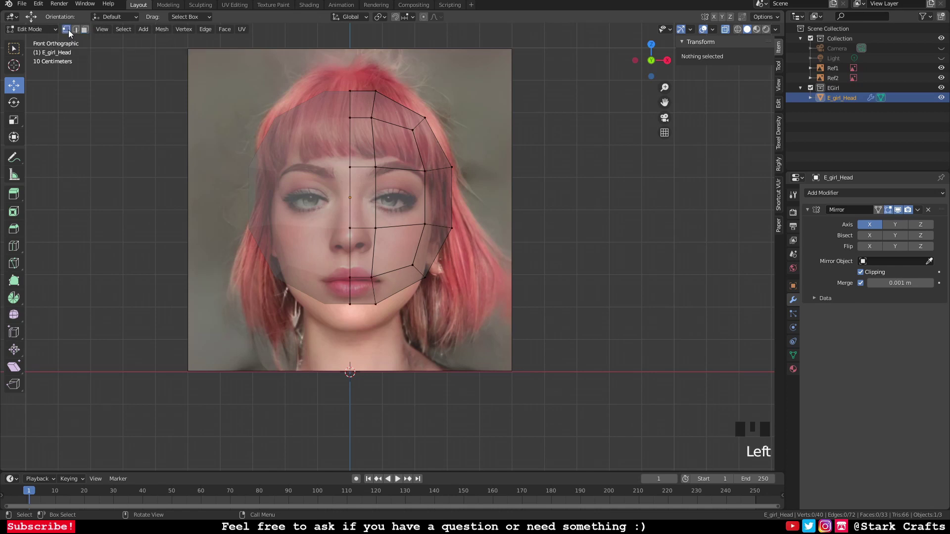
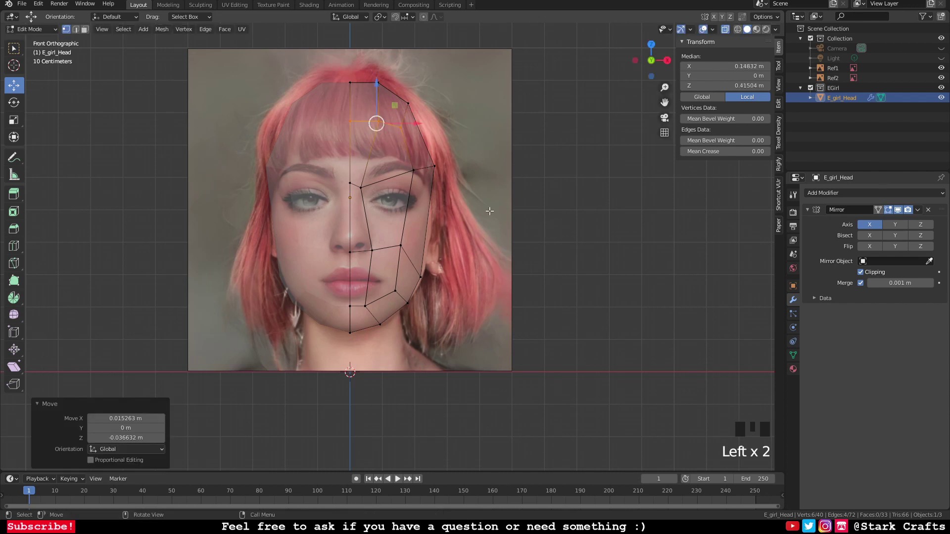
Step: Zoom the view to fit the head while shaping it against the profile photo
scroll(down, 3)
scroll(up, 3)
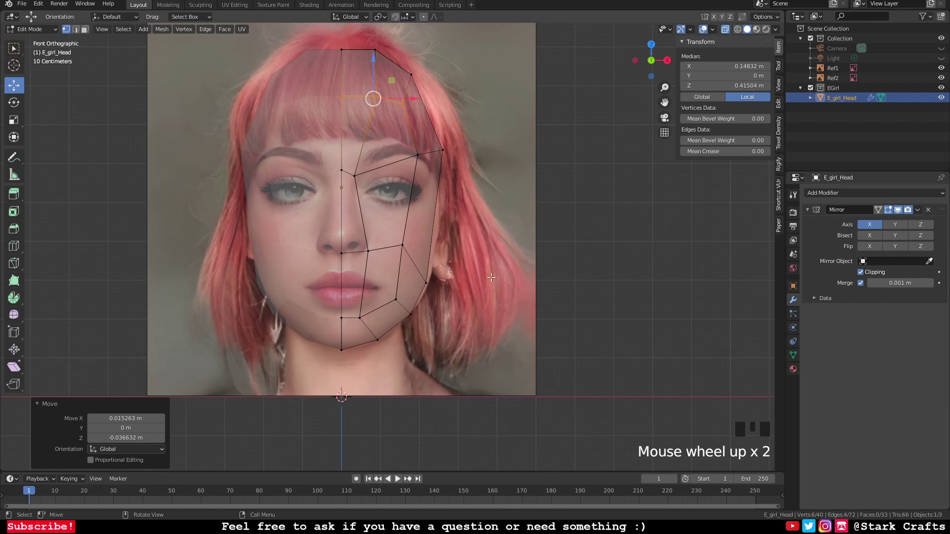
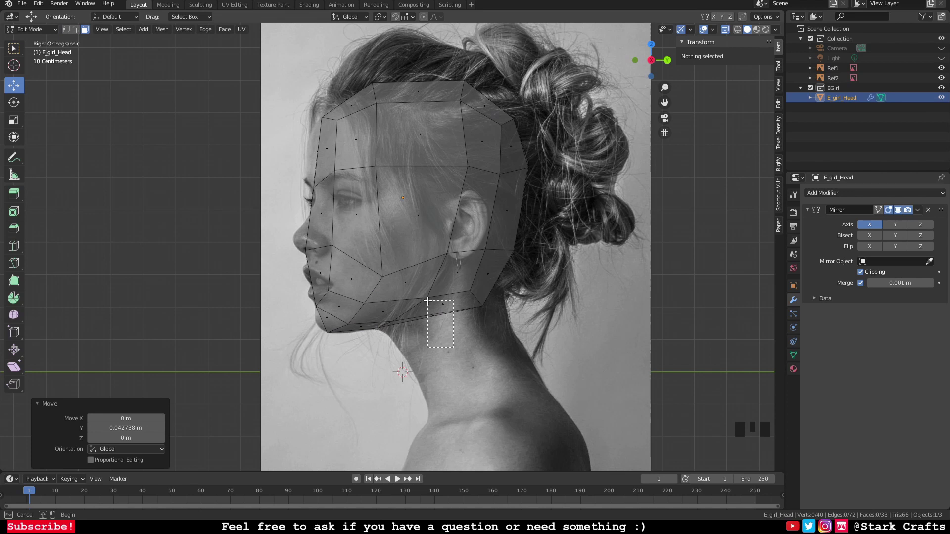
Step: Deselect the jaw's bottom face and switch to Vertex Select to refine the chin
key(Delete)
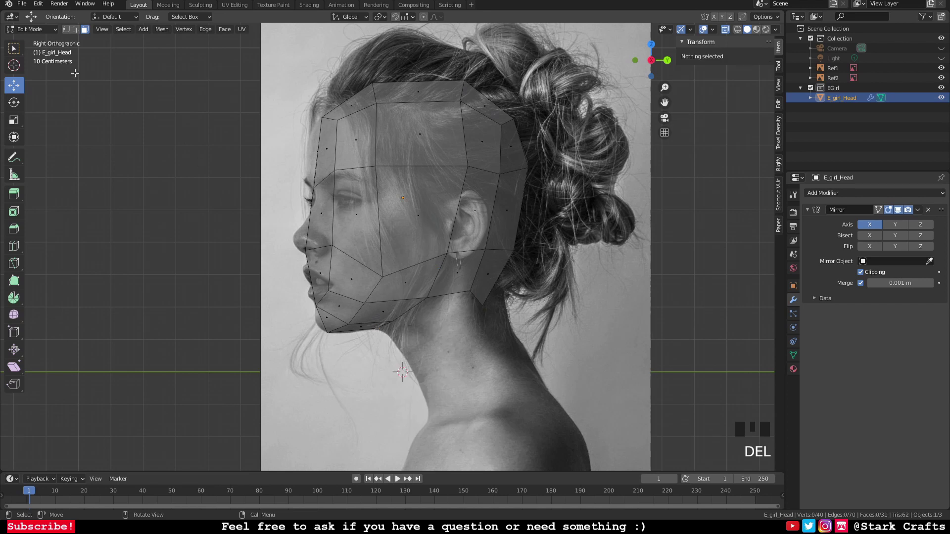
click(69, 32)
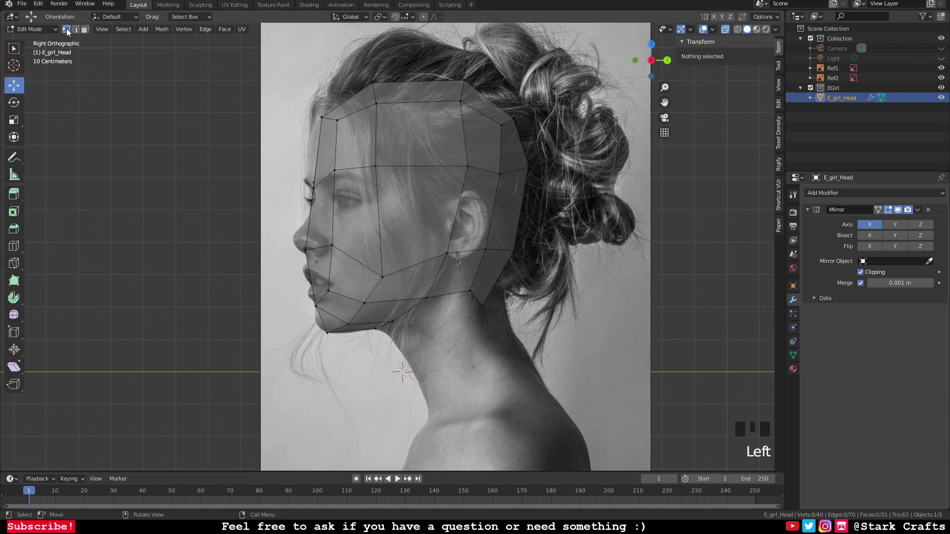
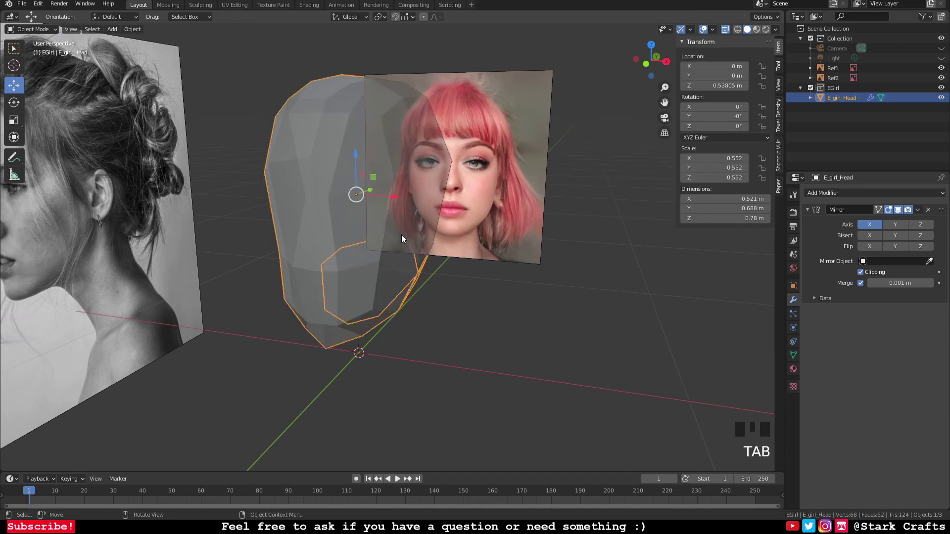
Step: Orbit around the blocked-out head and back to a front-on view
drag(416, 252, 727, 30)
click(727, 30)
drag(538, 224, 352, 133)
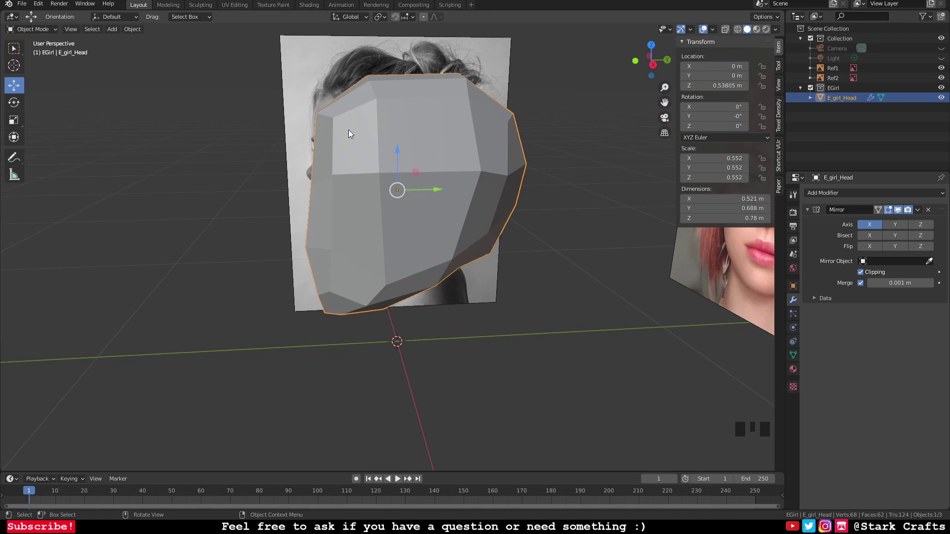
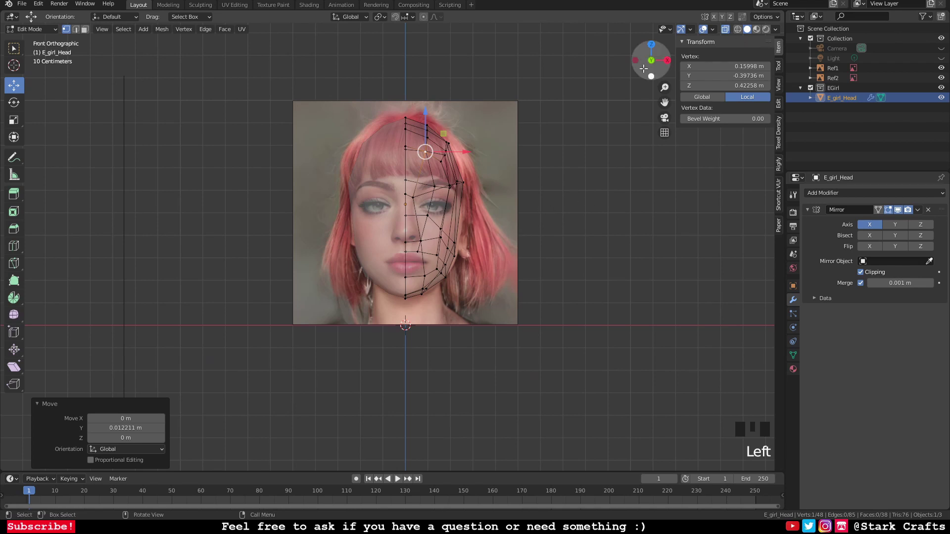
Step: Leave Edit Mode, enable the Statistics overlay and deselect everything to read the scene counts
key(Tab)
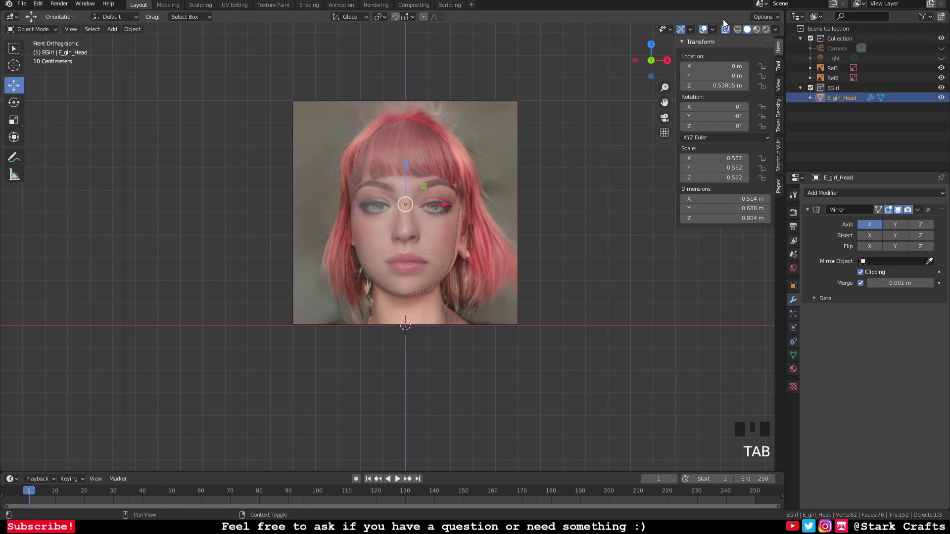
click(712, 33)
drag(715, 32, 653, 115)
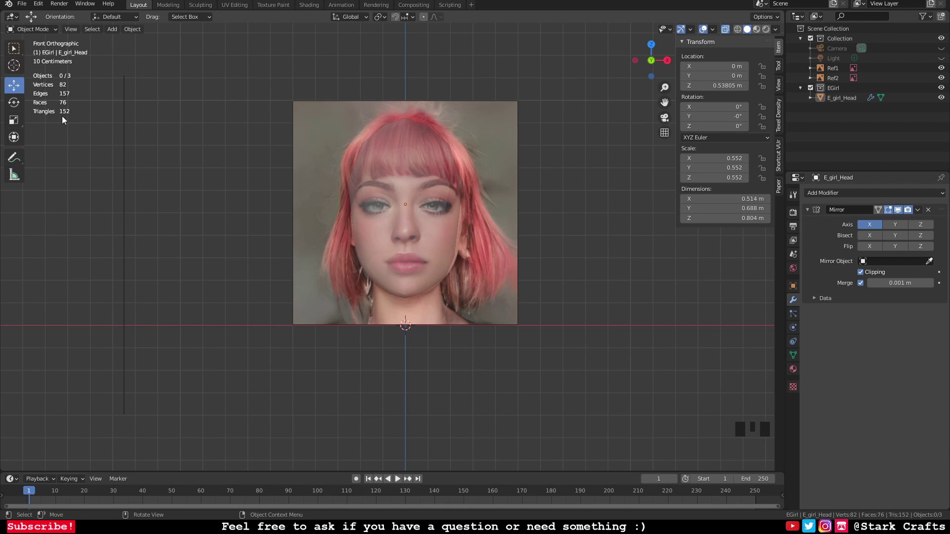
click(62, 117)
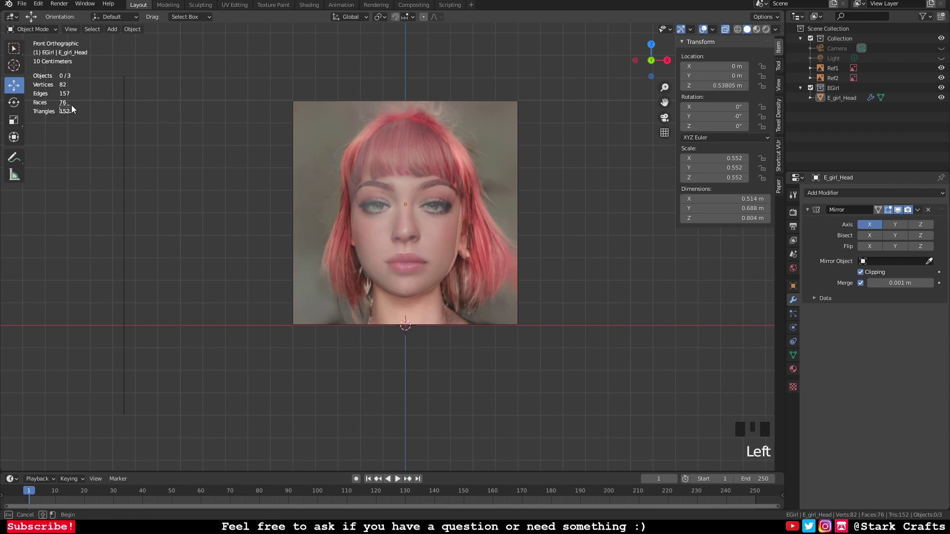
click(83, 128)
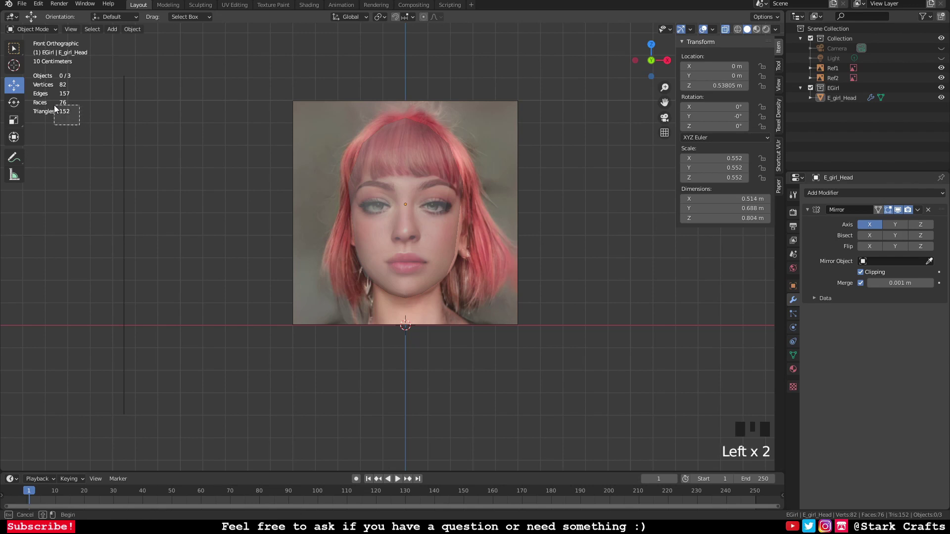
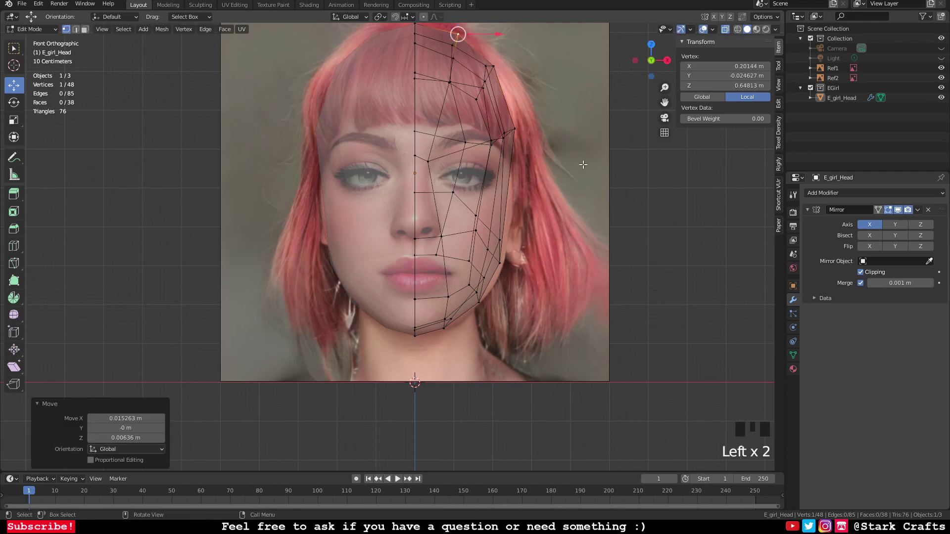
Step: Delete the face beside the nose and merge the loose vertex pairs there
scroll(down, 3)
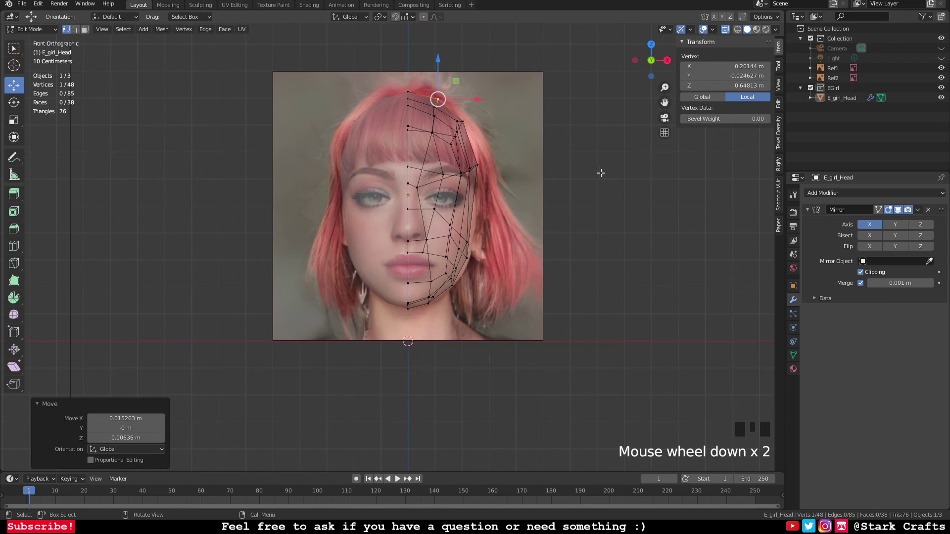
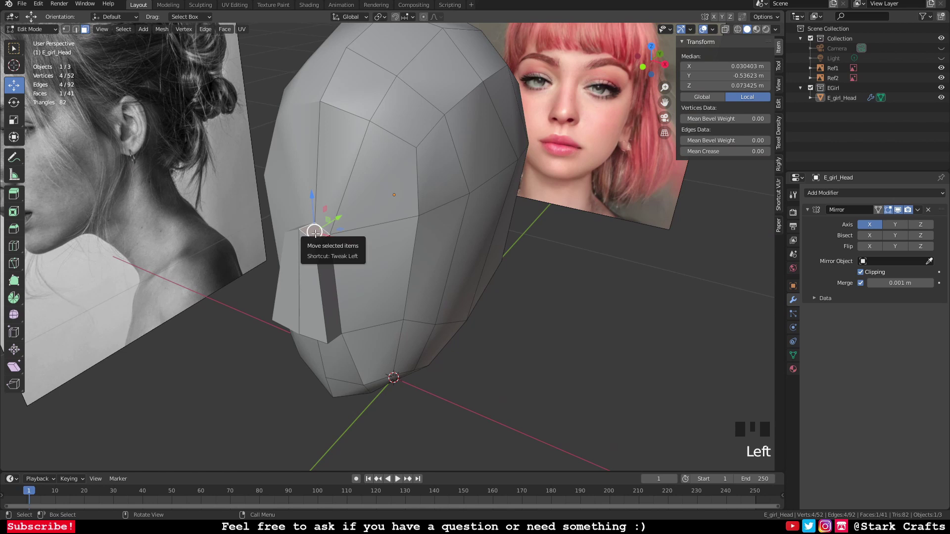
key(Delete)
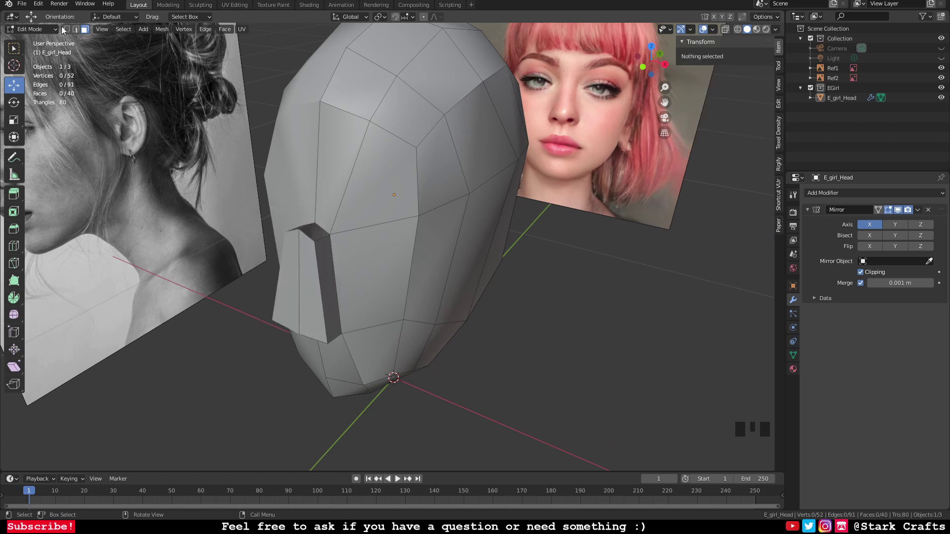
click(68, 33)
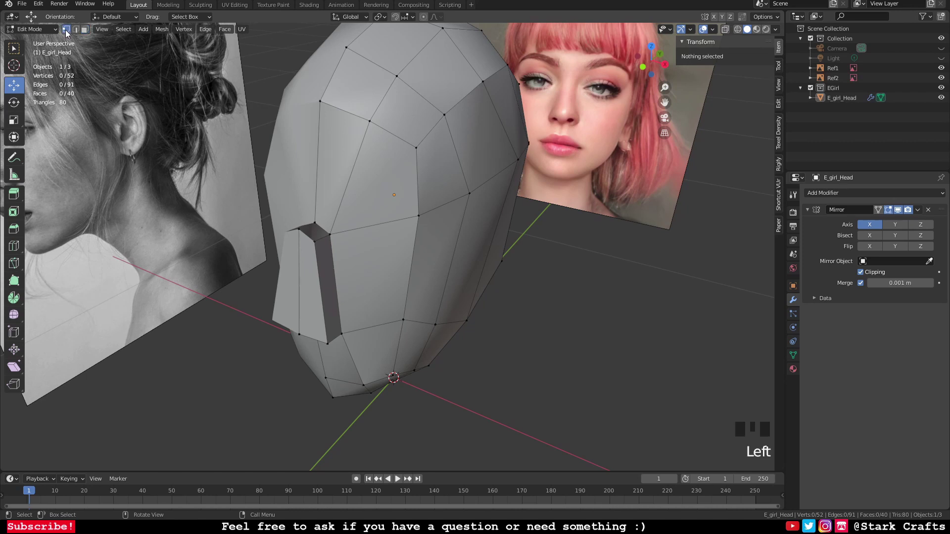
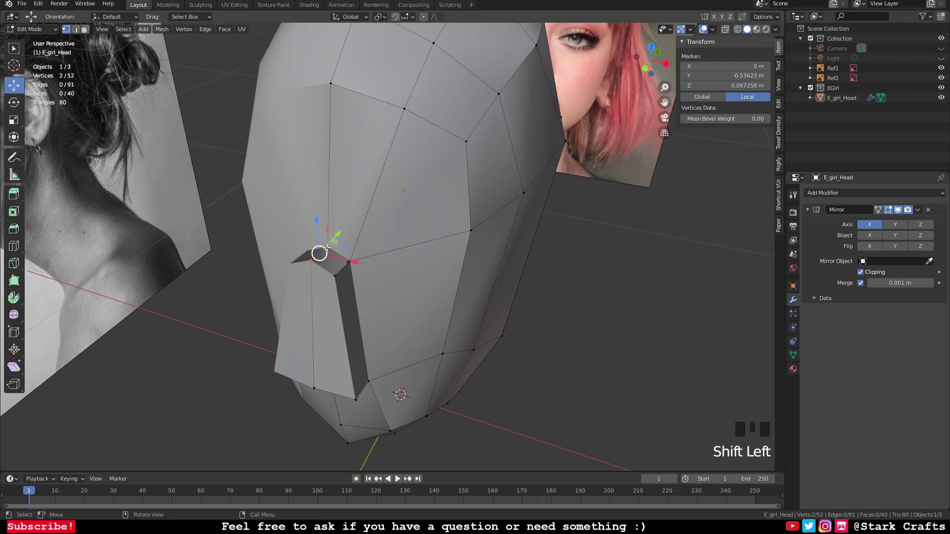
key(m)
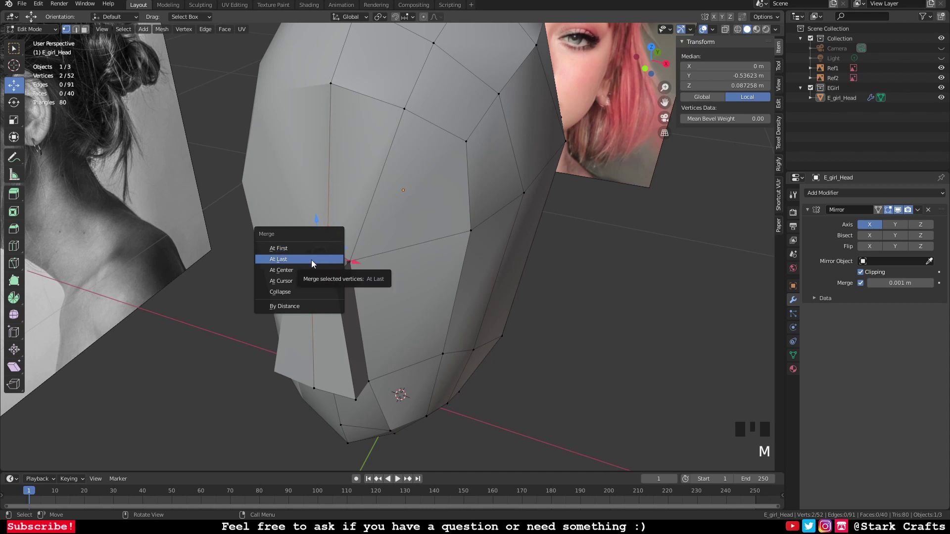
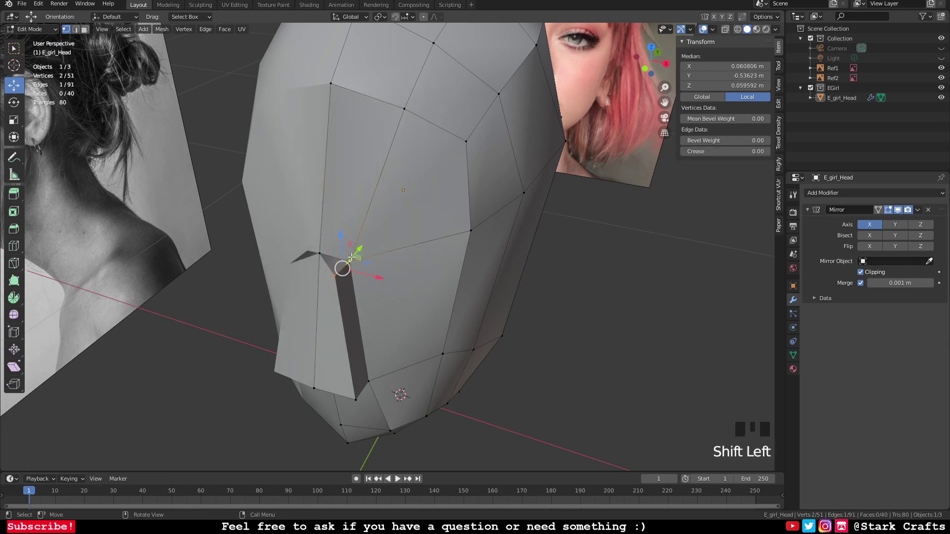
key(m)
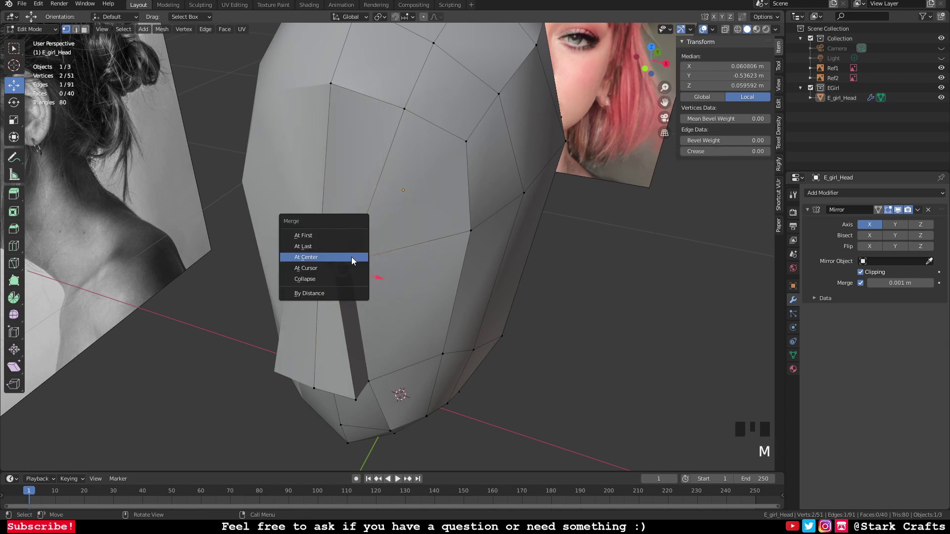
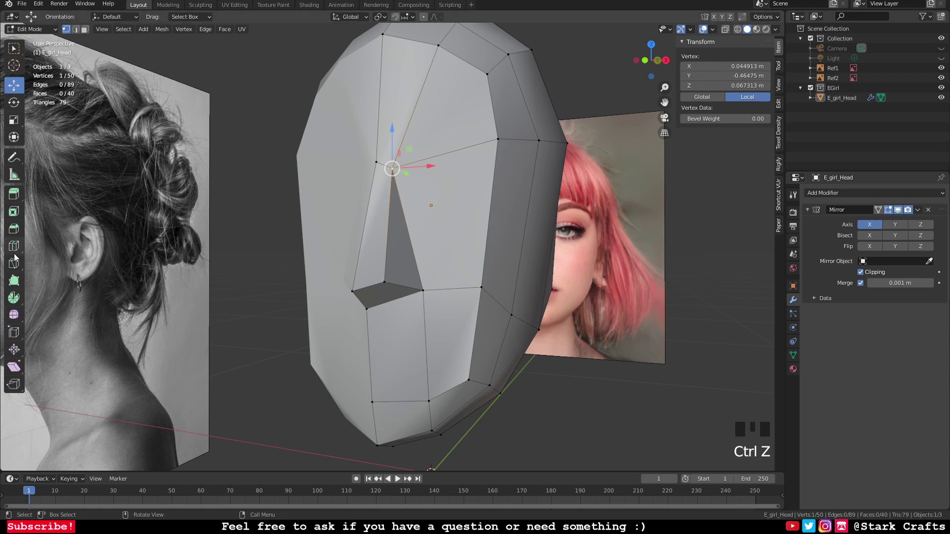
Step: Cut a new loop edge across the side of the nose and slide it to about 0.19
drag(20, 250, 728, 19)
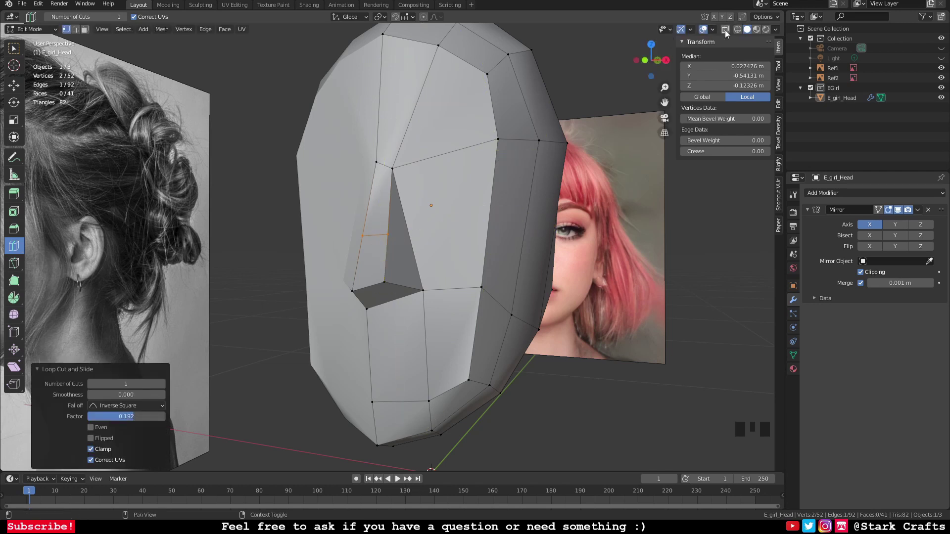
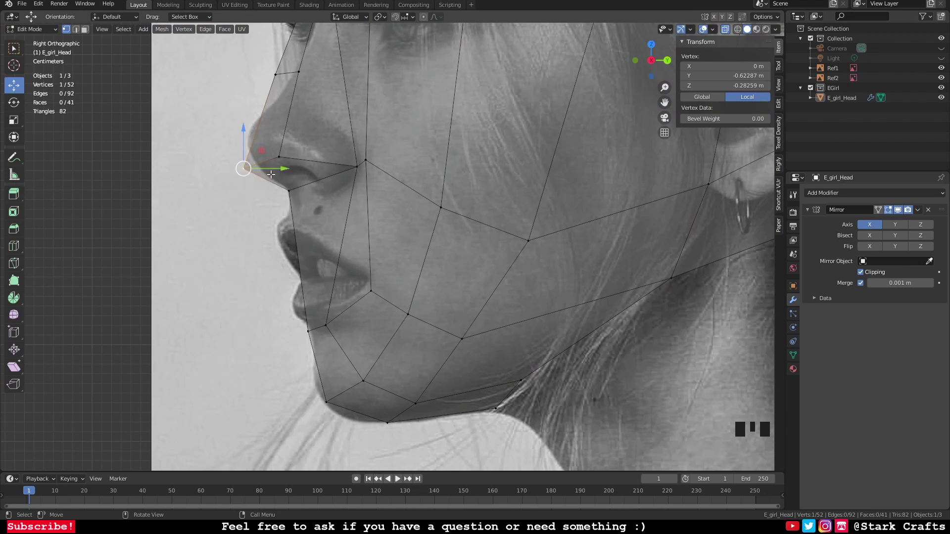
Step: Zoom out to see the whole head against the front reference photo
scroll(down, 3)
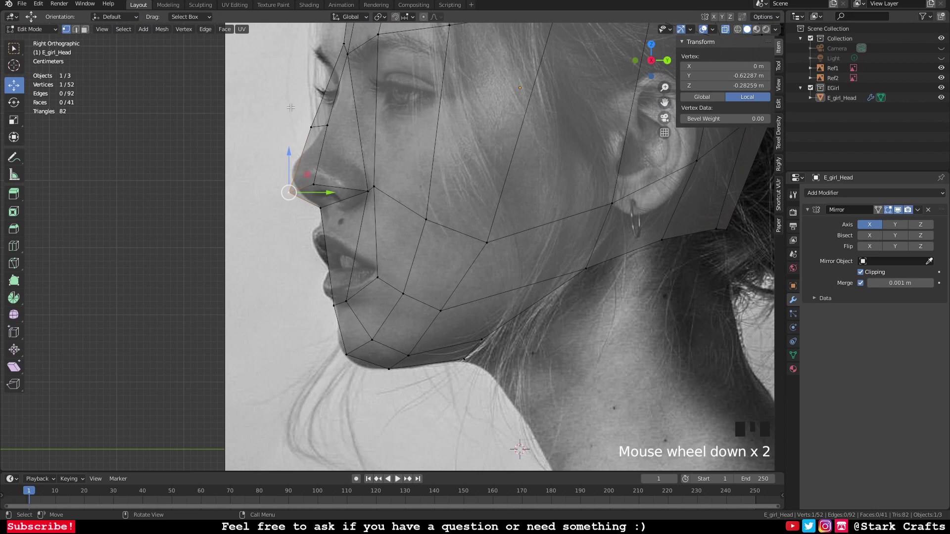
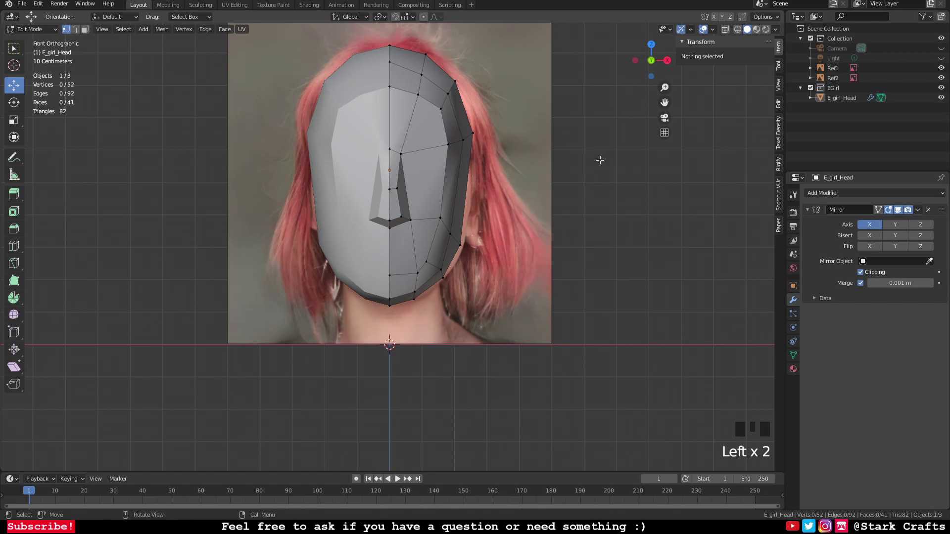
Step: Save the file before shaping the forehead in side view
key(ctrl+s)
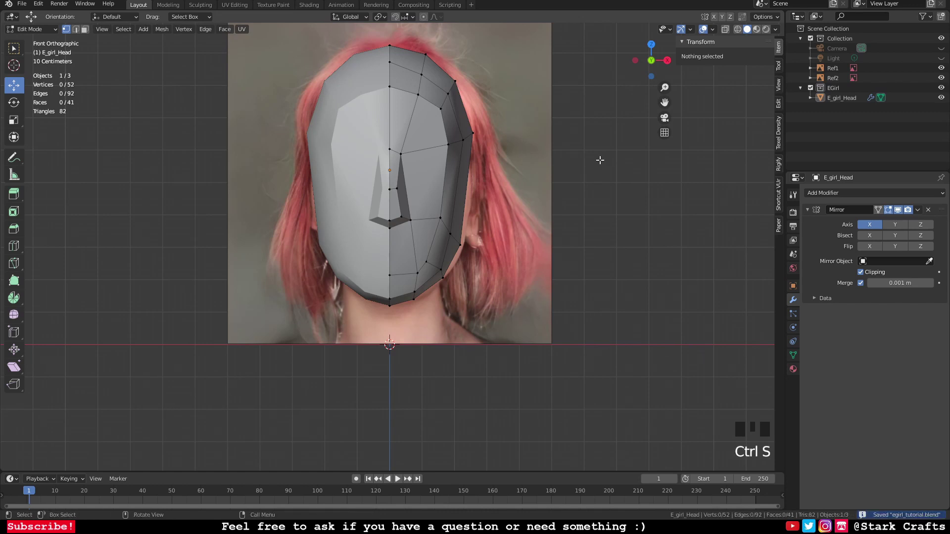
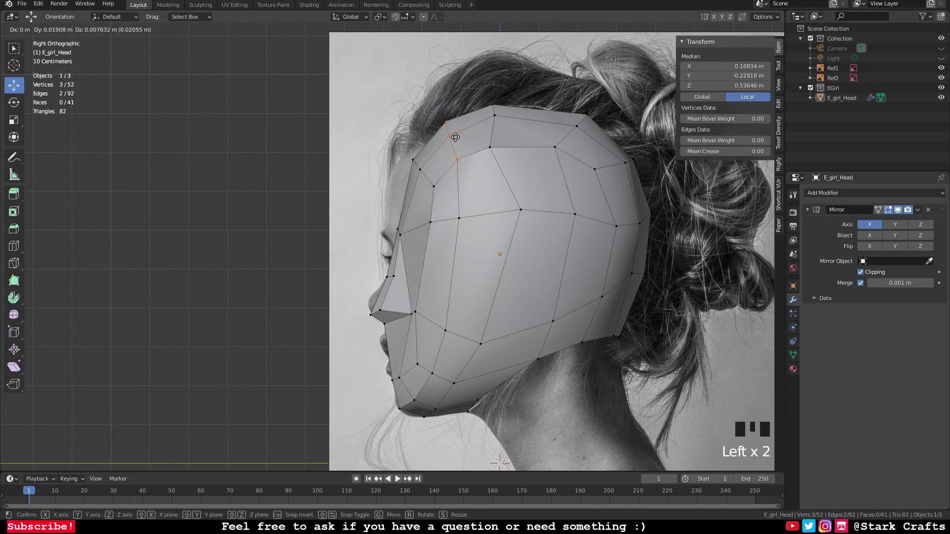
Step: Zoom out to compare the forehead and chin outline with the profile photo
scroll(down, 3)
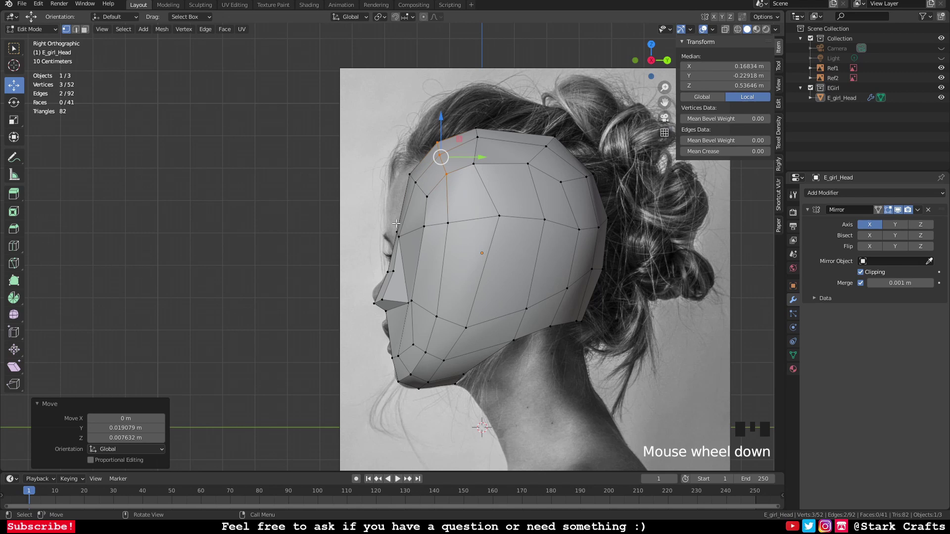
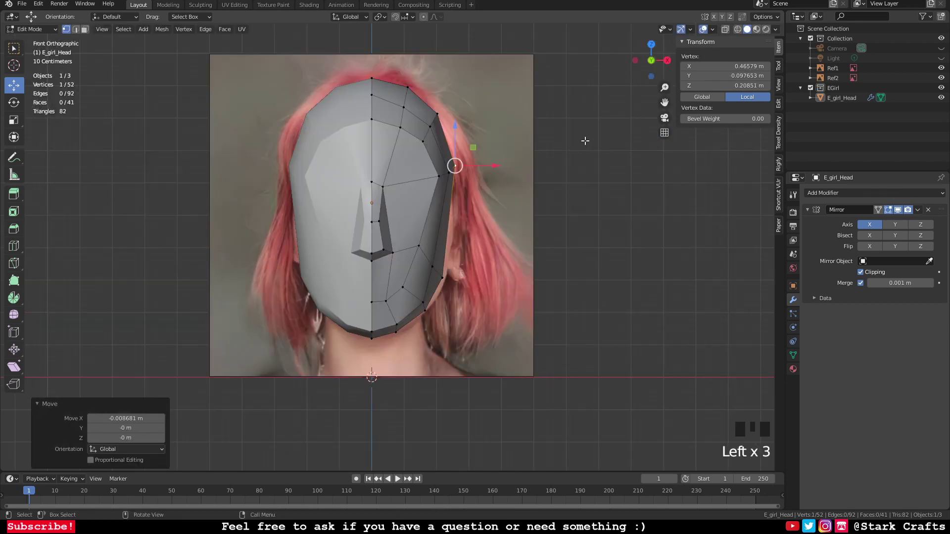
Step: Zoom in on the side of the head to judge its width over the portrait
scroll(up, 3)
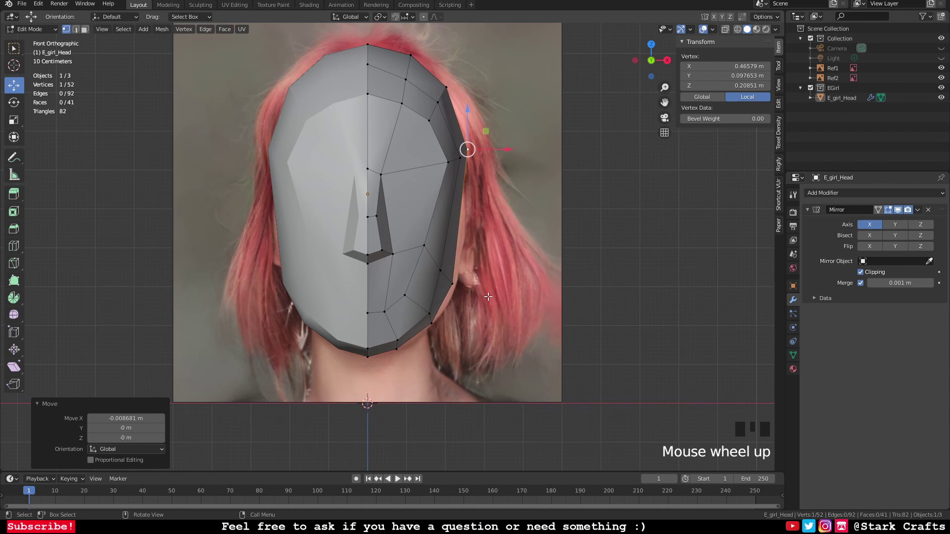
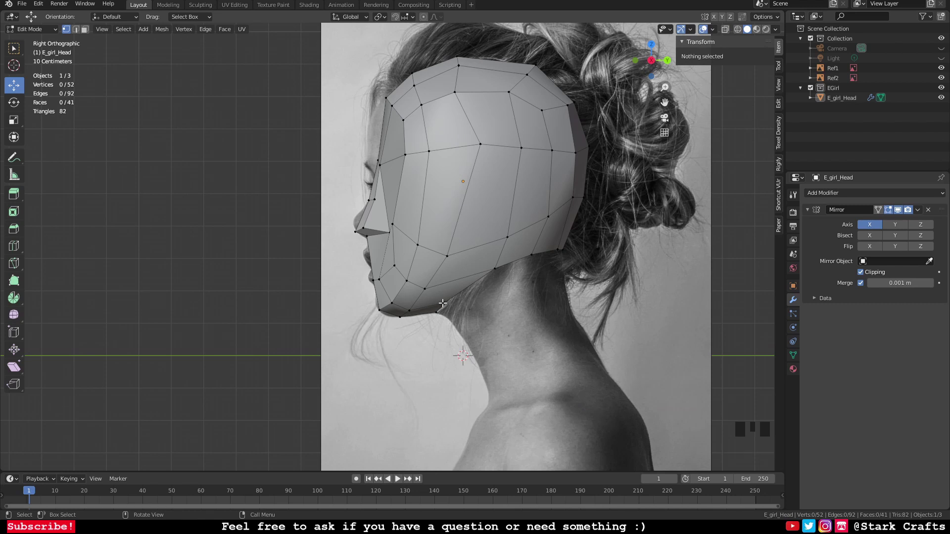
Step: Zoom around the jaw area below the nose to inspect its curve
scroll(down, 3)
scroll(up, 3)
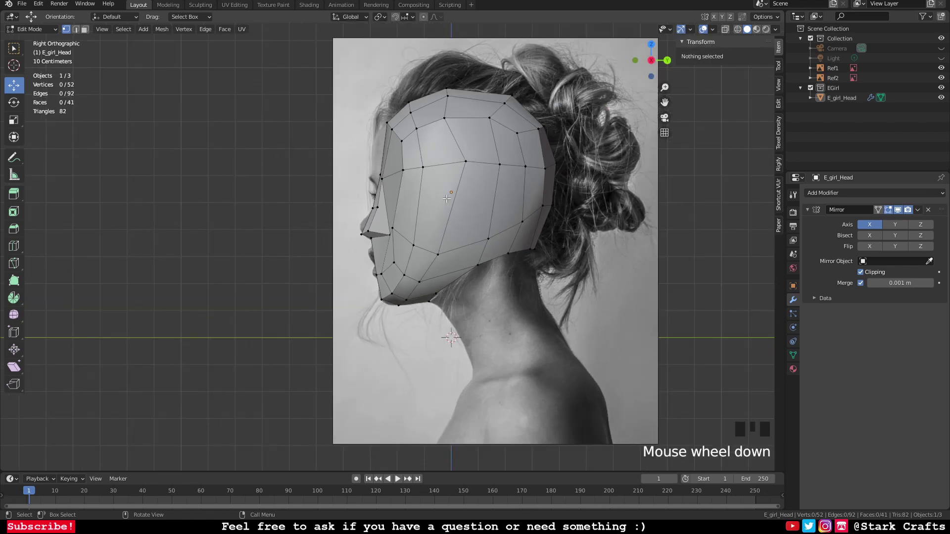
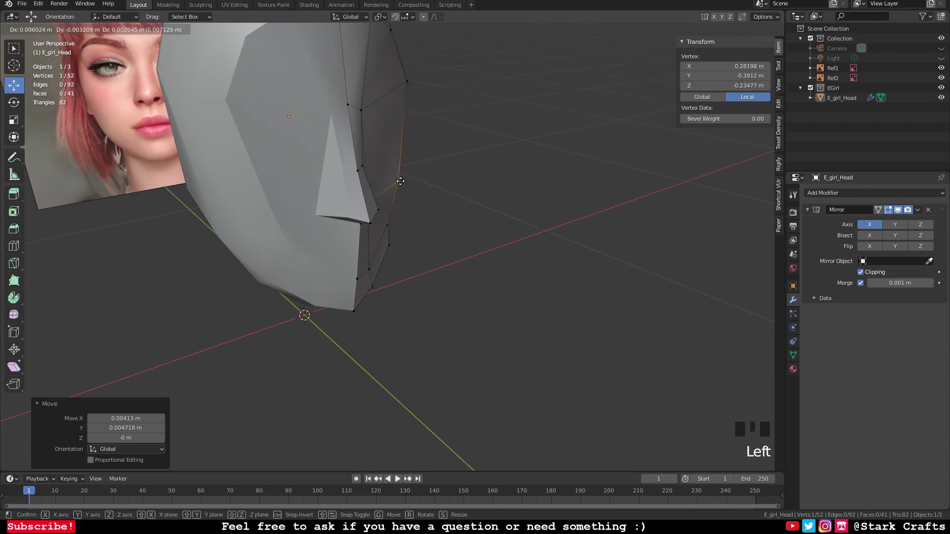
Step: Undo the last jaw move, orbit the head and bring up the vertex merge options
key(ctrl+z)
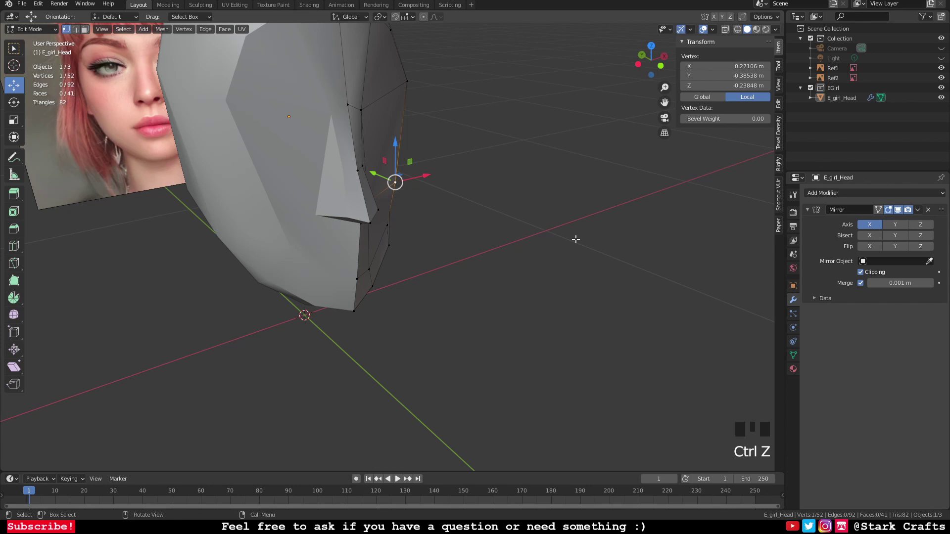
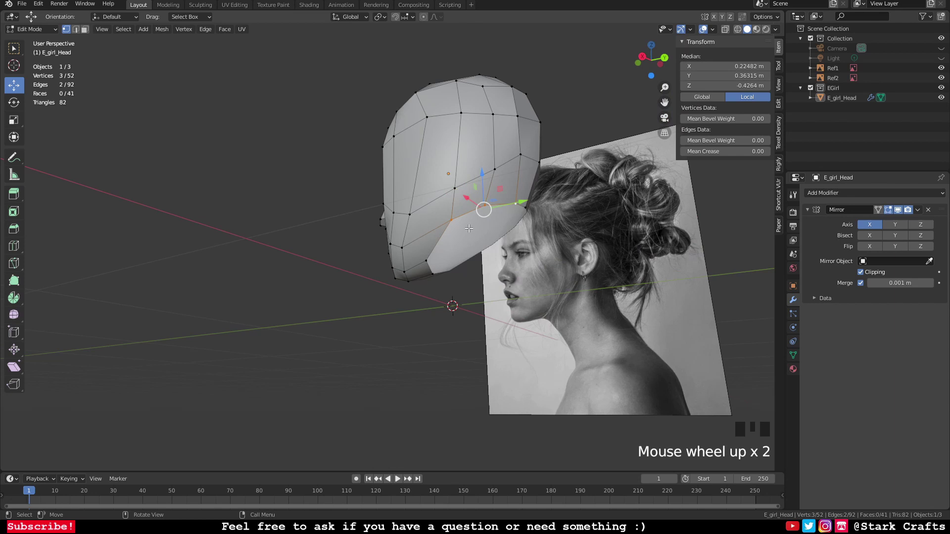
drag(480, 234, 478, 230)
key(m)
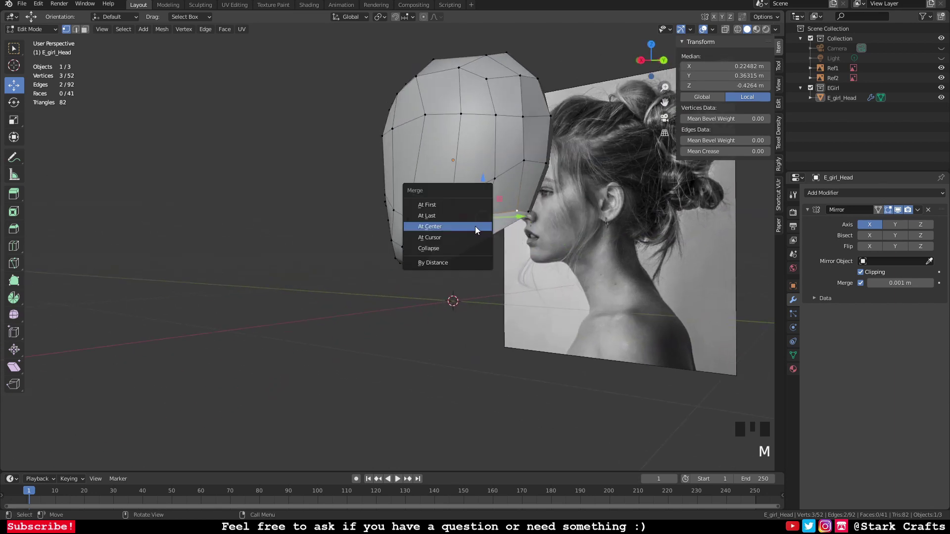
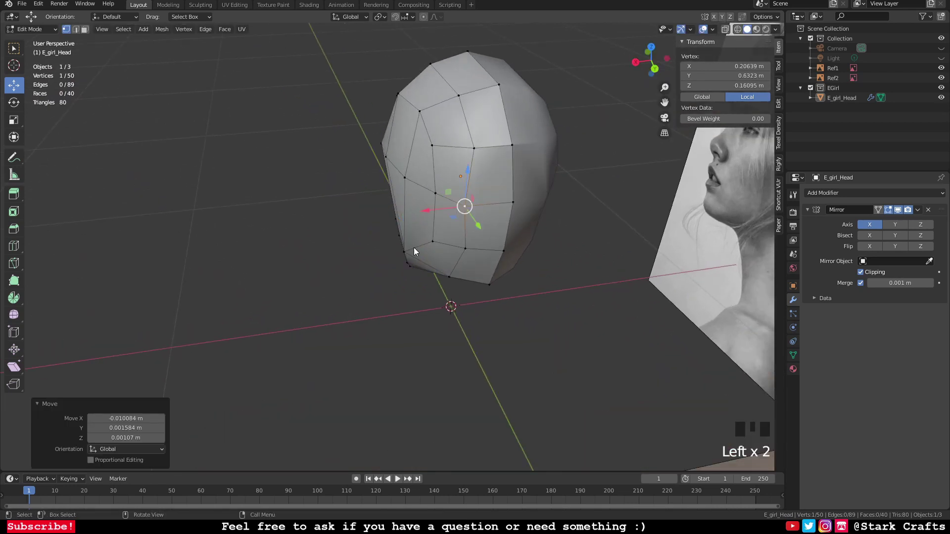
Step: Move lower cheek vertices to refine the jaw shape, checking from another angle
click(414, 252)
click(416, 254)
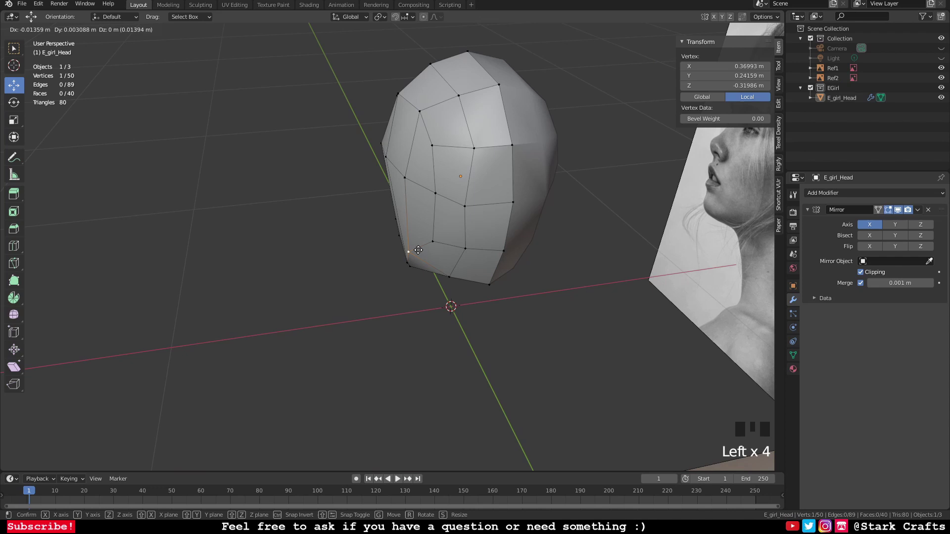
drag(431, 282, 538, 280)
scroll(up, 3)
drag(450, 252, 482, 249)
click(482, 249)
drag(445, 268, 376, 299)
drag(414, 305, 402, 255)
drag(401, 255, 399, 244)
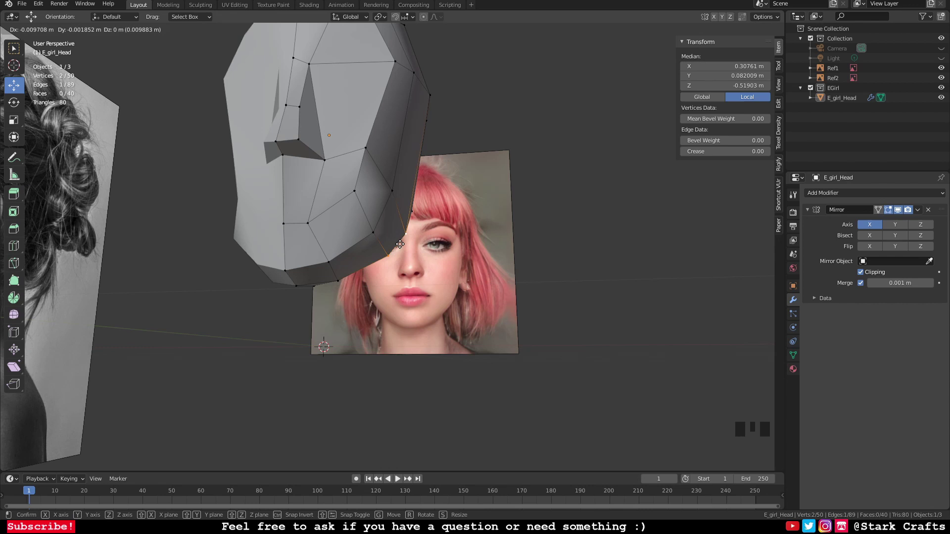
Step: Undo two moves, then slide cheek vertices along a single axis into place
key(ctrl+z)
key(ctrl+z)
drag(476, 262, 353, 195)
click(354, 195)
click(394, 192)
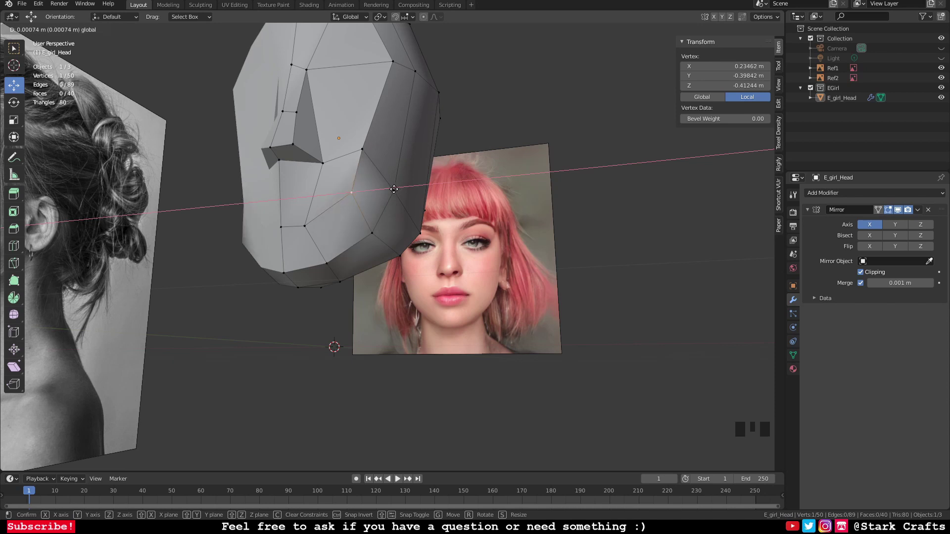
drag(397, 273, 379, 228)
click(378, 228)
Step: Pull the jaw and chin vertices into shape from below and pick the next vertex
drag(398, 248, 423, 239)
click(423, 238)
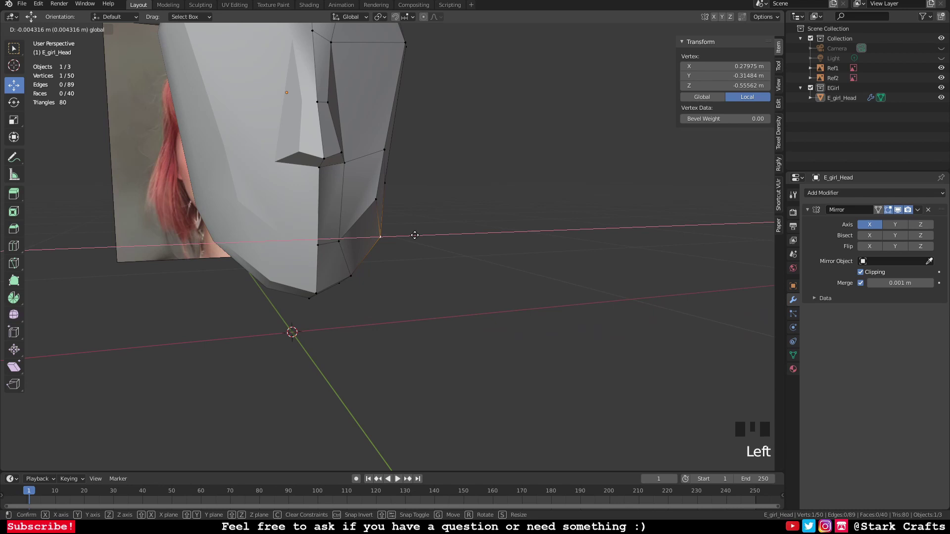
drag(399, 244, 339, 236)
scroll(down, 3)
drag(353, 228, 396, 232)
click(395, 232)
click(398, 246)
click(392, 238)
click(397, 241)
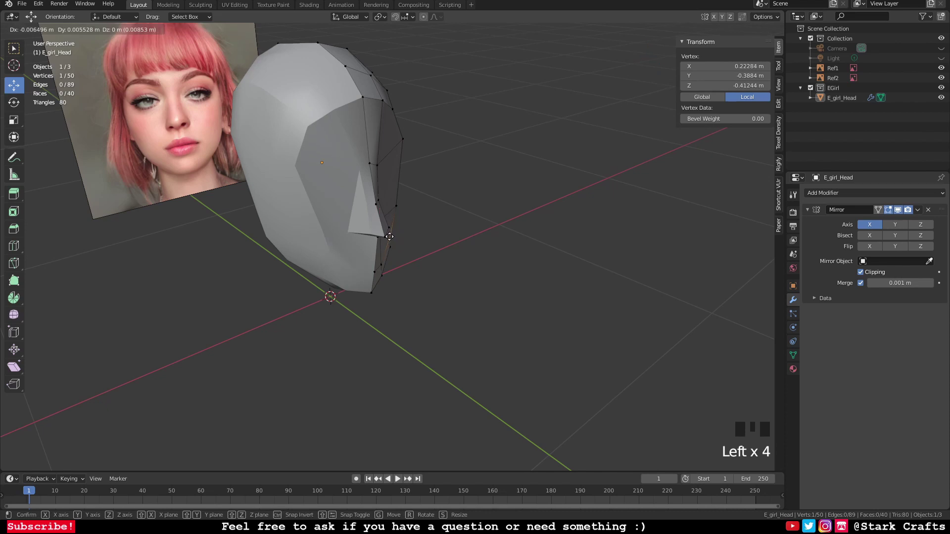
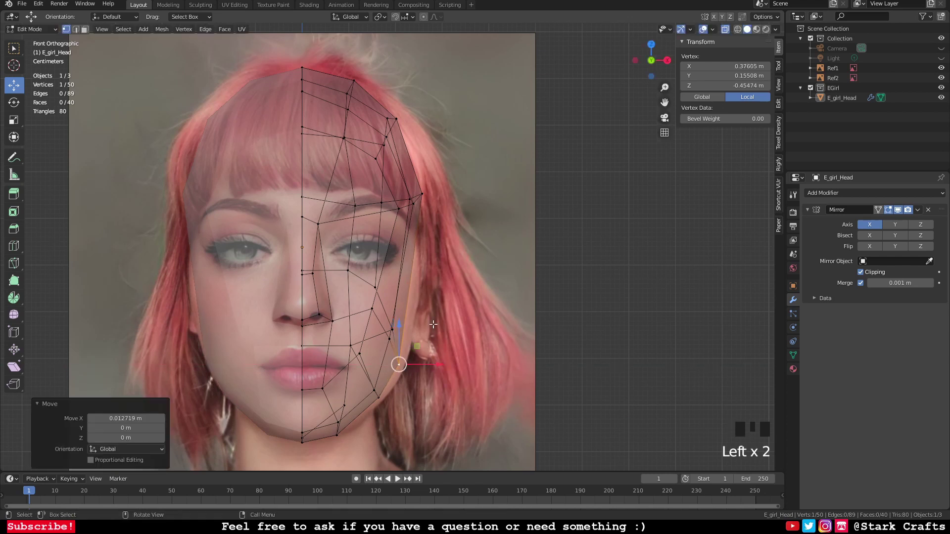
scroll(down, 3)
scroll(up, 3)
key(Tab)
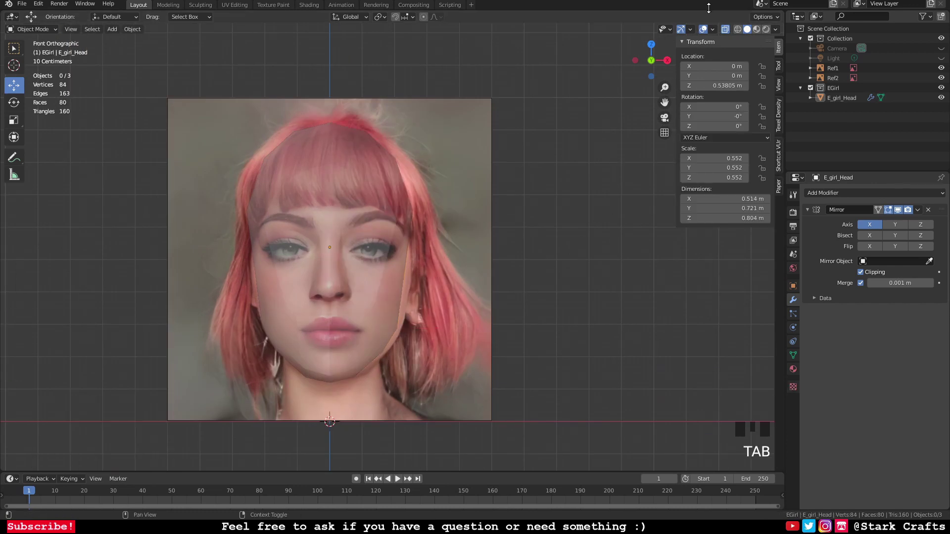
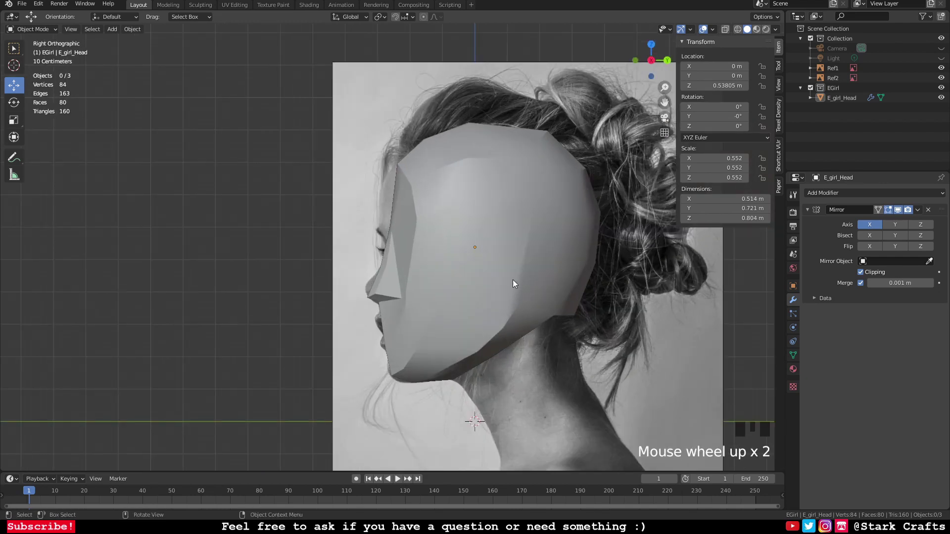
Step: Enter Edit Mode on the head mesh to reach the lower back edge
key(Tab)
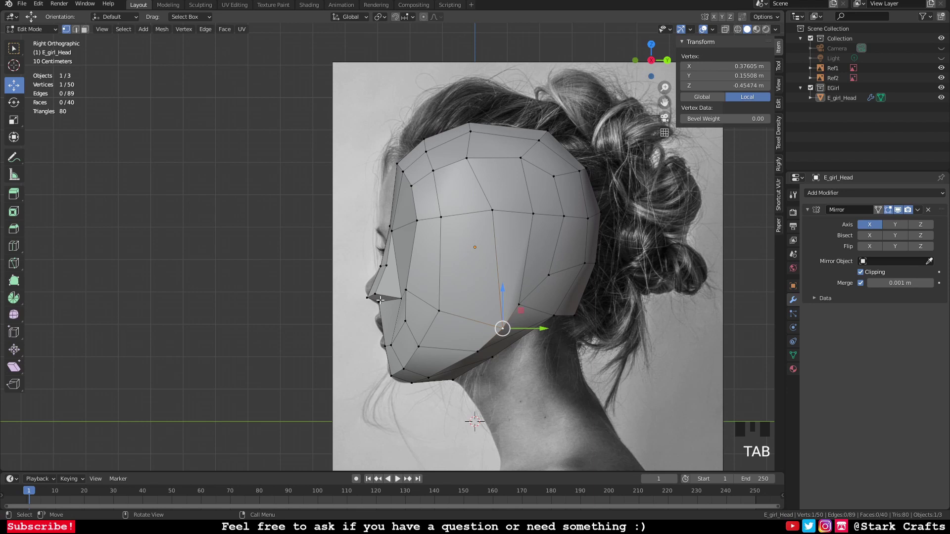
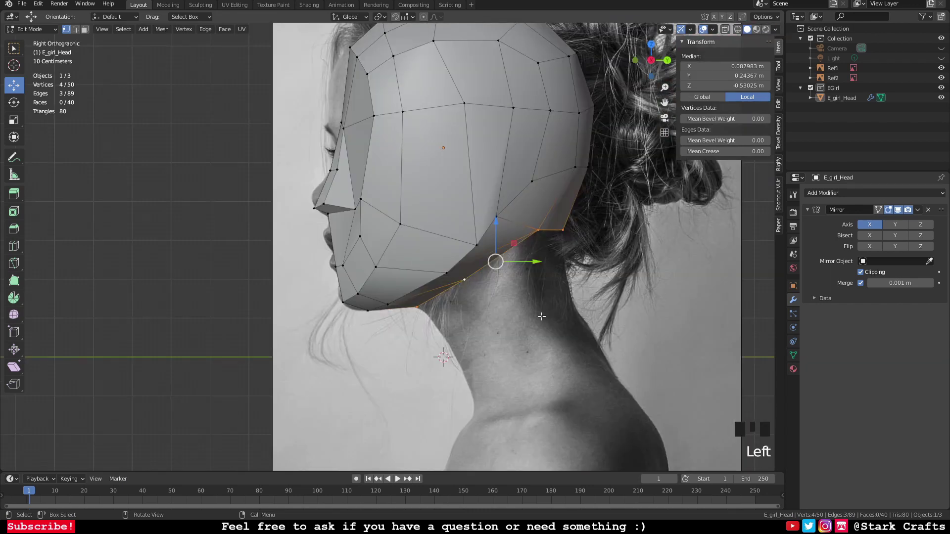
Step: Extrude the lower back edge down into a neck band and scale it to size
key(e)
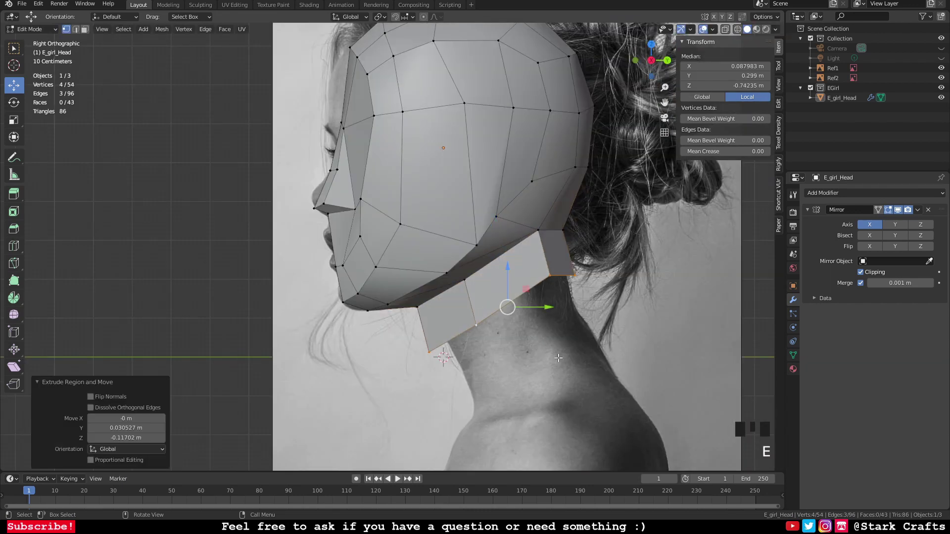
key(s)
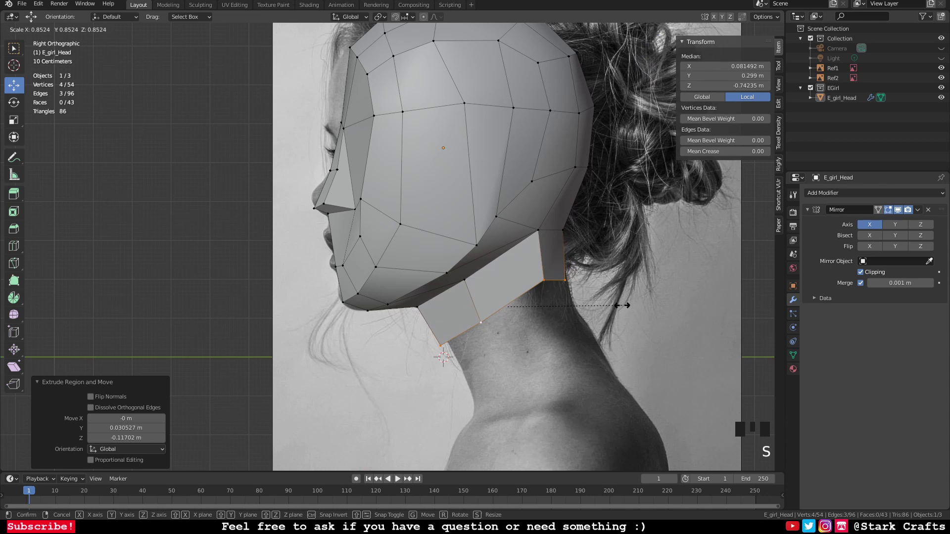
key(s)
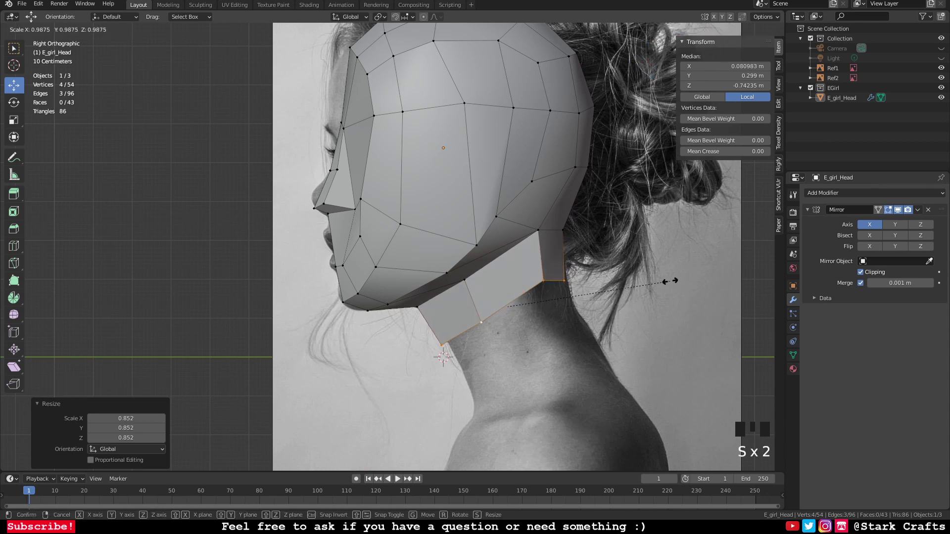
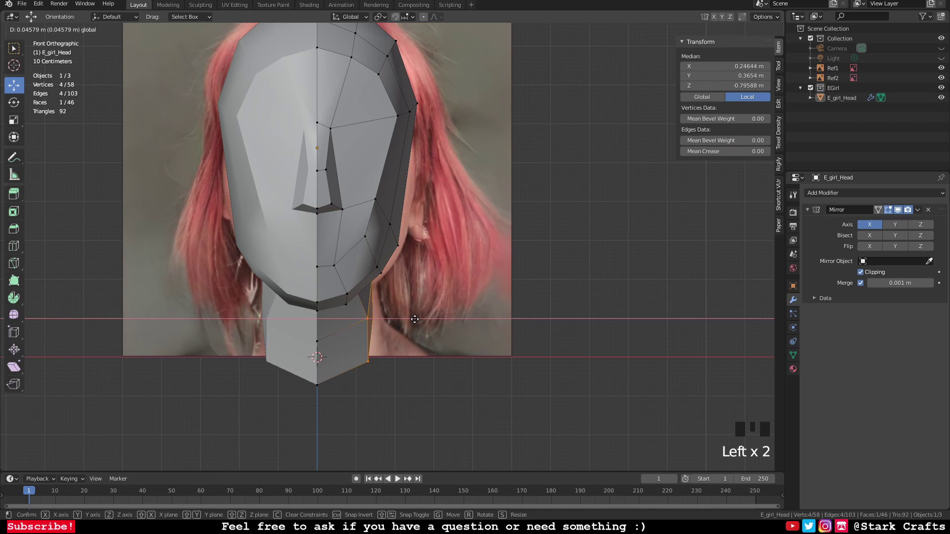
Step: Tilt the selected neck-base vertices slightly to widen the neck against the front photo
key(r)
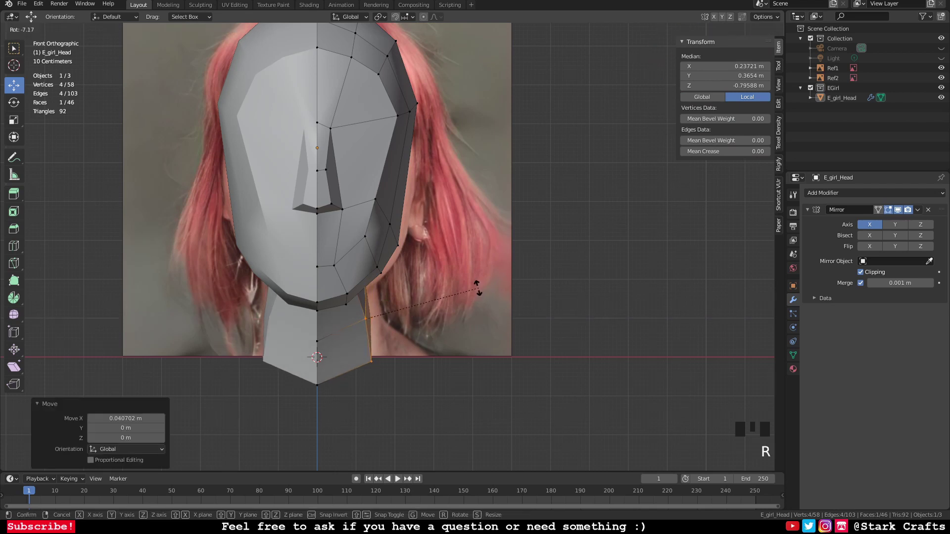
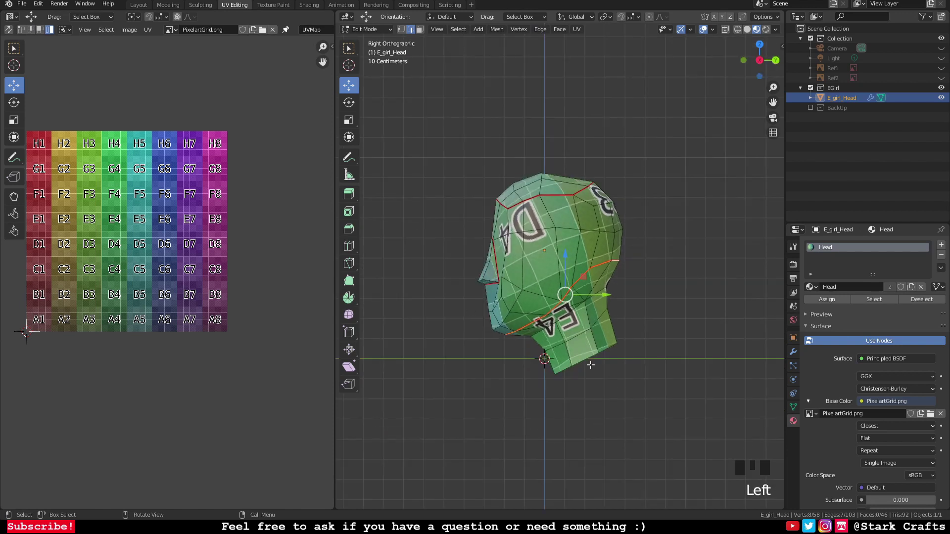
Step: Zoom the viewport toward the side of the head before selecting its faces
scroll(up, 3)
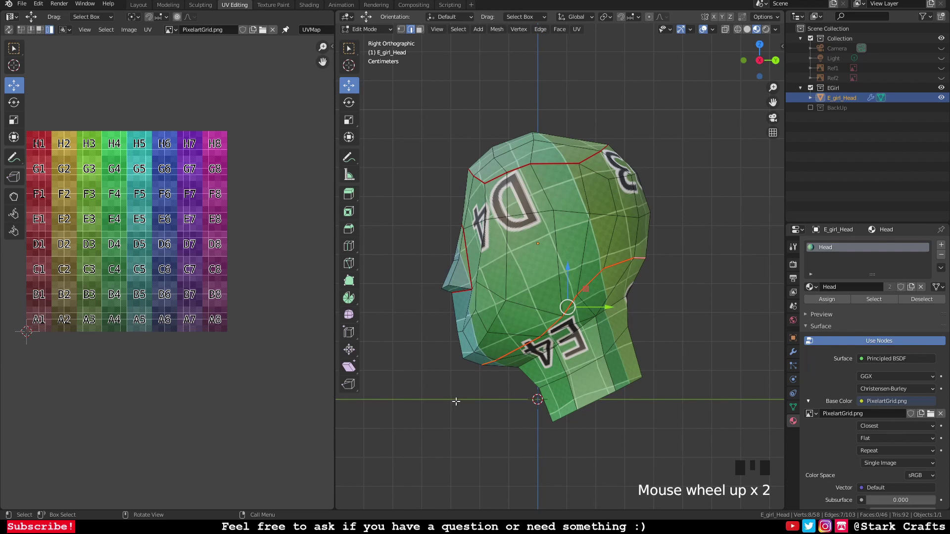
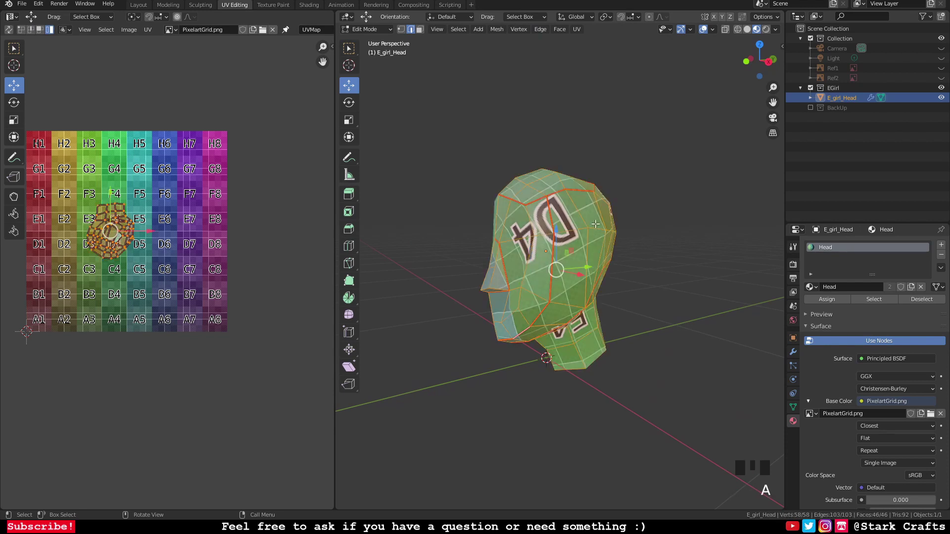
Step: Box-select additional head faces so the side-of-head island is complete
drag(598, 225, 424, 33)
drag(424, 32, 570, 302)
right_click(570, 301)
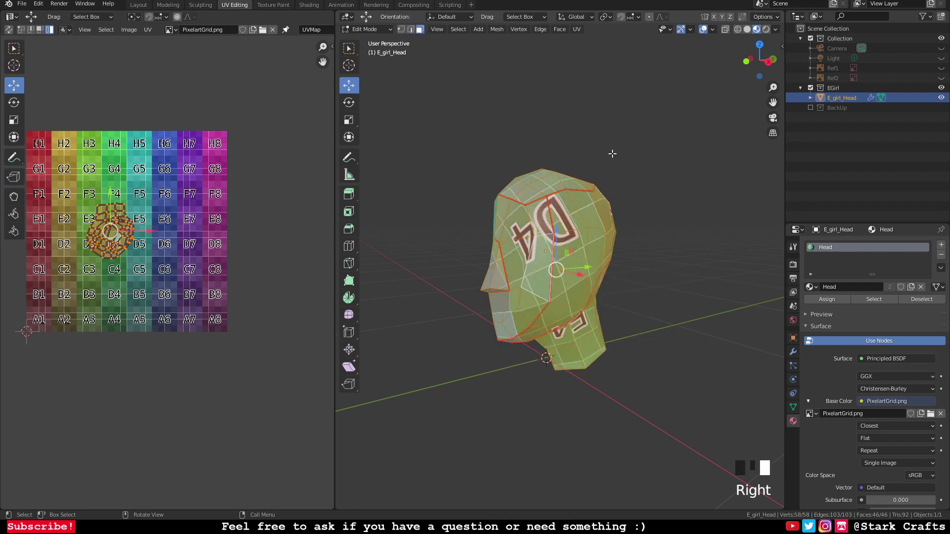
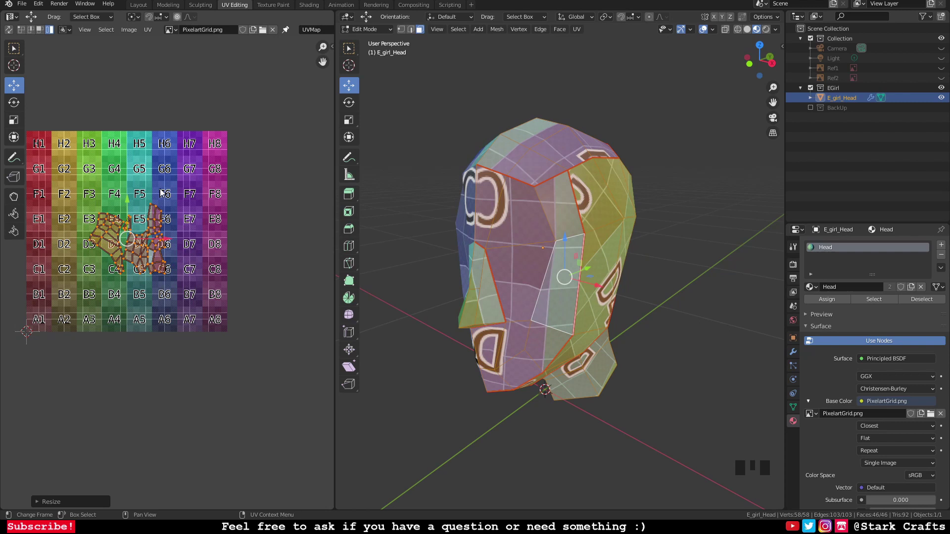
Step: Frame the whole pixel grid in the UV Editor to check the scaled island
middle_click(267, 264)
scroll(up, 3)
scroll(down, 3)
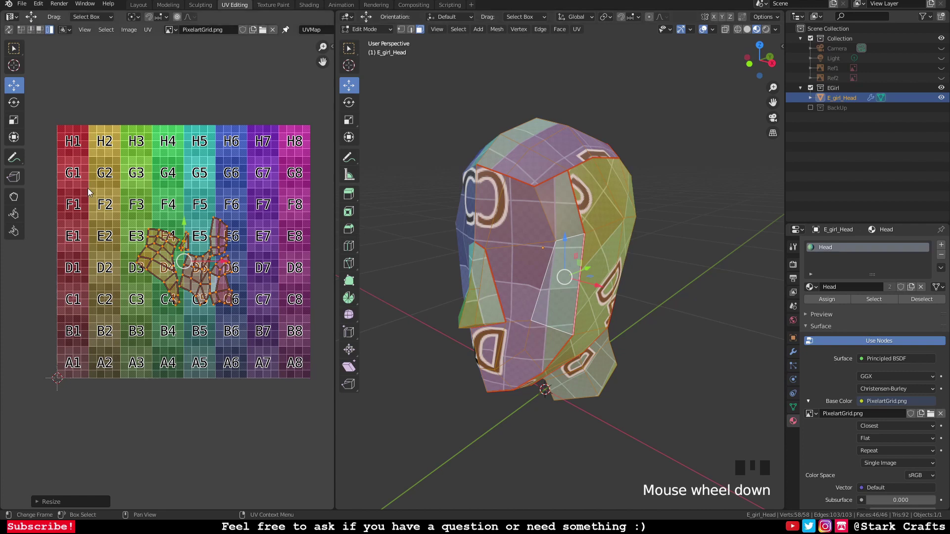
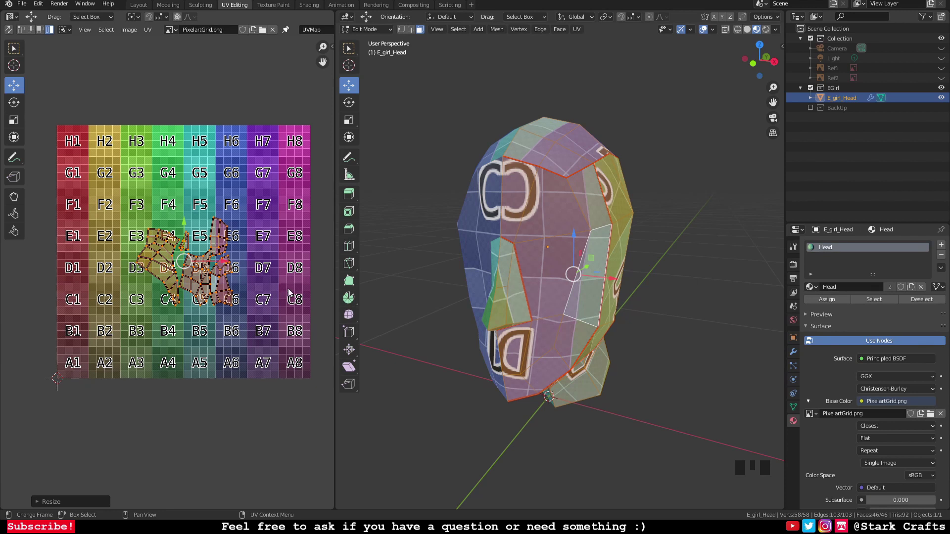
Step: Rotate the small UV island near D6 and pick the next small island to move aside
scroll(up, 3)
scroll(down, 3)
click(224, 289)
key(r)
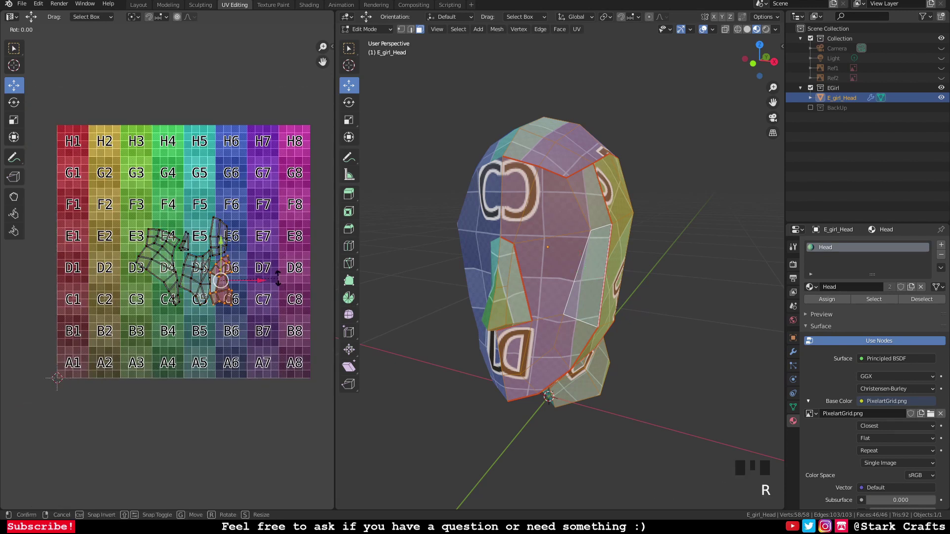
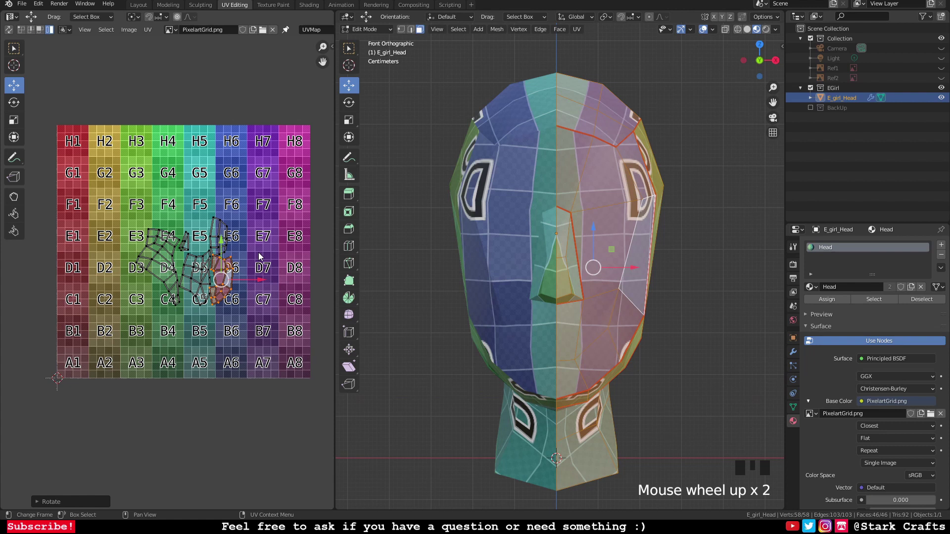
click(225, 277)
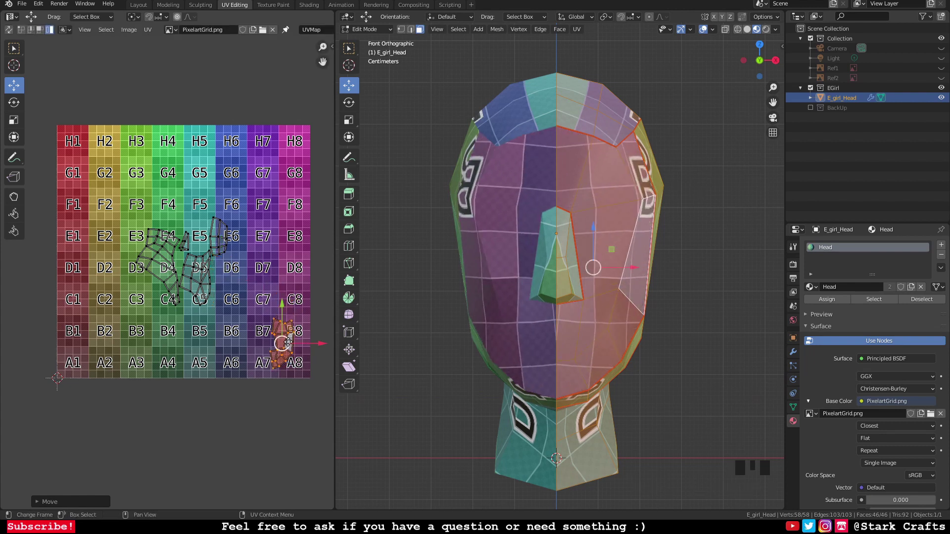
Step: Select the nose faces on the head and move their UV island up toward C7–D7
scroll(up, 3)
drag(260, 298, 142, 144)
click(142, 144)
click(140, 140)
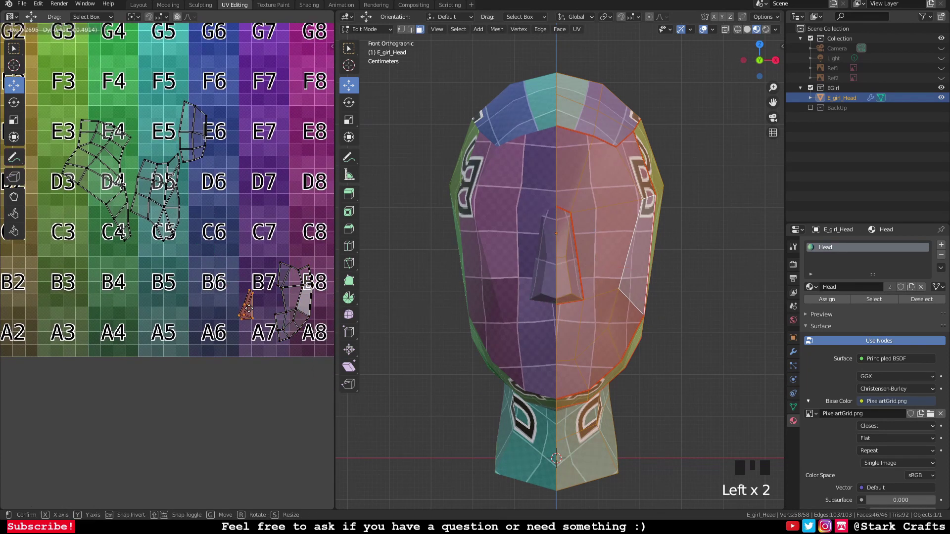
key(r)
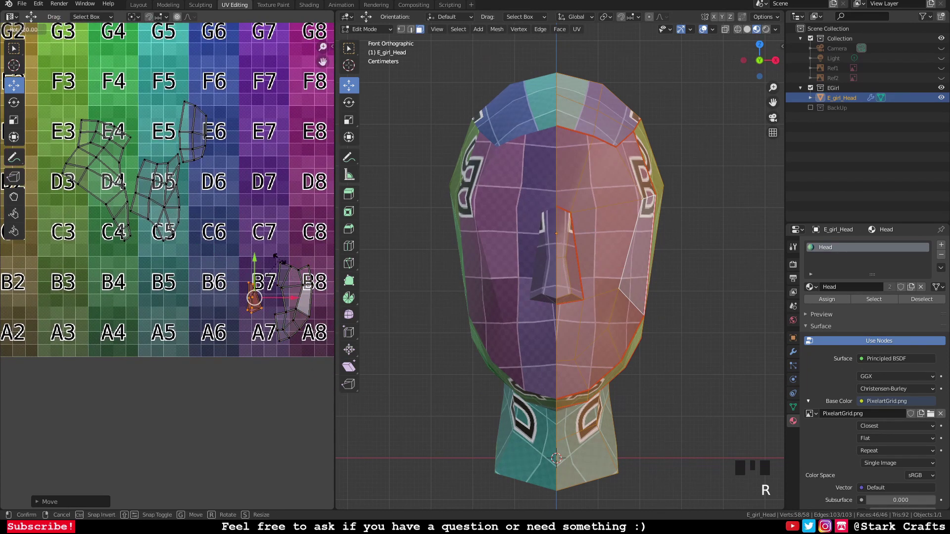
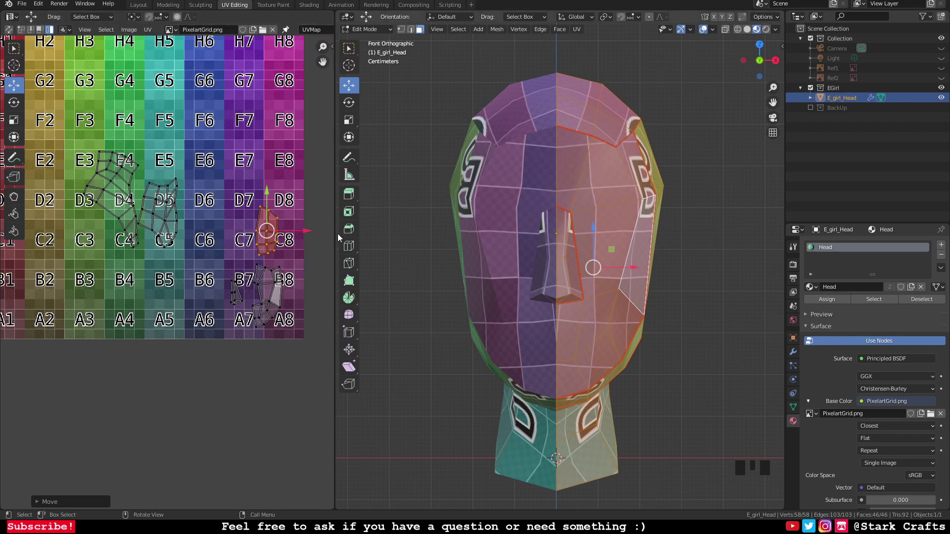
Step: Rotate the neck's UV island and drop it across the A5–A6 squares for the CA lettering
click(270, 232)
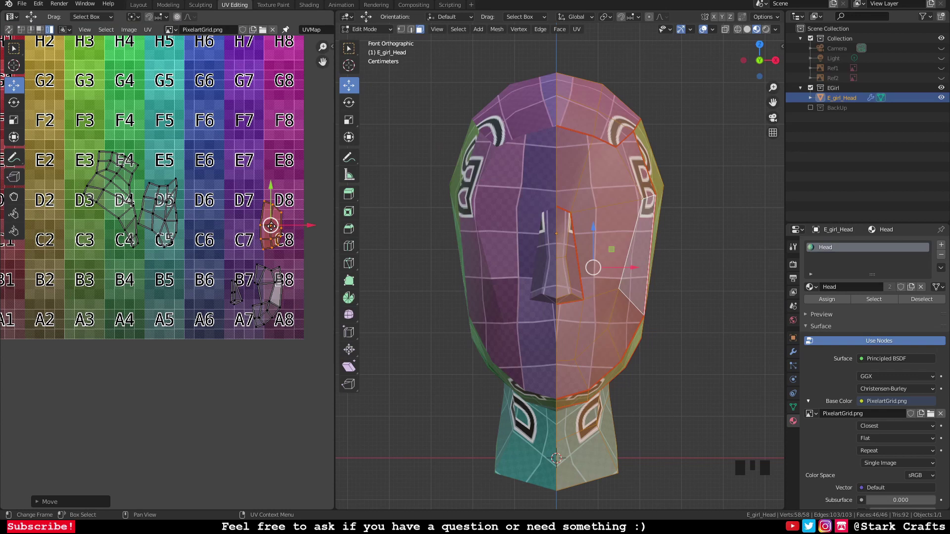
click(272, 226)
click(169, 215)
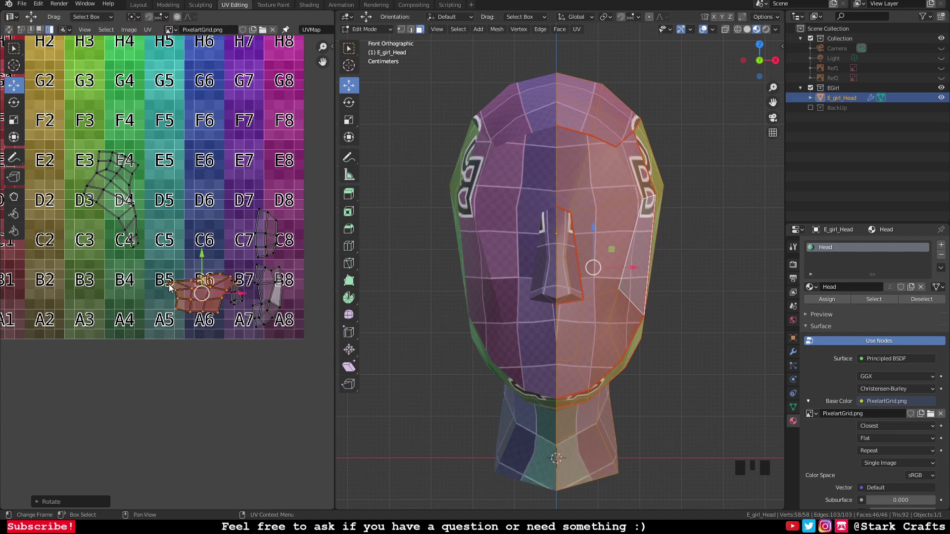
click(200, 291)
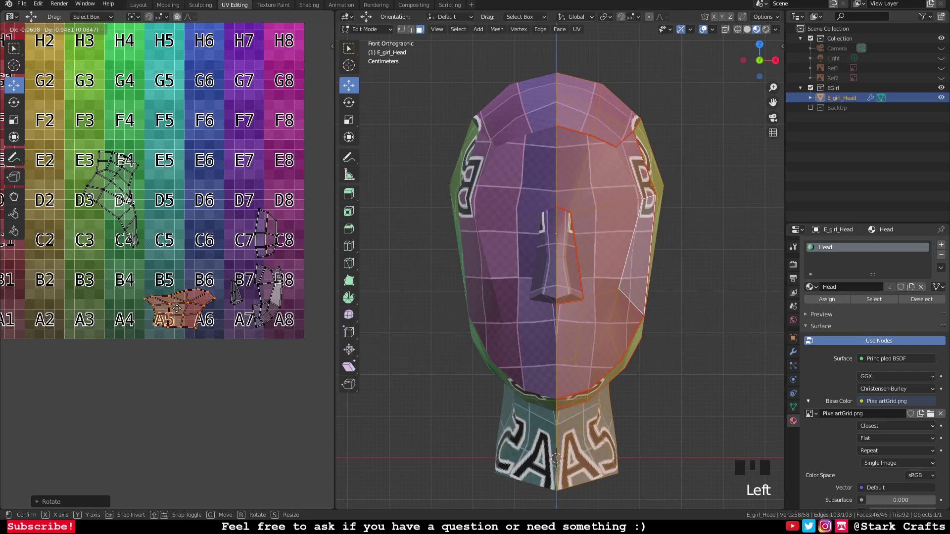
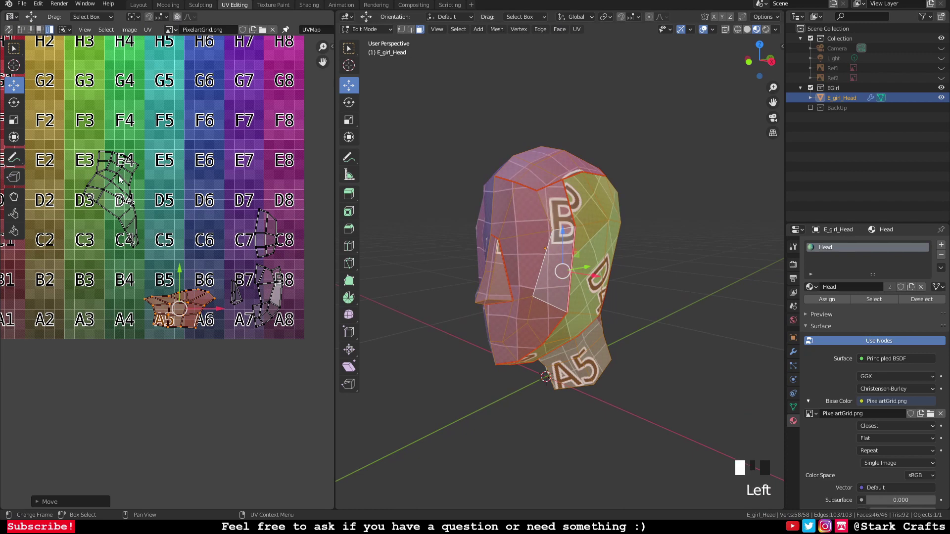
Step: Rotate the side-of-head UV island near D4–E4 by about 60 degrees
key(r)
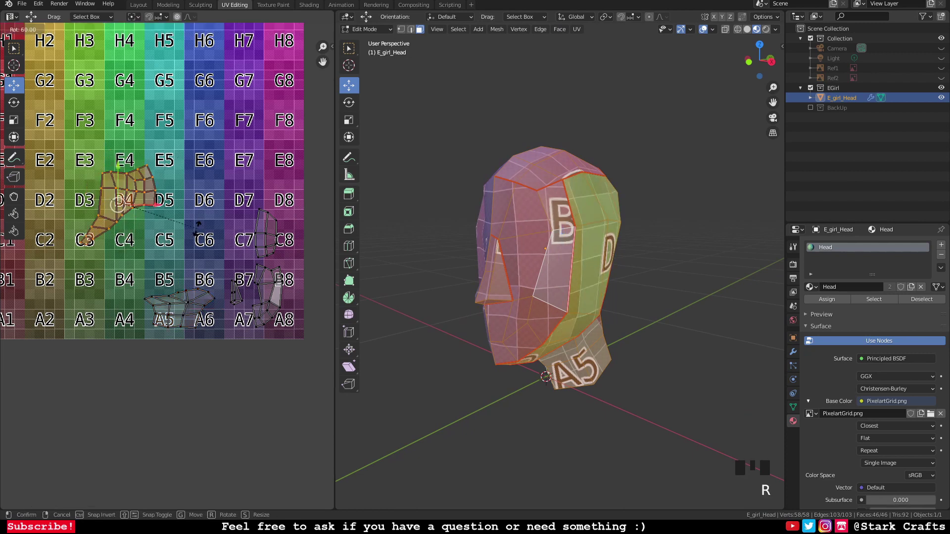
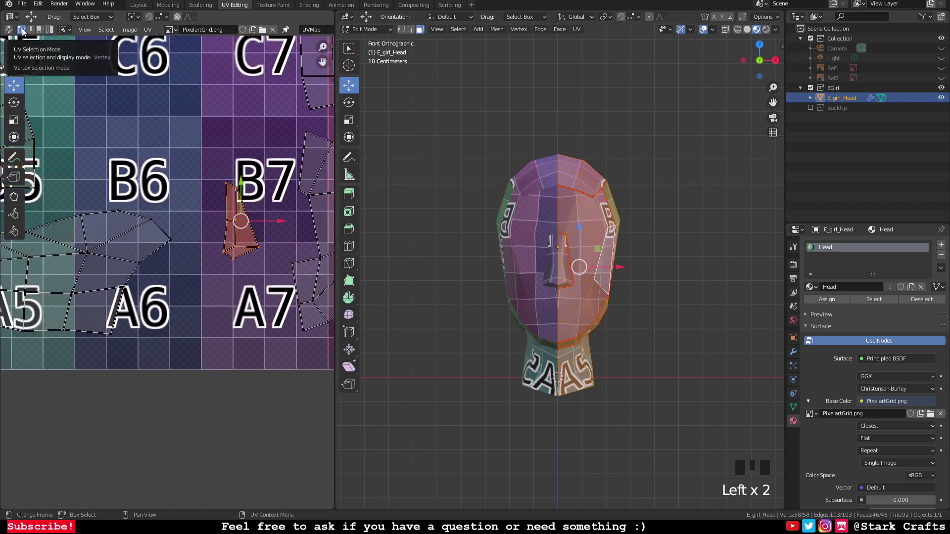
Step: In UV vertex mode, box-select the B7 island's vertices ready for Align X
click(231, 184)
click(227, 216)
click(225, 251)
drag(225, 251, 205, 375)
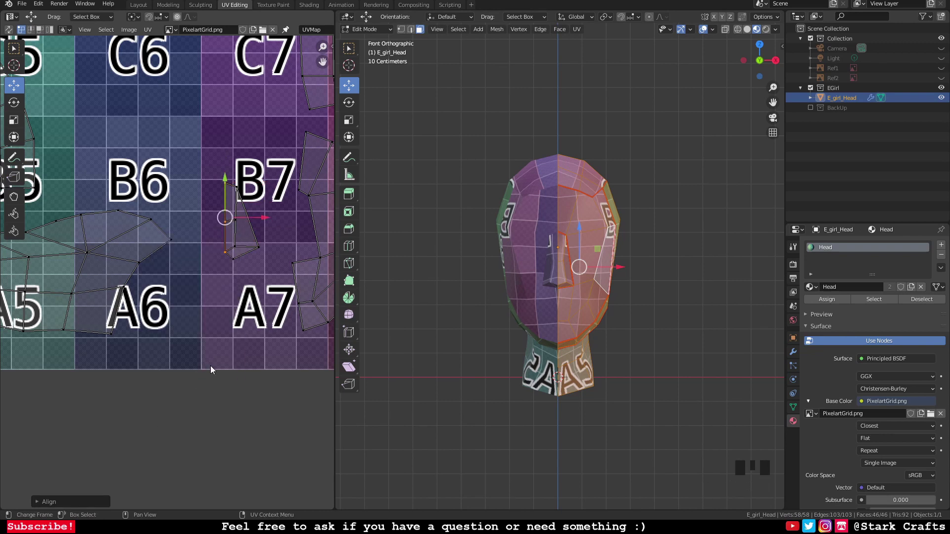
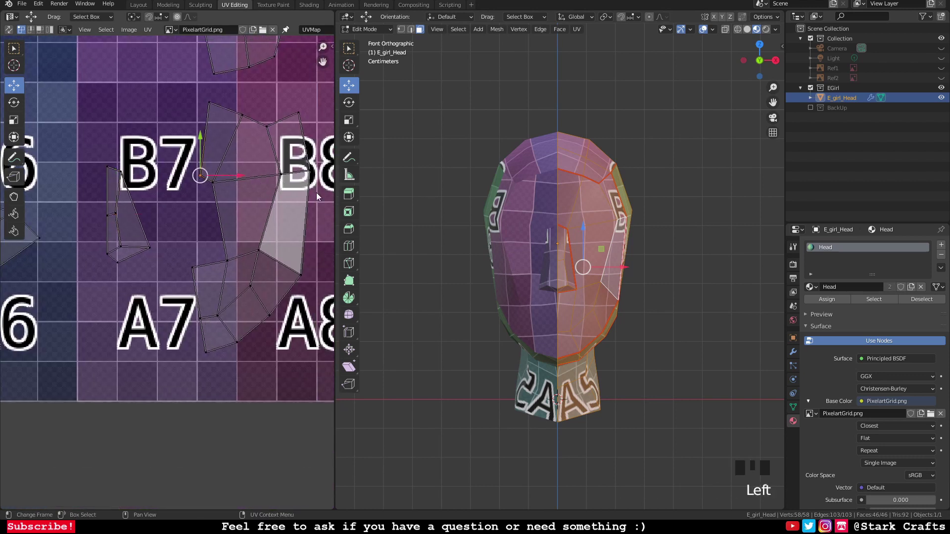
Step: Select face-island vertices around B7 and nudge the inner B7-row vertex toward B8
click(215, 107)
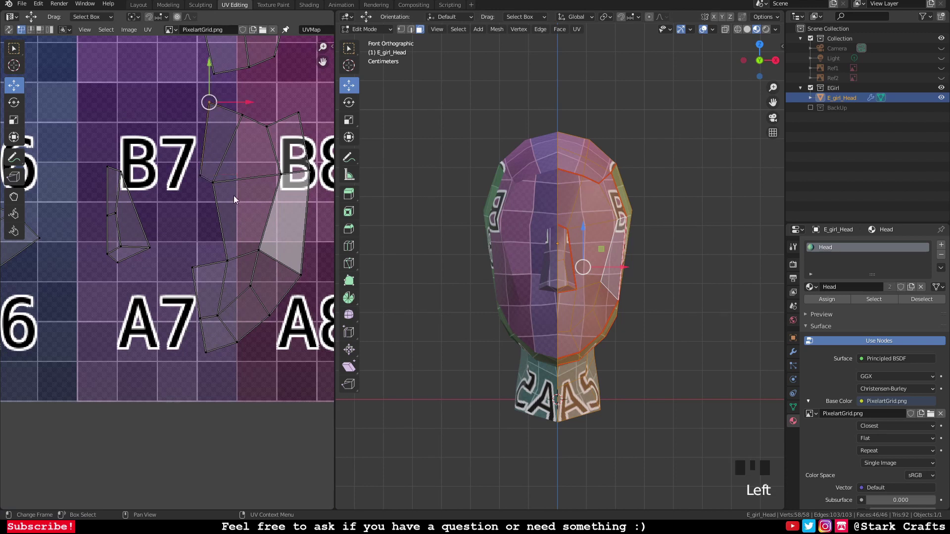
drag(225, 205, 238, 136)
click(238, 137)
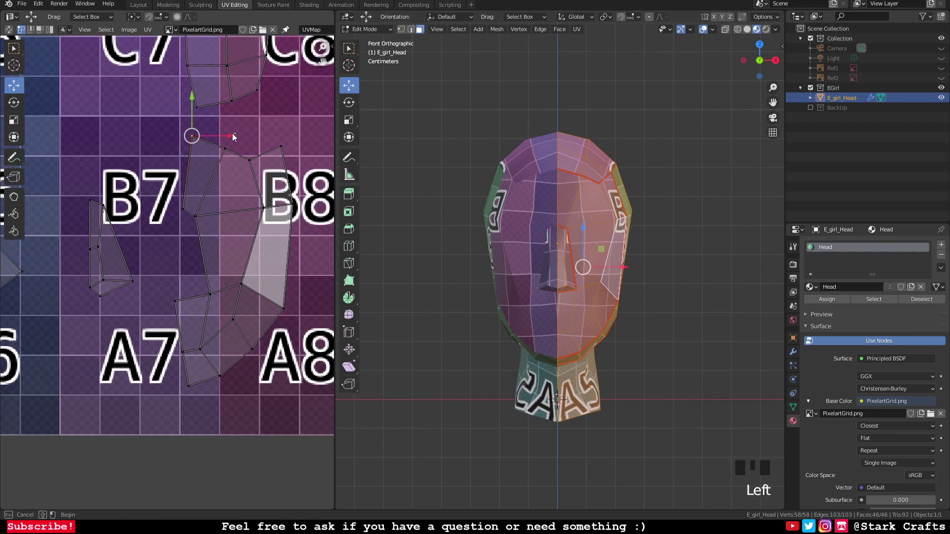
click(193, 142)
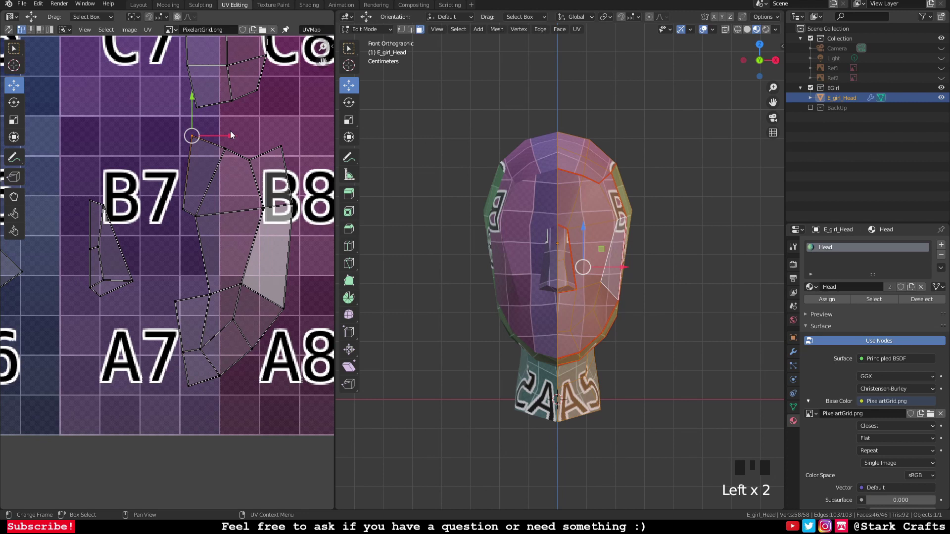
click(233, 138)
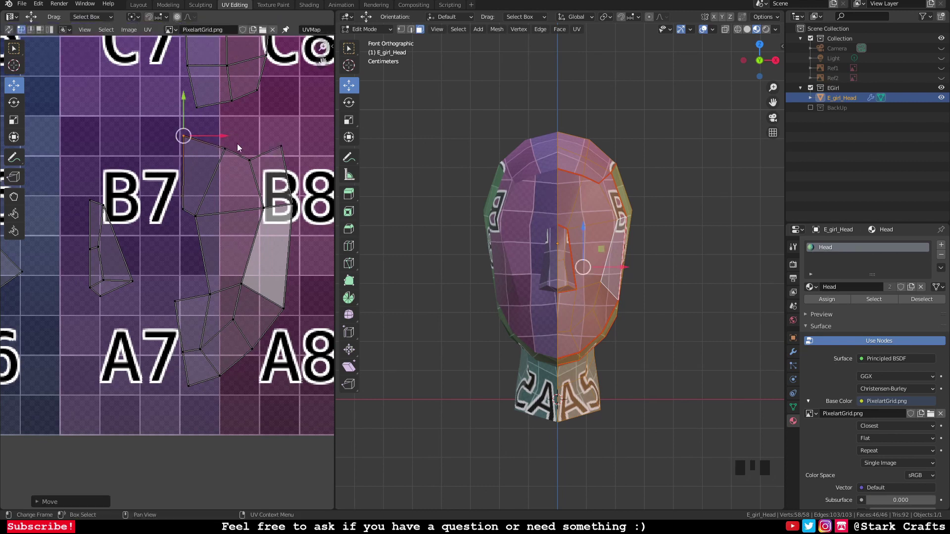
scroll(up, 3)
click(190, 205)
click(201, 220)
click(228, 216)
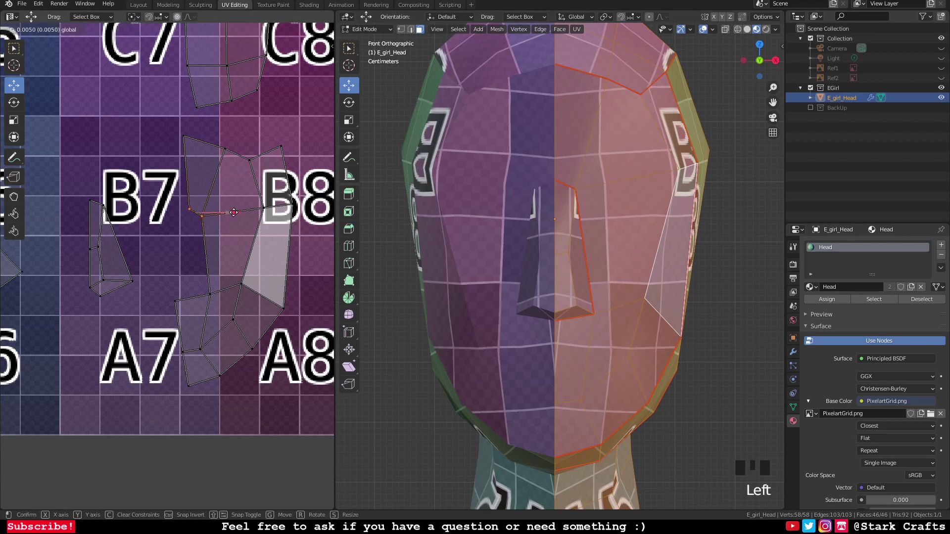
click(198, 215)
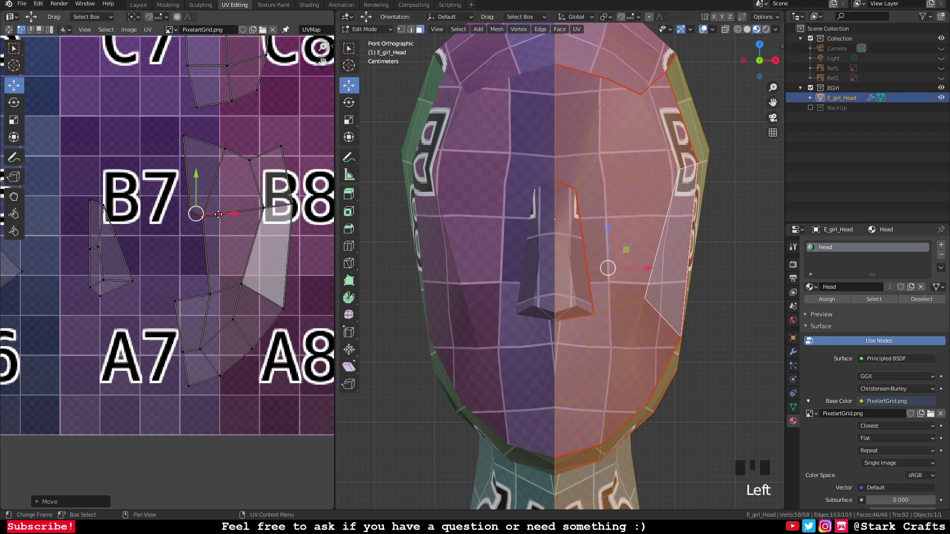
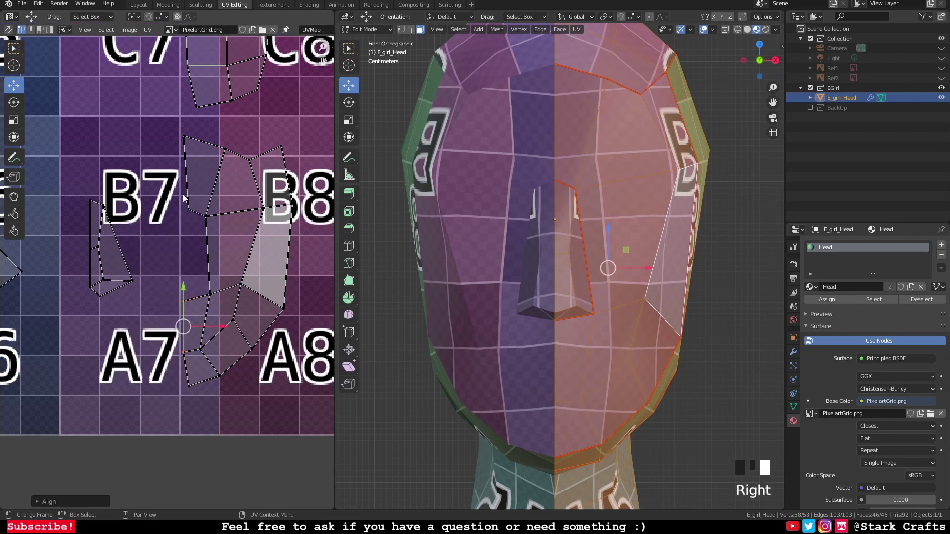
Step: Shift the lower island's top vertex near B8 and a neighbouring vertex onto pixel lines
click(186, 207)
click(189, 140)
drag(190, 139, 210, 216)
click(210, 217)
click(226, 155)
click(269, 151)
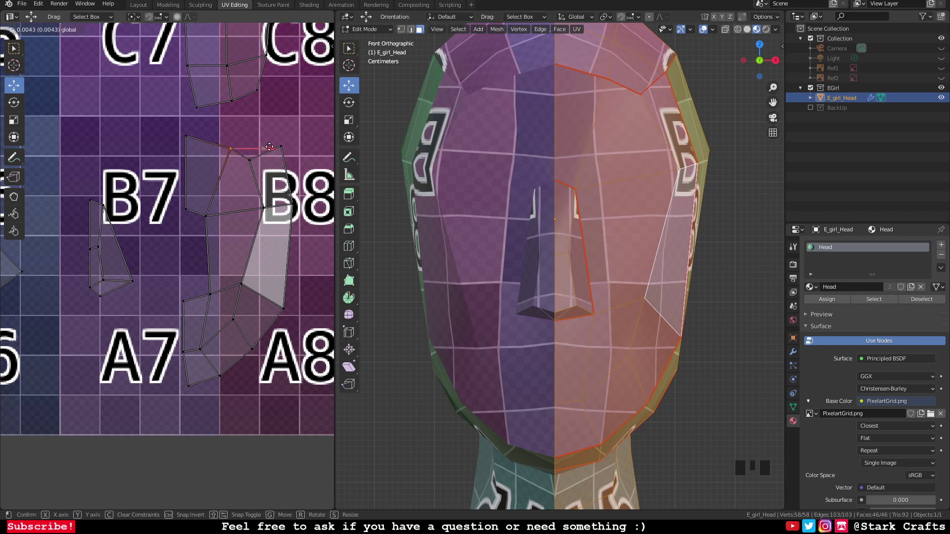
click(213, 292)
click(254, 296)
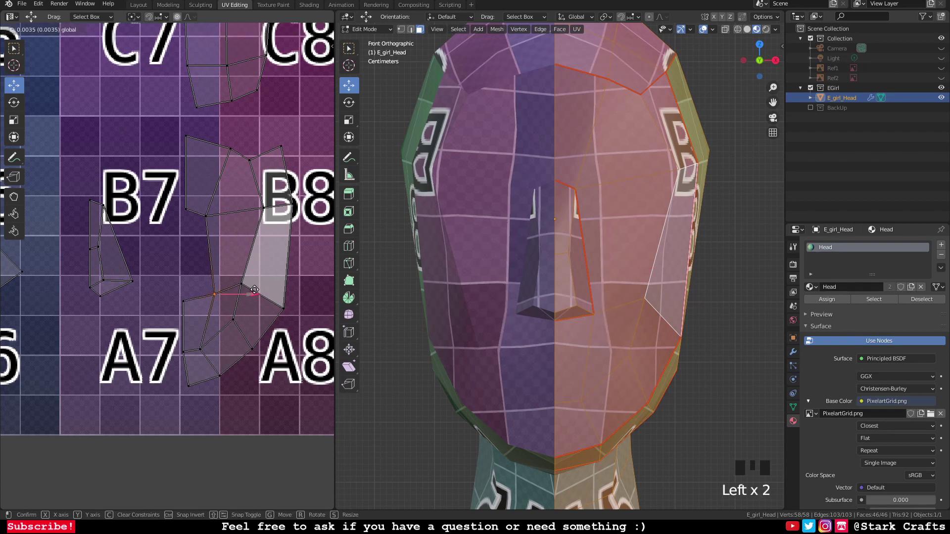
click(210, 214)
Step: Reposition a cheek-island vertex, add another, and align the selected cheek vertices
click(245, 219)
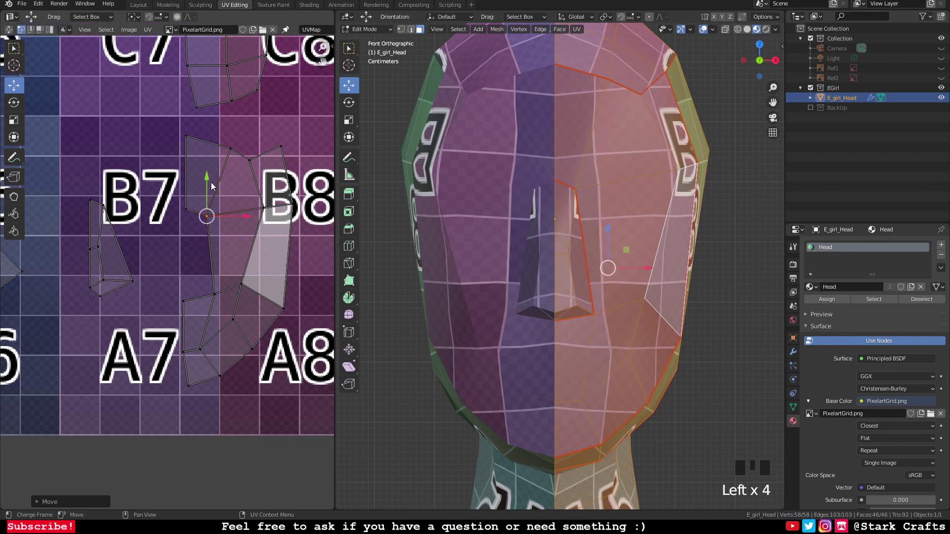
click(209, 180)
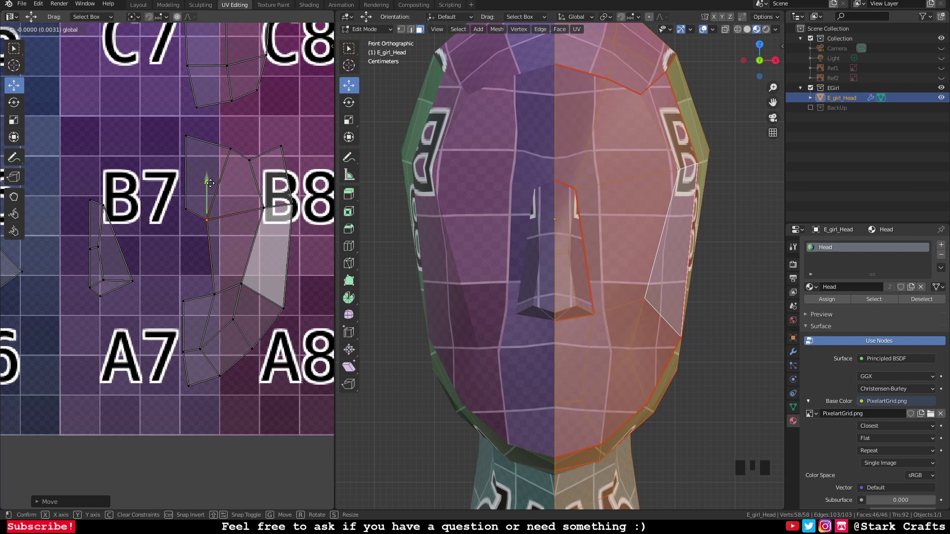
click(268, 210)
click(291, 209)
right_click(275, 209)
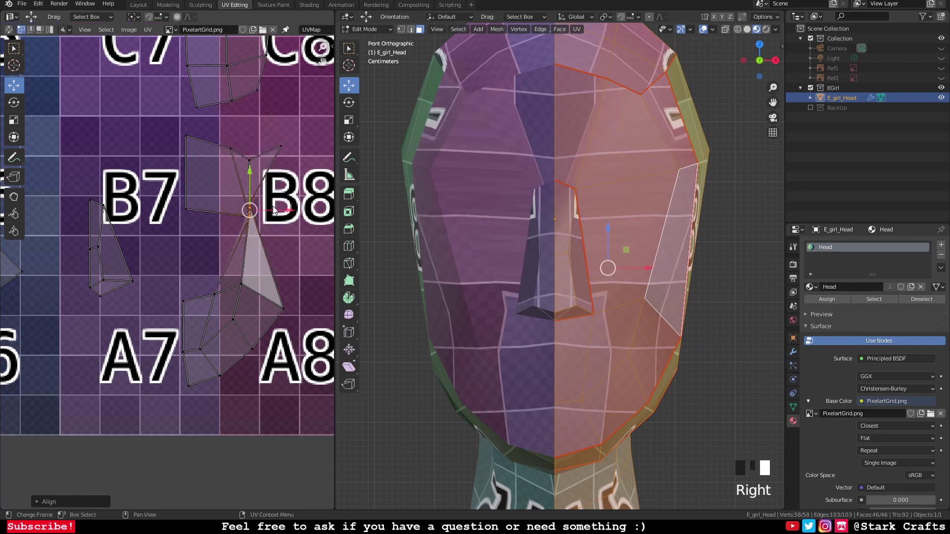
Step: Undo the twisted align and place a B7 vertex back on the island's edge line
key(ctrl+z)
drag(243, 213, 246, 177)
click(253, 171)
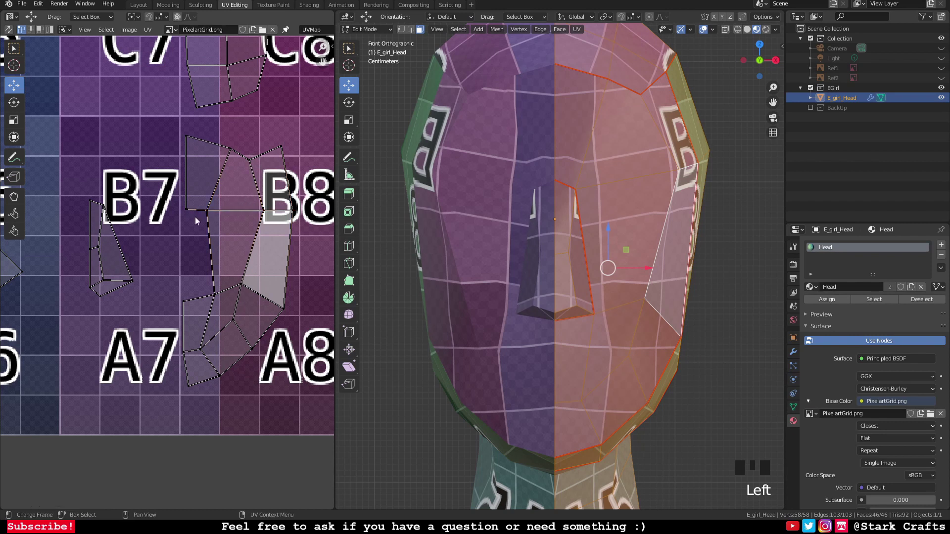
key(ctrl+z)
click(253, 174)
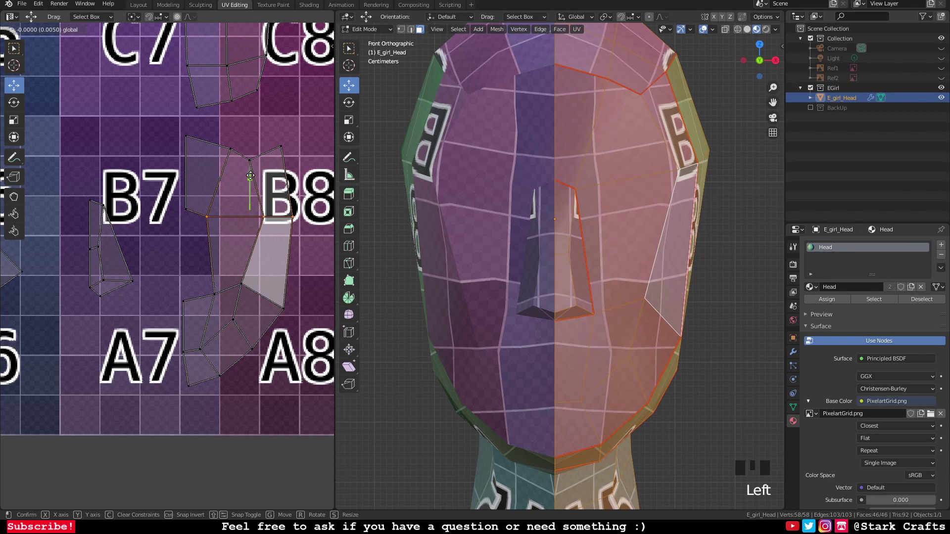
Step: Move the next vertices near B7 and B8 up along the edge, then check the head's side
click(267, 215)
click(297, 219)
click(279, 180)
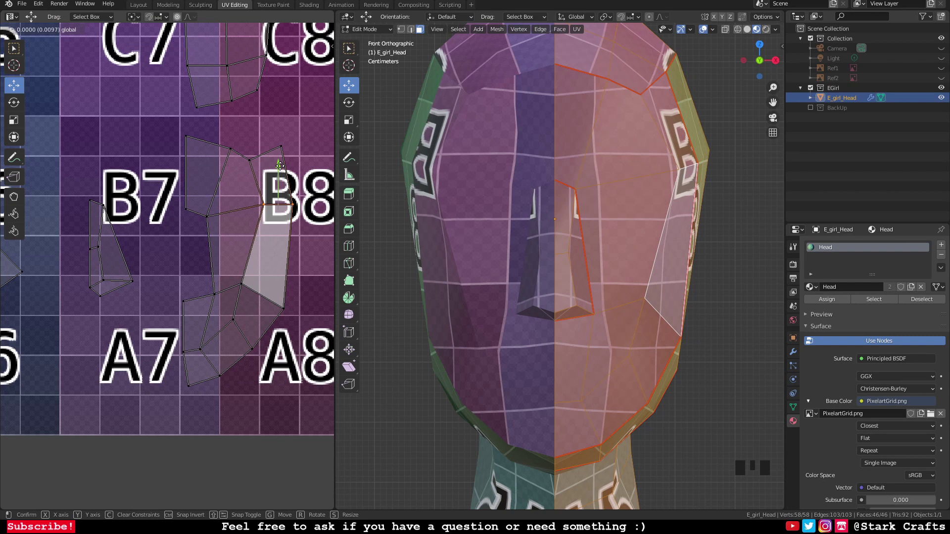
click(213, 212)
click(210, 178)
drag(211, 213, 207, 174)
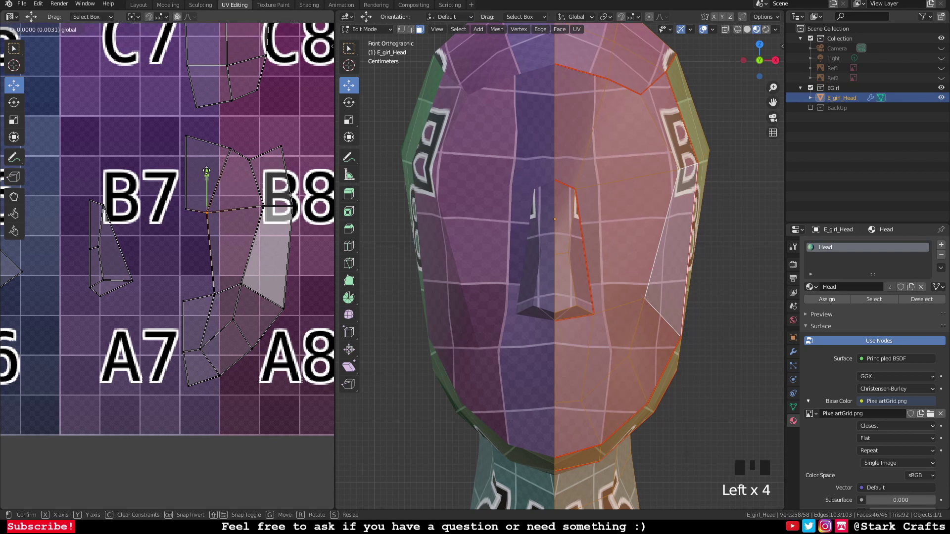
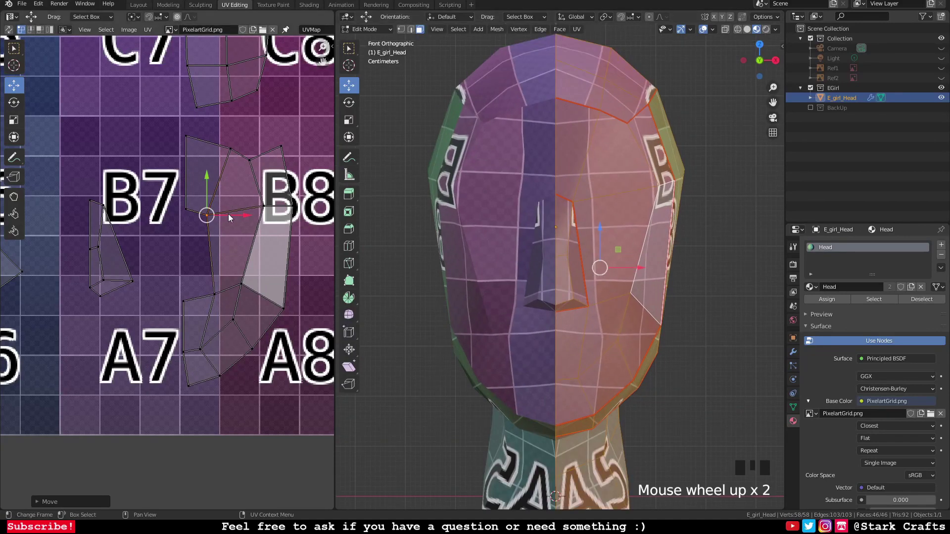
Step: Move the upper vertex near C7 and slide a lower vertex from A7 toward A8
click(251, 220)
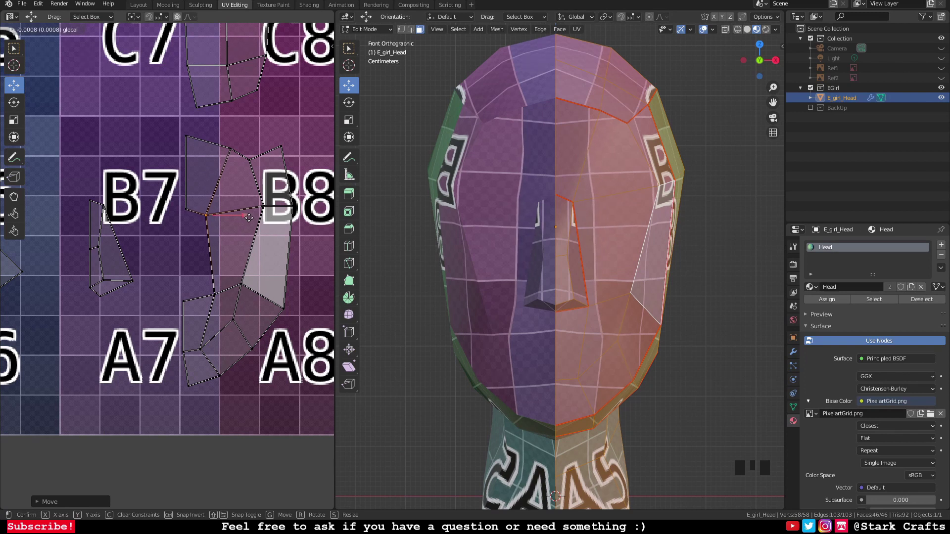
drag(235, 155, 266, 147)
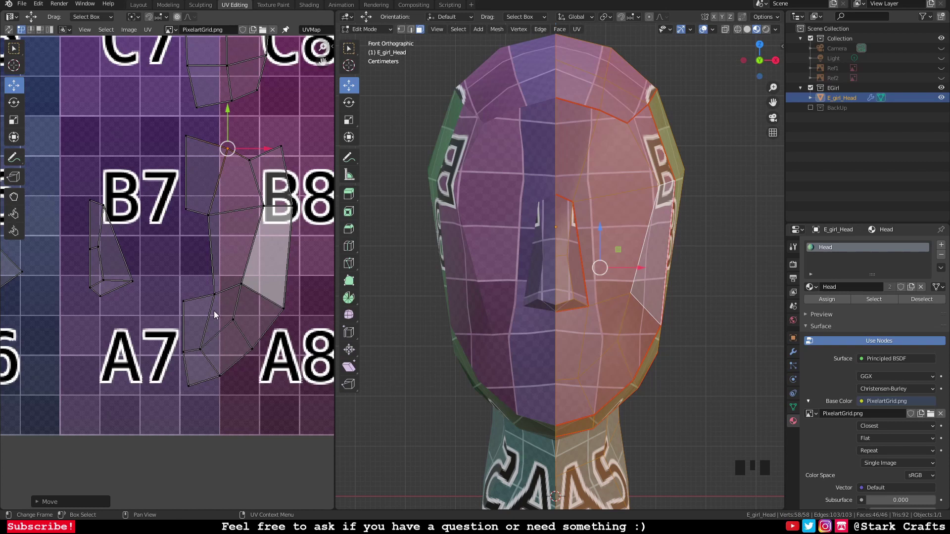
click(218, 298)
click(254, 298)
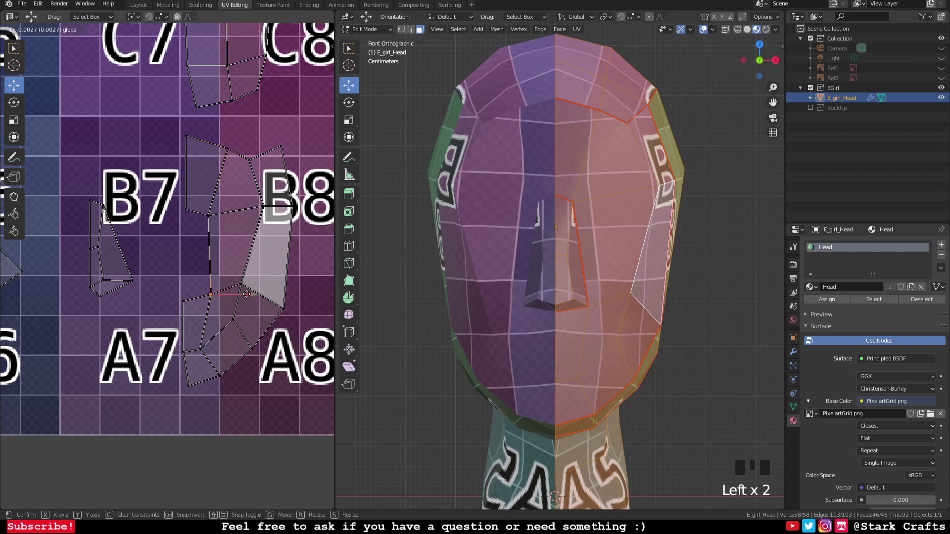
drag(215, 215, 225, 215)
click(247, 219)
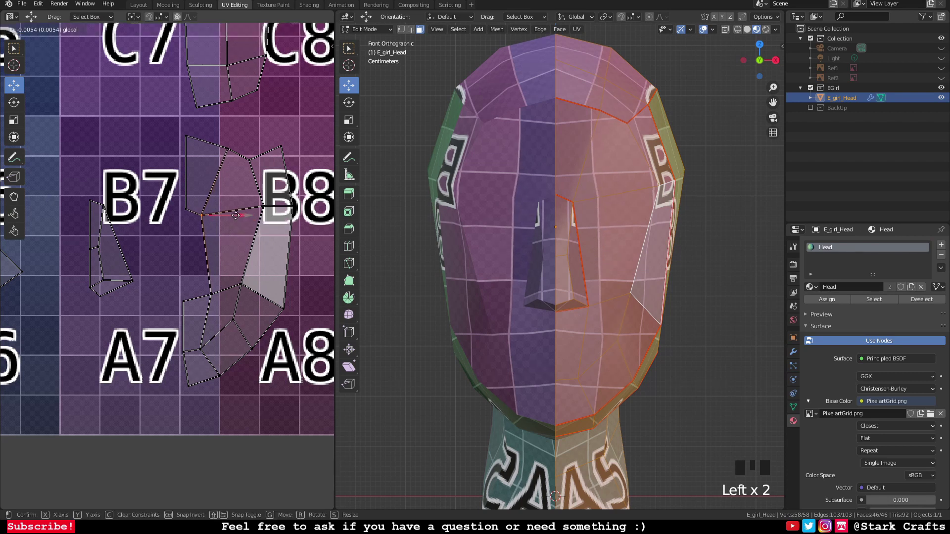
Step: Line up further face-island vertices around tiles A7 and B7
click(203, 354)
click(246, 353)
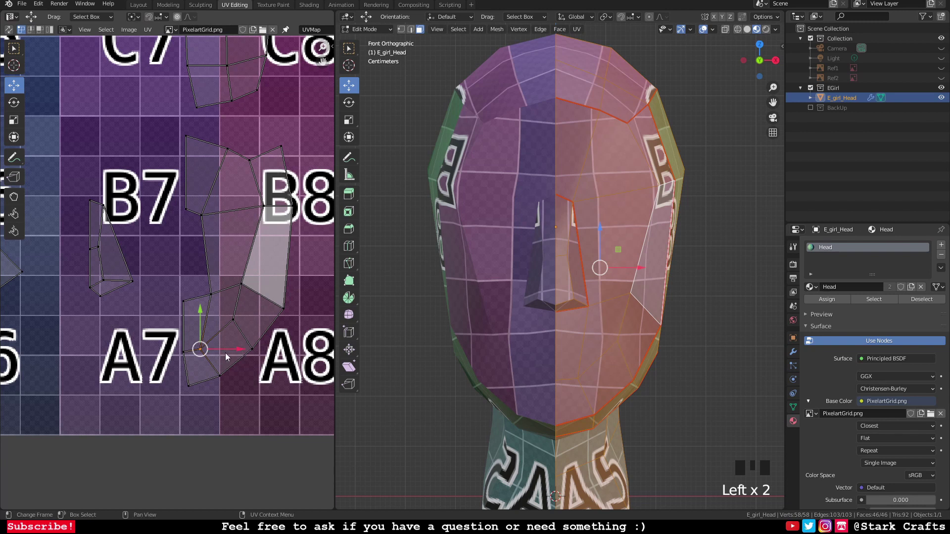
click(243, 351)
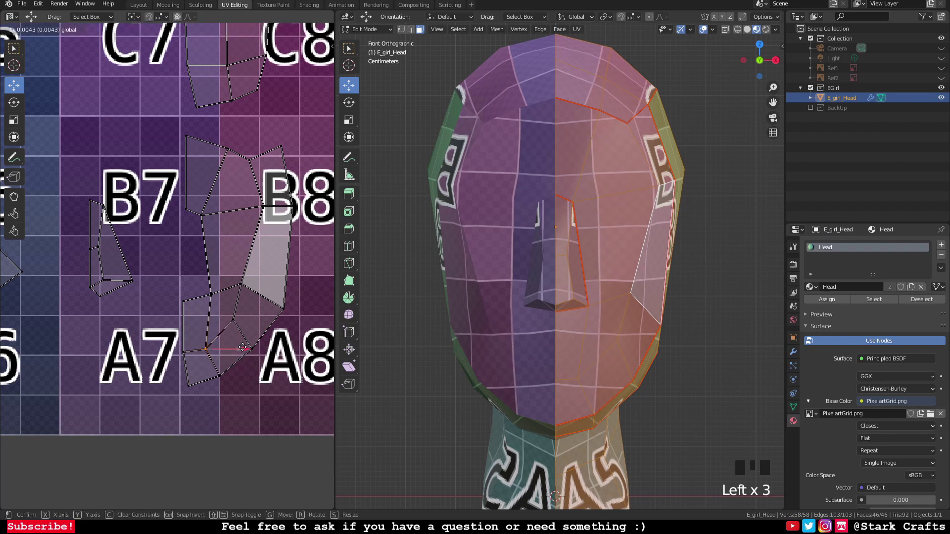
click(206, 218)
click(239, 220)
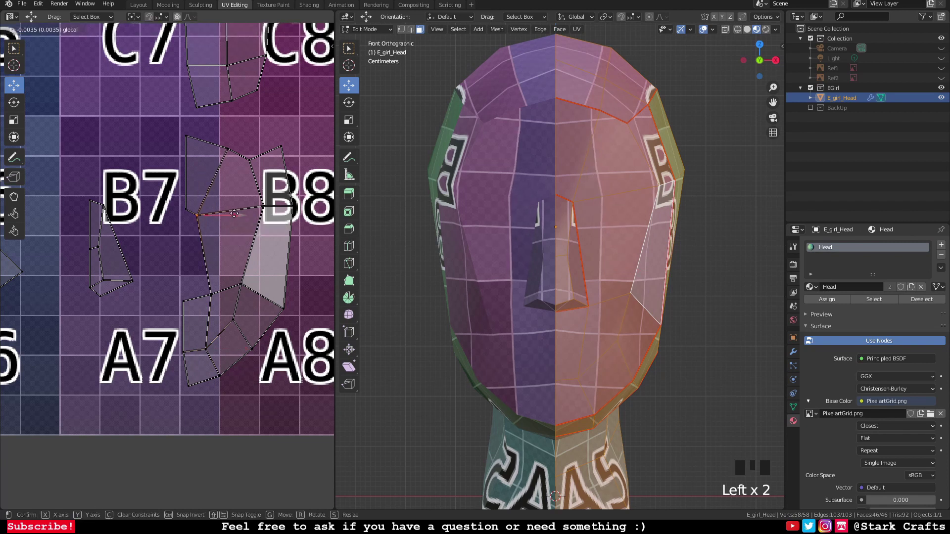
click(202, 179)
click(188, 217)
Step: Raise the vertex left of B8 upward along the edge toward C7
click(225, 213)
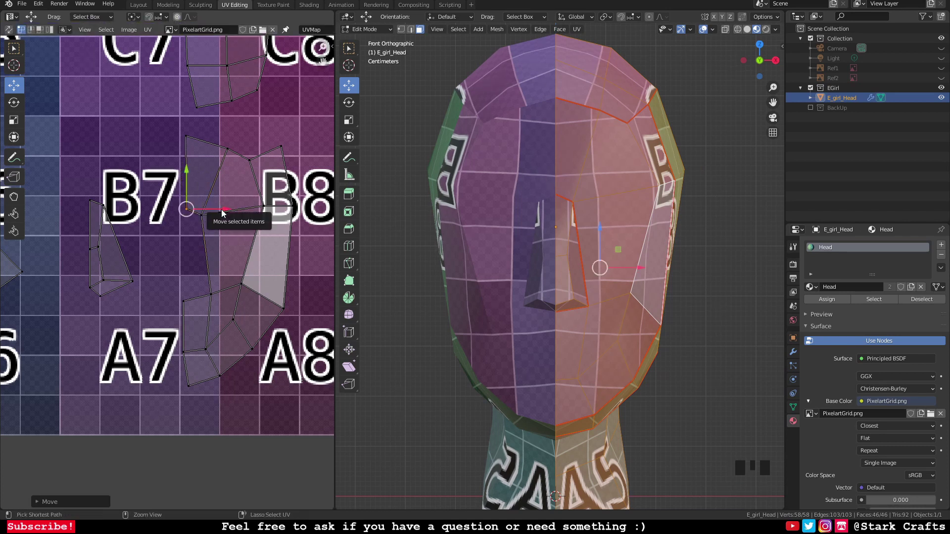
key(ctrl+z)
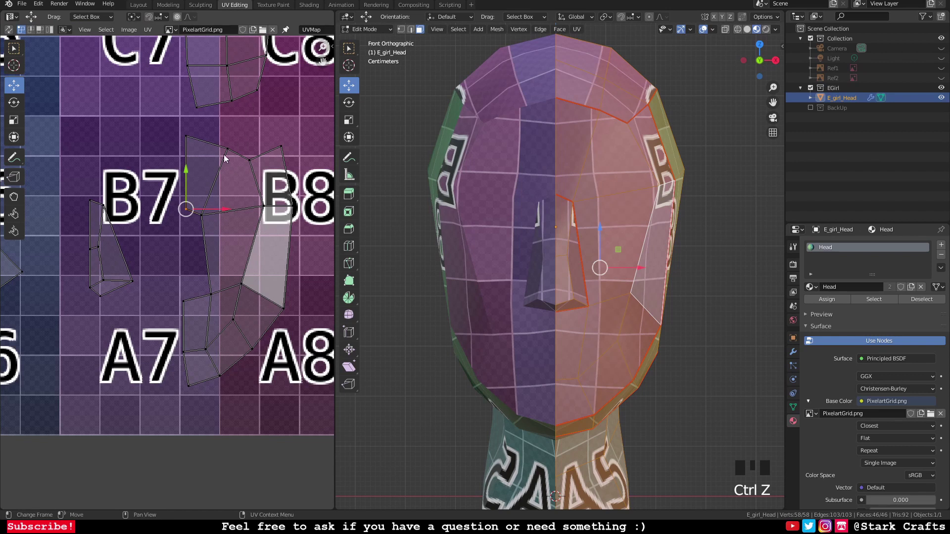
drag(205, 220, 201, 175)
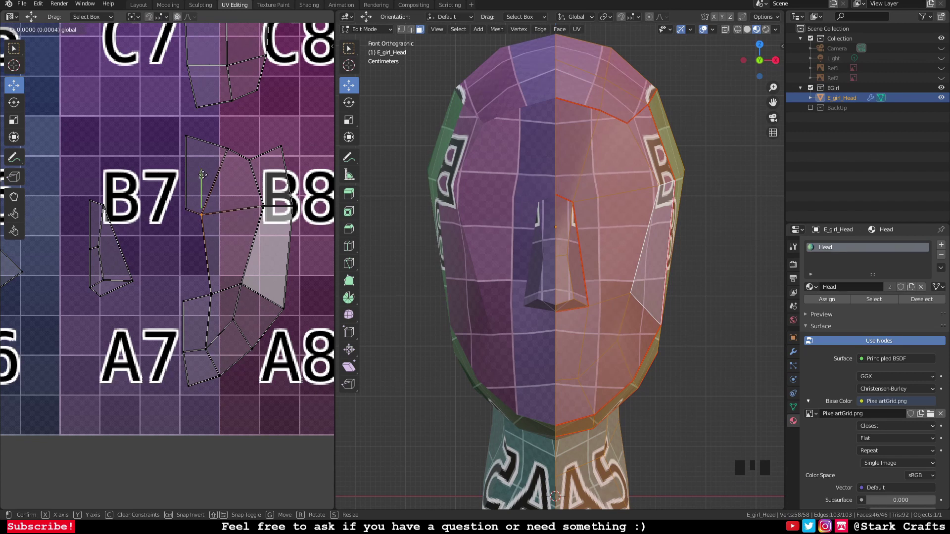
click(192, 137)
click(189, 101)
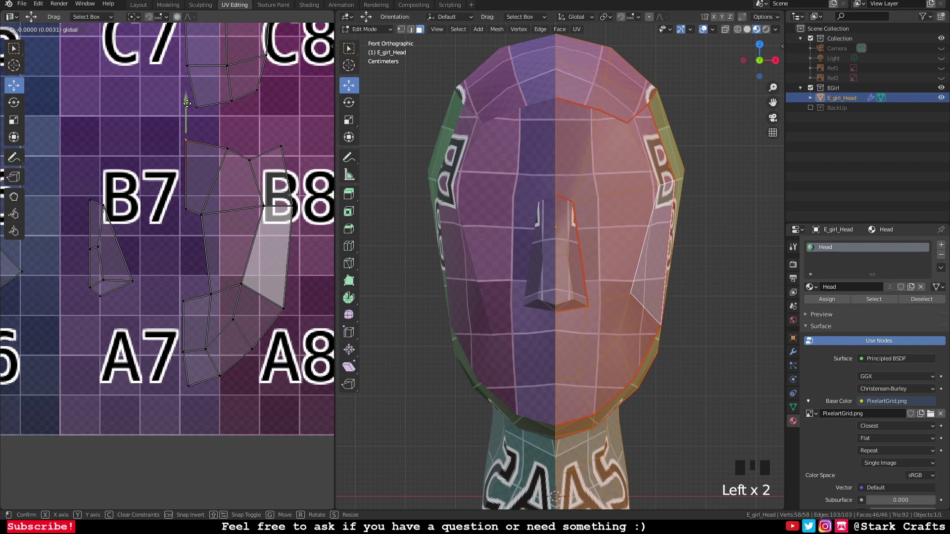
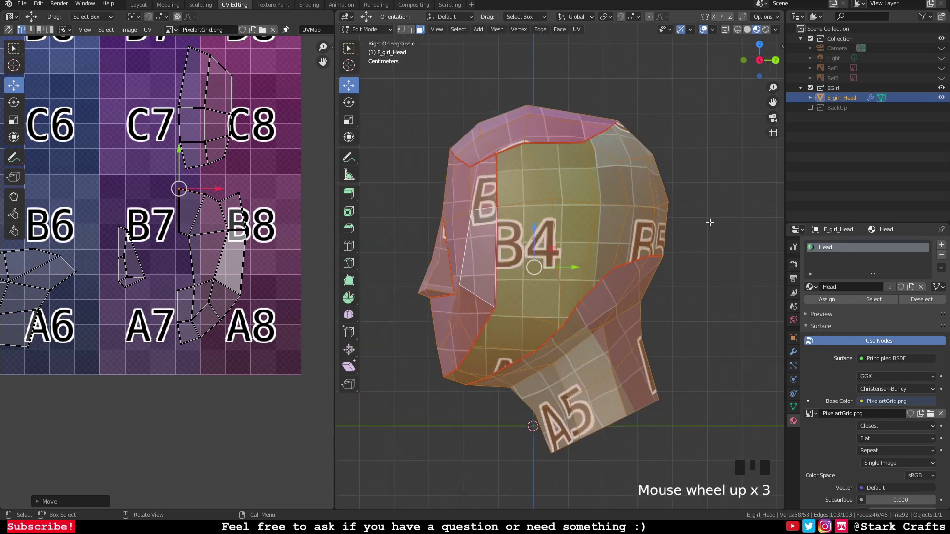
Step: Zoom onto the lower UV island around A5 and move two of its vertices onto a grid line
scroll(down, 3)
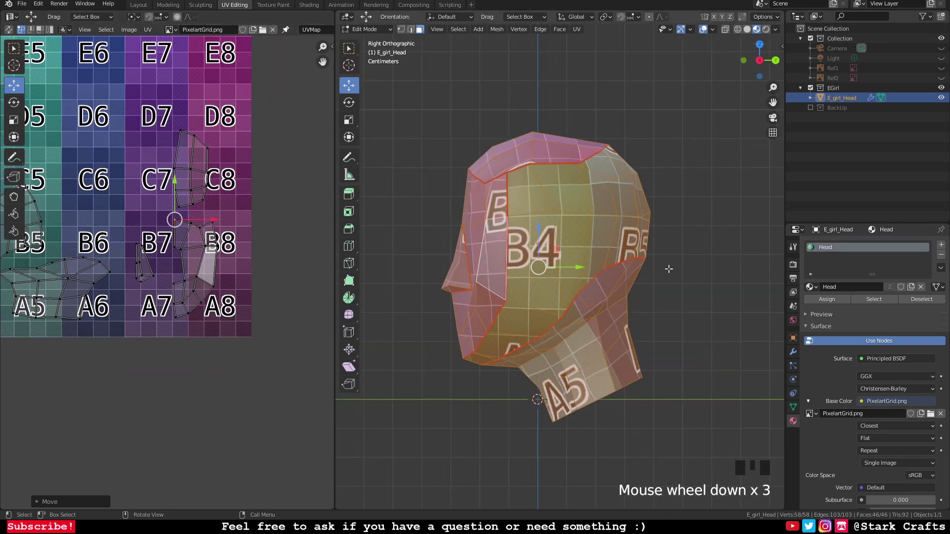
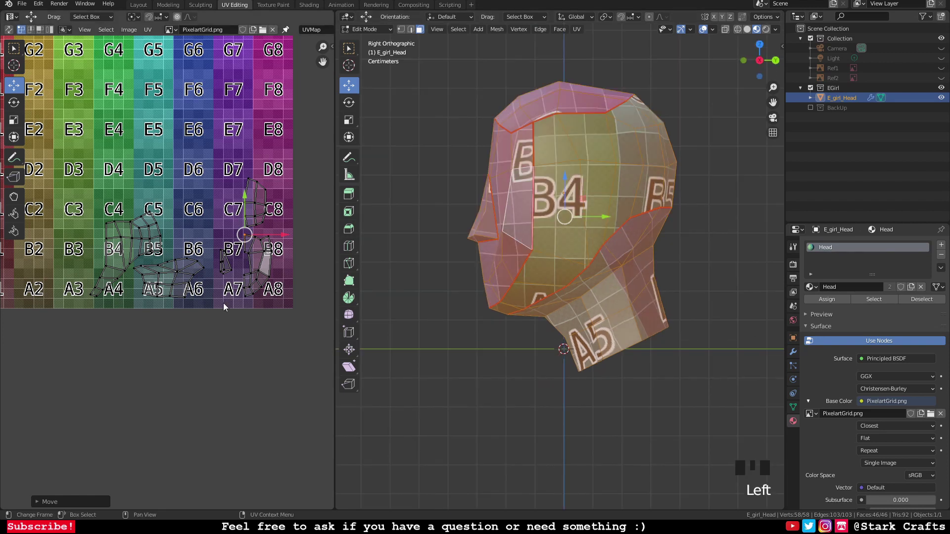
click(178, 274)
click(161, 289)
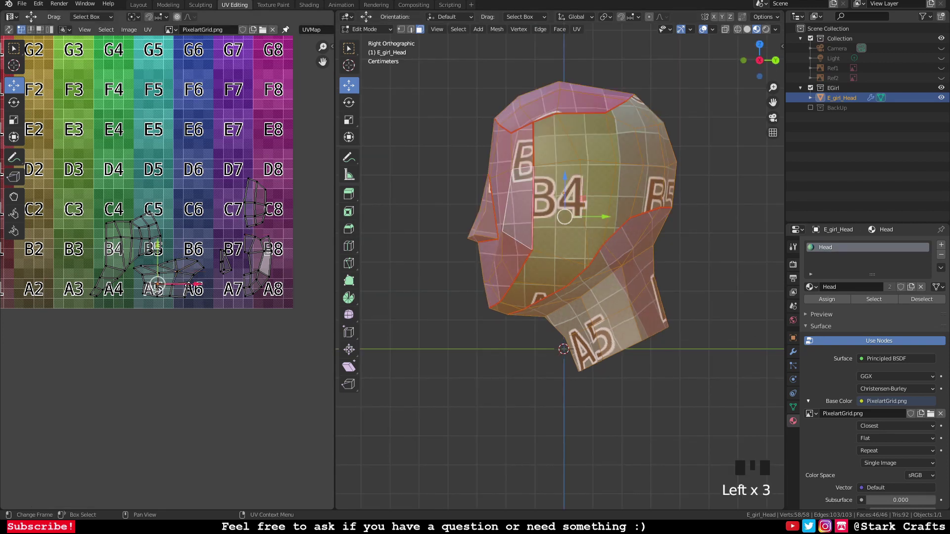
scroll(up, 3)
scroll(up, 3)
click(146, 331)
click(149, 278)
drag(149, 279, 175, 330)
Step: Select the three vertices along the A5 island's bottom row for alignment
click(183, 304)
click(142, 305)
click(111, 302)
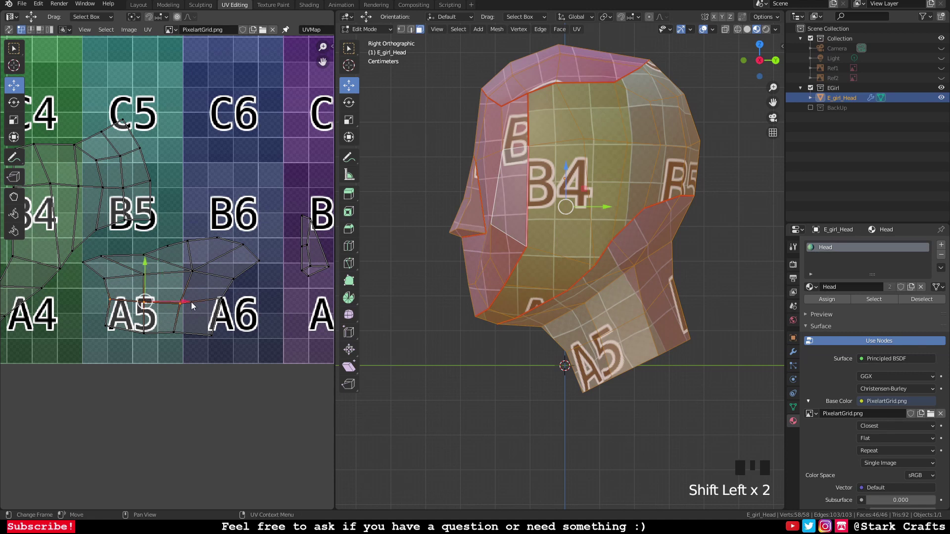
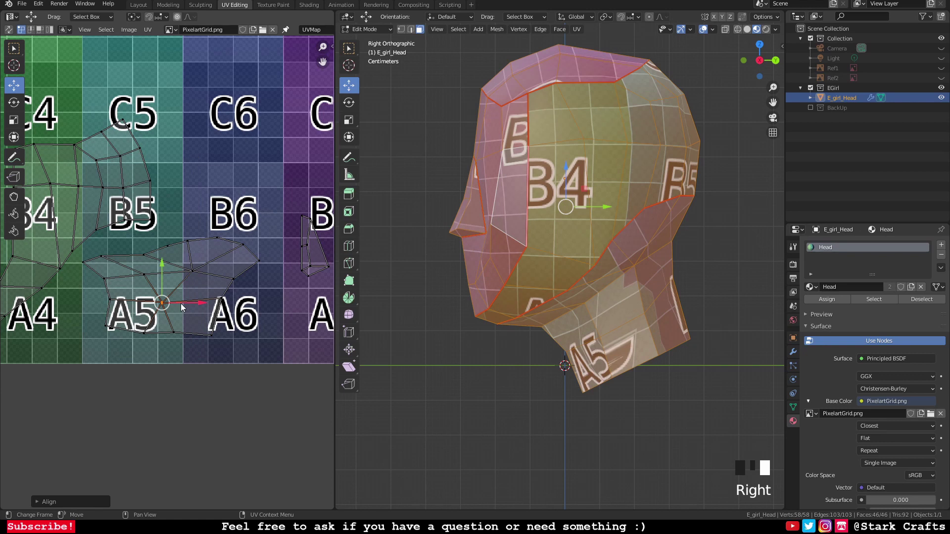
Step: Shift the island's bottom row and then its middle row onto horizontal grid lines
key(ctrl+z)
drag(183, 304, 174, 335)
click(174, 334)
click(150, 334)
drag(150, 335, 150, 279)
Step: Move the two upper vertices near B5 level onto the pixel grid
click(150, 279)
click(194, 272)
drag(203, 285, 145, 257)
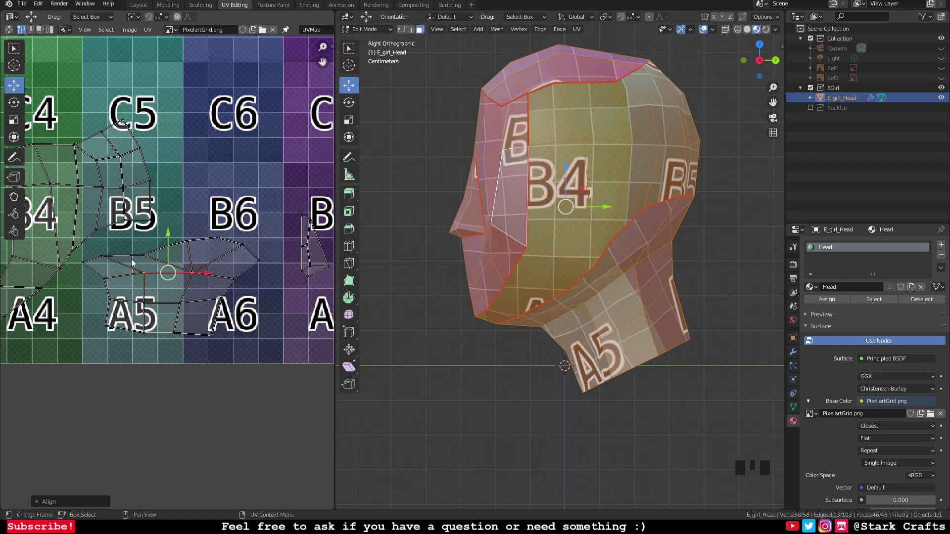
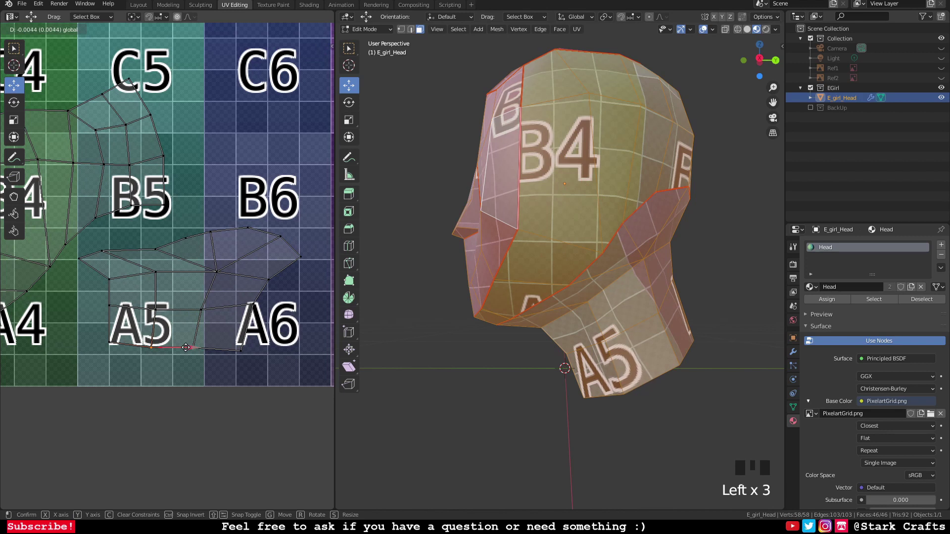
Step: Nudge the remaining bottom-edge vertices under A5 sideways onto grid lines
click(156, 310)
click(197, 312)
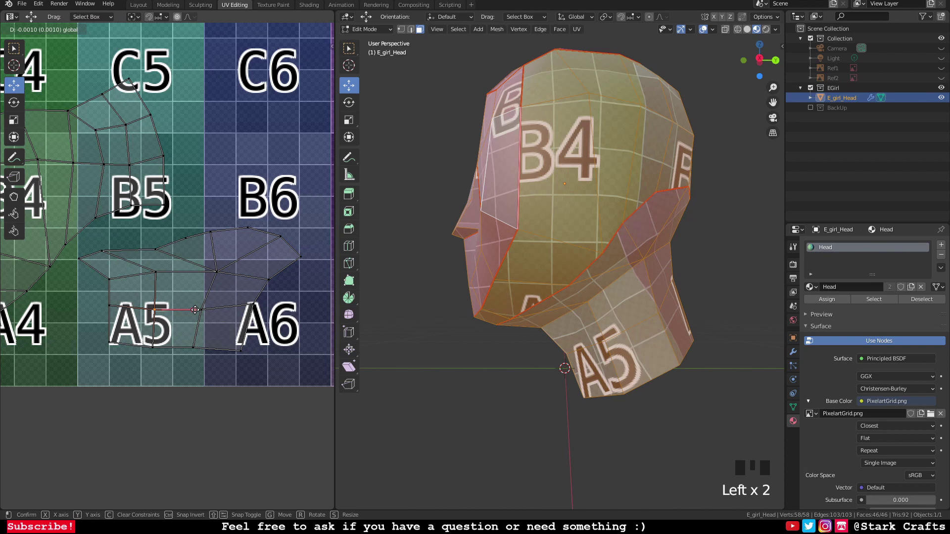
click(159, 352)
click(192, 350)
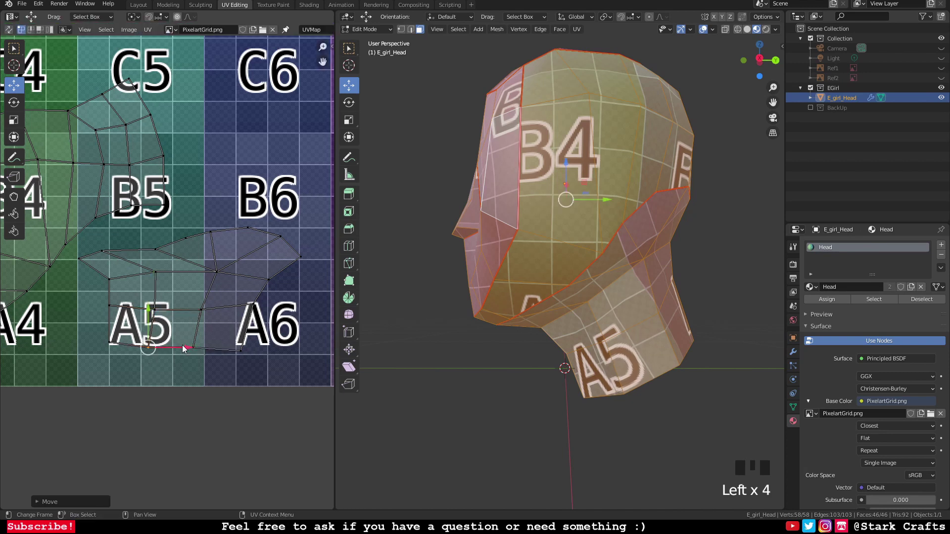
drag(161, 276, 195, 272)
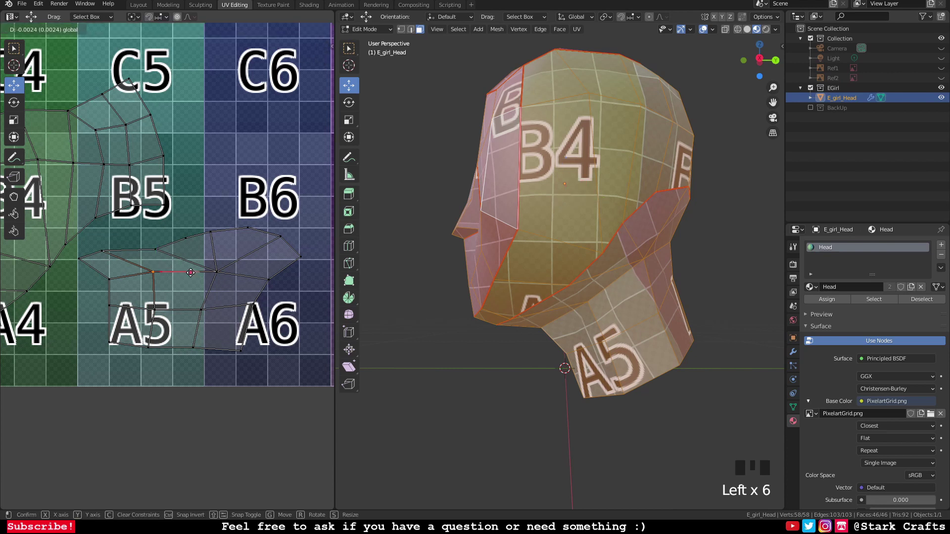
Step: Undo a stray move and reposition the middle-row vertices between A5 and A6
key(ctrl+z)
click(163, 306)
click(200, 312)
click(163, 311)
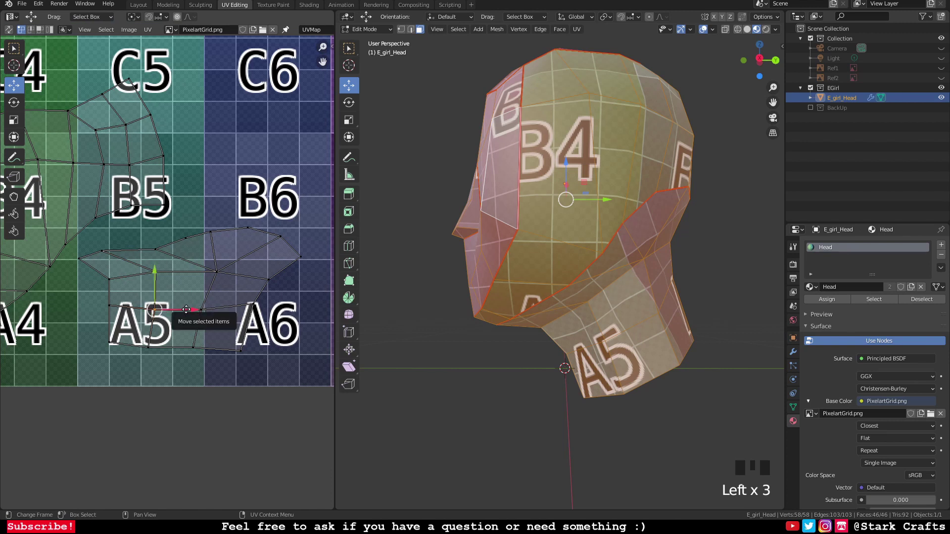
click(194, 309)
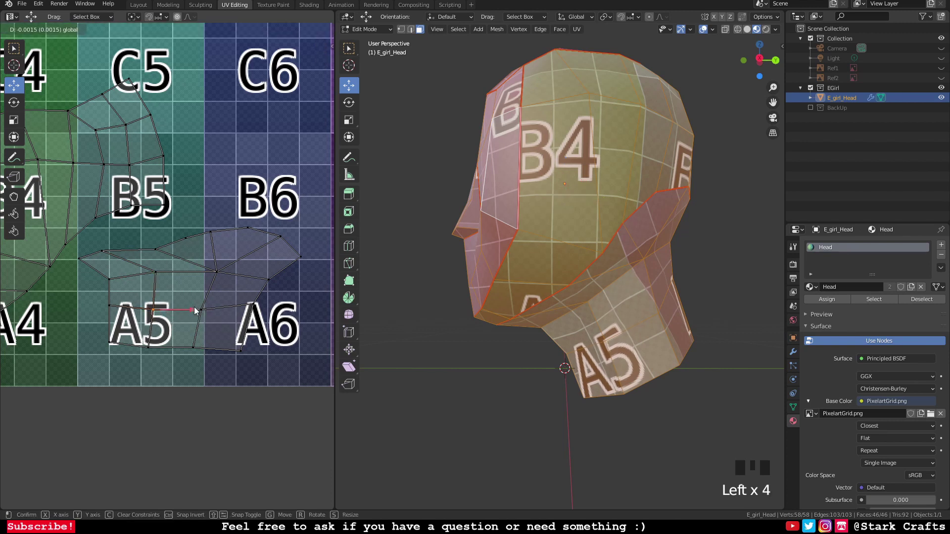
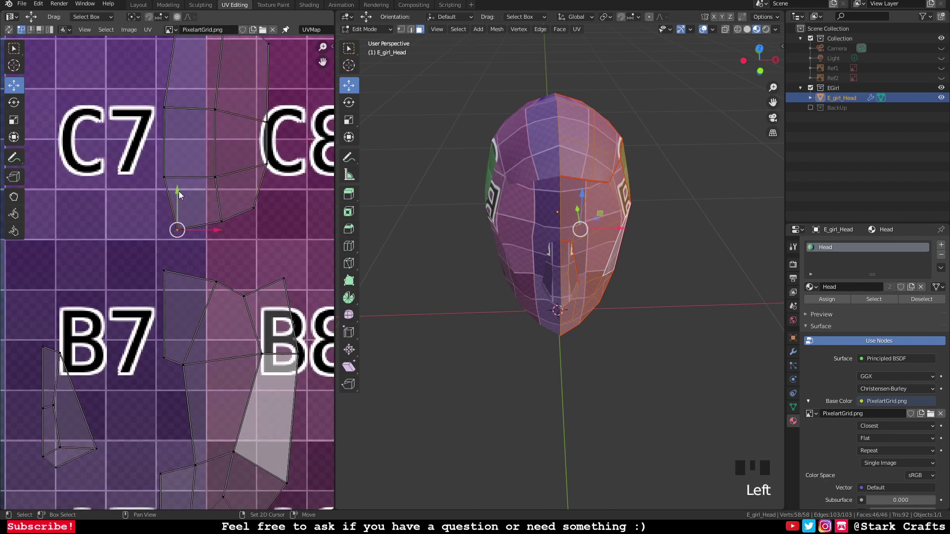
Step: Move the lower-edge vertices of the face island near C7 onto grid lines
click(219, 232)
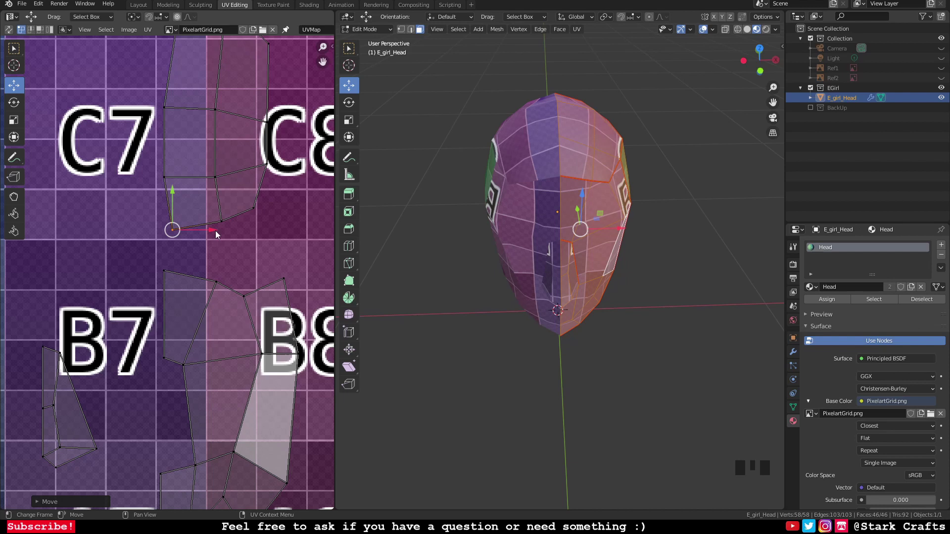
click(215, 233)
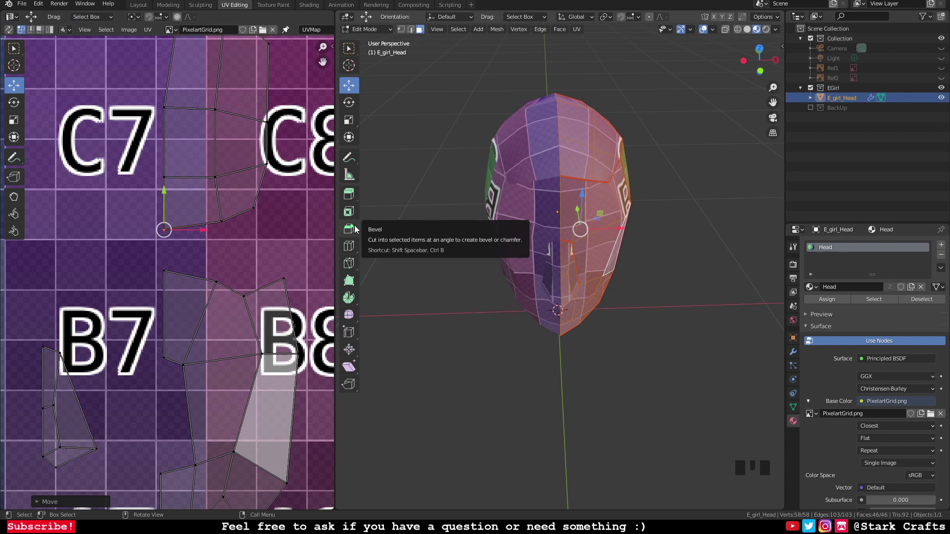
click(220, 228)
click(218, 176)
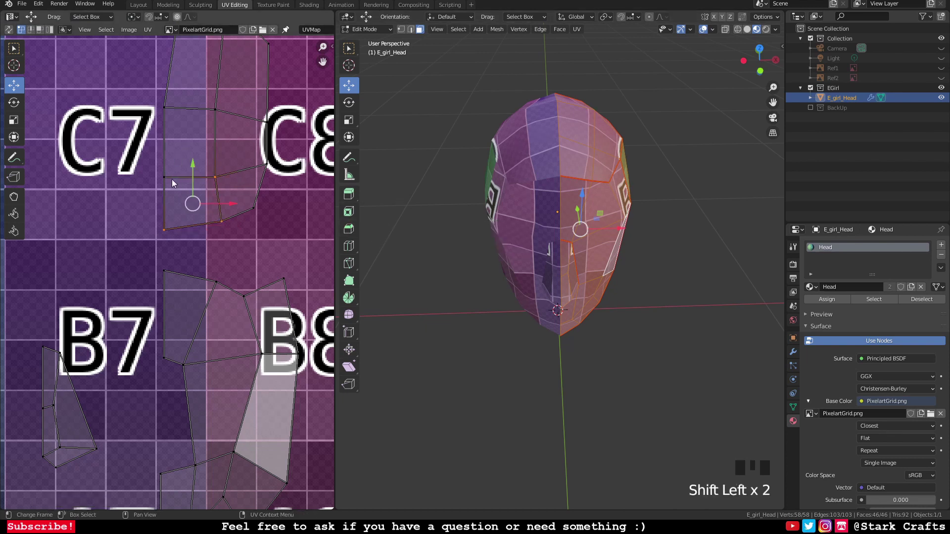
drag(167, 179, 222, 112)
drag(222, 112, 193, 164)
key(ctrl+z)
drag(219, 180, 233, 228)
click(233, 228)
Step: Straighten the C7 island's inner vertices into a vertical column on the grid
click(219, 184)
click(221, 111)
drag(220, 111, 196, 208)
key(ctrl+z)
drag(216, 195, 158, 183)
click(159, 183)
Step: Align the island's right-edge vertices near C8 into a vertical column
drag(168, 111, 164, 218)
drag(165, 219, 261, 212)
drag(261, 212, 301, 210)
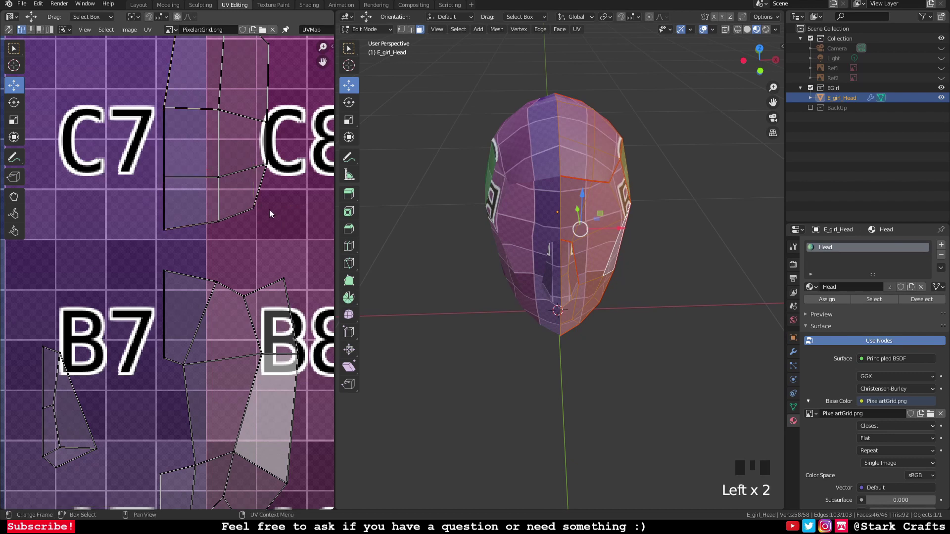
click(259, 212)
click(294, 212)
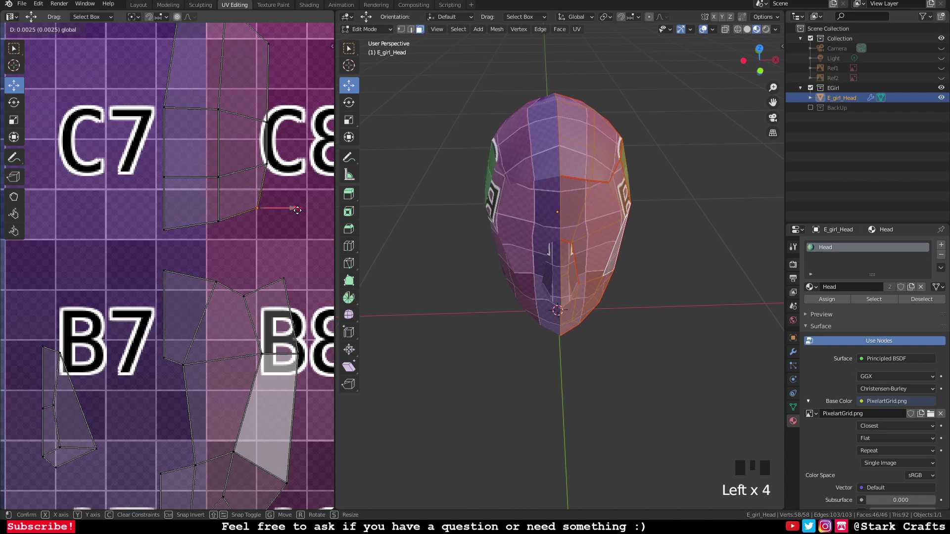
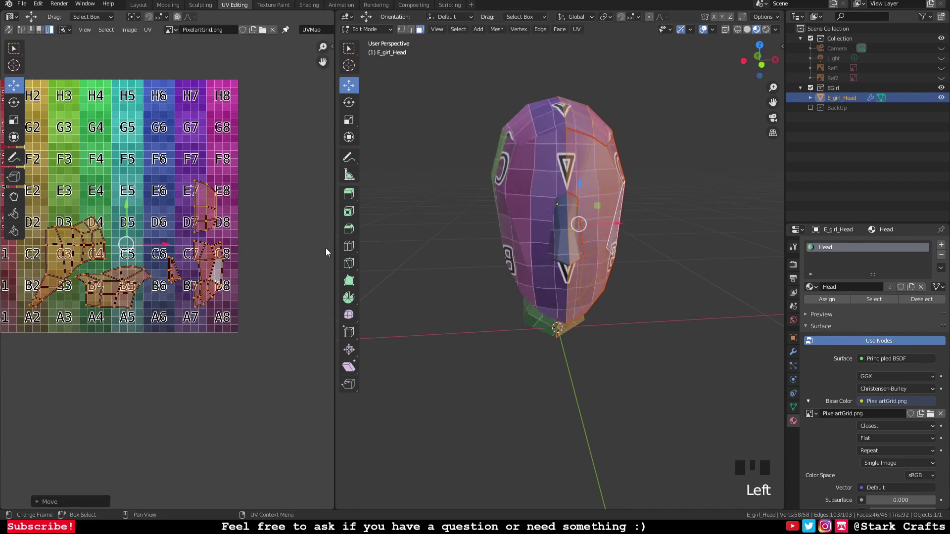
Step: Scale the selected UVs slightly, pan to the grid and pick the lower jaw island
key(s)
drag(165, 354, 233, 370)
scroll(up, 3)
scroll(down, 3)
drag(220, 387, 151, 281)
click(151, 281)
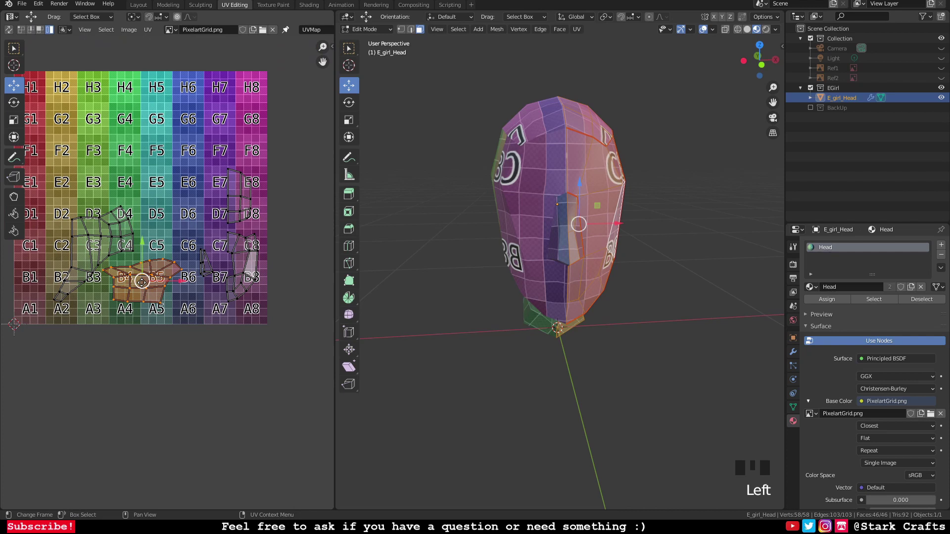
click(142, 283)
Step: Move the right-edge and neighbouring islands to new spots across the lower grid rows, one over C6–D6
click(249, 270)
click(242, 271)
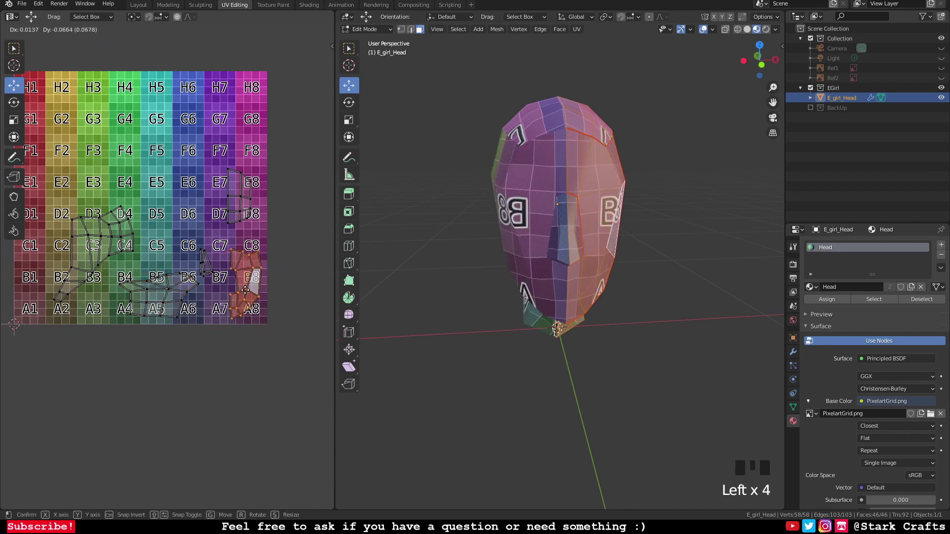
click(204, 269)
drag(207, 263, 158, 301)
click(158, 301)
drag(160, 300, 118, 273)
drag(91, 252, 106, 259)
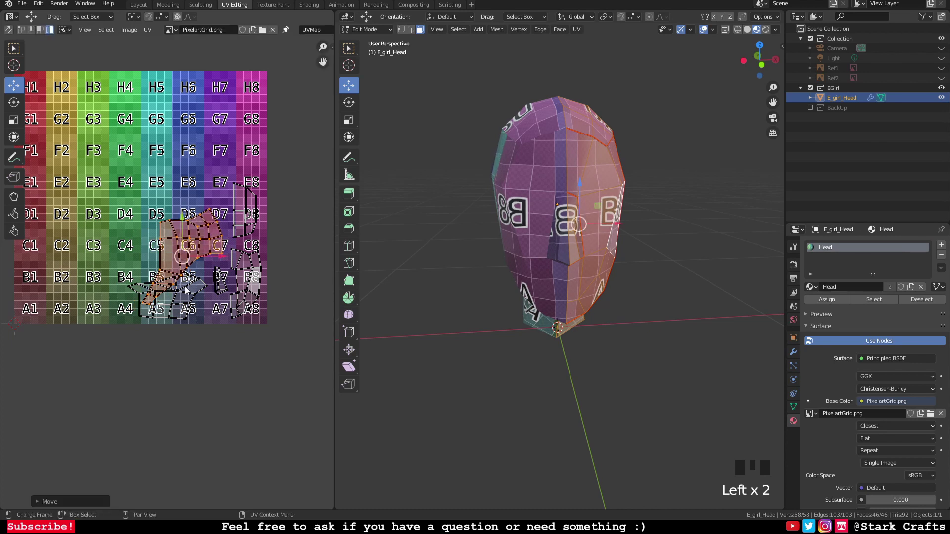
Step: Move the narrow side island down, rotate it and drop it onto A6
click(186, 306)
drag(169, 299, 255, 212)
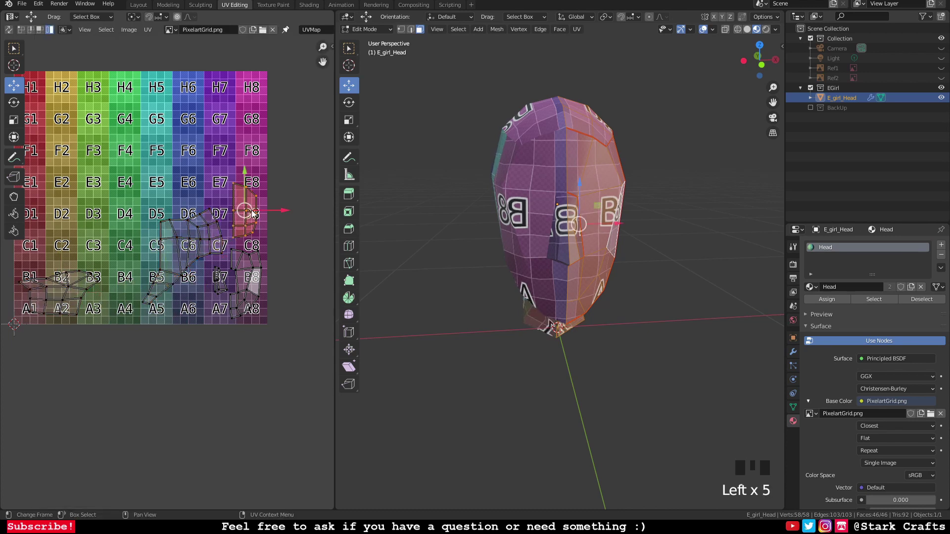
drag(245, 217, 234, 239)
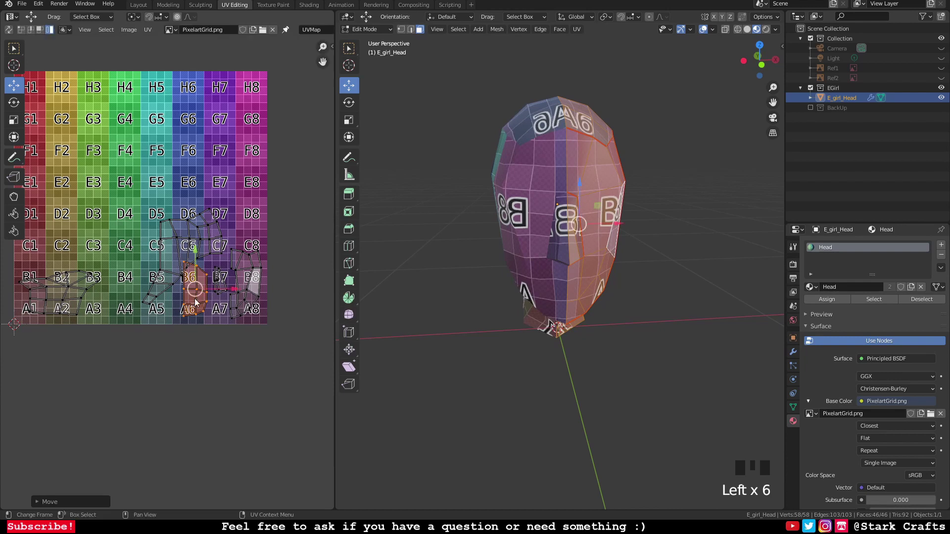
key(r)
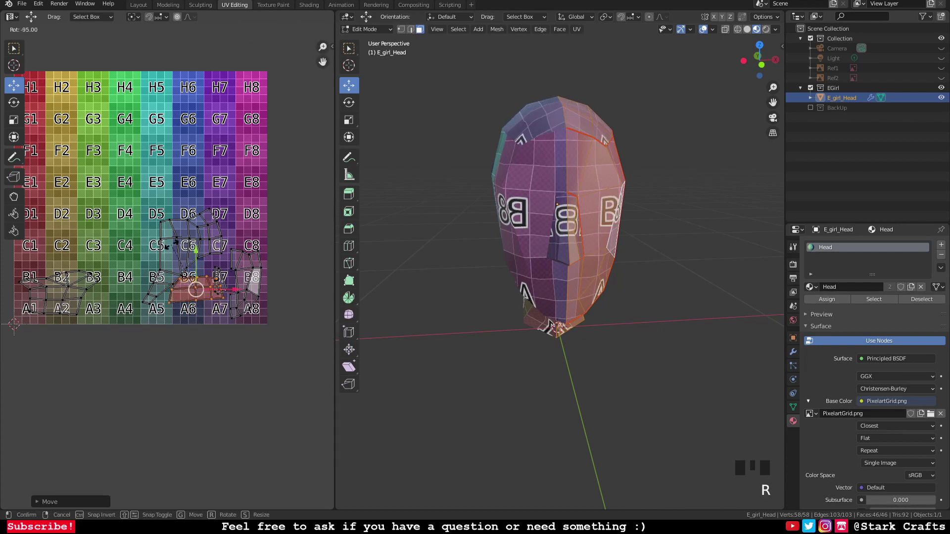
click(201, 288)
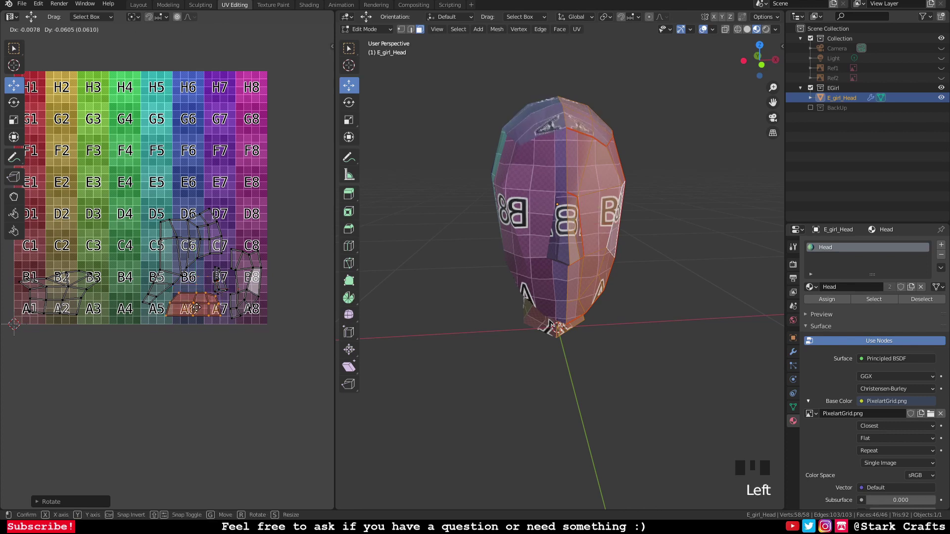
click(221, 287)
Step: Pick up the larger face island and move it over C5–B5
click(218, 280)
click(168, 250)
click(184, 259)
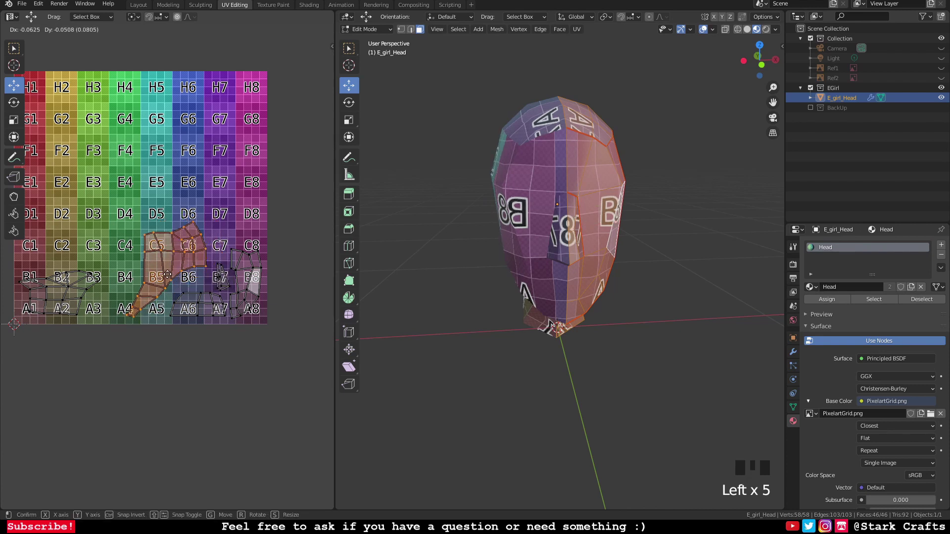
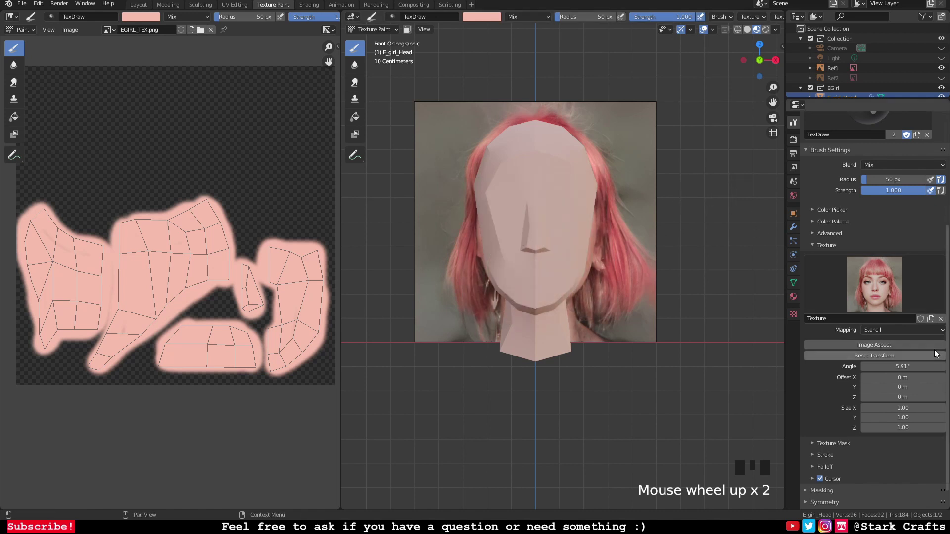
Step: Drag and scale the portrait stencil so its features sit over the head's front view
click(910, 360)
drag(468, 436, 533, 275)
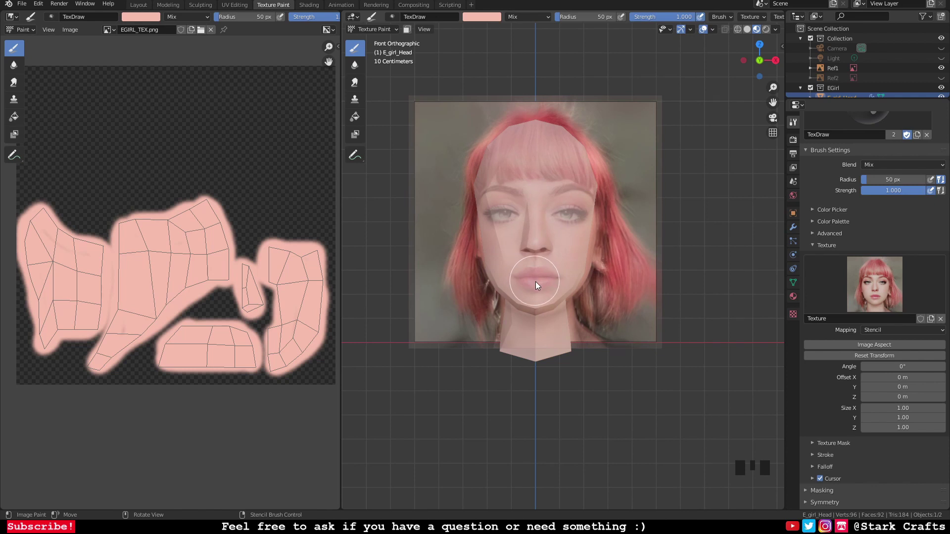
drag(625, 291, 715, 28)
drag(715, 27, 712, 39)
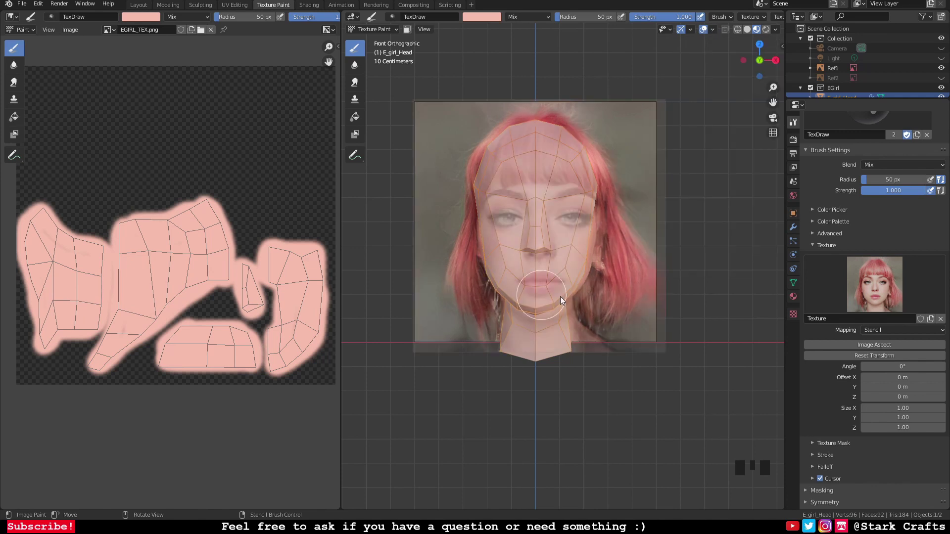
drag(611, 297, 661, 279)
scroll(up, 3)
scroll(down, 3)
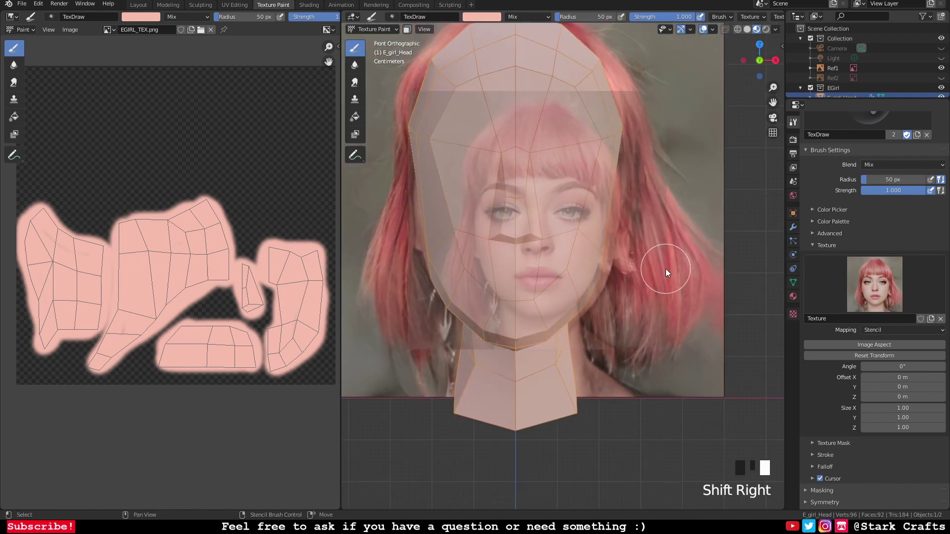
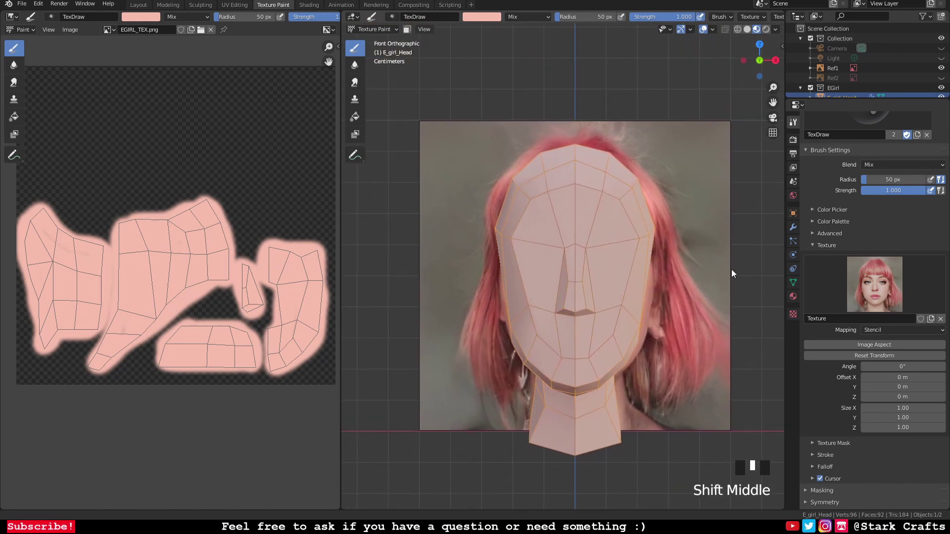
scroll(up, 3)
Step: Refine the stencil photo's position so its eyes match the head mesh
drag(695, 249, 889, 357)
click(890, 357)
drag(560, 400, 718, 317)
drag(712, 315, 567, 20)
drag(567, 20, 558, 233)
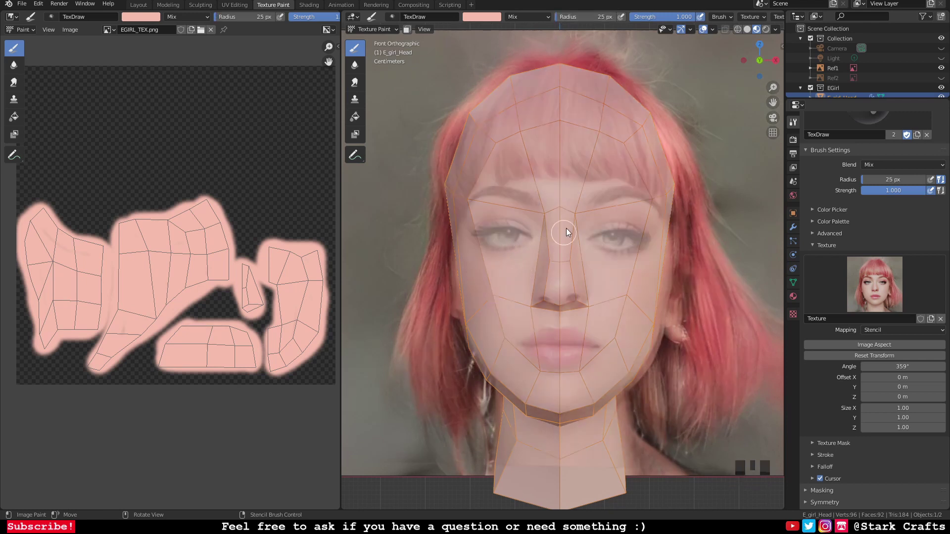
Step: Paint the stencil's eye onto the left side of EGIRL_TEX.png with the 25 px, 0.47 strength brush
drag(663, 18, 608, 280)
drag(608, 280, 516, 255)
drag(516, 256, 519, 255)
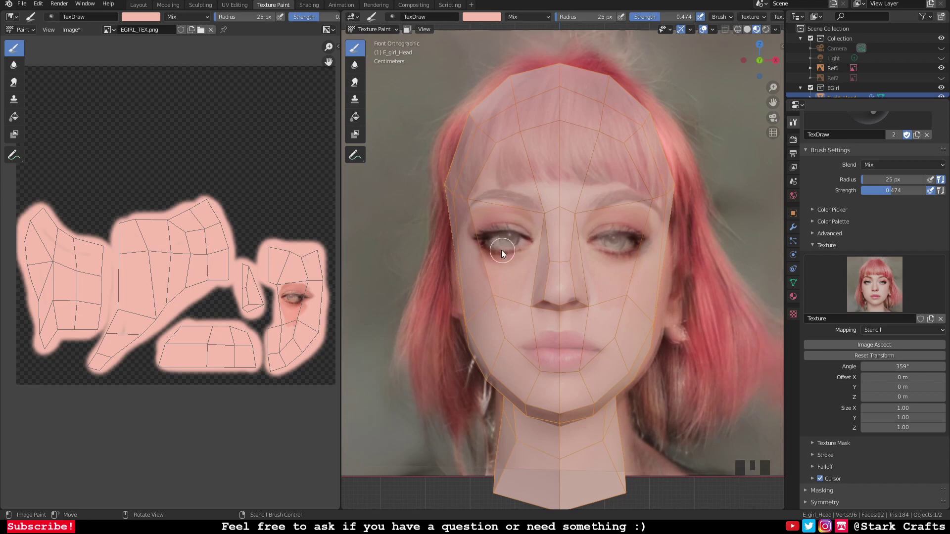
Step: Paint the other eye, eyebrows and cheek-nose skin from the stencil onto the texture
drag(498, 244, 482, 243)
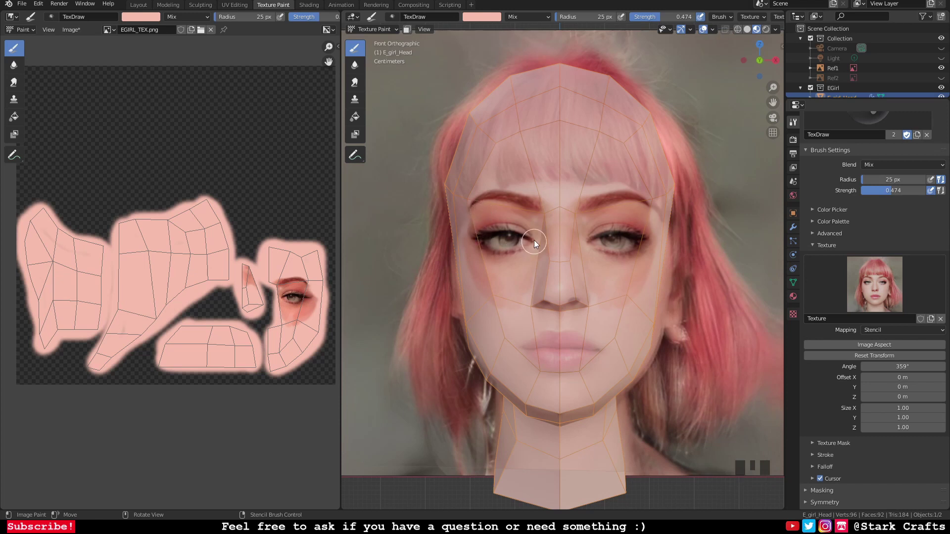
drag(528, 243, 489, 287)
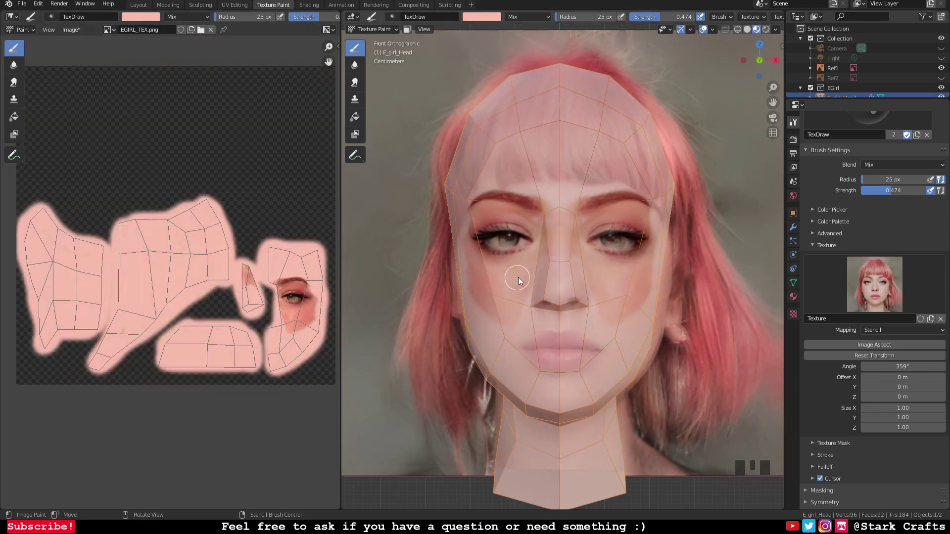
drag(517, 282, 654, 317)
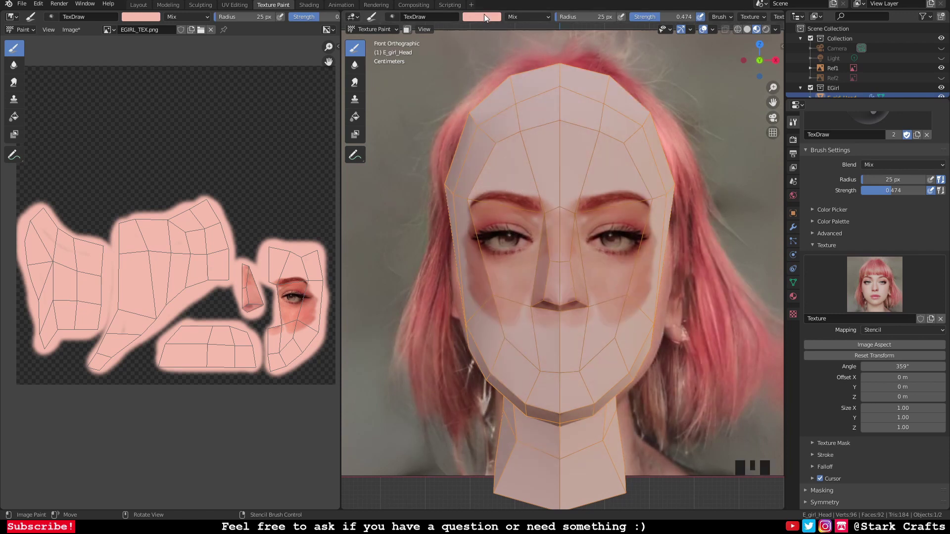
click(488, 17)
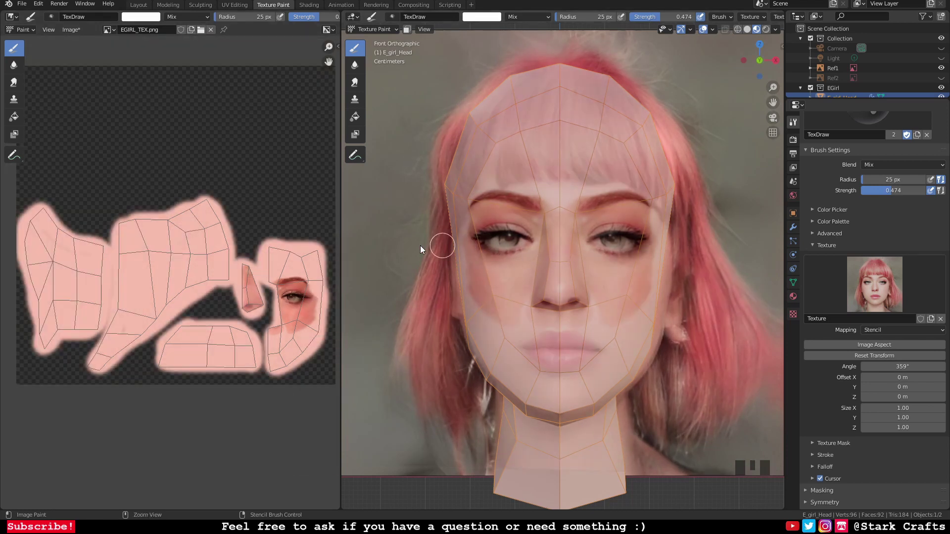
Step: Undo the misaligned strokes and realign the reference photo with the head's eyes
key(ctrl+z)
key(ctrl+z)
key(ctrl+z)
key(ctrl+z)
key(ctrl+z)
key(ctrl+z)
key(ctrl+z)
key(ctrl+z)
key(ctrl+z)
key(ctrl+z)
key(ctrl+z)
key(ctrl+z)
key(ctrl+z)
key(ctrl+z)
key(ctrl+z)
key(ctrl+z)
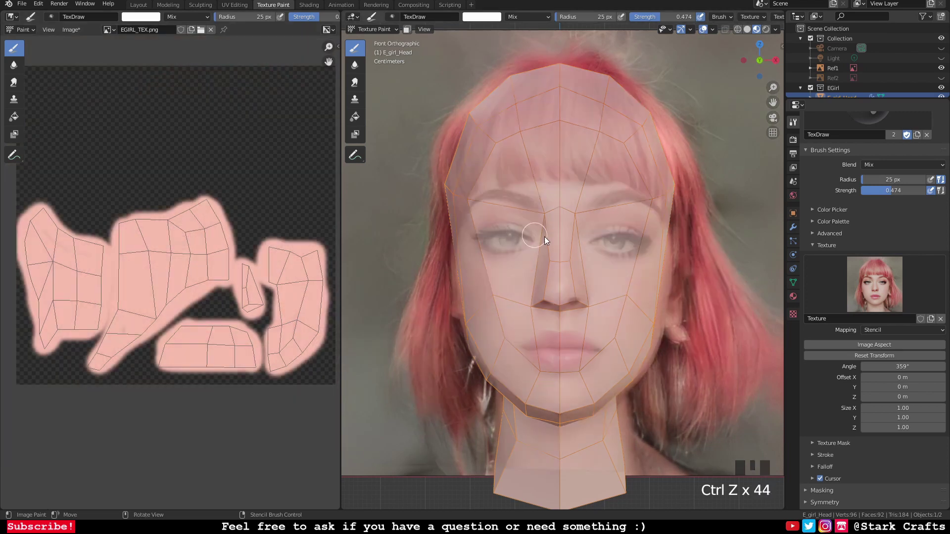
drag(523, 250, 485, 20)
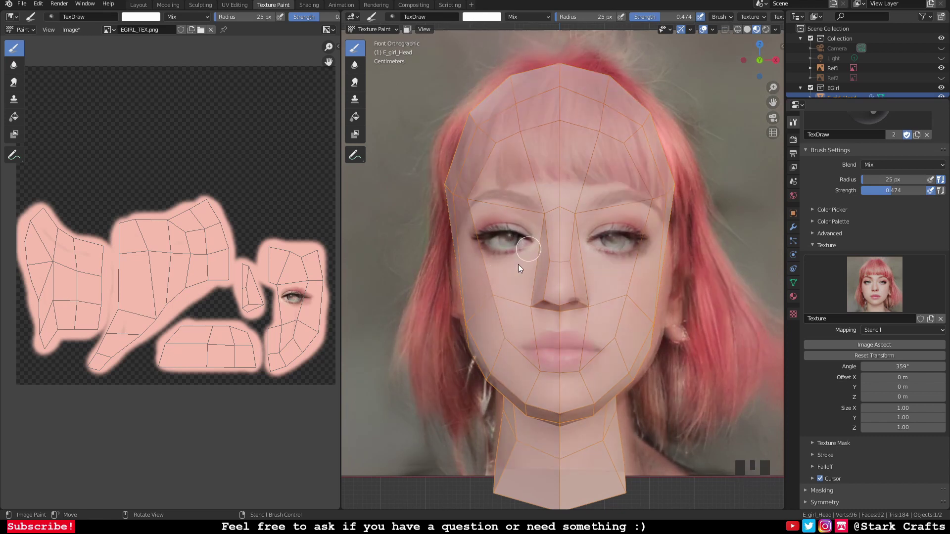
Step: Repaint the eye region from the realigned stencil, undoing two stray strokes
drag(531, 237, 277, 294)
drag(481, 273, 304, 259)
key(ctrl+z)
key(ctrl+z)
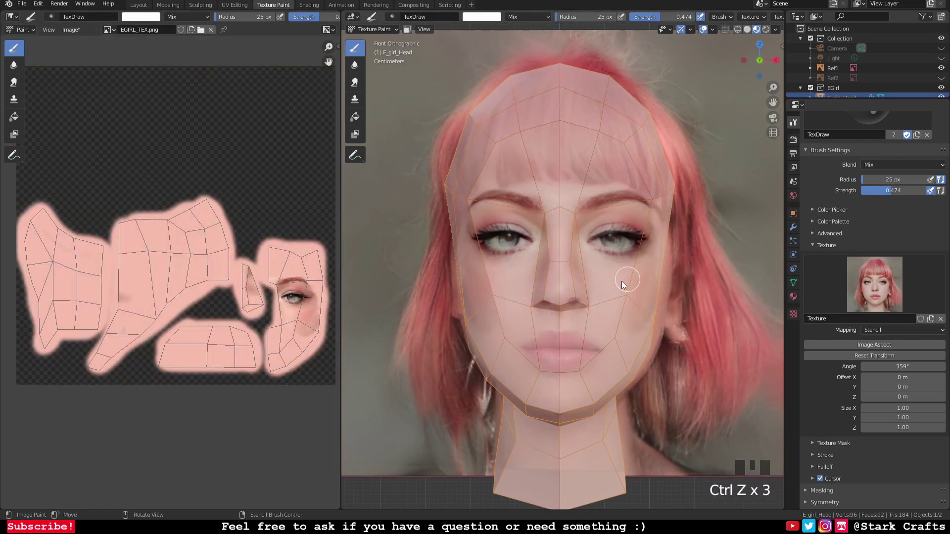
drag(545, 298, 193, 301)
drag(544, 326, 634, 319)
Step: Paint the cheeks and lower face from the stencil, then undo the last few strokes
drag(634, 319, 848, 358)
drag(847, 358, 561, 361)
drag(561, 361, 904, 358)
click(904, 358)
drag(514, 411, 547, 350)
drag(547, 349, 182, 362)
key(ctrl+z)
key(ctrl+z)
key(ctrl+z)
key(ctrl+z)
key(ctrl+z)
Step: Paint the lips from the reference photo, undoing stray strokes along the way
drag(601, 359, 564, 404)
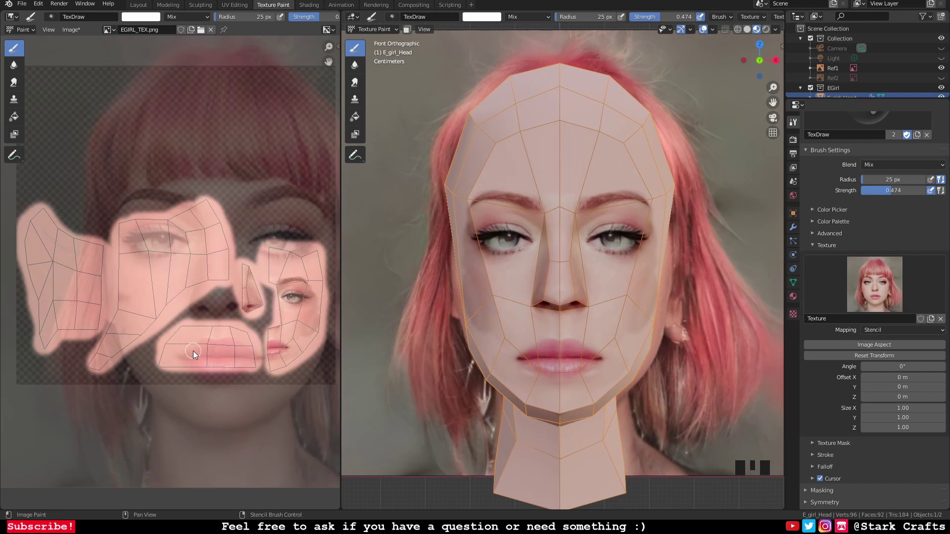
key(ctrl+z)
key(ctrl+z)
key(ctrl+z)
key(ctrl+z)
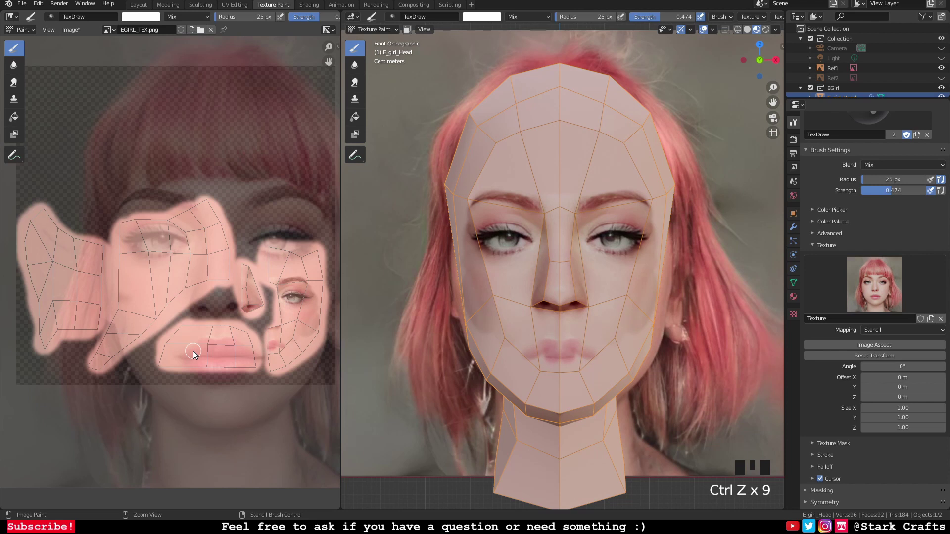
drag(567, 349, 594, 356)
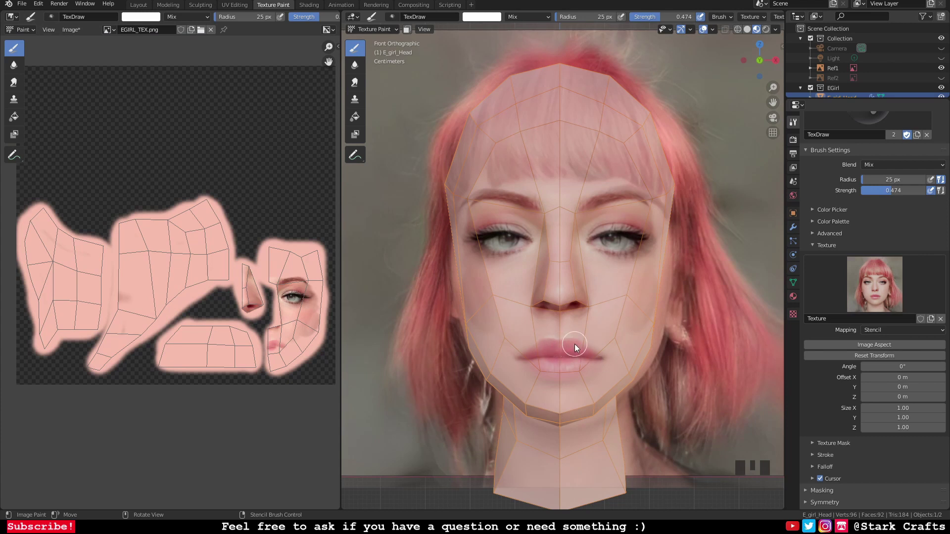
drag(568, 364, 117, 381)
drag(569, 382, 598, 371)
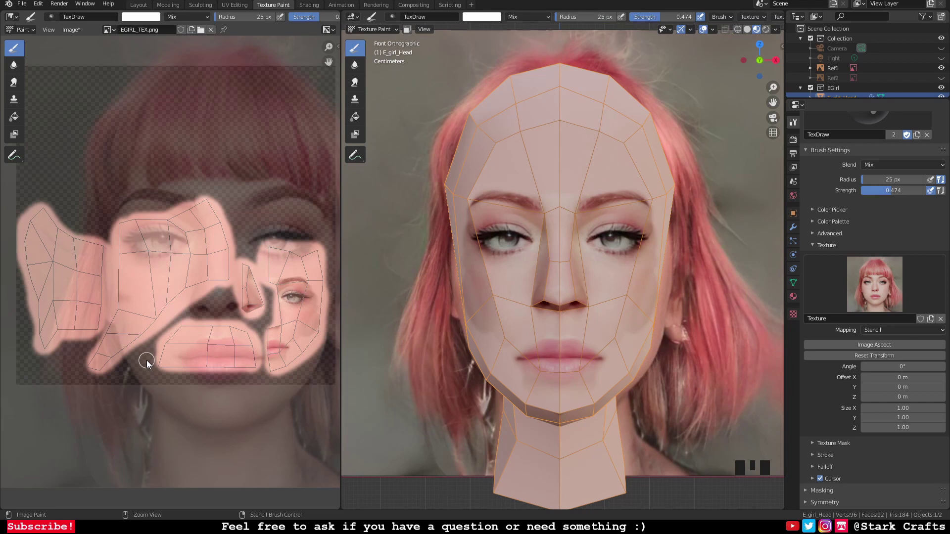
key(ctrl+z)
key(ctrl+z)
key(ctrl+z)
Step: Paint the nose from the reference photo onto the face texture
drag(732, 348, 596, 354)
drag(595, 353, 576, 367)
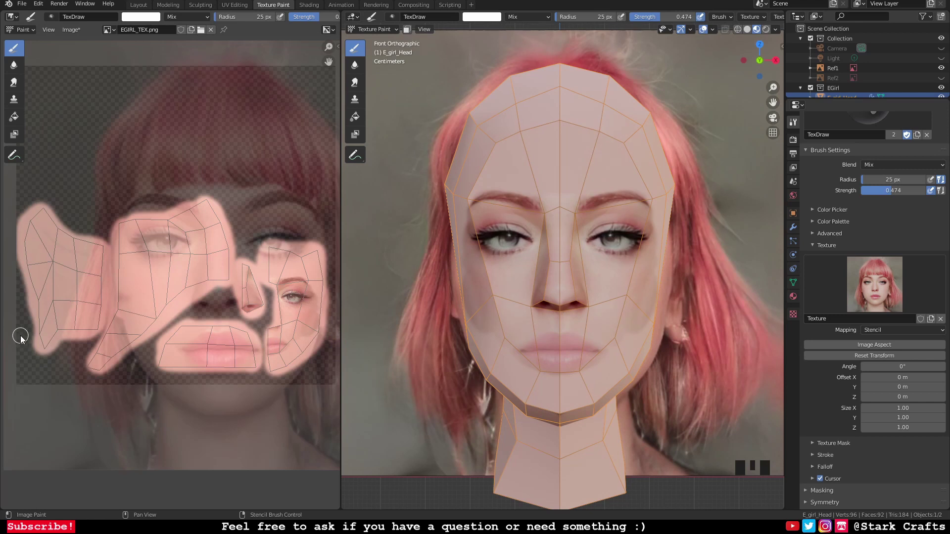
drag(588, 351, 571, 353)
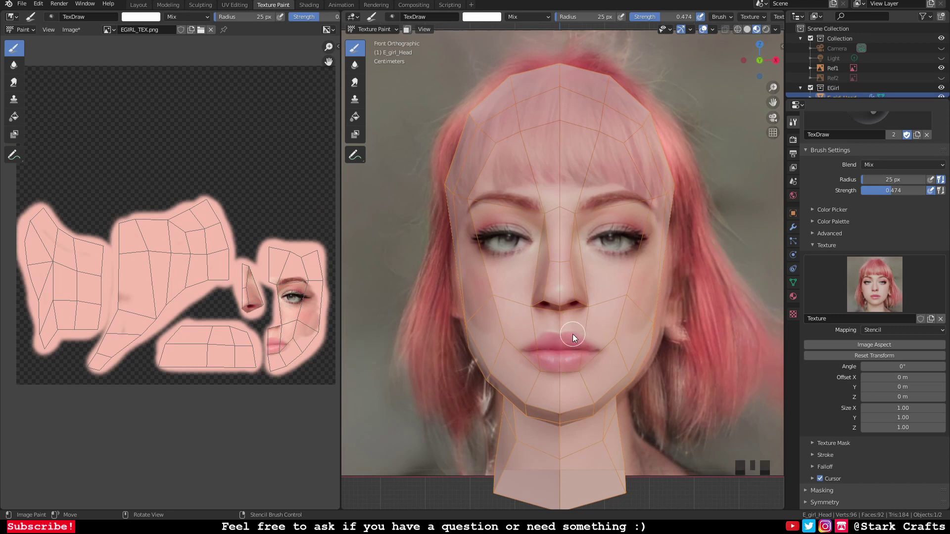
drag(591, 357, 614, 347)
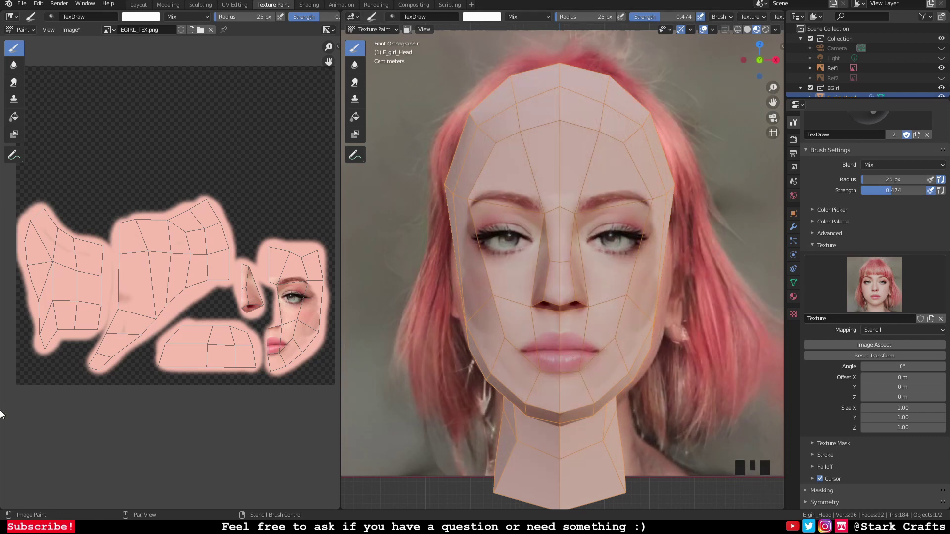
Step: Paint the cheek shading from the reference photo onto the face
drag(637, 328, 14, 307)
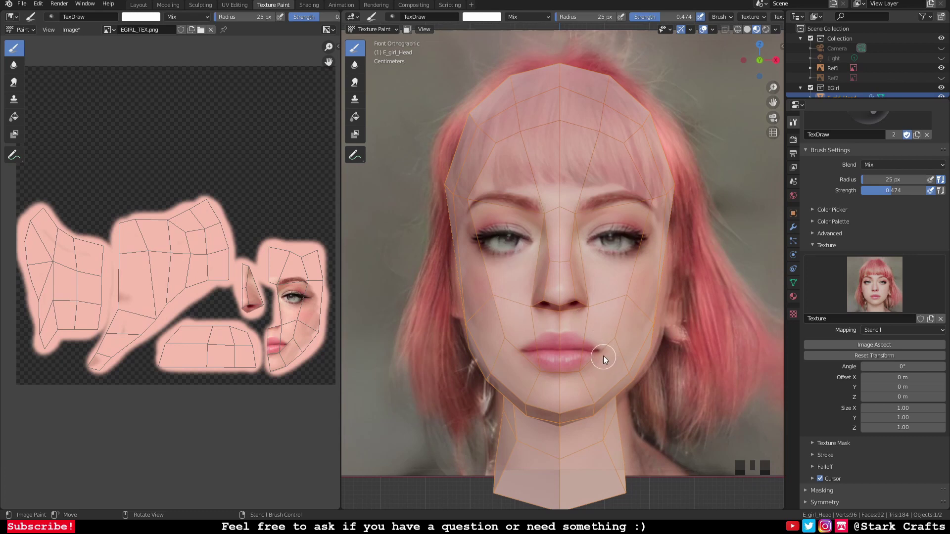
drag(601, 354, 618, 315)
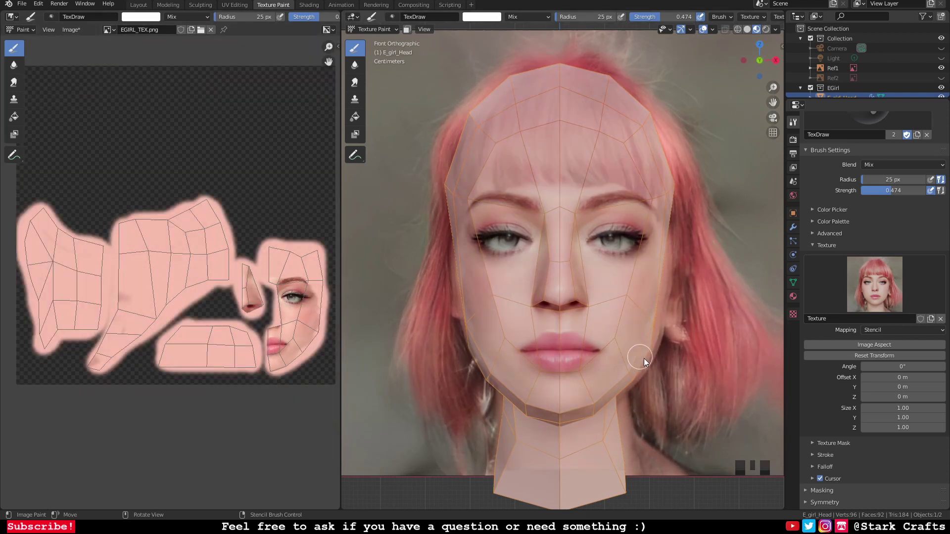
drag(636, 358, 3, 287)
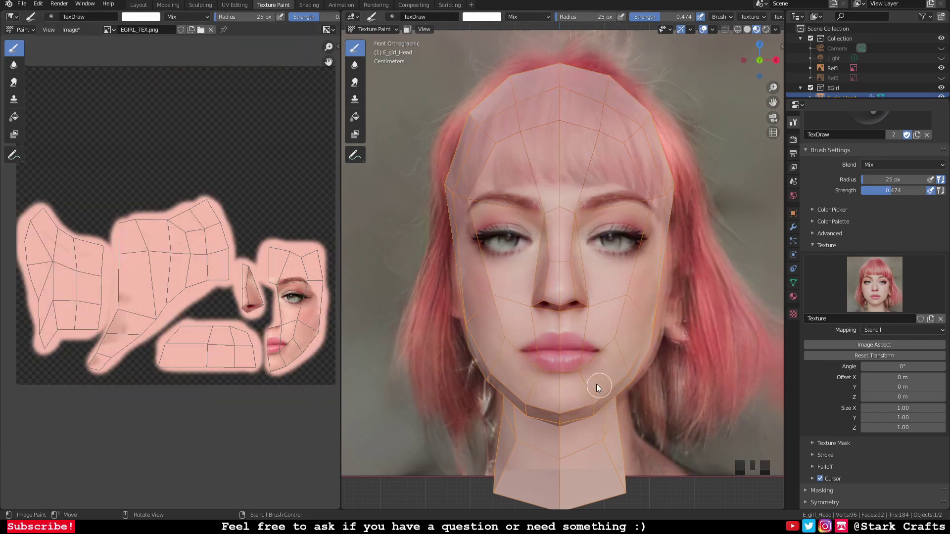
drag(574, 373, 3, 280)
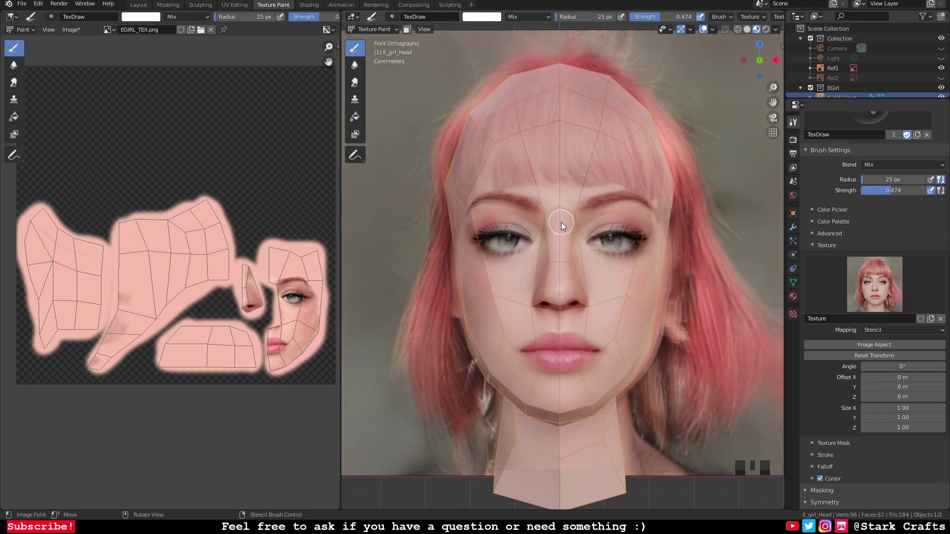
drag(564, 226, 80, 264)
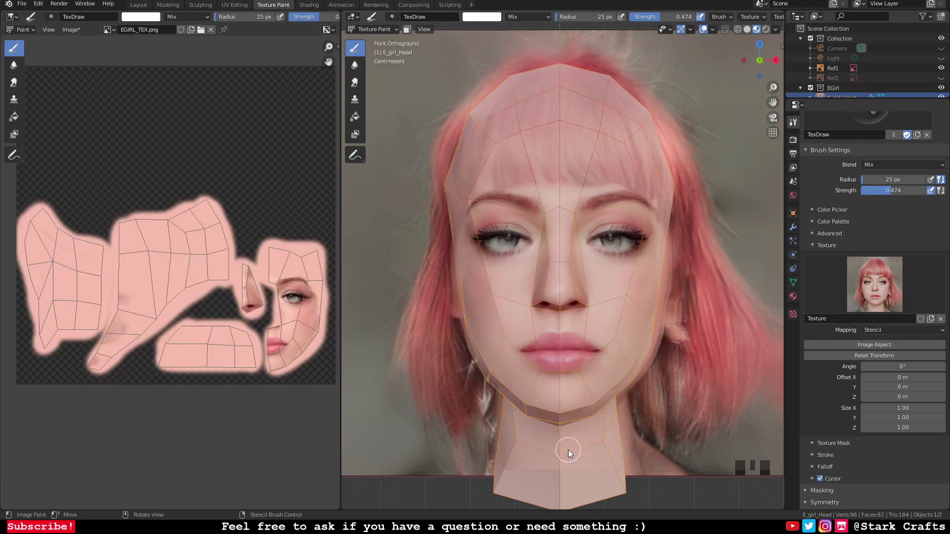
Step: Attempt the jaw shading from the photo, undoing strokes that land wrong
drag(550, 443, 542, 432)
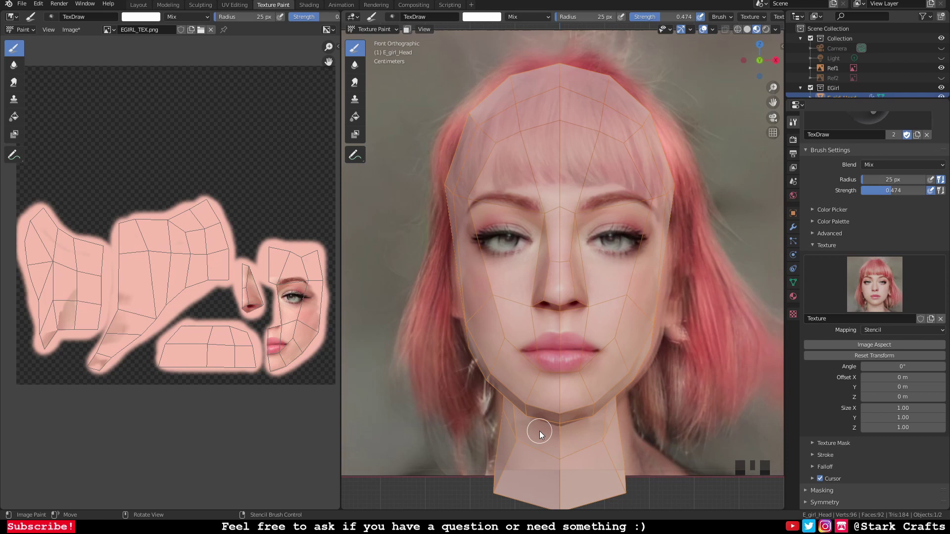
key(ctrl+z)
drag(547, 446, 123, 245)
key(ctrl+z)
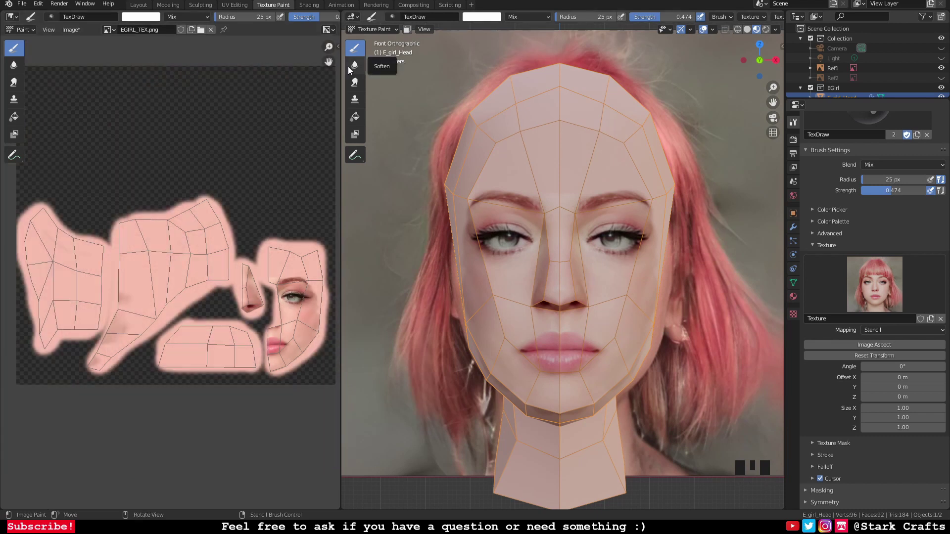
Step: Switch to the Soften brush and blur the cheek seam and skin beside the eye
drag(357, 70, 514, 347)
scroll(down, 3)
click(944, 72)
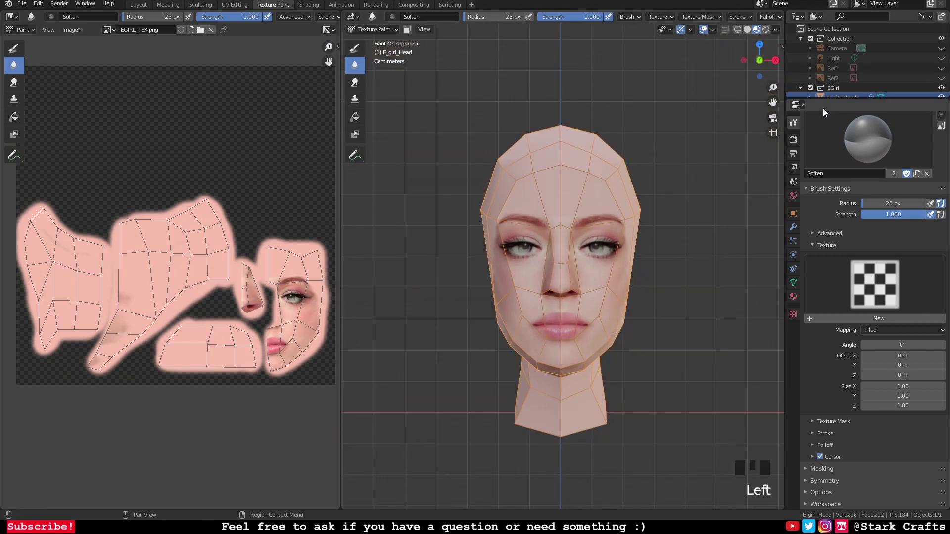
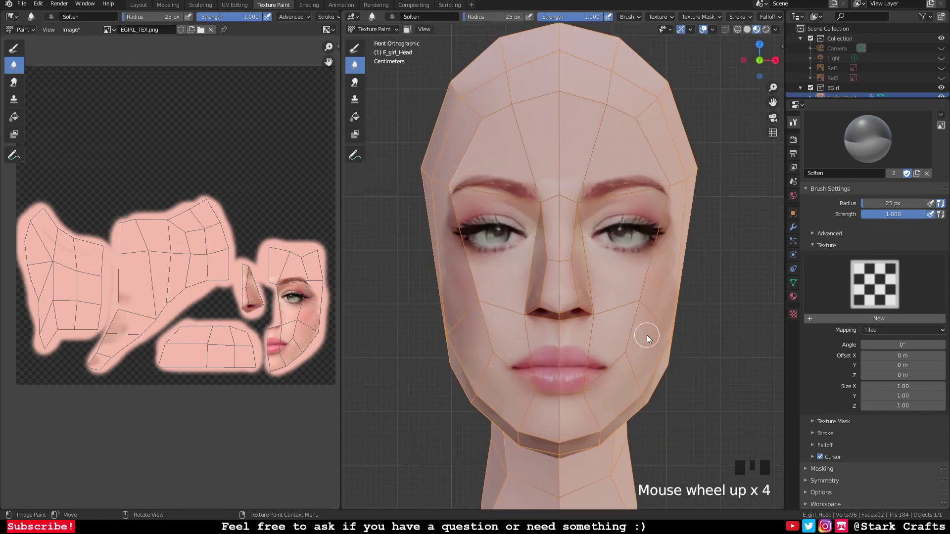
scroll(up, 3)
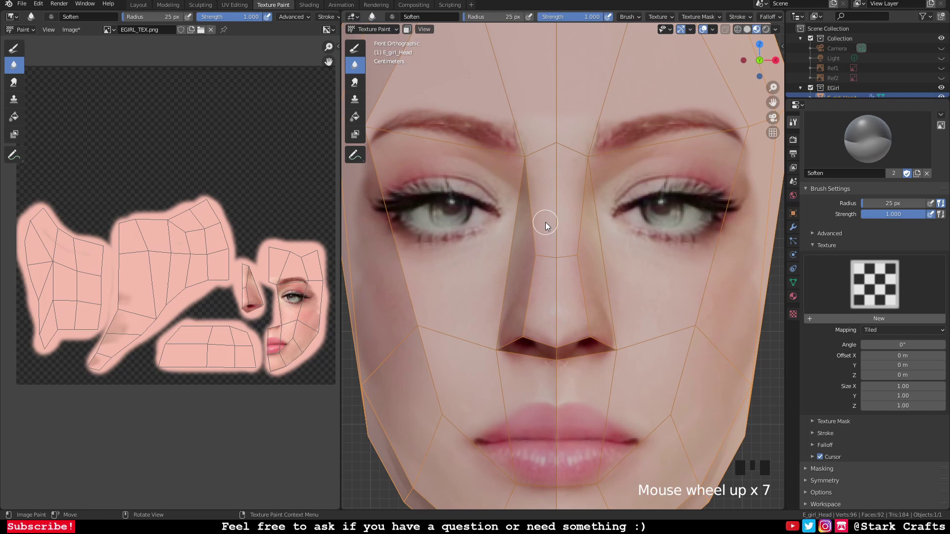
scroll(down, 3)
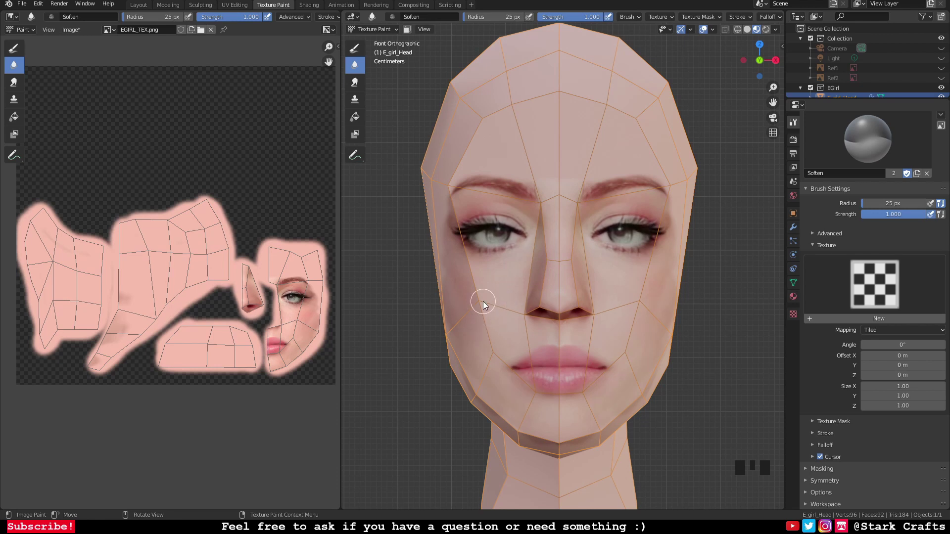
drag(496, 304, 548, 295)
scroll(down, 3)
drag(612, 317, 538, 215)
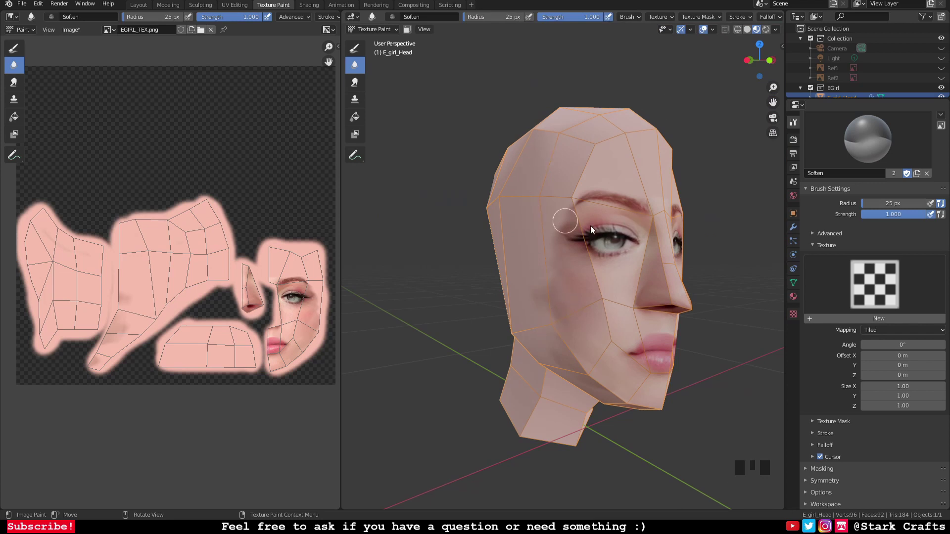
drag(615, 266, 516, 203)
scroll(up, 3)
Step: Soften the temple, cheek and jawline seams on the side of the head
drag(353, 84, 519, 290)
drag(518, 291, 577, 256)
scroll(up, 3)
drag(567, 241, 582, 254)
scroll(down, 3)
drag(575, 22, 573, 353)
drag(573, 353, 464, 305)
drag(464, 305, 562, 334)
drag(562, 334, 588, 240)
drag(588, 240, 541, 290)
Step: From another angle, blend the cheekbone, jaw and neck seams and the mouth corner
scroll(down, 3)
drag(528, 273, 532, 301)
scroll(up, 3)
drag(531, 288, 357, 71)
drag(357, 71, 490, 257)
drag(490, 257, 499, 19)
drag(498, 18, 471, 254)
drag(495, 243, 570, 283)
drag(570, 283, 553, 209)
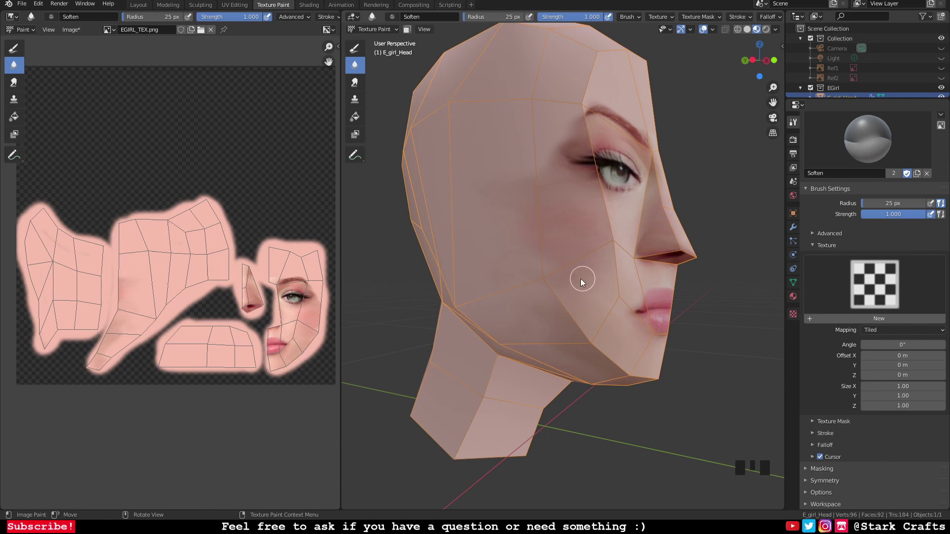
Step: Soften the opposite cheek's seams, then raise the brush radius to 50 px
scroll(up, 3)
drag(573, 275, 569, 172)
drag(569, 172, 559, 271)
scroll(up, 3)
scroll(down, 3)
drag(574, 236, 555, 123)
key(ctrl+z)
Step: With the larger brush, blend the broad cheek, temple, jaw and chin-side seams
drag(358, 68, 551, 275)
drag(551, 275, 527, 269)
scroll(down, 3)
drag(558, 268, 509, 271)
scroll(up, 3)
drag(549, 276, 565, 195)
drag(566, 196, 511, 299)
drag(511, 300, 559, 272)
drag(560, 272, 517, 296)
drag(517, 297, 524, 267)
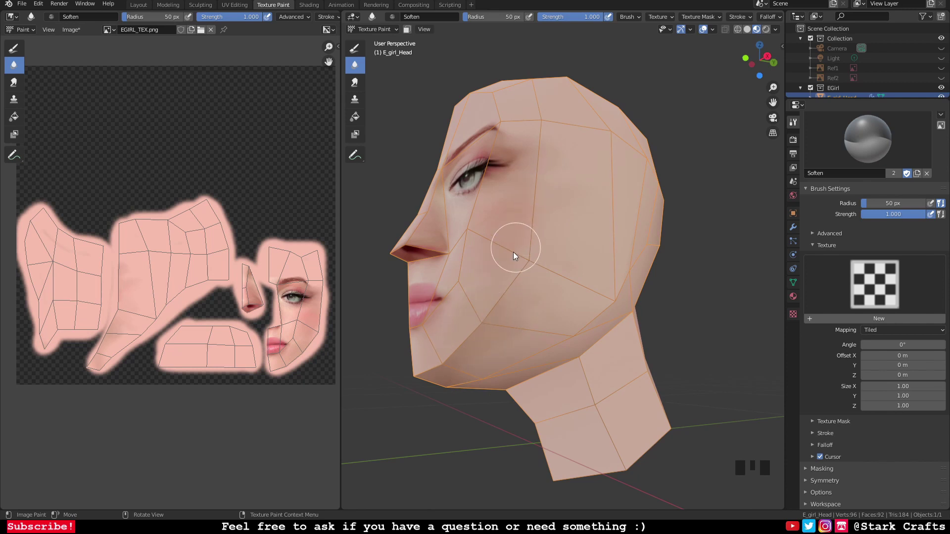
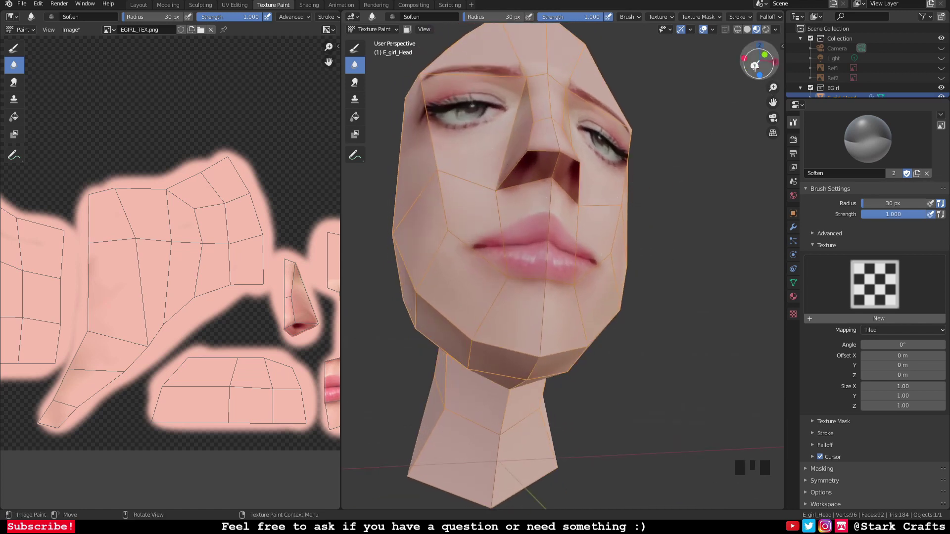
Step: Soften the skin under the chin and jaw, then orbit to look up under the nose
drag(558, 242, 534, 281)
scroll(down, 3)
drag(548, 284, 582, 205)
scroll(up, 3)
drag(359, 84, 525, 95)
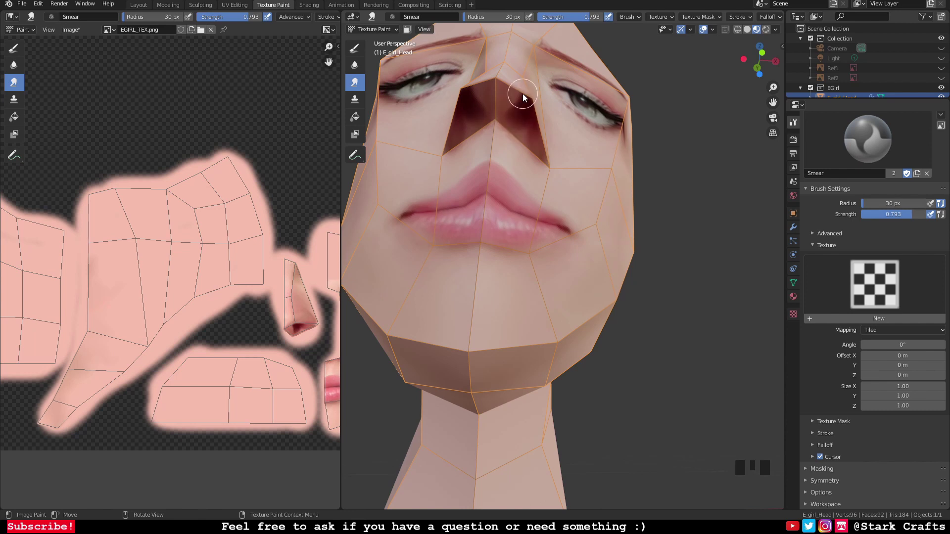
Step: Smear skin tone across the dark nostril patches and underside of the nose
drag(518, 110, 461, 130)
drag(461, 130, 476, 168)
drag(476, 168, 499, 178)
scroll(down, 3)
drag(596, 205, 564, 236)
scroll(up, 3)
drag(567, 236, 483, 279)
drag(482, 280, 536, 282)
drag(536, 282, 569, 248)
Step: Return to front view and smear the skin between nose and lips and around the nostrils
key(ctrl+z)
key(ctrl+z)
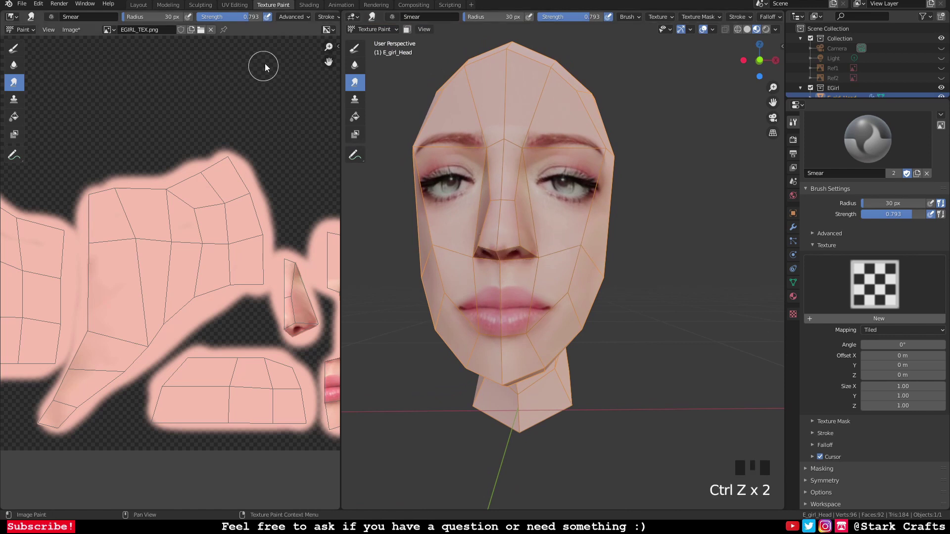
click(357, 69)
drag(543, 244, 498, 246)
scroll(up, 3)
drag(481, 248, 511, 245)
drag(510, 244, 515, 227)
scroll(up, 3)
drag(515, 226, 358, 85)
drag(358, 85, 473, 193)
Step: Soften the patch below the nose, the upper lip and skin near the mouth
scroll(up, 3)
drag(487, 195, 514, 186)
drag(515, 186, 524, 196)
scroll(down, 3)
drag(521, 207, 522, 255)
scroll(down, 3)
drag(562, 262, 600, 270)
Step: Soften the nose side seam and the skin beside the nose
scroll(down, 3)
drag(365, 67, 621, 327)
middle_click(621, 327)
scroll(up, 3)
drag(596, 311, 605, 315)
scroll(up, 3)
drag(543, 257, 593, 331)
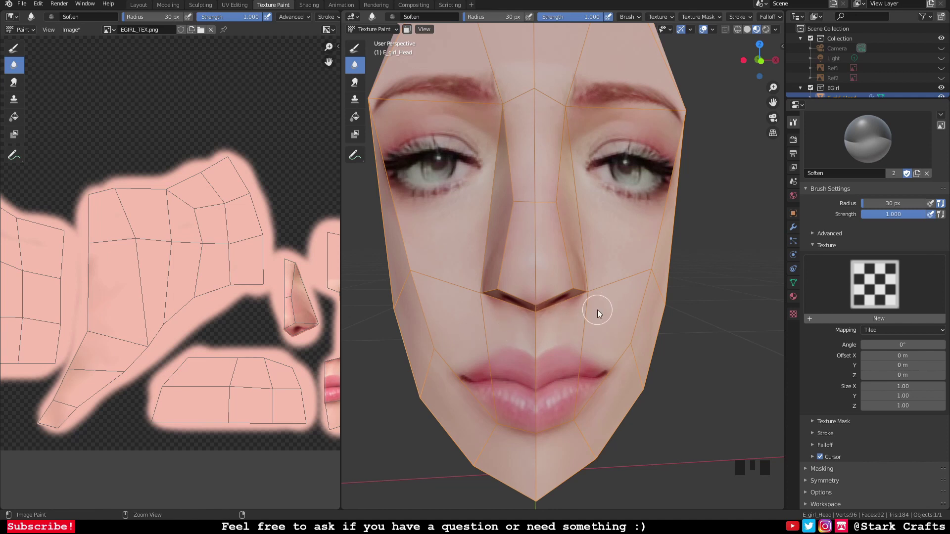
Step: Soften the skin around the mouth, upper lip, nose side and nostril
key(ctrl+z)
key(ctrl+z)
drag(600, 273, 586, 220)
drag(586, 221, 560, 87)
drag(559, 86, 546, 155)
drag(546, 155, 550, 140)
scroll(down, 3)
drag(580, 269, 569, 240)
Step: Blend the mouth corner and cheek near the lips, checking from a three-quarter view
scroll(down, 3)
middle_click(585, 260)
scroll(up, 3)
drag(595, 268, 555, 285)
scroll(up, 3)
drag(587, 297, 539, 276)
drag(538, 277, 624, 279)
scroll(down, 3)
drag(611, 298, 595, 311)
scroll(down, 3)
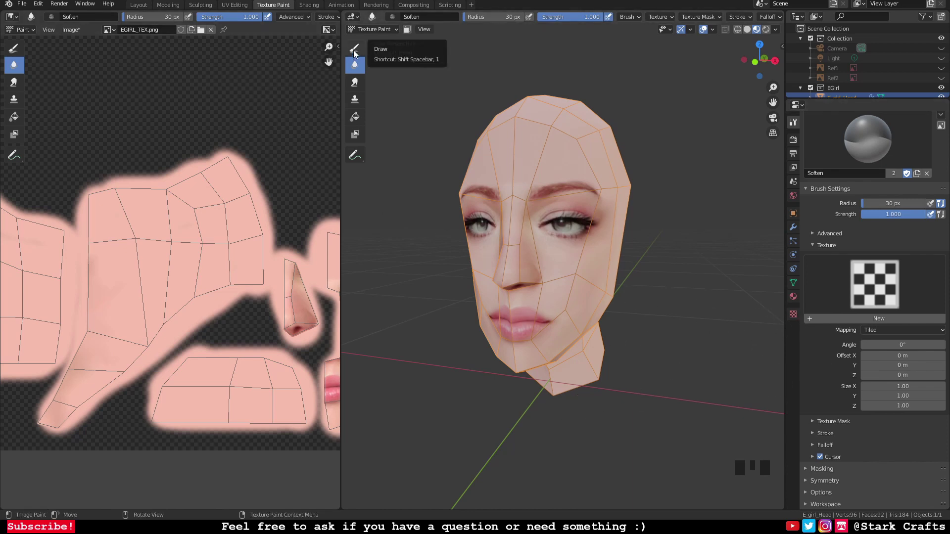
Step: Load the dark-haired girl photo as the brush stencil and size it over the head's front view
drag(356, 51, 798, 321)
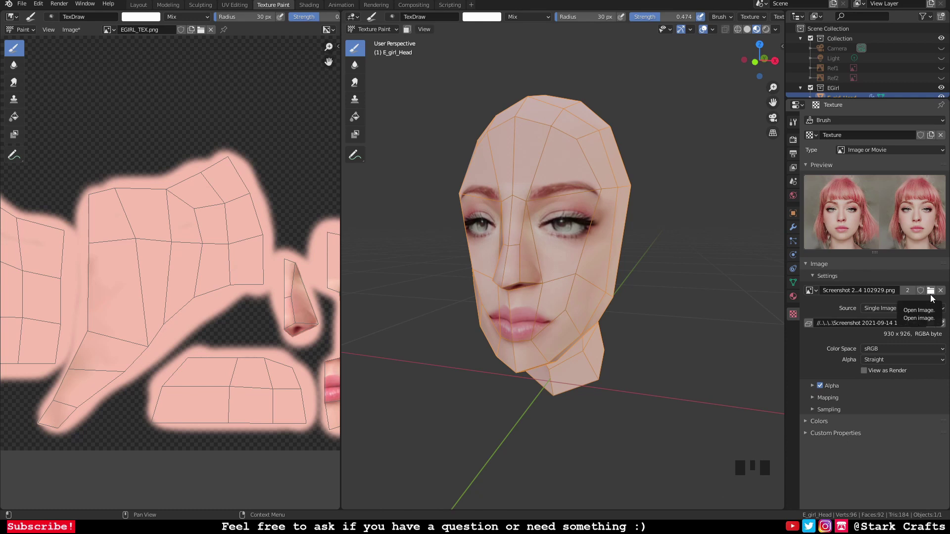
drag(932, 298, 691, 283)
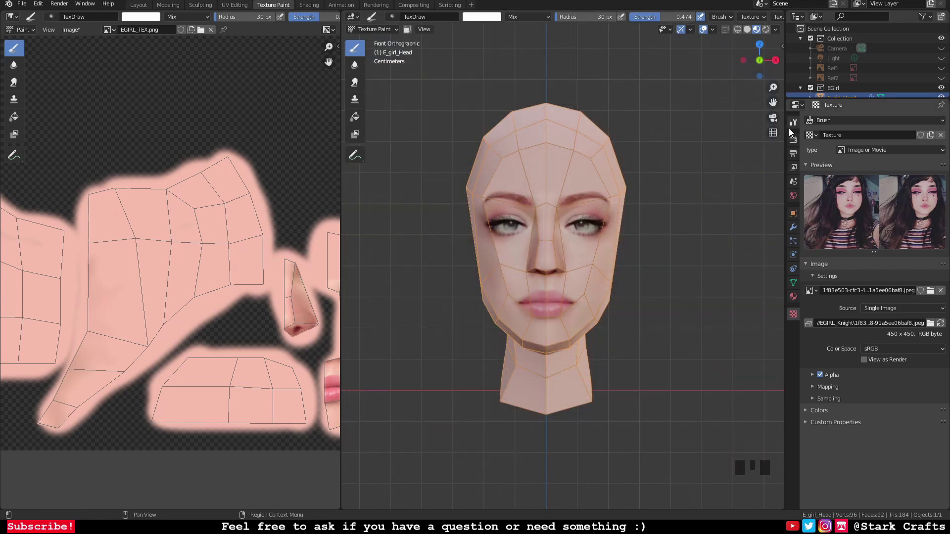
drag(711, 151, 640, 210)
scroll(up, 3)
drag(685, 256, 840, 221)
Step: Move and scale the stencil so the photo's eyes and mouth match the mesh face
drag(841, 221, 4, 233)
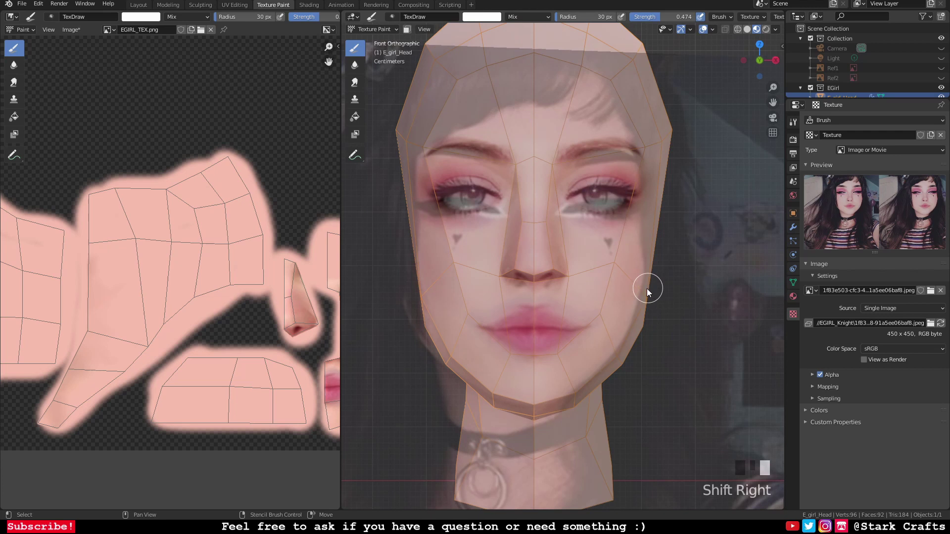
drag(643, 292, 150, 331)
drag(149, 331, 101, 331)
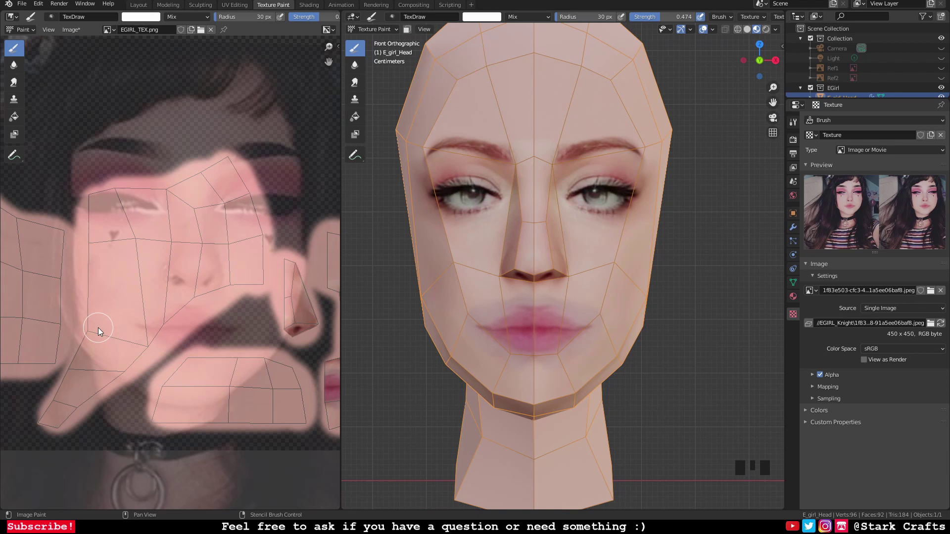
Step: Undo the stencil paint strokes one by one until the face texture returns to its earlier state
scroll(down, 3)
scroll(up, 3)
drag(681, 332, 267, 337)
key(ctrl+z)
key(ctrl+z)
key(ctrl+z)
key(ctrl+z)
key(ctrl+z)
key(ctrl+z)
key(ctrl+z)
key(ctrl+z)
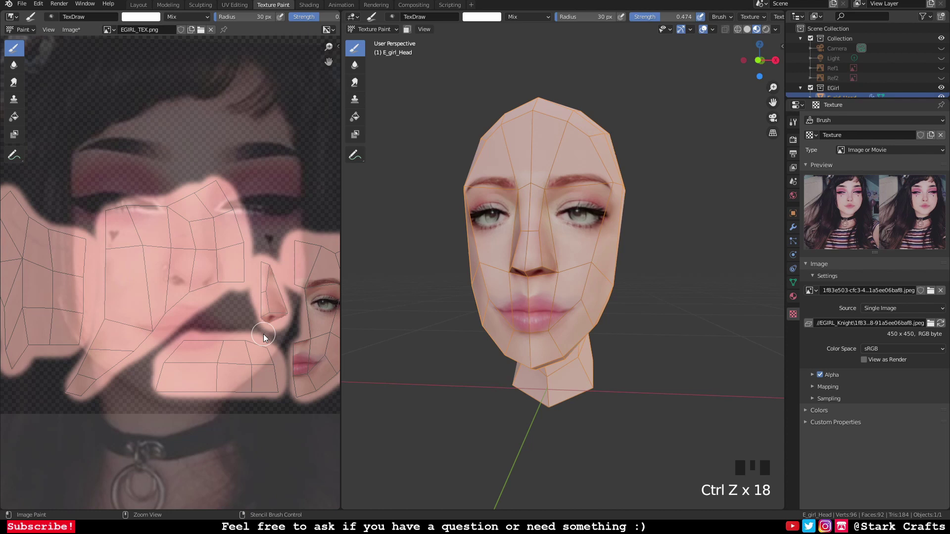
key(ctrl+z)
key(ctrl+z)
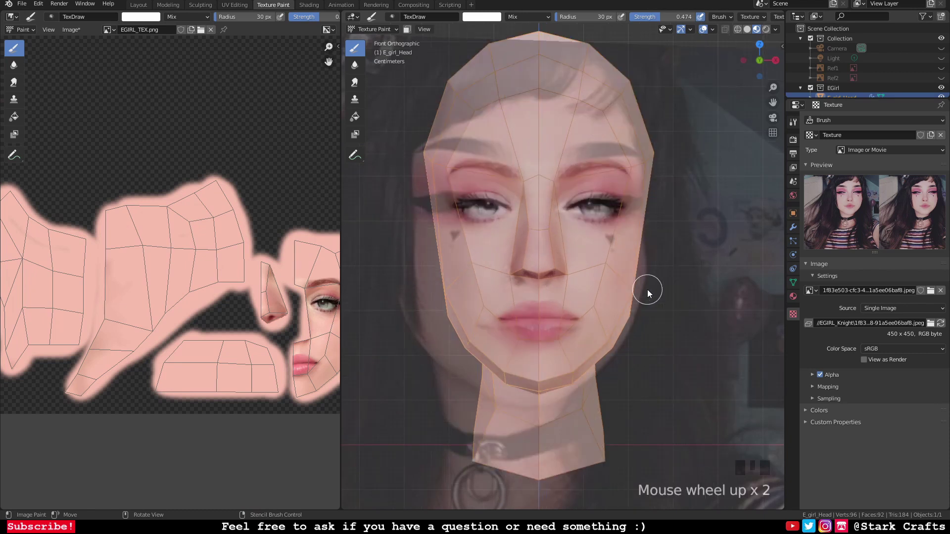
Step: Realign the portrait stencil's eyes with the head's eyes and paint it across the mouth
drag(624, 322, 677, 336)
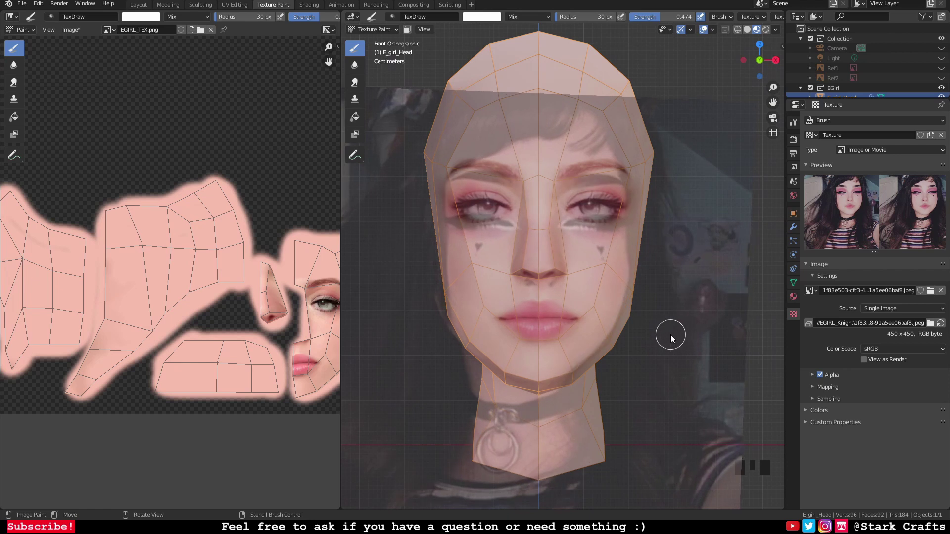
drag(633, 335, 501, 311)
drag(501, 311, 76, 282)
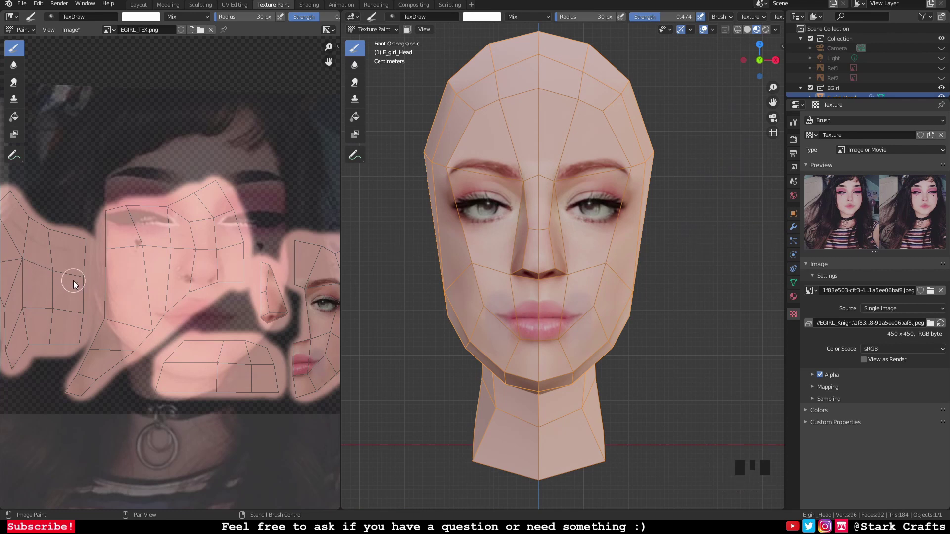
Step: Soften the painted mouth patch edges on the cheek and below the lips with the Soften brush
drag(359, 83, 535, 384)
scroll(up, 3)
drag(545, 375, 569, 362)
scroll(down, 3)
scroll(down, 3)
drag(515, 292, 482, 298)
scroll(down, 3)
drag(507, 296, 531, 300)
Step: Smooth the remaining harsh seams near the nose, mouth corner and cheek into the skin
drag(531, 300, 556, 290)
scroll(up, 3)
drag(577, 303, 575, 296)
scroll(up, 3)
drag(528, 323, 435, 321)
scroll(down, 3)
drag(522, 332, 497, 294)
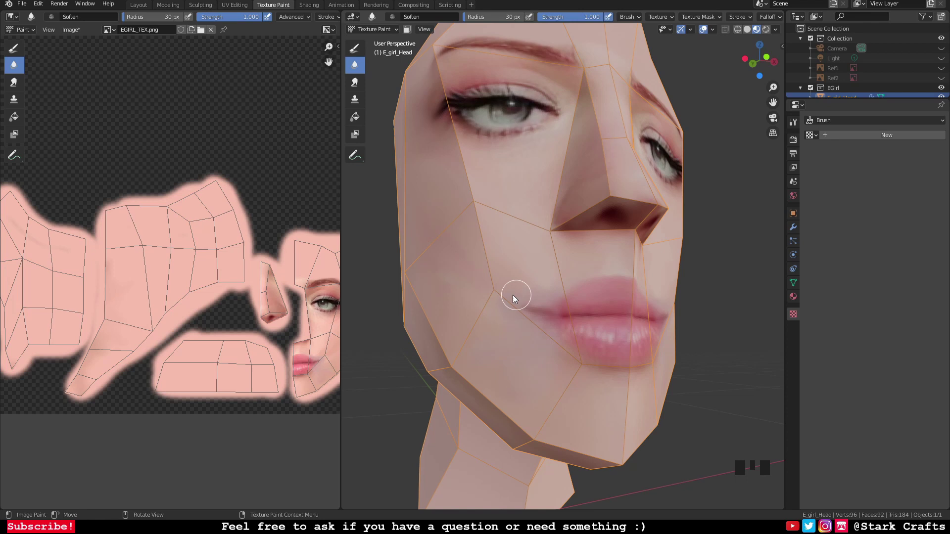
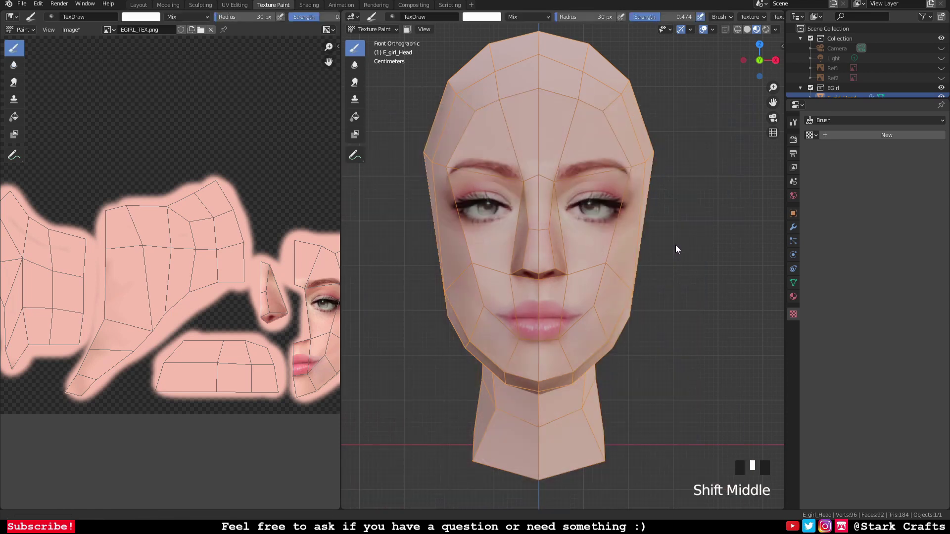
Step: Place and scale the reference photo stencil so its eyes line up with the model's eyes
drag(678, 247, 598, 256)
drag(598, 256, 419, 239)
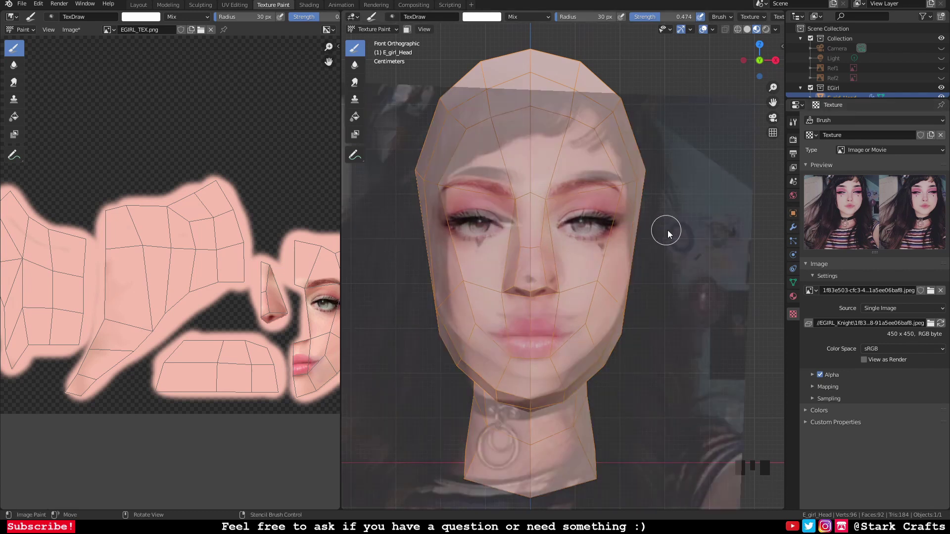
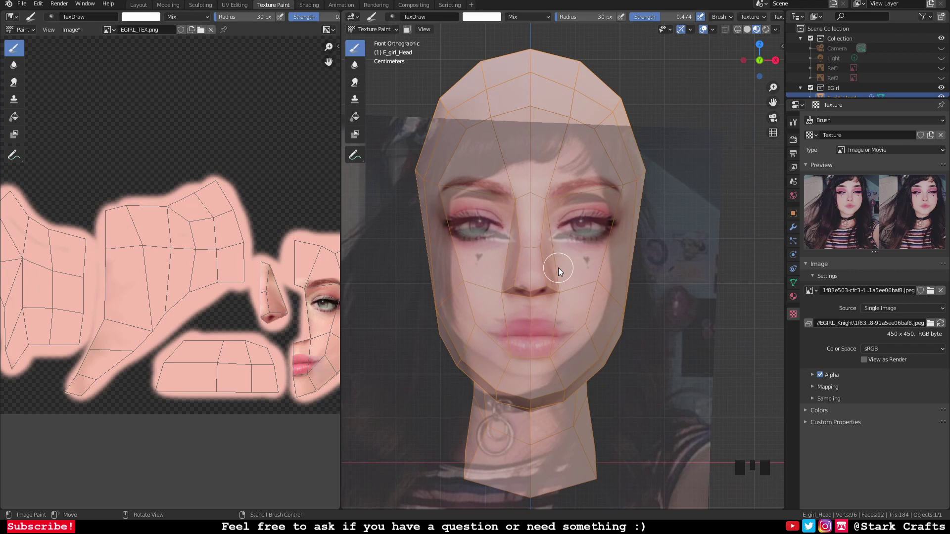
drag(562, 271, 612, 290)
drag(612, 290, 603, 272)
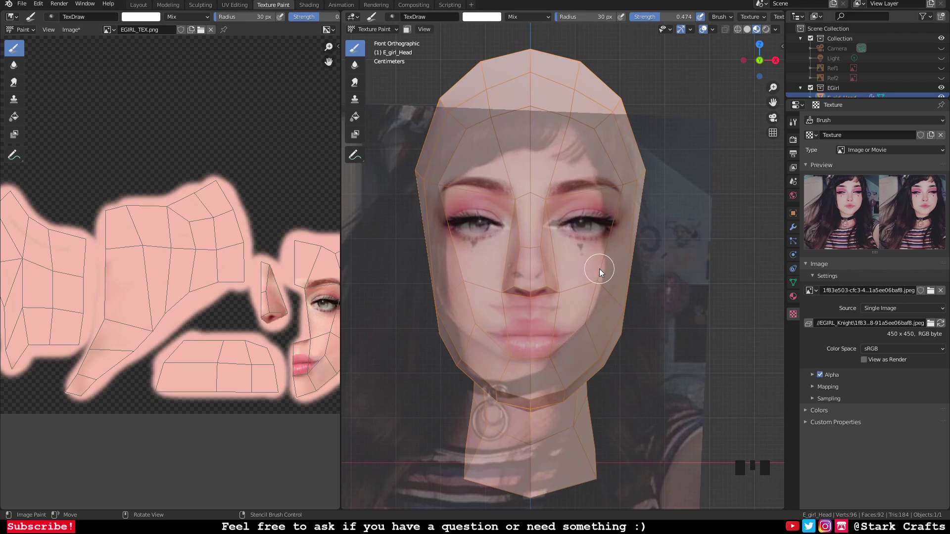
scroll(up, 3)
Step: Paint the eye makeup from the reference onto the face, then lower the brush strength
drag(556, 293, 630, 342)
drag(631, 343, 599, 4)
drag(585, 18, 483, 252)
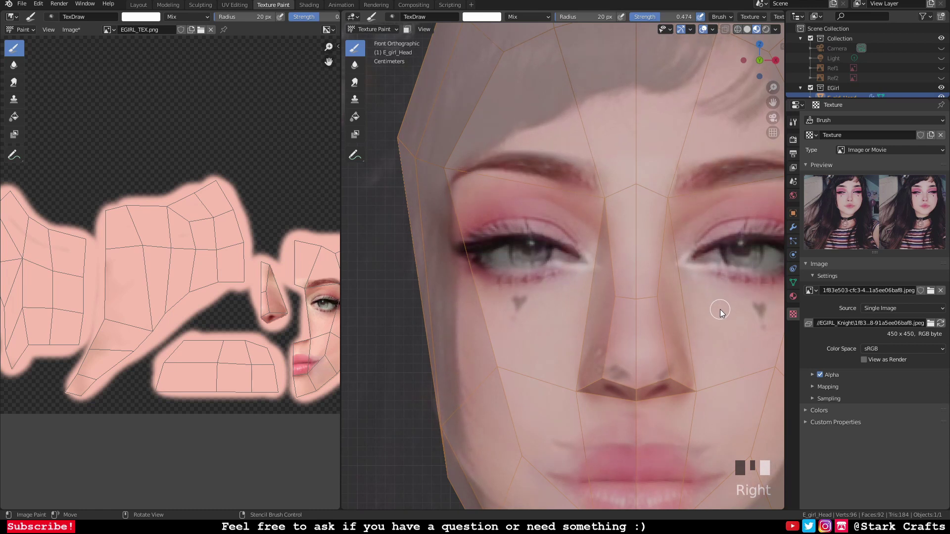
drag(728, 307, 589, 274)
drag(589, 274, 682, 277)
drag(683, 277, 582, 250)
drag(581, 250, 330, 324)
scroll(down, 3)
drag(471, 254, 873, 210)
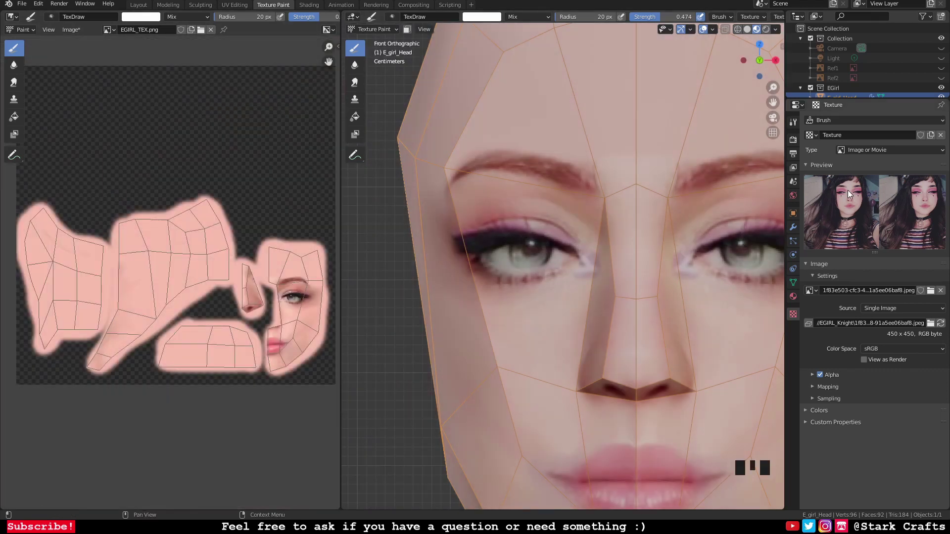
drag(659, 17, 520, 313)
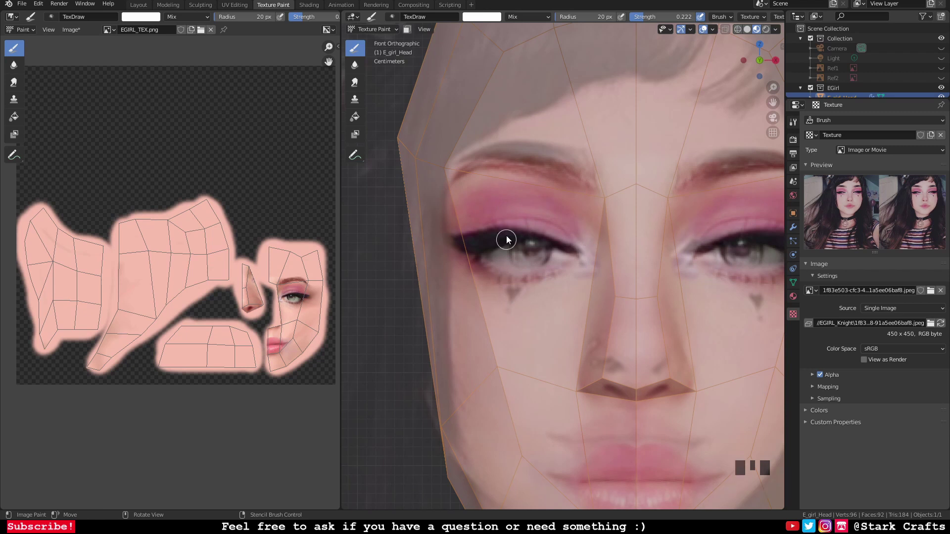
Step: Paint pink eyeshadow and eyeliner over both eyes, undoing a few stray dabs
drag(555, 240, 536, 247)
click(533, 211)
drag(600, 302, 543, 288)
drag(543, 288, 477, 257)
click(490, 280)
click(492, 284)
key(ctrl+z)
key(ctrl+z)
key(ctrl+z)
drag(578, 309, 174, 292)
click(174, 293)
click(321, 308)
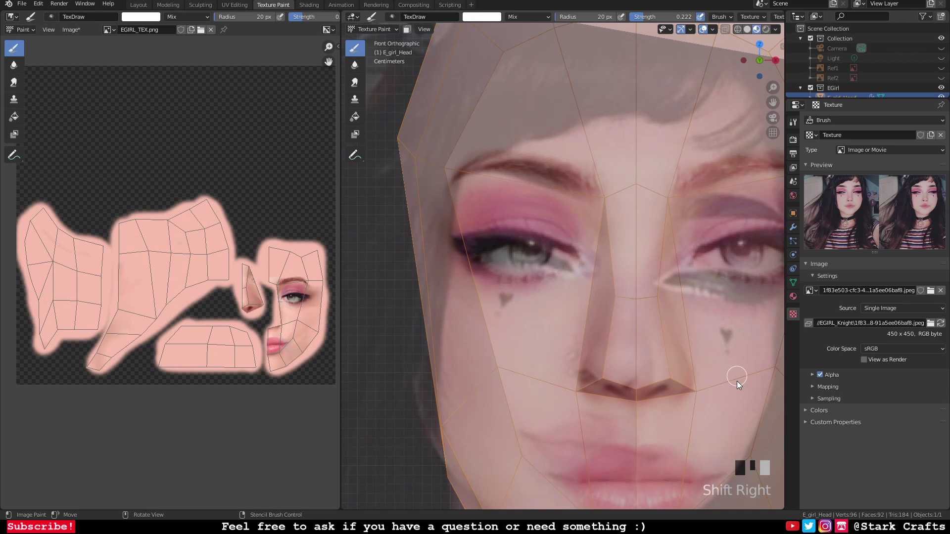
Step: Paint the small heart mark under the eye, undoing a misplaced stroke
drag(587, 273, 584, 253)
click(554, 282)
click(586, 232)
scroll(down, 3)
scroll(up, 3)
scroll(down, 3)
drag(504, 274, 505, 291)
key(ctrl+z)
right_click(591, 291)
Step: Paint the remaining makeup and the heart marks under both eyes from the reference
drag(499, 261, 721, 241)
click(793, 127)
scroll(down, 3)
click(876, 336)
drag(666, 382, 107, 379)
click(106, 379)
click(262, 361)
scroll(down, 3)
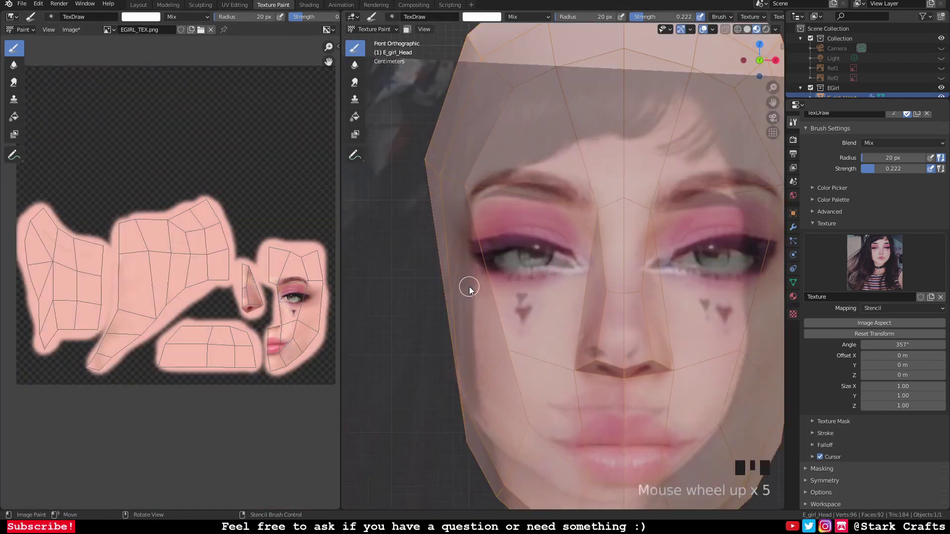
scroll(up, 3)
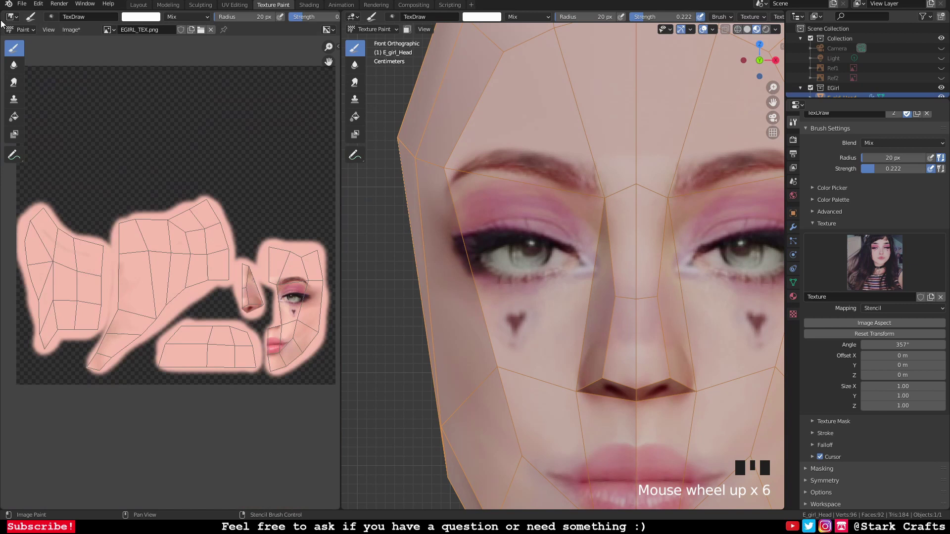
Step: Smudge the eyeliner edge with the Smear brush and enlarge its radius to 40 px
drag(359, 81, 528, 305)
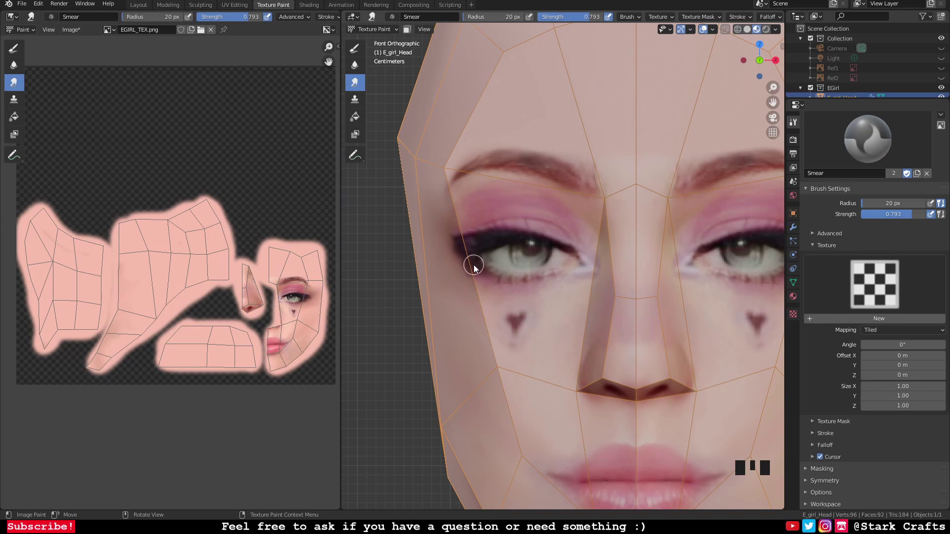
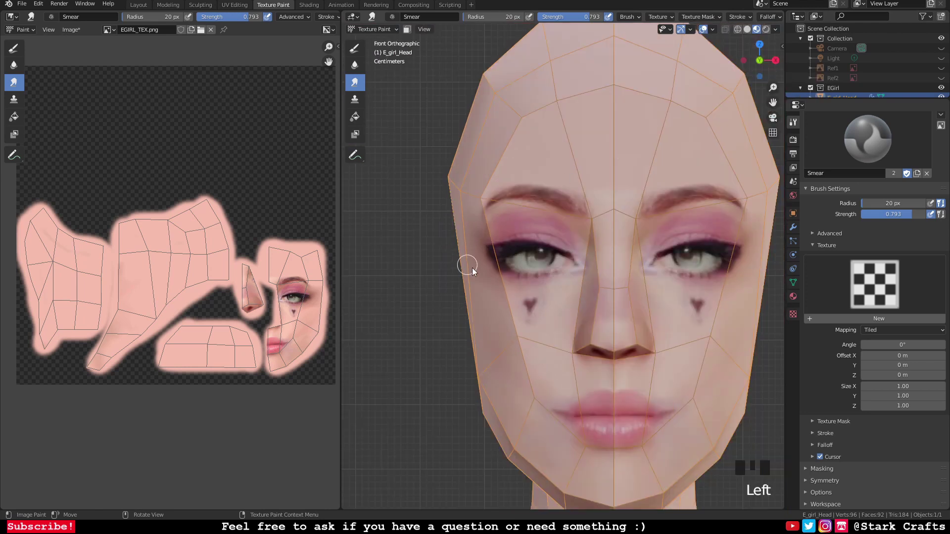
scroll(up, 3)
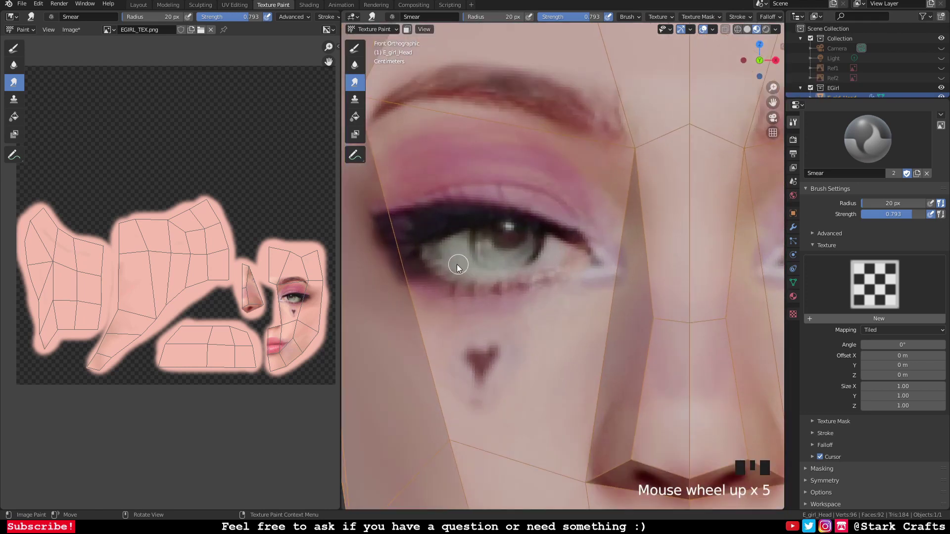
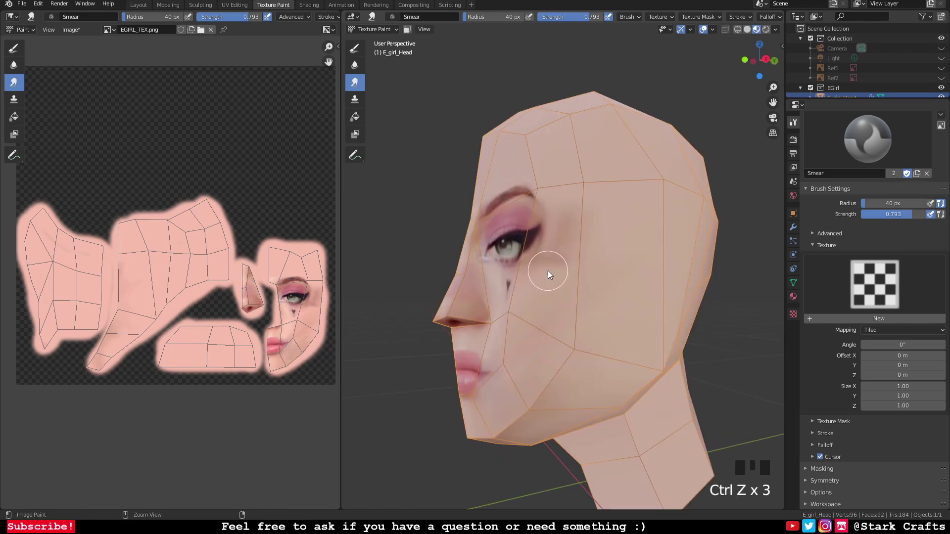
key(ctrl+z)
drag(582, 325, 598, 328)
scroll(up, 3)
Step: Blend the eye makeup into the skin from a side view, including the side of the face
drag(598, 328, 359, 63)
drag(360, 63, 551, 281)
scroll(down, 3)
drag(354, 47, 942, 362)
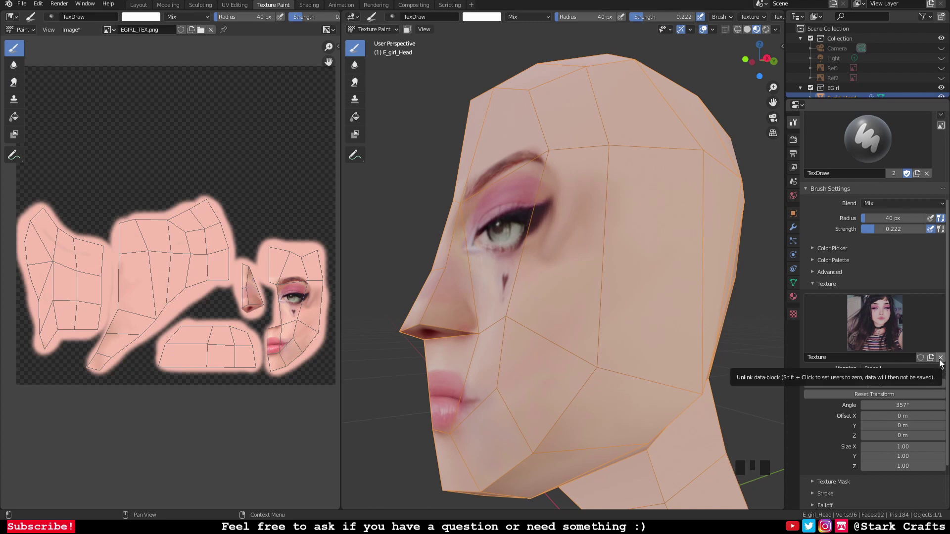
Step: Unlink the reference photo texture from the paint brush in the Texture panel
click(794, 315)
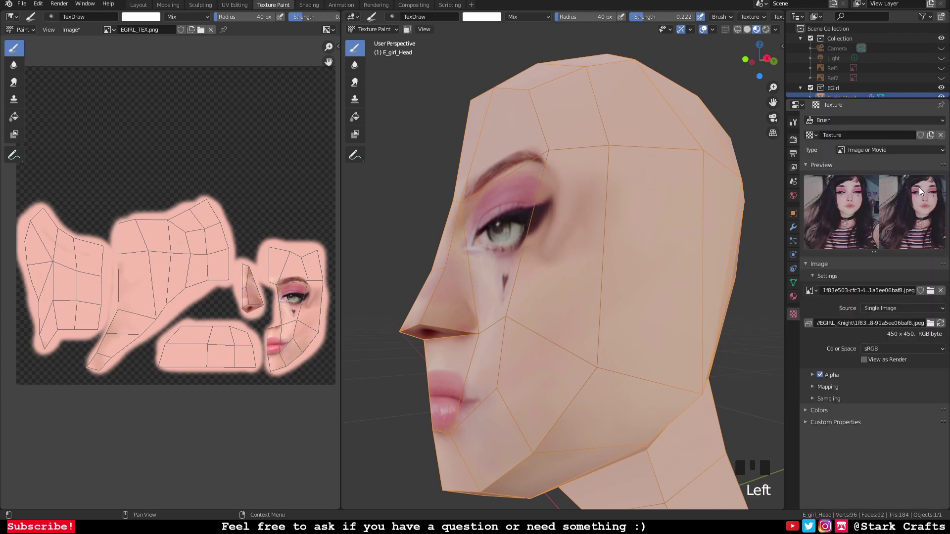
click(797, 130)
scroll(down, 3)
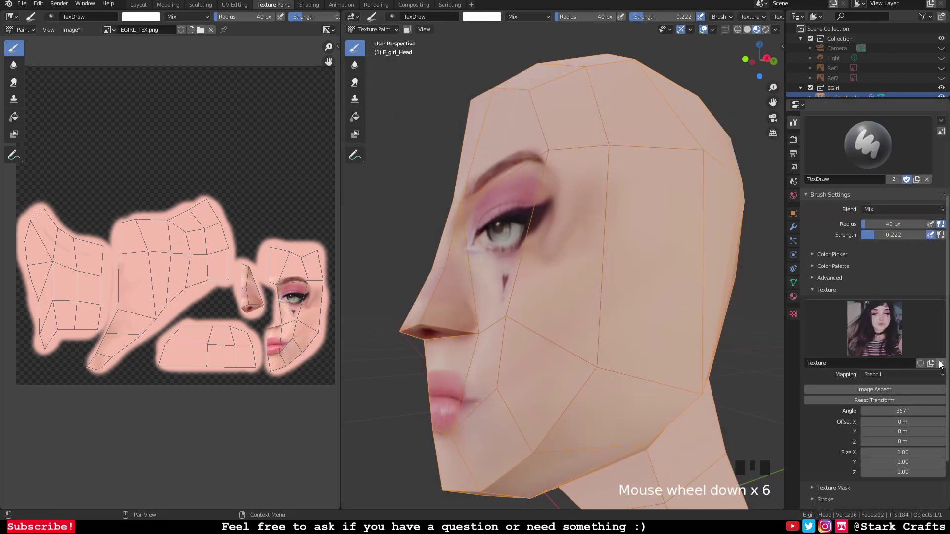
drag(943, 362, 937, 380)
drag(935, 378, 589, 288)
click(496, 21)
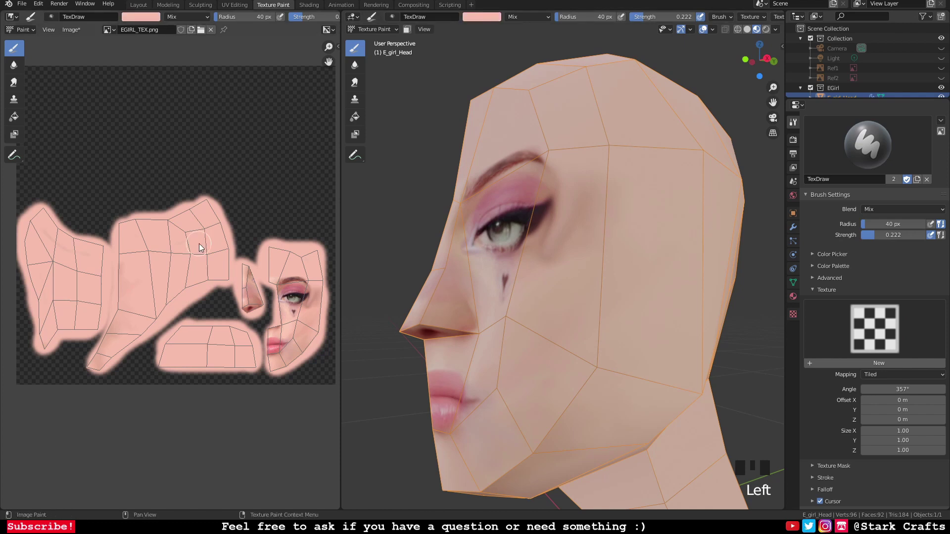
Step: Sample the skin tone from the face and reposition the view around the head
drag(548, 267, 577, 290)
drag(577, 290, 632, 312)
scroll(up, 3)
middle_click(637, 322)
drag(601, 243, 614, 232)
middle_click(613, 231)
scroll(down, 3)
click(599, 327)
drag(591, 307, 663, 265)
middle_click(663, 265)
drag(577, 263, 596, 277)
middle_click(596, 277)
Step: Zoom close to the eyes in front view and sample the skin colour beside the eye with the eyedropper
key(ctrl+z)
drag(660, 296, 588, 288)
scroll(up, 3)
drag(594, 310, 594, 148)
drag(545, 184, 570, 225)
scroll(down, 3)
middle_click(594, 306)
click(572, 300)
middle_click(570, 316)
scroll(up, 3)
drag(356, 51, 489, 16)
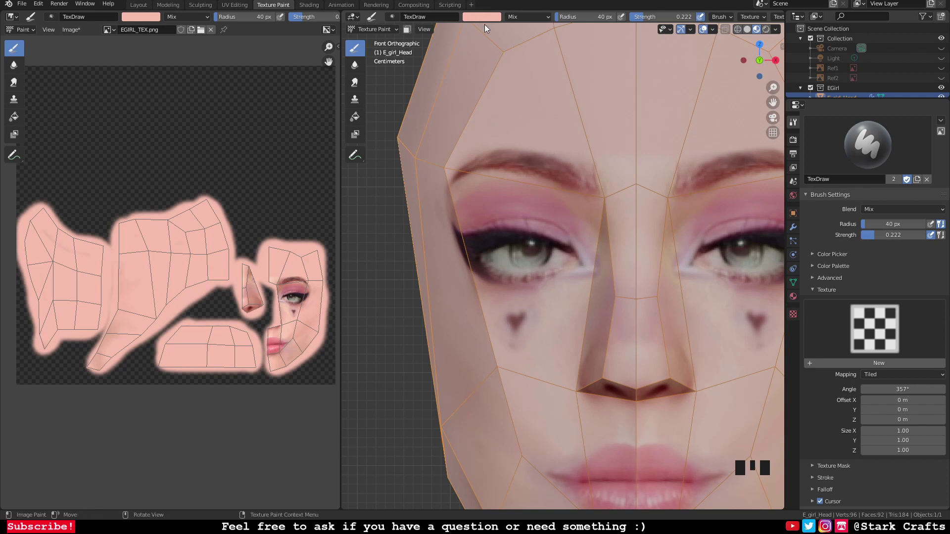
Step: Set the TexDraw paint colour to white and move in close to the left eye
click(482, 22)
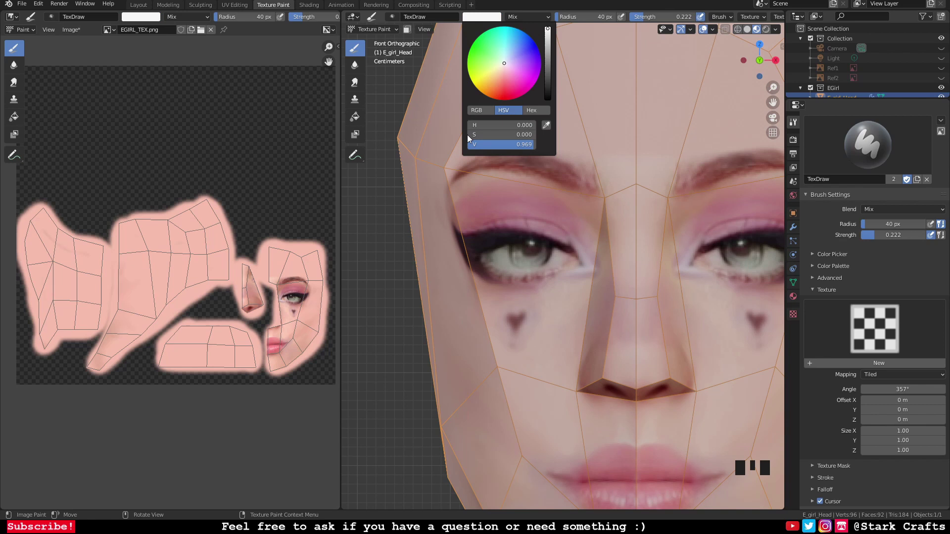
click(489, 20)
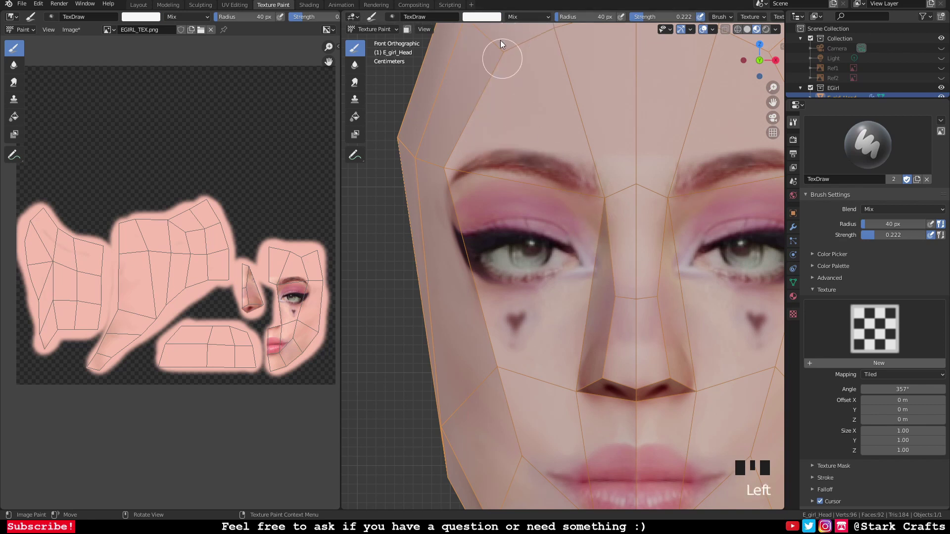
scroll(up, 3)
drag(590, 18, 604, 202)
scroll(up, 3)
Step: Paint a thin white line along the lower eyelid, extending it toward the eye corner
drag(599, 226, 605, 299)
middle_click(604, 299)
scroll(down, 3)
drag(624, 310, 707, 217)
drag(706, 217, 682, 251)
scroll(down, 3)
scroll(up, 3)
scroll(down, 3)
drag(601, 326, 617, 309)
scroll(up, 3)
middle_click(624, 316)
scroll(up, 3)
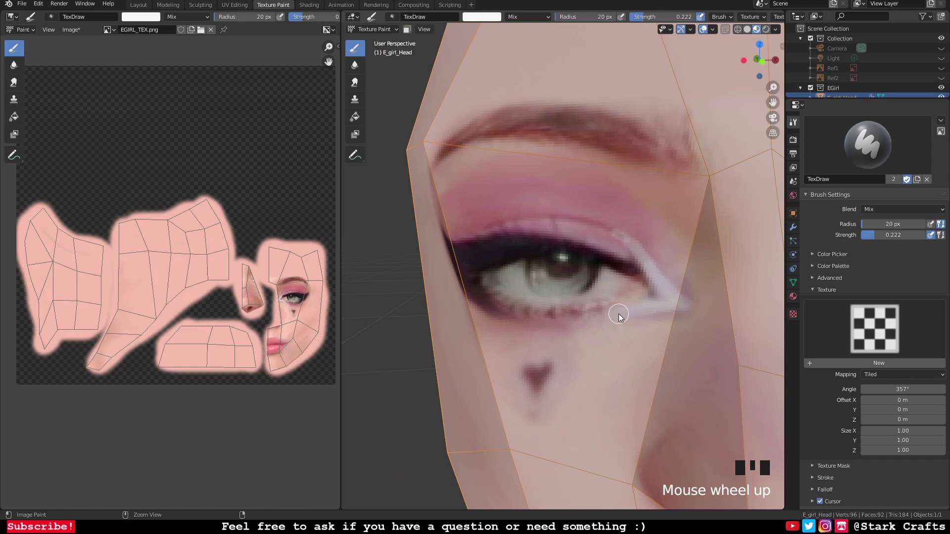
Step: Undo the overshooting white strokes and redraw a cleaner line under the eye, then pull back to see the face
key(ctrl+z)
key(ctrl+z)
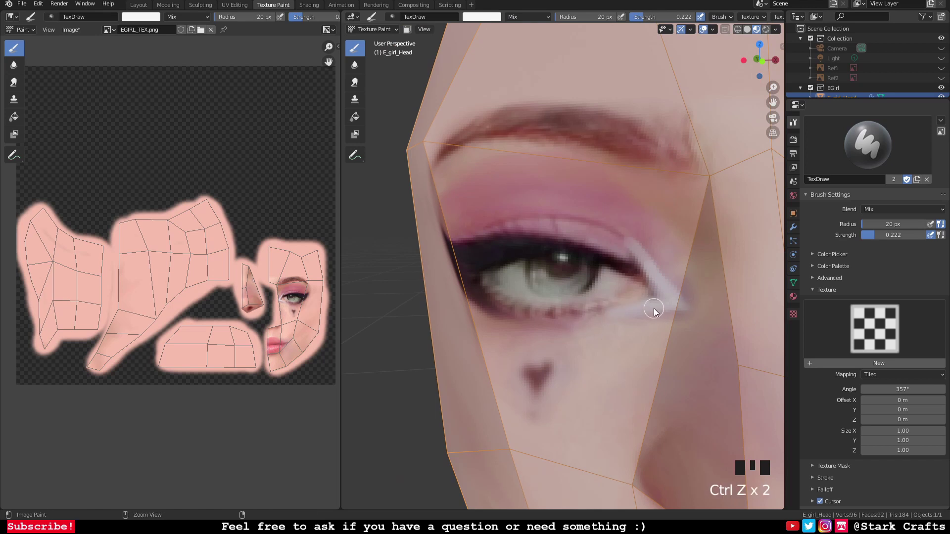
key(ctrl+z)
drag(659, 280, 633, 350)
scroll(down, 3)
drag(629, 345, 596, 325)
scroll(down, 3)
drag(600, 343, 648, 358)
scroll(up, 3)
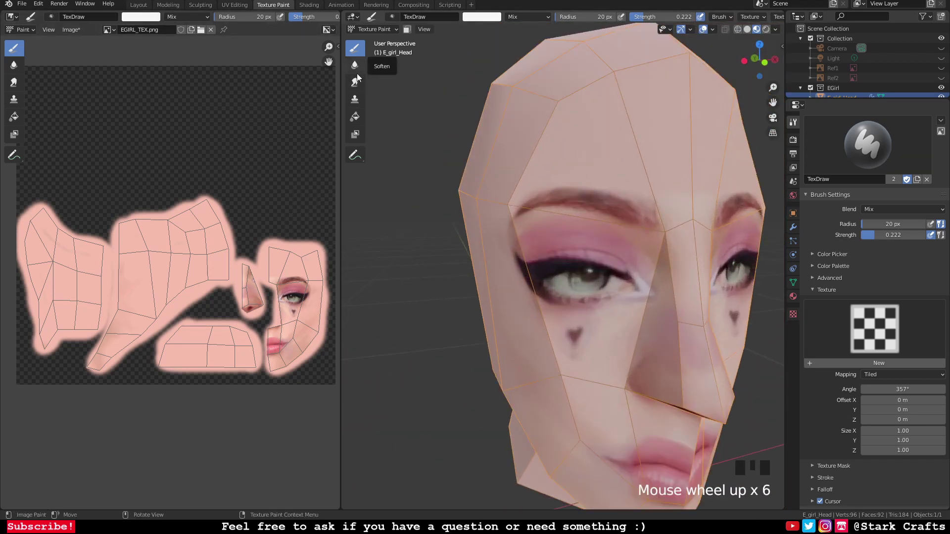
Step: Smear the white under-eye highlight into the skin, then return to the TexDraw brush
click(359, 85)
scroll(up, 3)
drag(703, 288, 668, 326)
scroll(down, 3)
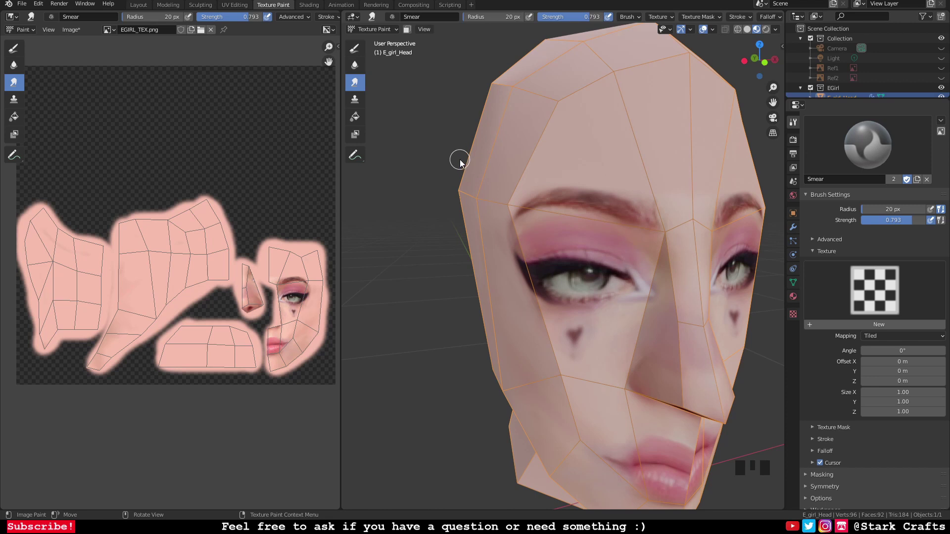
click(362, 51)
scroll(up, 3)
scroll(down, 3)
Step: Move in on the eye and paint over the white under-eye line to tone it down
drag(606, 320, 600, 300)
scroll(down, 3)
scroll(up, 3)
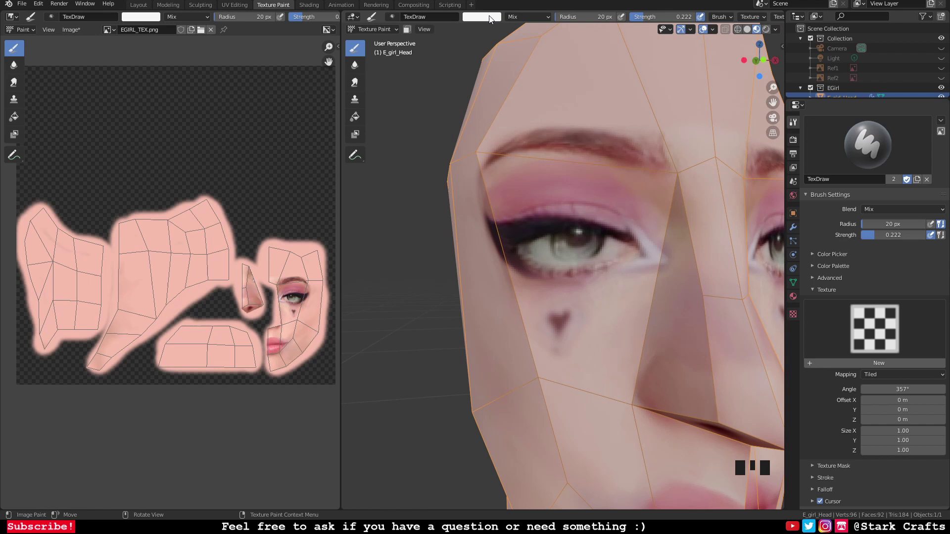
scroll(up, 3)
scroll(up, 3)
drag(599, 200, 598, 220)
scroll(down, 3)
drag(646, 271, 561, 300)
scroll(up, 3)
scroll(down, 3)
scroll(up, 3)
Step: From a new angle, add further touch-up strokes over the under-eye highlight
middle_click(551, 305)
scroll(up, 3)
drag(533, 229, 533, 248)
scroll(down, 3)
drag(657, 296, 579, 296)
scroll(down, 3)
drag(587, 302, 620, 314)
scroll(up, 3)
drag(563, 261, 569, 288)
scroll(down, 3)
Step: Check the eye from several angles and sample the iris's grey tone as the paint colour
middle_click(585, 330)
scroll(up, 3)
scroll(down, 3)
scroll(up, 3)
middle_click(582, 317)
scroll(up, 3)
drag(602, 311, 492, 21)
click(491, 20)
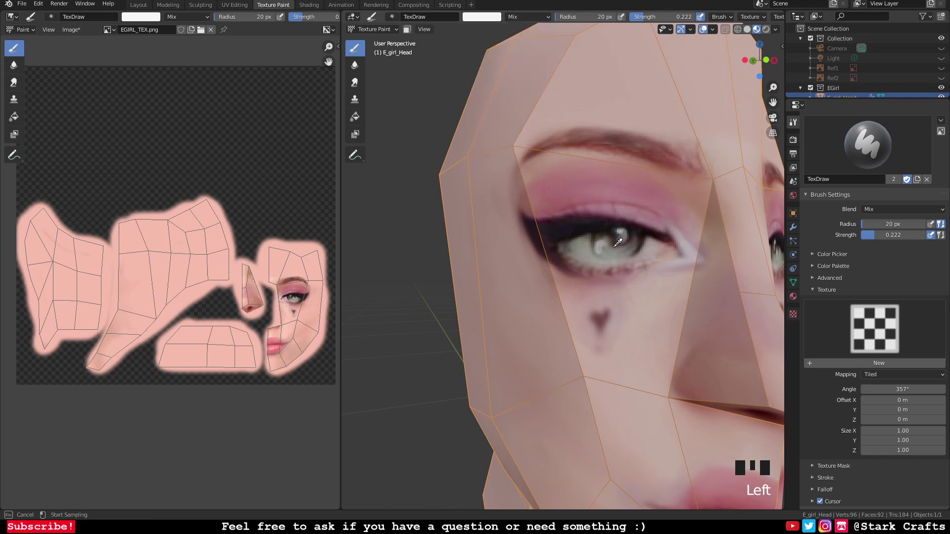
Step: Choose a pale green colour and paint the first strokes over the iris
click(490, 18)
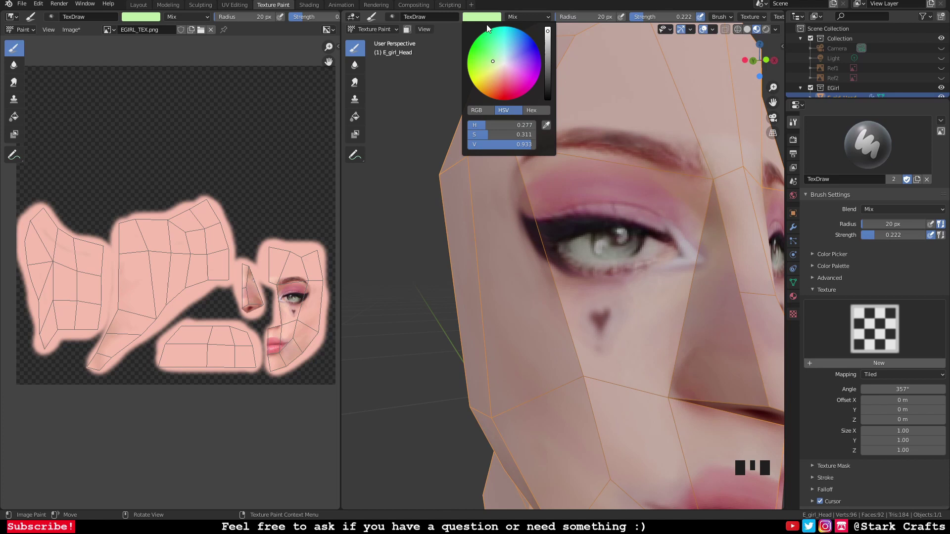
scroll(up, 3)
middle_click(597, 258)
scroll(up, 3)
drag(632, 232, 576, 223)
drag(577, 223, 584, 241)
scroll(down, 3)
drag(646, 286, 619, 294)
scroll(up, 3)
drag(530, 294, 566, 290)
scroll(up, 3)
Step: Fill in the rest of the first iris with green and touch up its edge
drag(644, 234, 649, 241)
scroll(down, 3)
drag(657, 300, 629, 306)
scroll(up, 3)
middle_click(539, 312)
scroll(up, 3)
drag(360, 79, 494, 19)
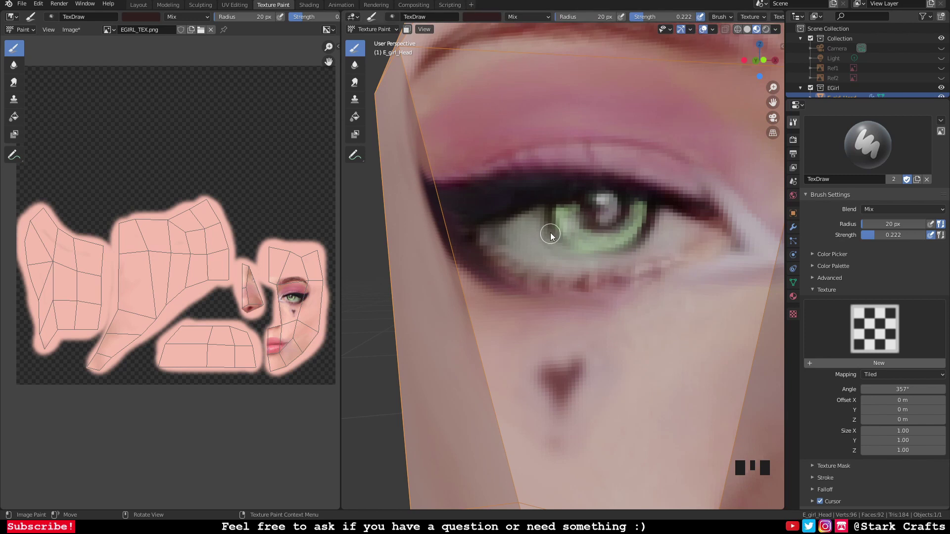
scroll(up, 3)
drag(543, 205, 675, 250)
drag(659, 258, 494, 129)
scroll(down, 3)
scroll(down, 3)
Step: Orbit to the other eye and paint green over its iris
middle_click(608, 220)
scroll(up, 3)
drag(603, 219, 623, 233)
scroll(down, 3)
drag(611, 209, 569, 215)
scroll(up, 3)
drag(597, 212, 673, 227)
scroll(up, 3)
scroll(up, 3)
Step: Continue covering the second iris with pale green strokes
drag(663, 327, 653, 316)
scroll(down, 3)
drag(704, 312, 671, 312)
scroll(up, 3)
scroll(down, 3)
drag(536, 304, 652, 326)
scroll(up, 3)
drag(605, 288, 619, 294)
scroll(down, 3)
Step: Touch up the iris edges from a fresh viewing angle
middle_click(615, 336)
scroll(up, 3)
drag(354, 64, 637, 194)
scroll(down, 3)
drag(658, 344, 685, 345)
scroll(up, 3)
scroll(down, 3)
scroll(down, 3)
drag(684, 344, 573, 325)
scroll(up, 3)
Step: Make final iris edge corrections and pull back to view both green eyes
middle_click(643, 357)
scroll(up, 3)
scroll(down, 3)
drag(641, 364, 643, 336)
drag(643, 336, 521, 276)
drag(521, 276, 540, 278)
scroll(down, 3)
drag(567, 318, 604, 329)
scroll(up, 3)
scroll(down, 3)
drag(358, 55, 492, 17)
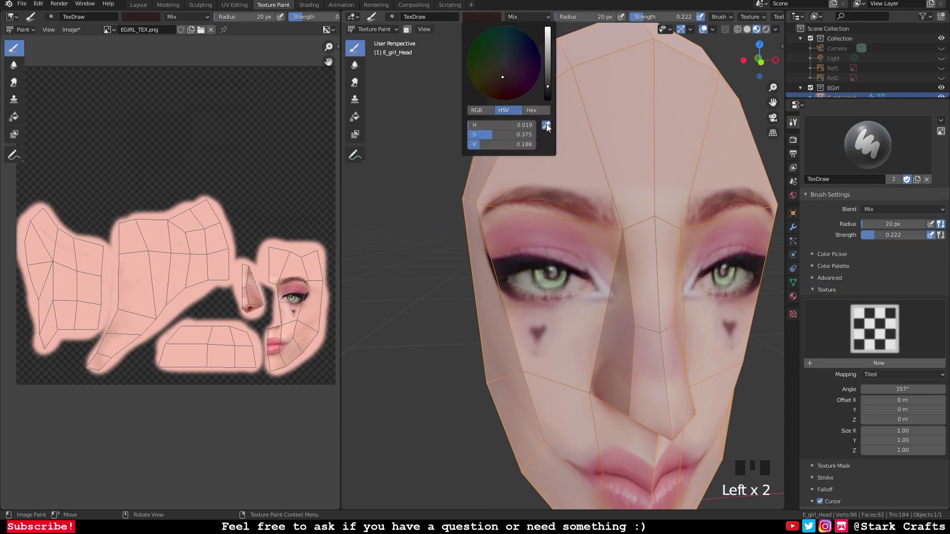
Step: Zoom in on the heart mark under the eye and pick a reddish-brown paint colour
drag(586, 348, 595, 337)
scroll(up, 3)
scroll(up, 3)
drag(591, 320, 543, 333)
drag(542, 333, 555, 350)
key(ctrl+z)
drag(565, 332, 549, 384)
click(549, 385)
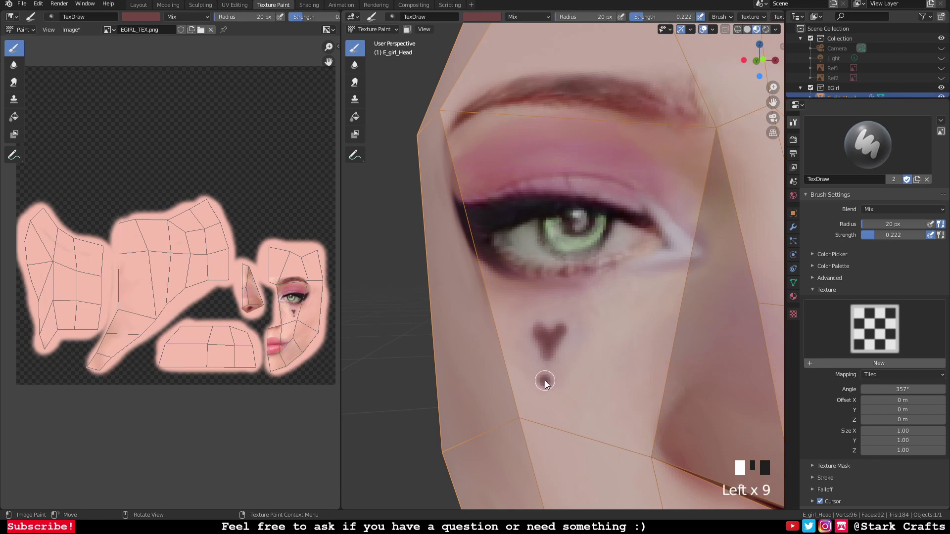
Step: Paint strokes over the heart marks, undo the unwanted ones, and orbit out to see the whole head
scroll(down, 3)
drag(622, 403, 588, 399)
scroll(up, 3)
scroll(down, 3)
drag(608, 396, 584, 386)
key(ctrl+z)
key(ctrl+z)
key(ctrl+z)
key(ctrl+z)
drag(73, 36, 205, 137)
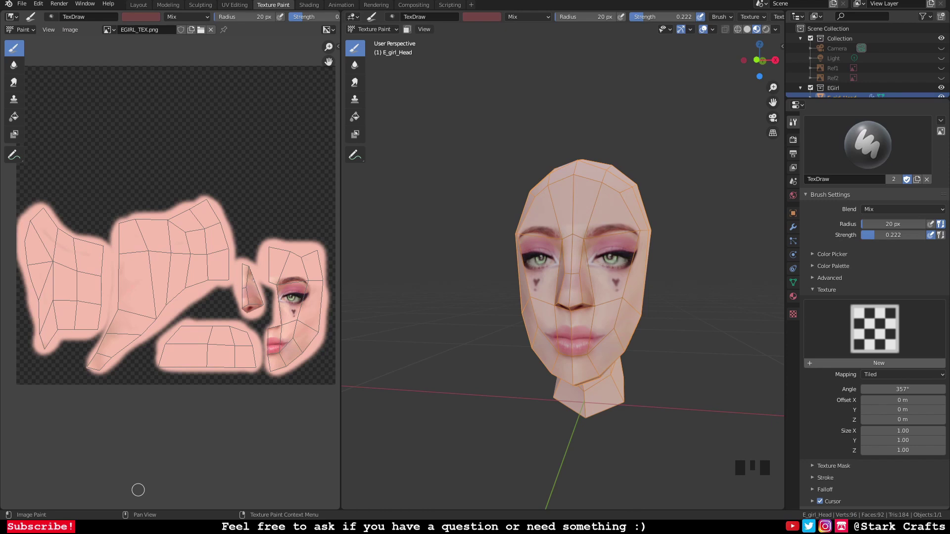
Step: Orbit and zoom around the head to look over the painted irises, makeup and heart marks
drag(479, 160, 450, 155)
scroll(down, 3)
drag(454, 170, 485, 168)
scroll(up, 3)
drag(487, 167, 517, 174)
scroll(down, 3)
drag(505, 174, 475, 166)
scroll(up, 3)
drag(505, 173, 628, 181)
scroll(down, 3)
Step: Keep orbiting, then face the head front-on with the pink-haired reference photo behind it
middle_click(649, 177)
scroll(up, 3)
scroll(up, 3)
drag(654, 178, 627, 178)
scroll(down, 3)
drag(620, 178, 630, 179)
scroll(up, 3)
drag(676, 298, 799, 318)
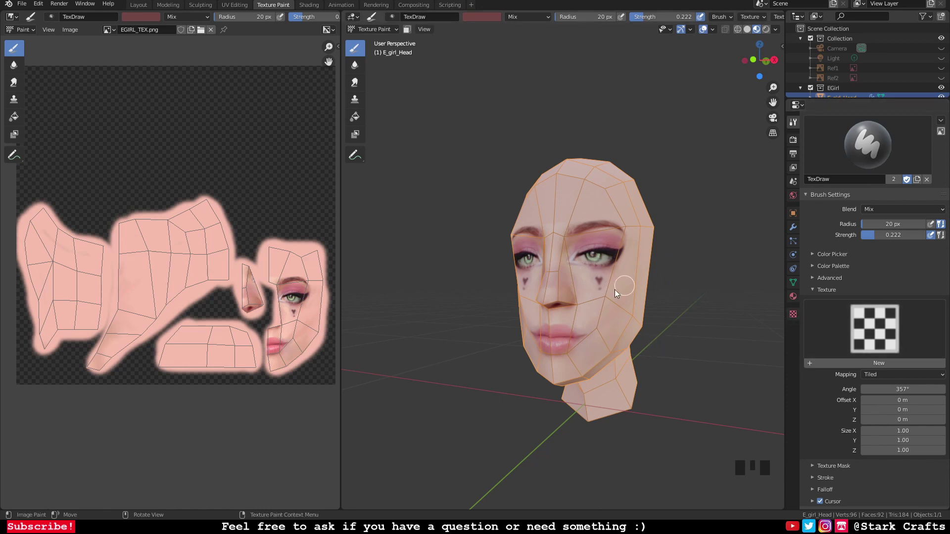
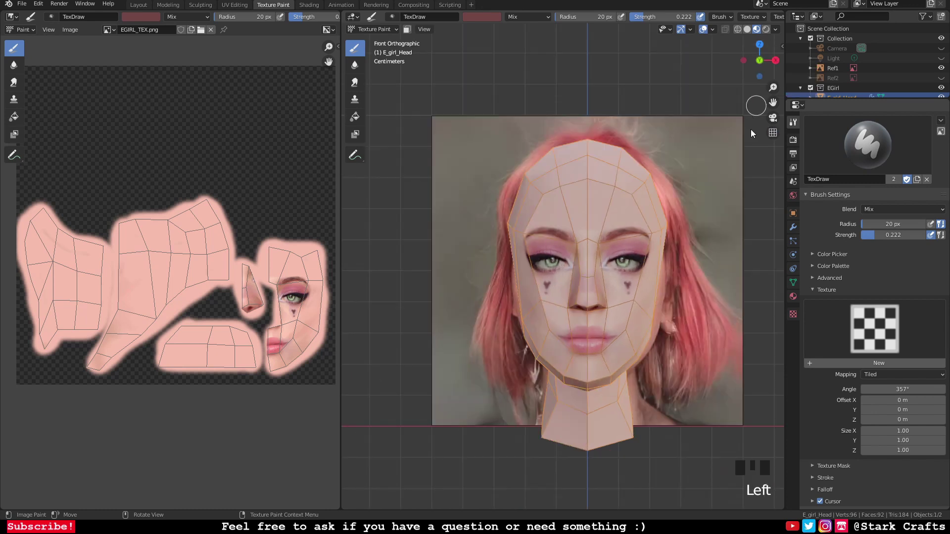
Step: Zoom in on the lips and choose a darker reddish colour in the paint colour picker
scroll(up, 3)
scroll(down, 3)
drag(657, 259, 708, 228)
scroll(up, 3)
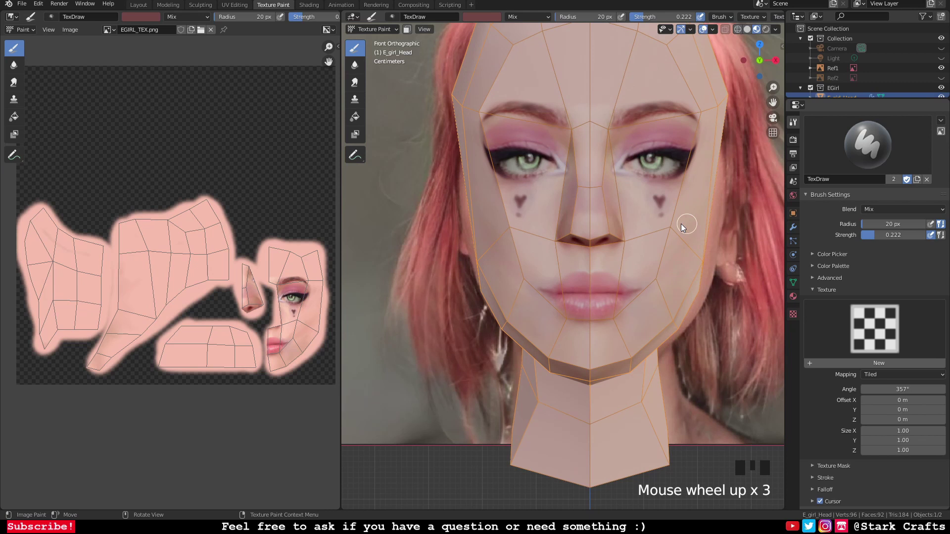
scroll(up, 3)
click(469, 17)
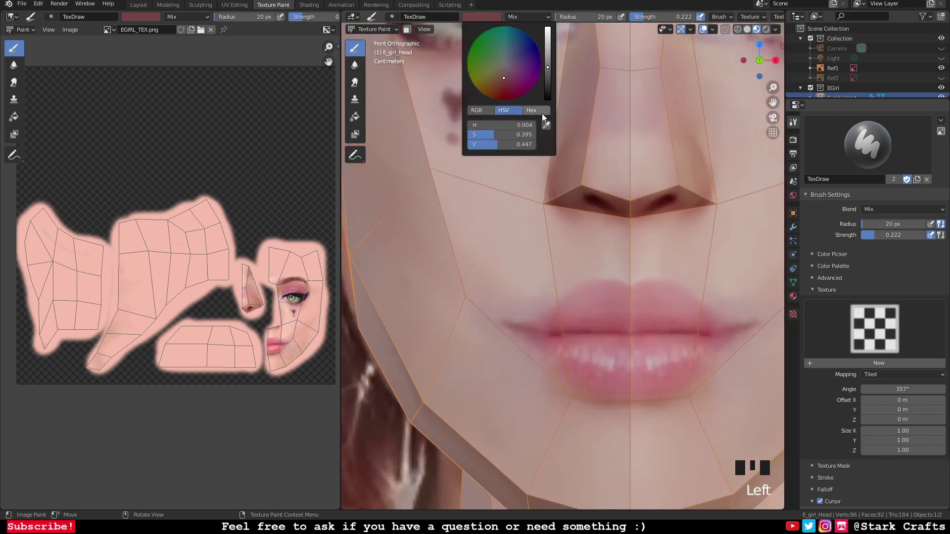
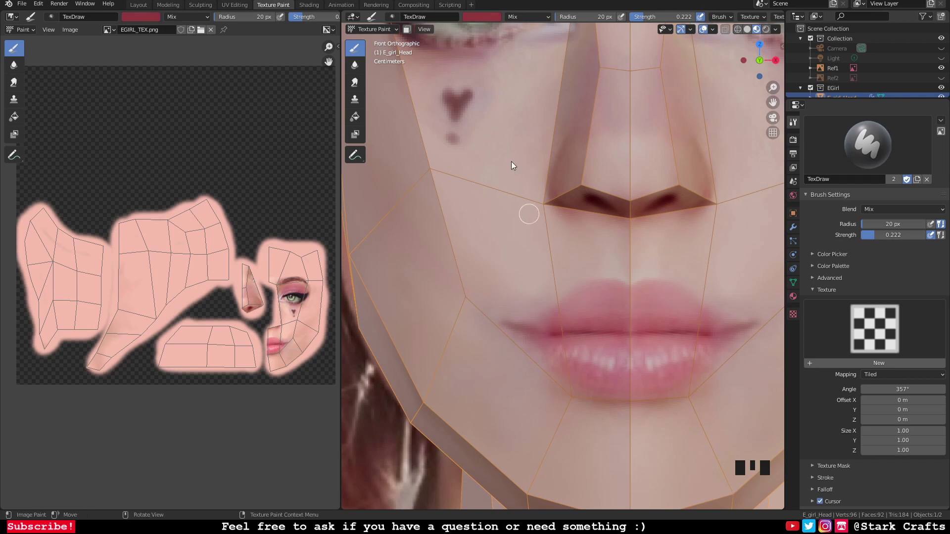
drag(593, 16, 593, 318)
scroll(up, 3)
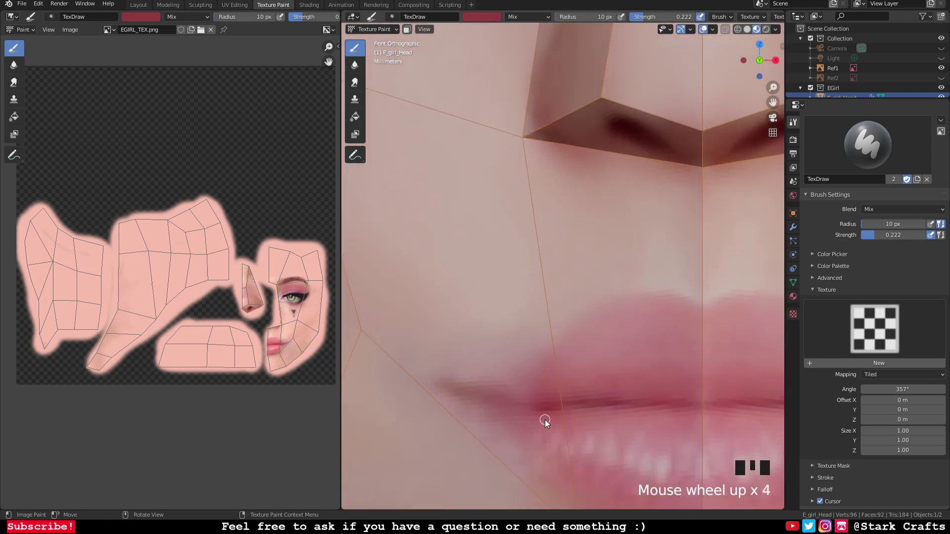
Step: Paint a darker crease along the lips, blend it into the skin and touch up the mouth corner
drag(548, 415, 561, 318)
drag(561, 318, 640, 346)
drag(640, 346, 615, 311)
scroll(down, 3)
scroll(down, 3)
scroll(up, 3)
drag(555, 282, 542, 292)
Step: Zoom back out to view the lips front-on over the reference photo
scroll(down, 3)
scroll(down, 3)
scroll(up, 3)
scroll(up, 3)
scroll(down, 3)
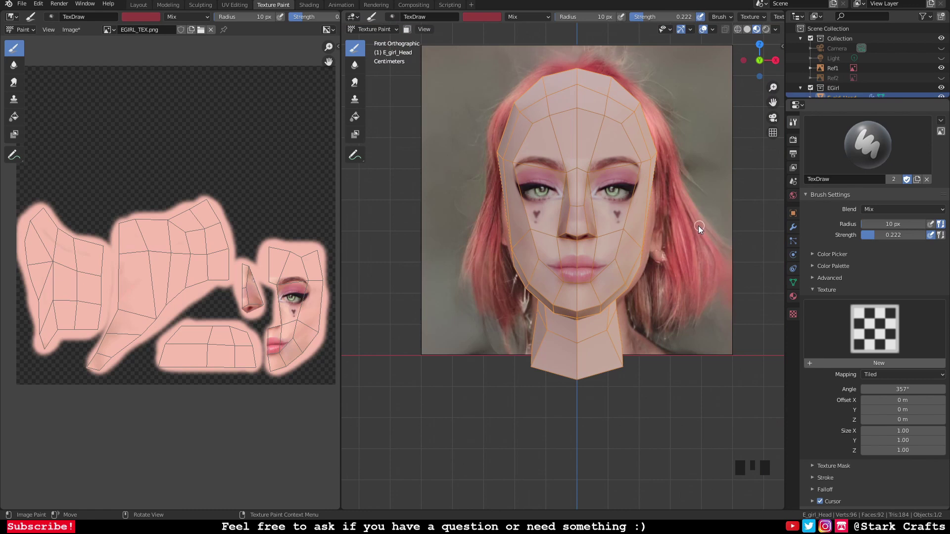
Step: Orbit and zoom around the head to compare the painted face with the reference from several angles
drag(84, 32, 597, 304)
scroll(down, 3)
drag(706, 235, 687, 252)
scroll(up, 3)
drag(687, 252, 495, 214)
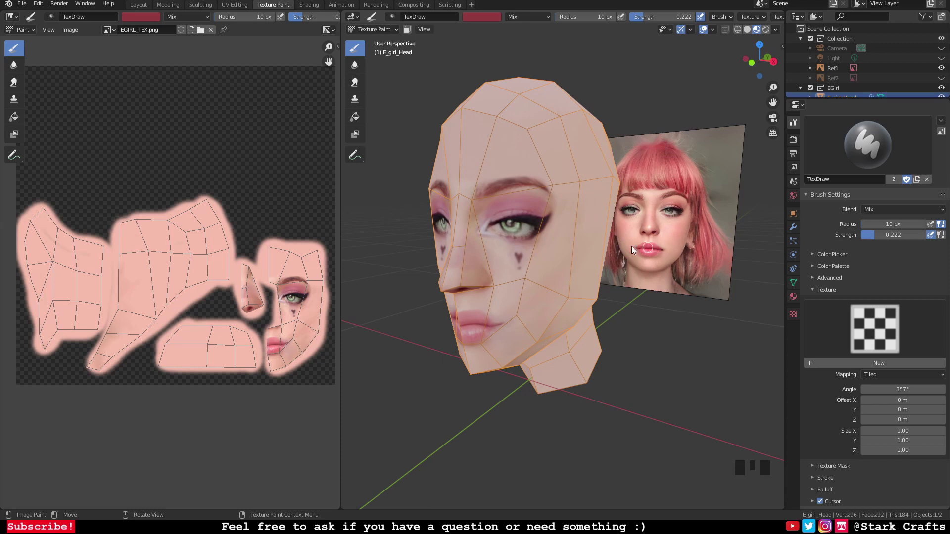
drag(550, 221, 570, 223)
scroll(down, 3)
drag(666, 248, 666, 240)
scroll(up, 3)
scroll(down, 3)
drag(601, 242, 643, 291)
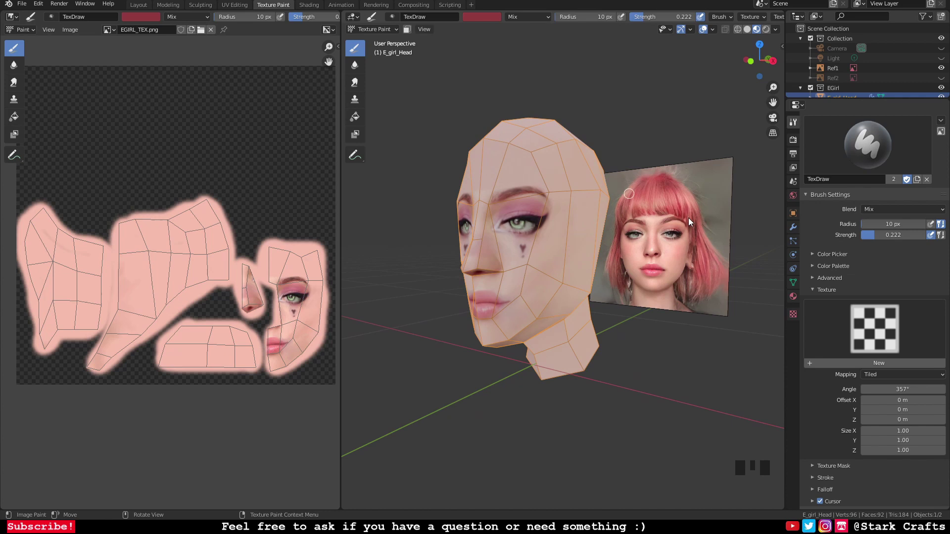
Step: Check the side and front of the head once more, then return to the Layout workspace
drag(613, 227, 667, 235)
scroll(up, 3)
scroll(down, 3)
drag(671, 230, 656, 229)
scroll(up, 3)
drag(646, 224, 686, 223)
scroll(down, 3)
drag(683, 218, 668, 223)
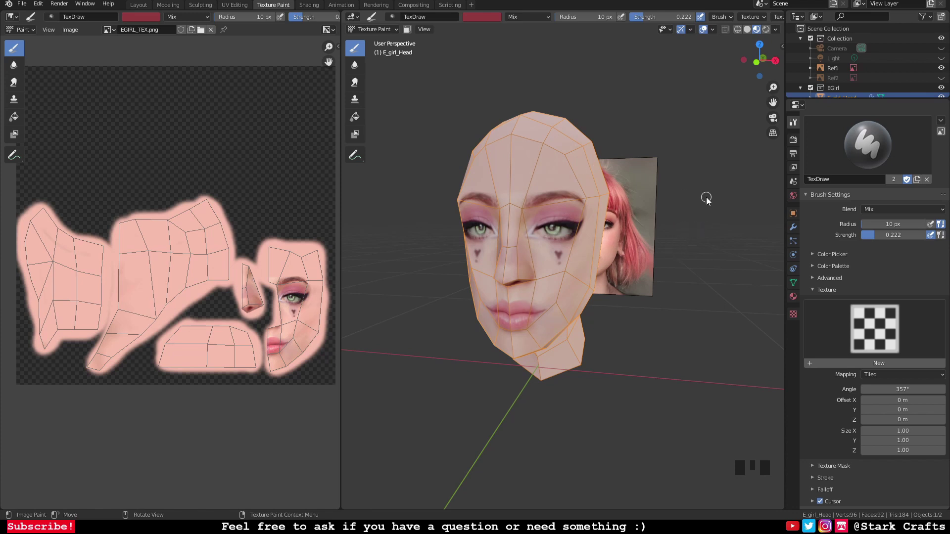
drag(694, 199, 671, 191)
scroll(down, 3)
scroll(up, 3)
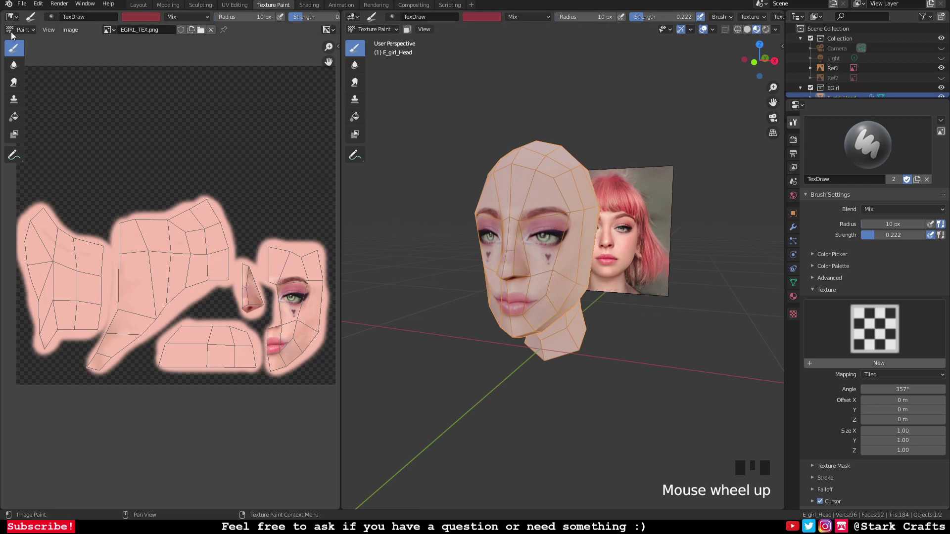
drag(587, 296, 451, 150)
click(451, 150)
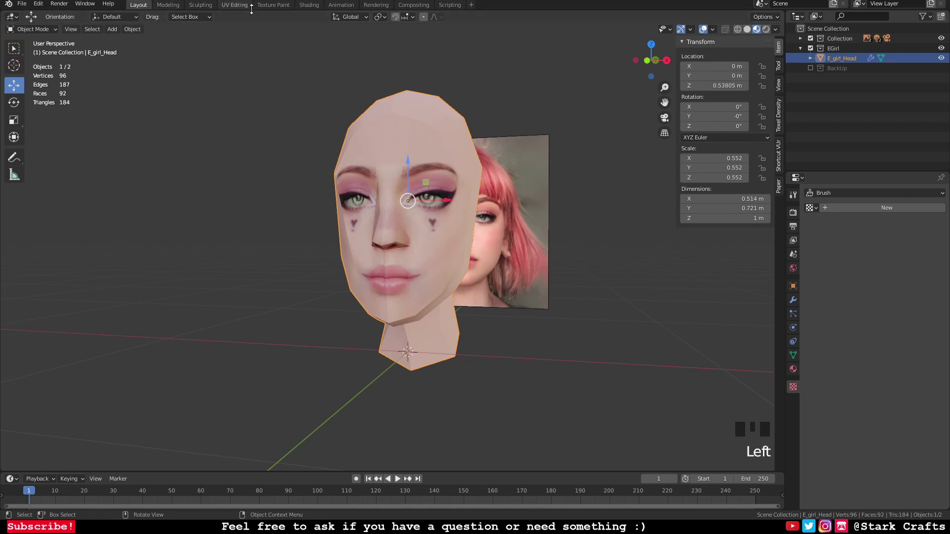
drag(287, 4, 144, 8)
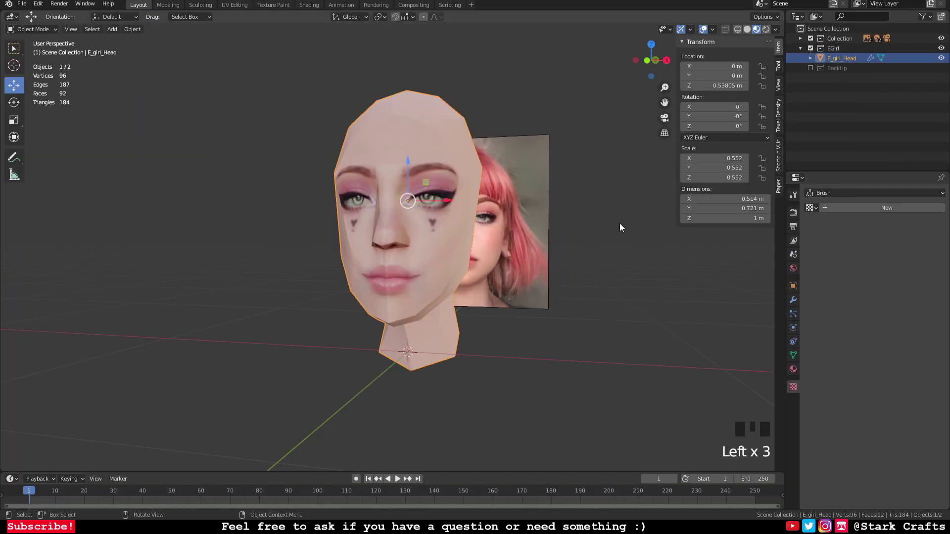
drag(608, 228, 506, 222)
Step: Duplicate the textured head as E_girl_Head.002 in place
key(shift+d)
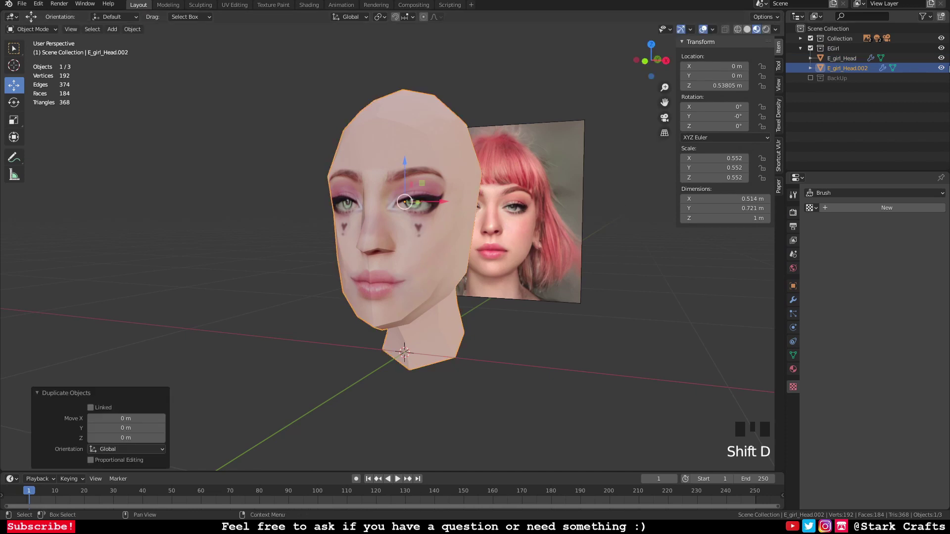
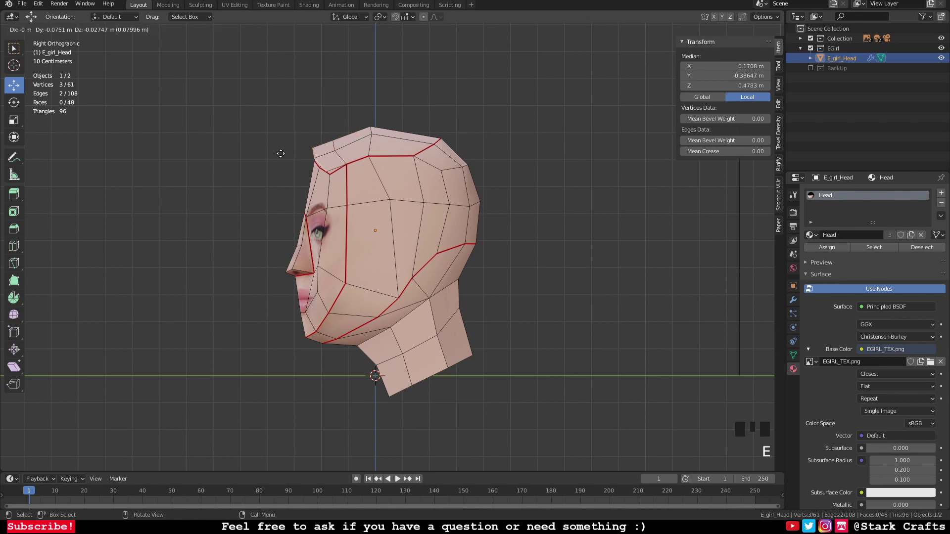
Step: Extrude the selected top-of-head edges outward to start a hair panel above the forehead
key(e)
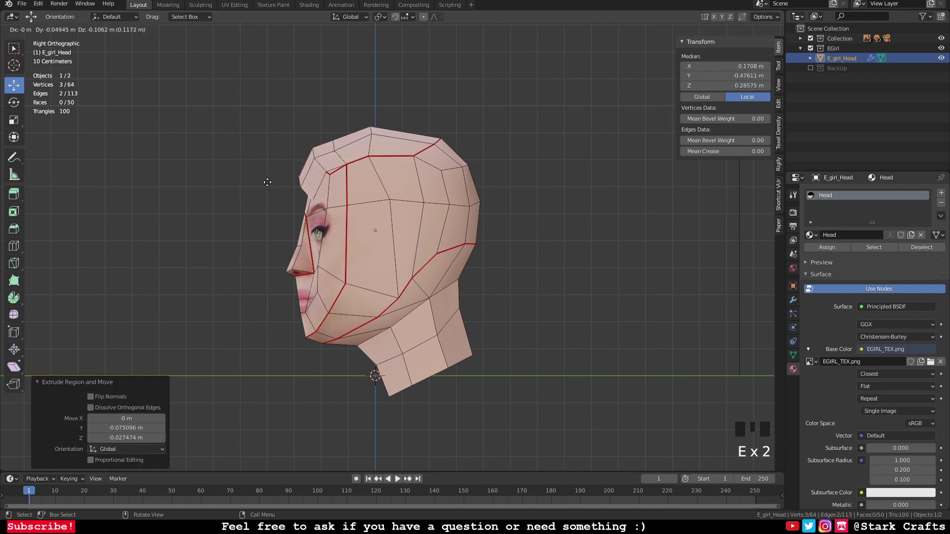
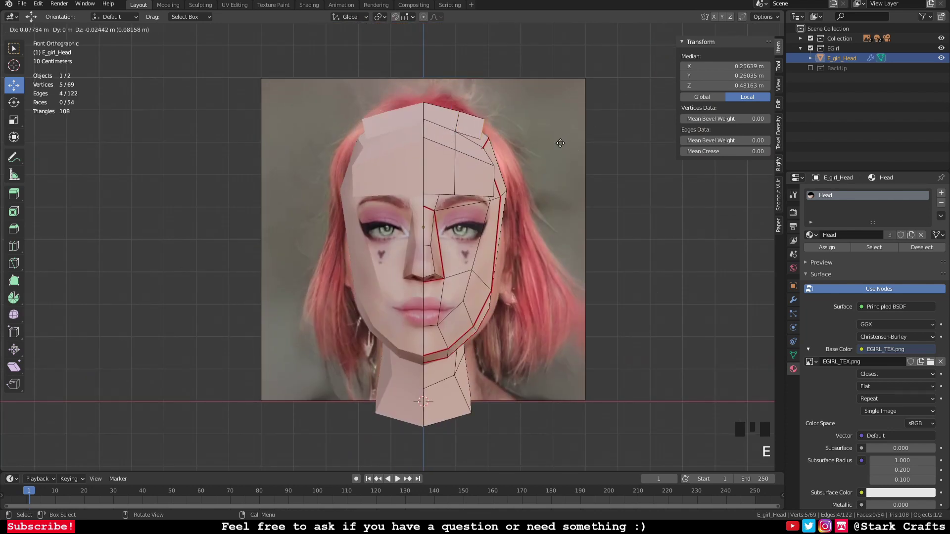
Step: Extrude the side hair edges down three times into a hair shell reaching shoulder level
key(e)
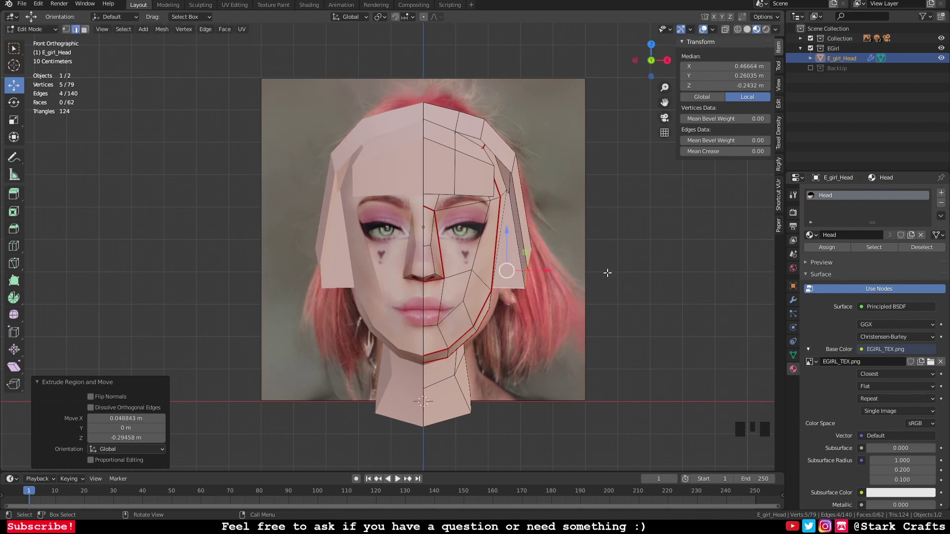
key(e)
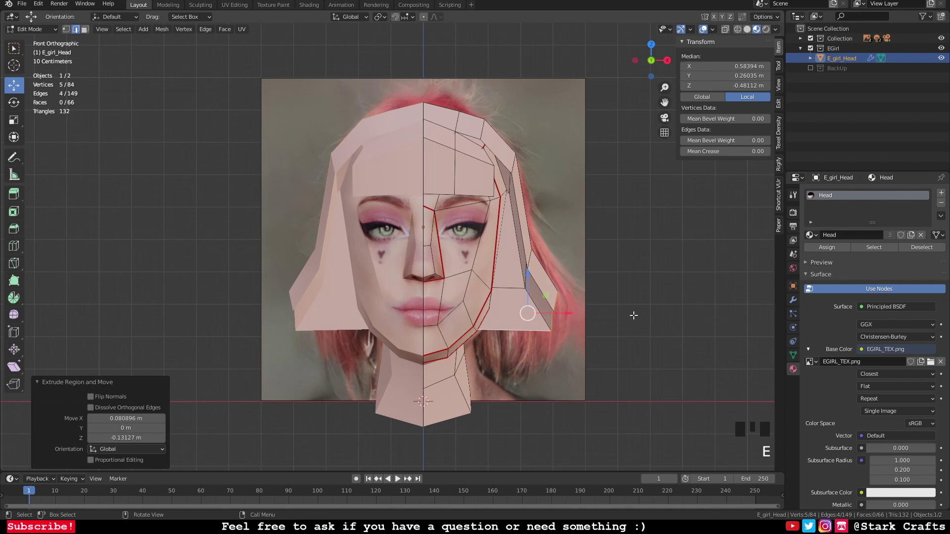
key(e)
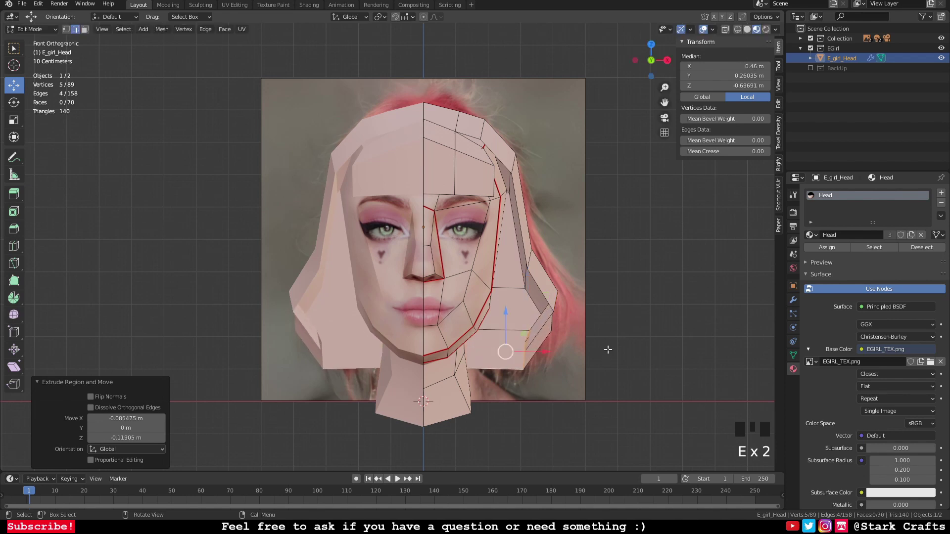
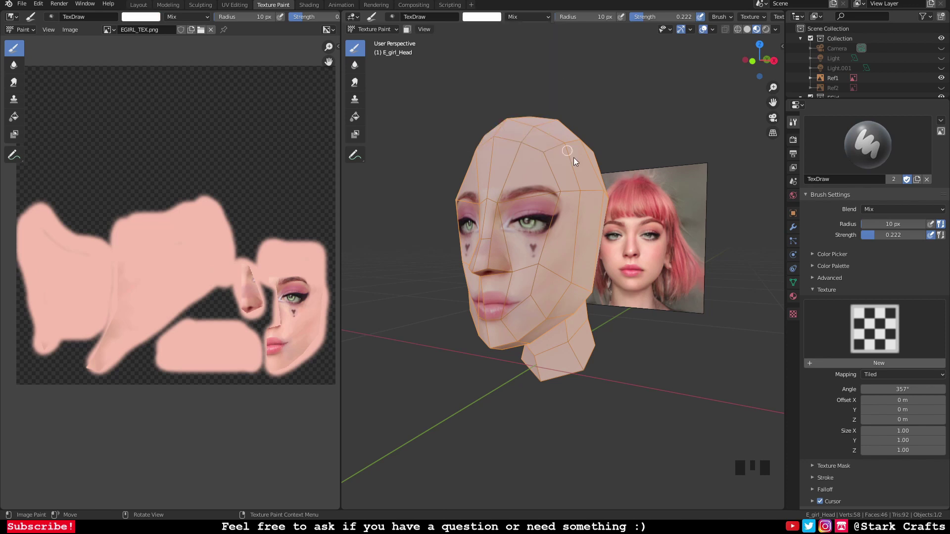
Step: Add a new brush image texture using the silver-blue wig JPG and return to the brush settings
drag(612, 208, 601, 98)
click(601, 98)
drag(877, 139, 633, 419)
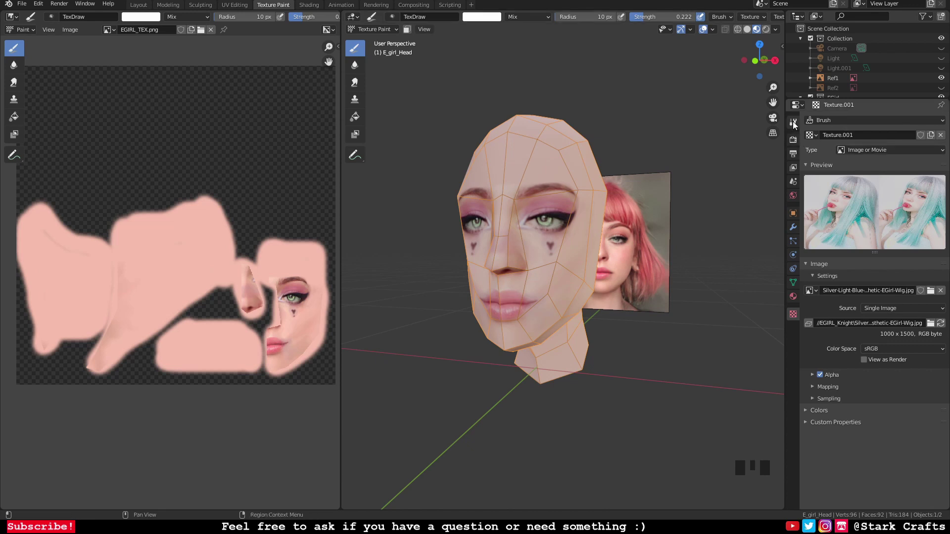
click(796, 123)
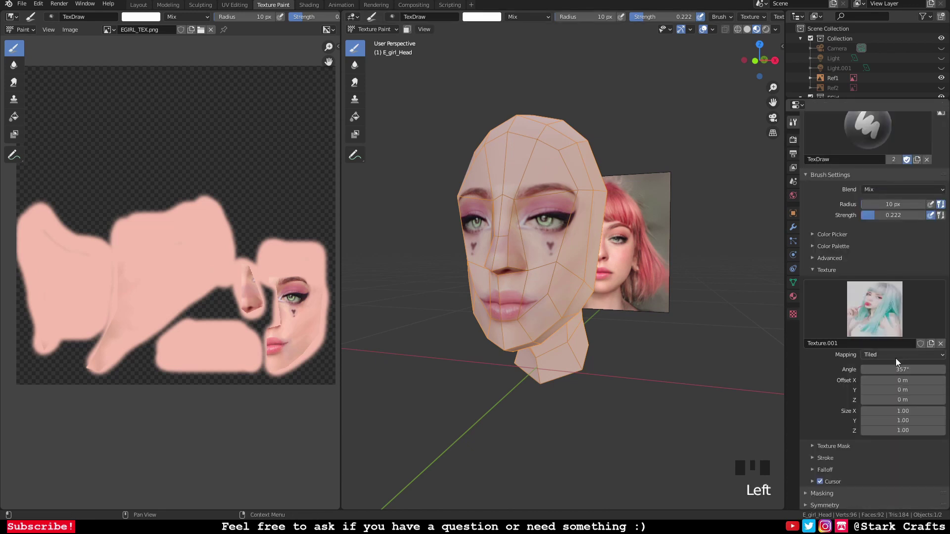
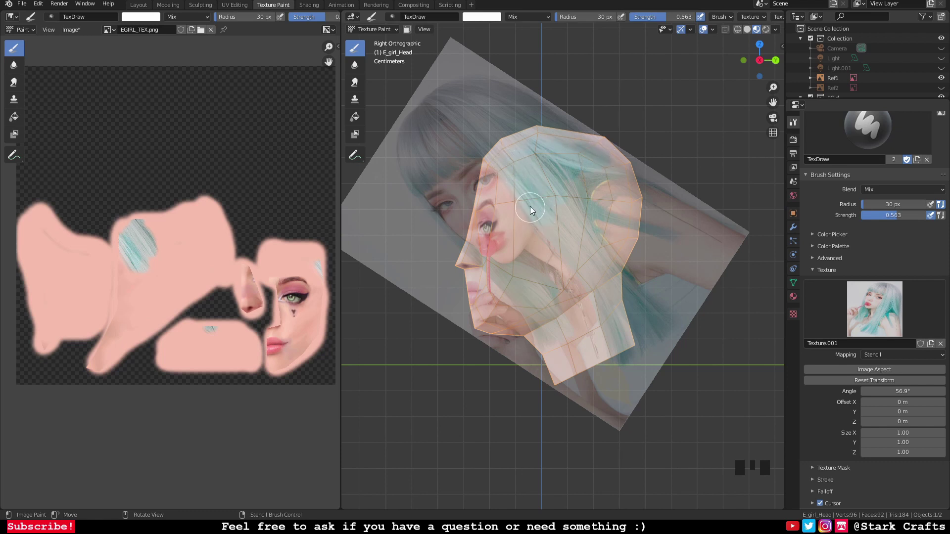
Step: Paint silver-blue wig strands over the top and side hair regions, orbiting between strokes
click(580, 185)
right_click(599, 219)
click(607, 284)
middle_click(607, 212)
scroll(down, 3)
middle_click(611, 231)
drag(644, 224, 664, 264)
right_click(716, 268)
click(549, 210)
middle_click(583, 223)
click(581, 216)
middle_click(612, 302)
click(577, 303)
scroll(up, 3)
Step: Continue stencil-painting hair across the scalp and back of the head from new angles
click(515, 98)
middle_click(601, 242)
click(797, 290)
middle_click(666, 269)
click(574, 224)
drag(592, 297, 613, 327)
middle_click(613, 327)
click(545, 174)
middle_click(526, 235)
right_click(552, 270)
click(522, 238)
middle_click(536, 228)
Step: Finish covering the remaining hair areas with teal strands and review the result
drag(669, 383, 568, 188)
click(568, 188)
middle_click(632, 242)
right_click(568, 202)
click(589, 282)
drag(590, 261, 606, 254)
drag(606, 253, 573, 247)
click(573, 248)
drag(715, 251, 145, 132)
drag(145, 132, 530, 279)
drag(530, 280, 577, 278)
Step: Save the painted texture and the project from the File menu and go back to Layout
scroll(down, 3)
drag(651, 302, 139, 7)
click(139, 6)
drag(358, 229, 403, 236)
scroll(down, 3)
drag(515, 287, 275, 5)
drag(274, 4, 146, 8)
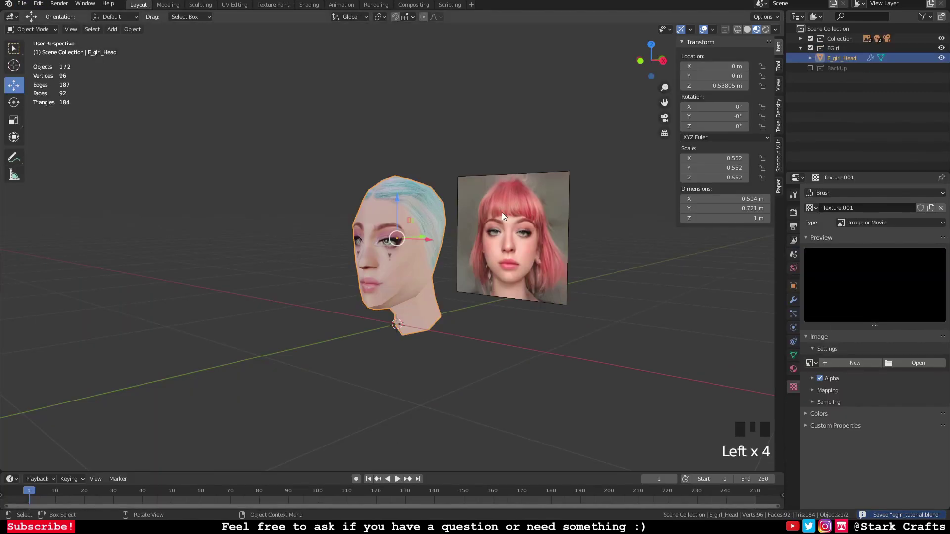
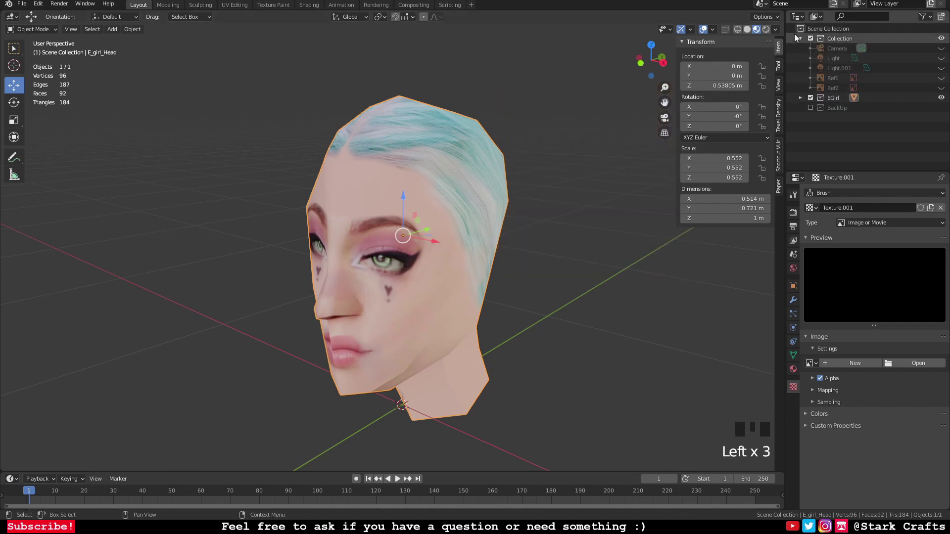
Step: Duplicate the head as a spare copy for the BackUp collection and hide the reference photos
drag(545, 236, 587, 223)
scroll(down, 3)
drag(584, 222, 434, 242)
click(435, 243)
key(shift+d)
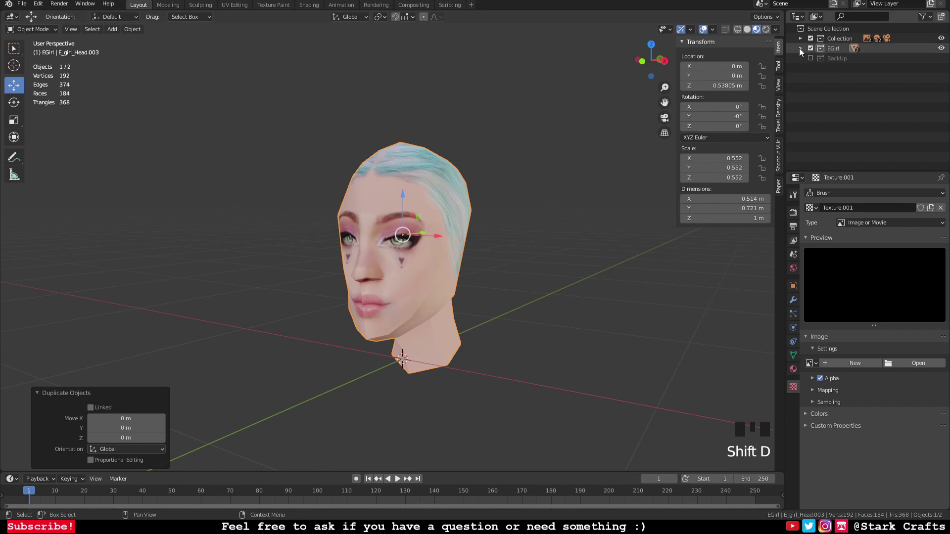
click(841, 80)
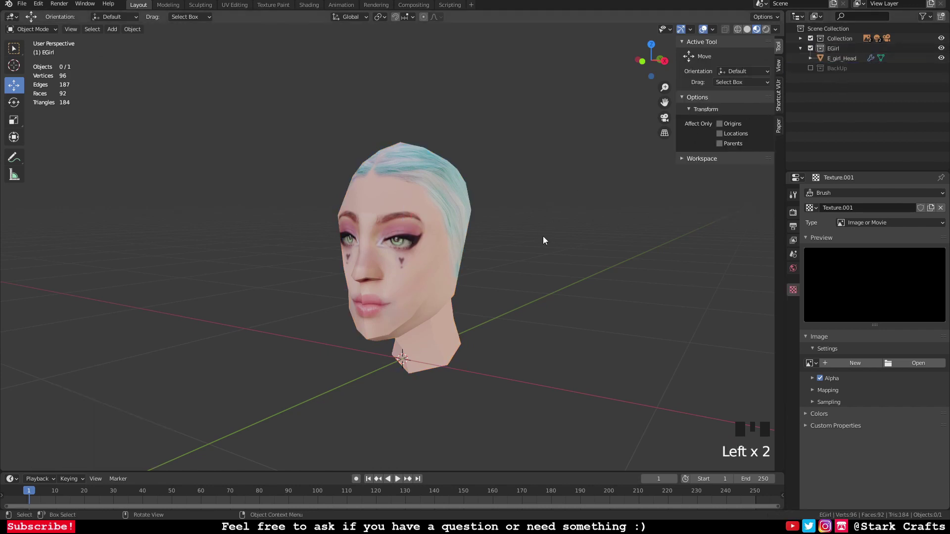
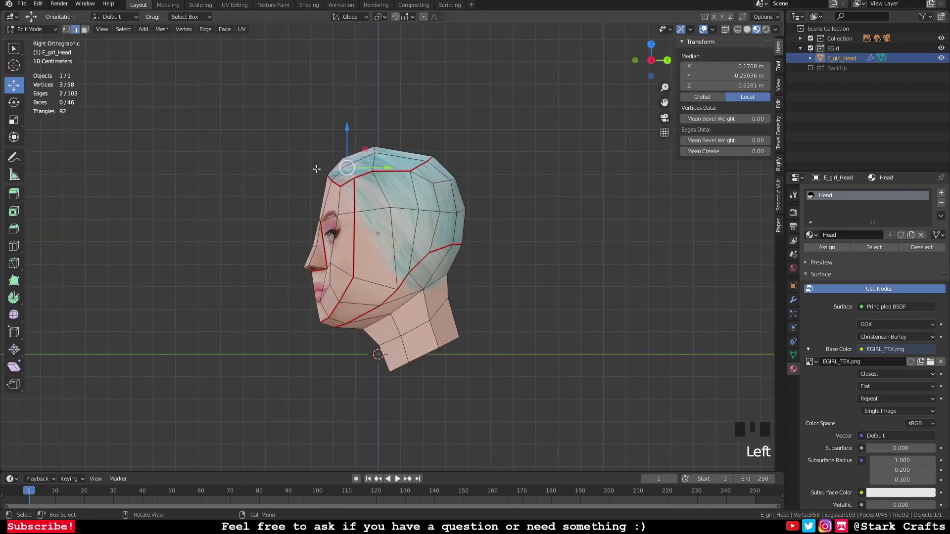
Step: Extrude the front hairline edges twice, forward and down over the forehead
key(e)
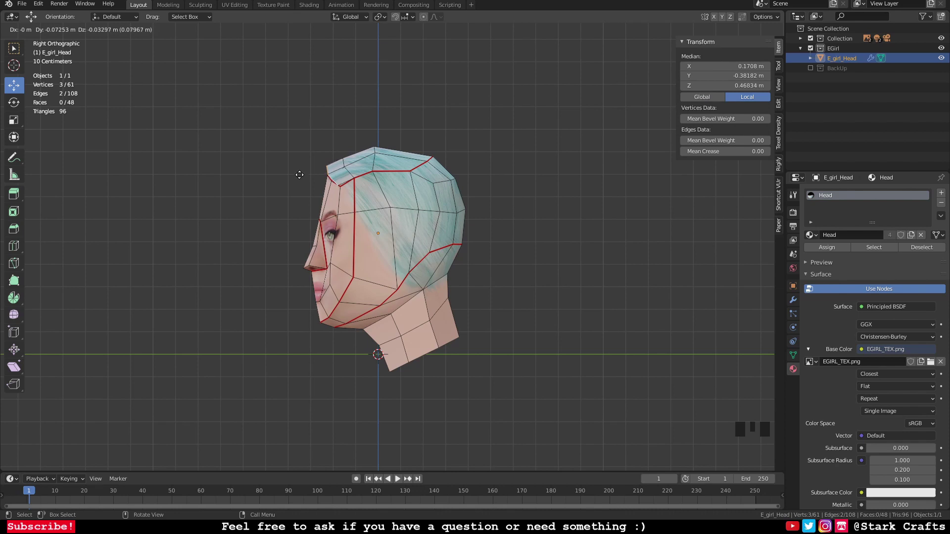
key(e)
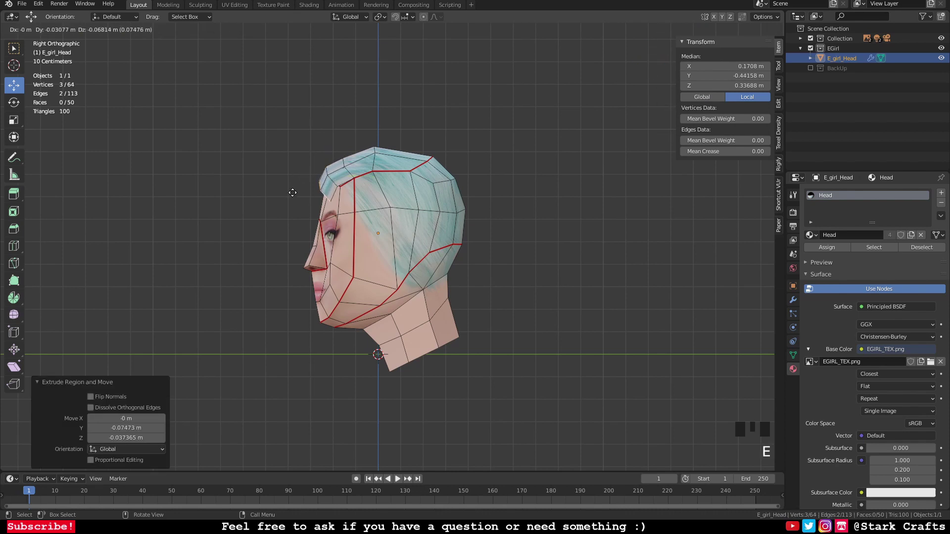
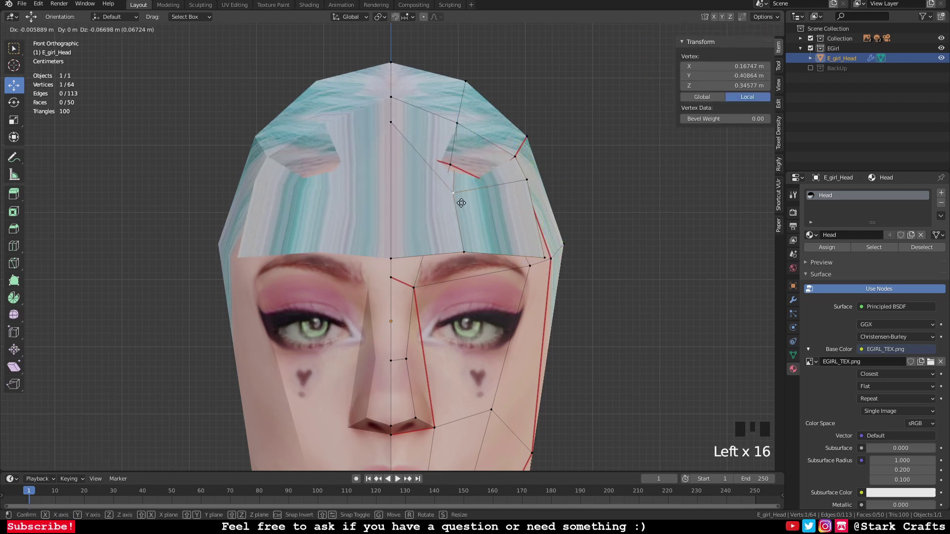
Step: Place the fringe vertices on the reference, then extrude the hair's outer edge away from the scalp
click(393, 127)
click(395, 137)
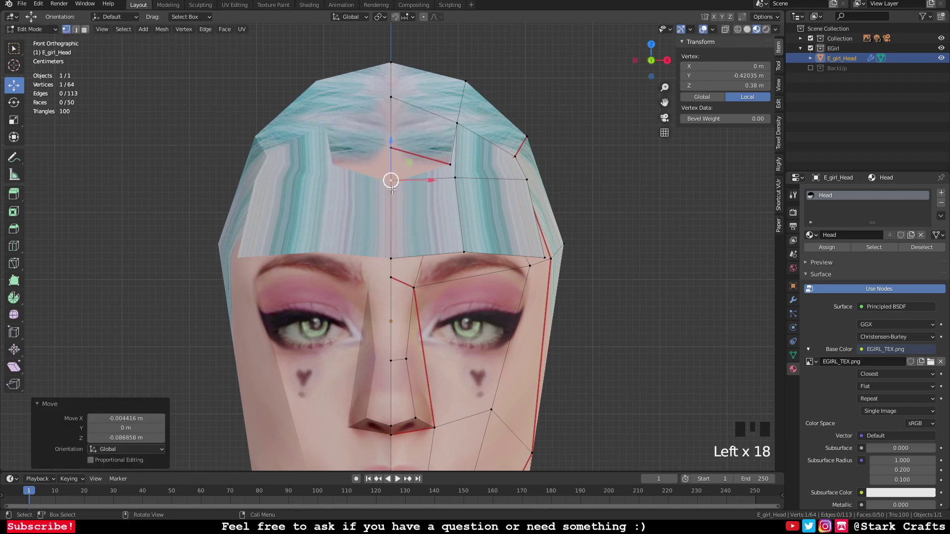
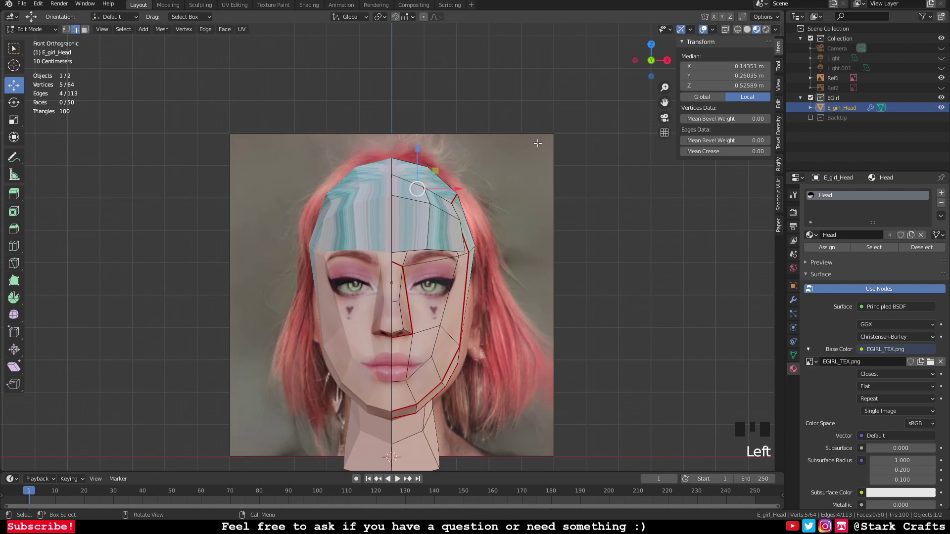
key(e)
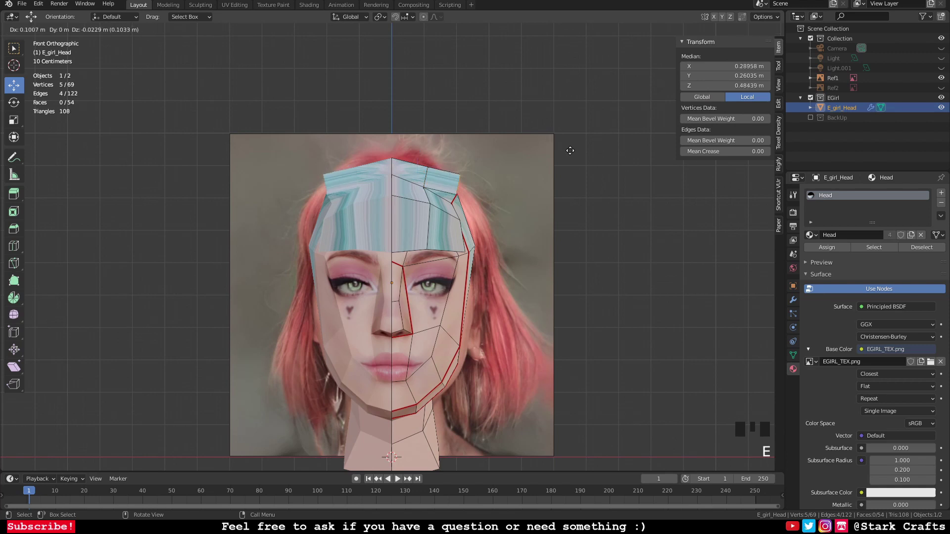
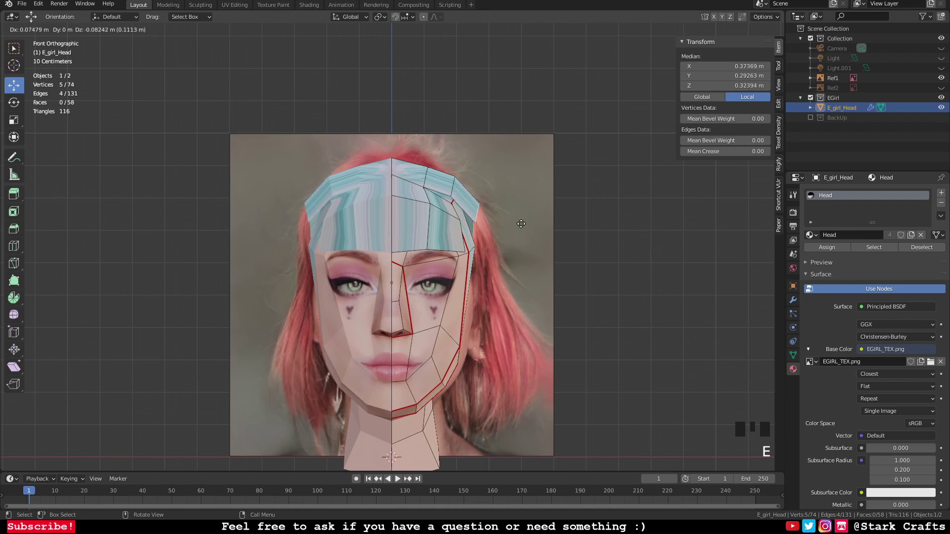
Step: Extrude the side hair edges downward twice so they hang past the chin
key(e)
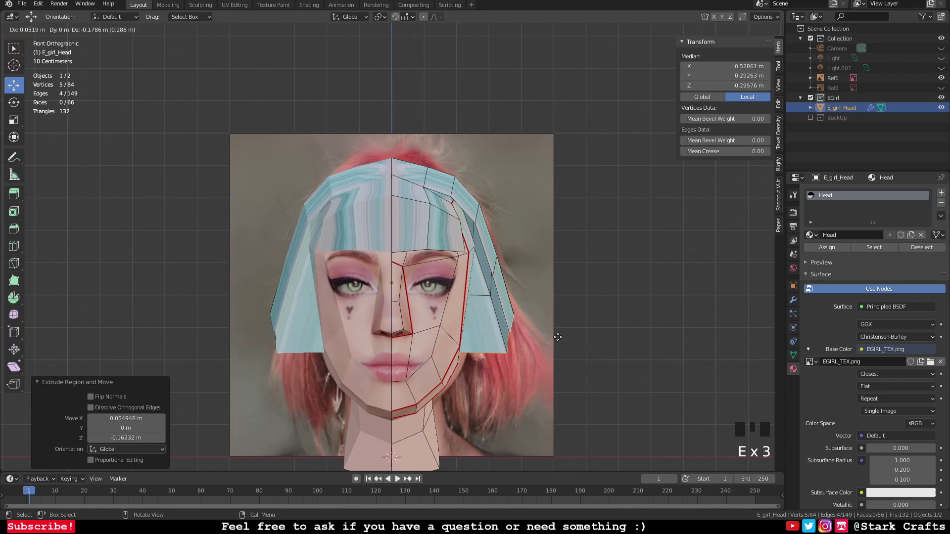
key(e)
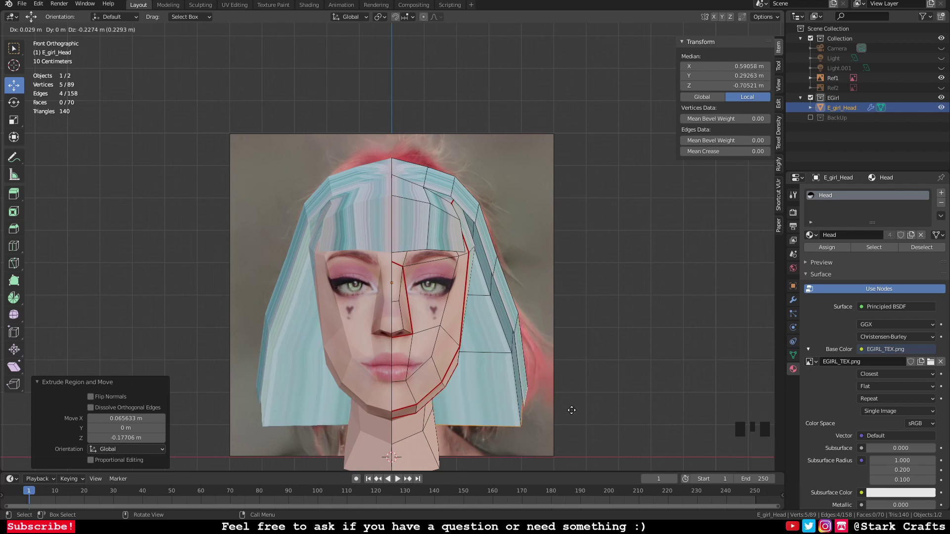
scroll(down, 3)
scroll(up, 3)
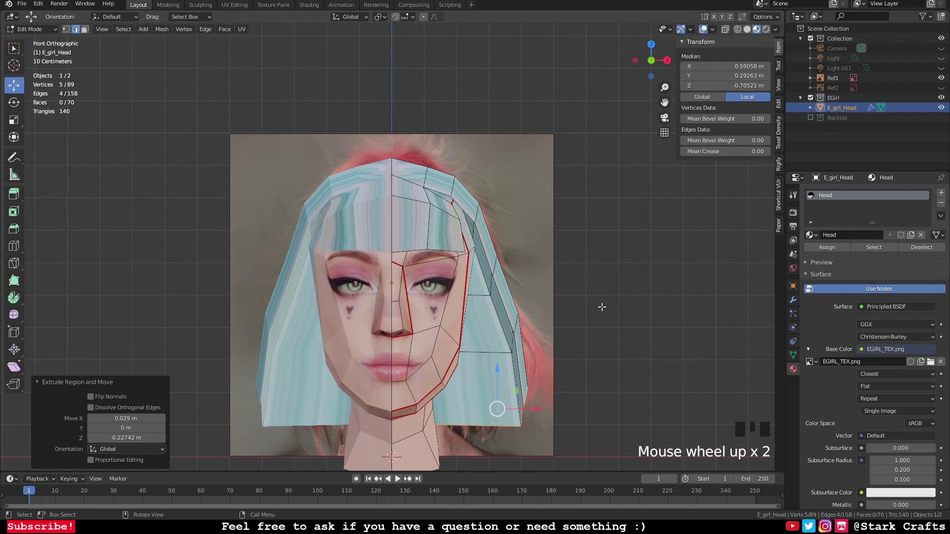
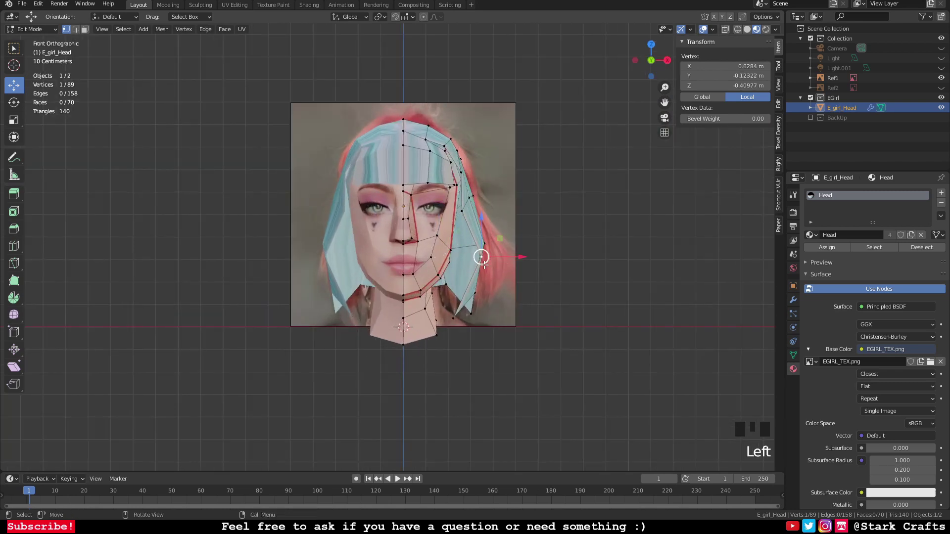
Step: Drop a moved side-hair vertex onto the reference bob outline
click(475, 265)
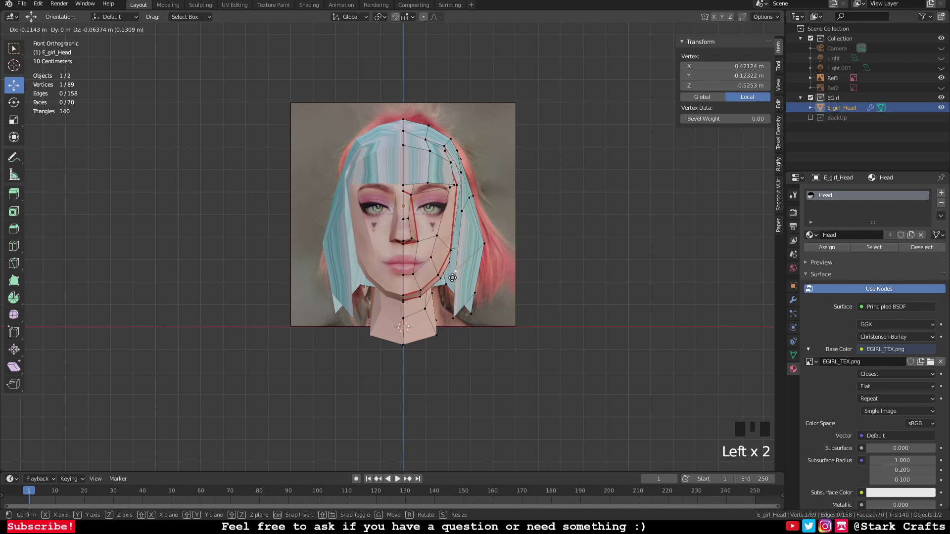
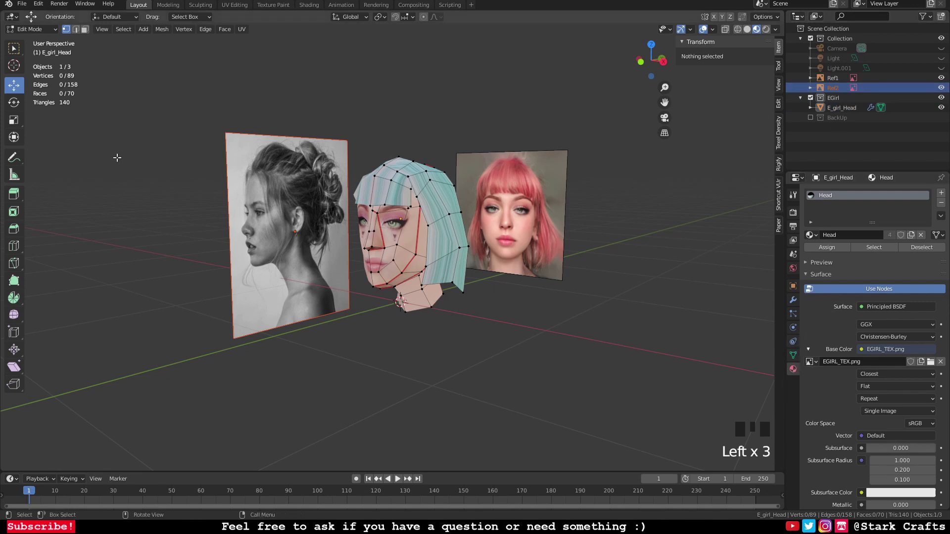
Step: In Object Mode, select Ref2 and load the light-blue-hair photo into its image settings
key(Tab)
drag(333, 203, 483, 228)
scroll(up, 3)
drag(528, 231, 430, 232)
scroll(down, 3)
drag(413, 314, 837, 86)
click(837, 86)
click(838, 90)
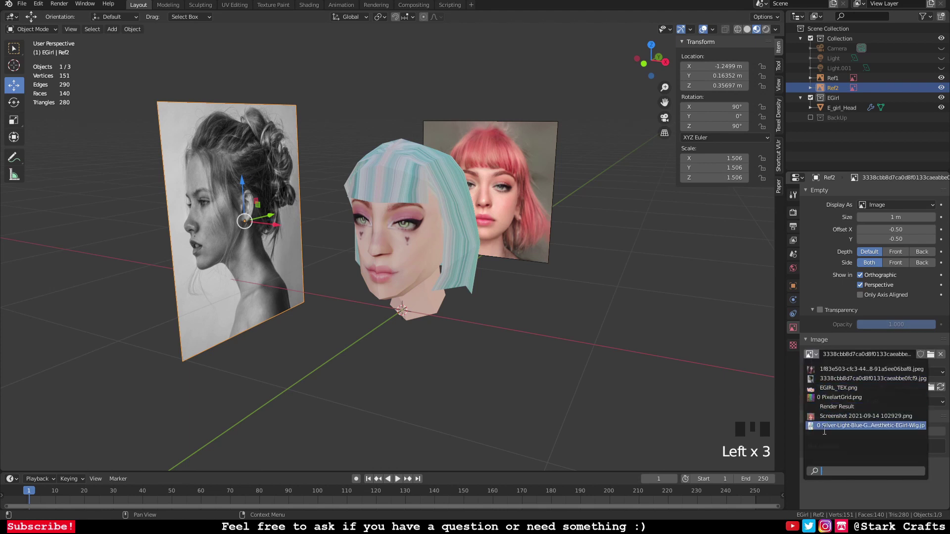
drag(289, 278, 586, 296)
click(586, 296)
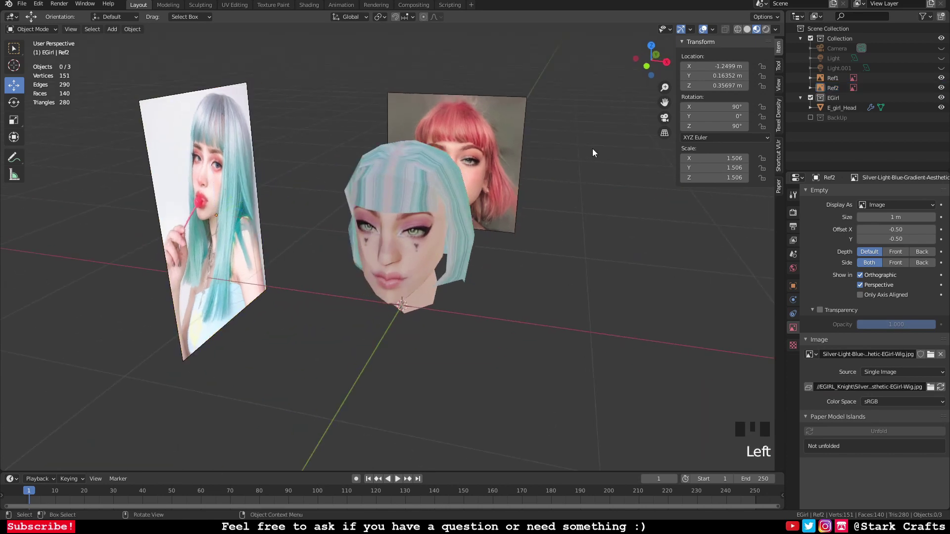
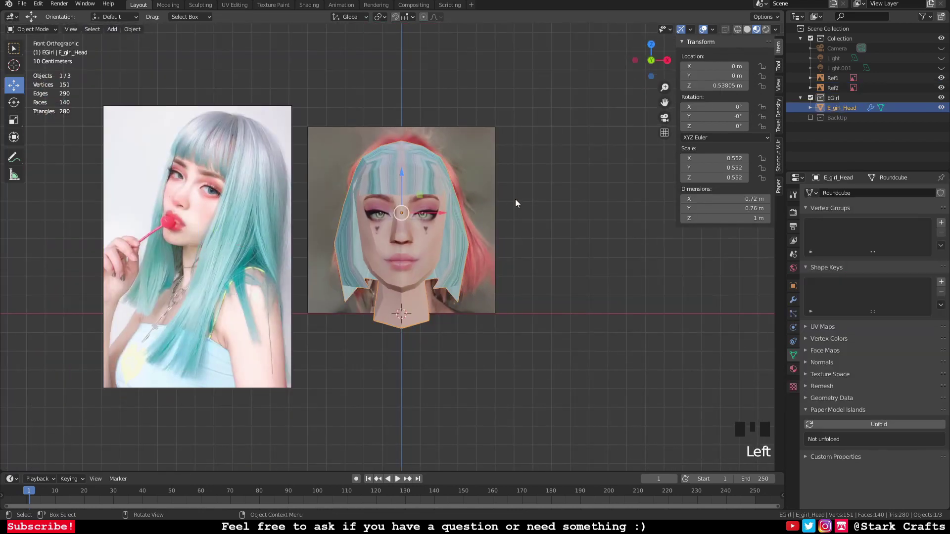
Step: Enter Edit Mode and pick hair vertices near the cheek to pull down past the chin
key(Tab)
scroll(up, 3)
scroll(down, 3)
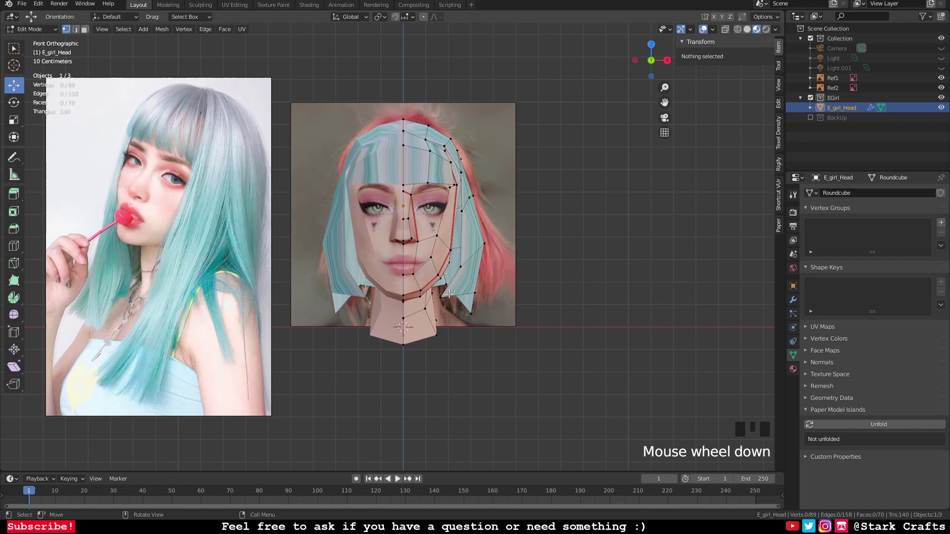
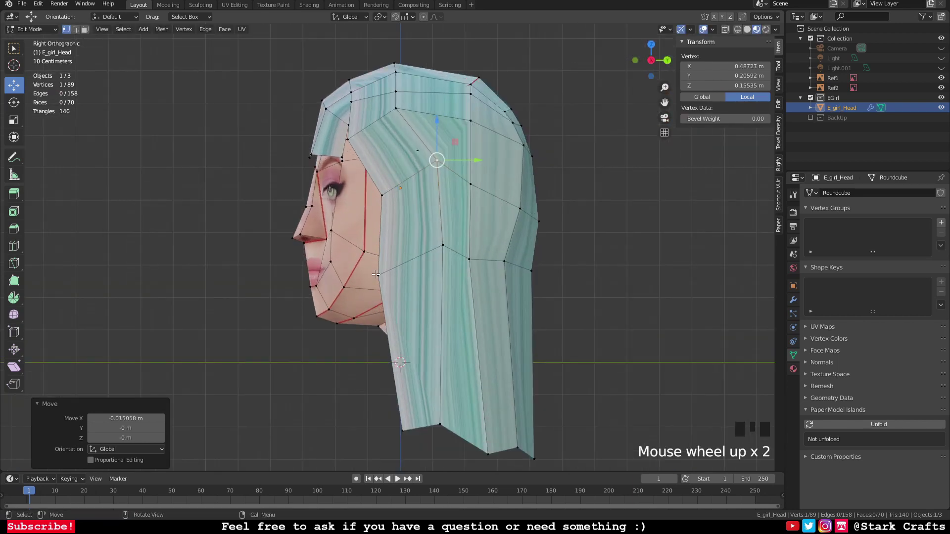
click(397, 190)
click(401, 199)
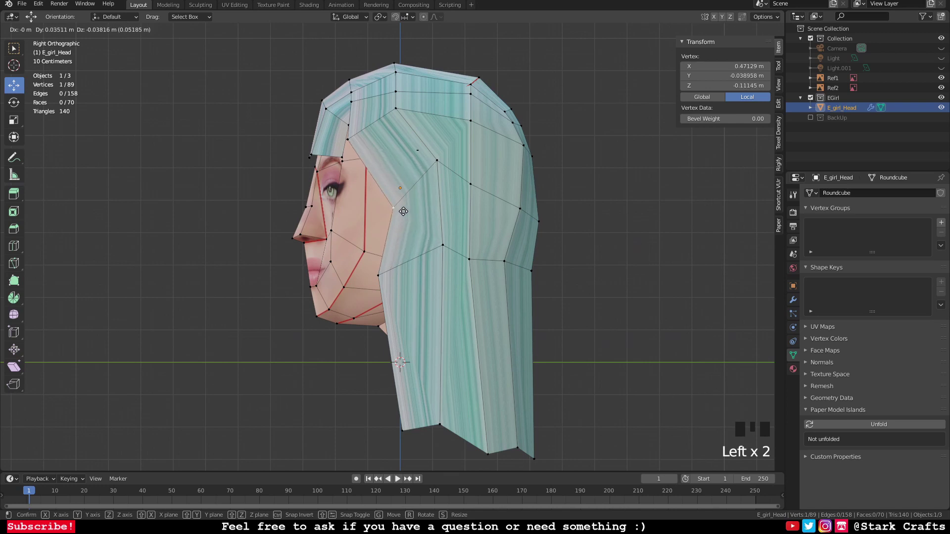
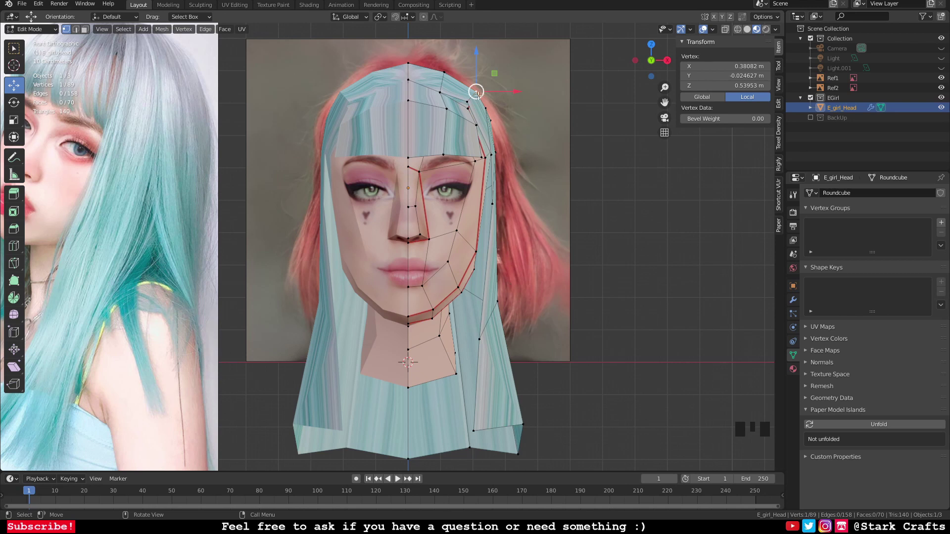
Step: Select the upper hair vertex to reposition along the hair outline
click(472, 96)
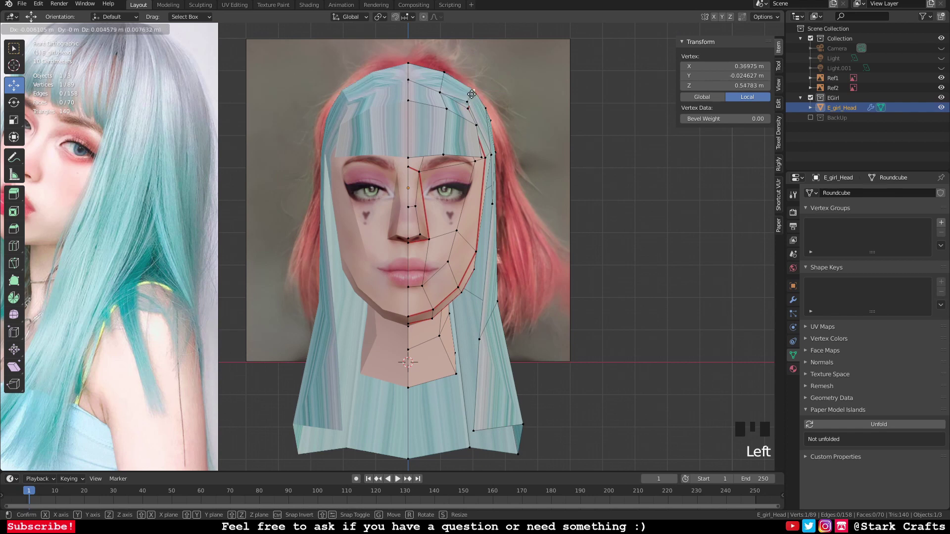
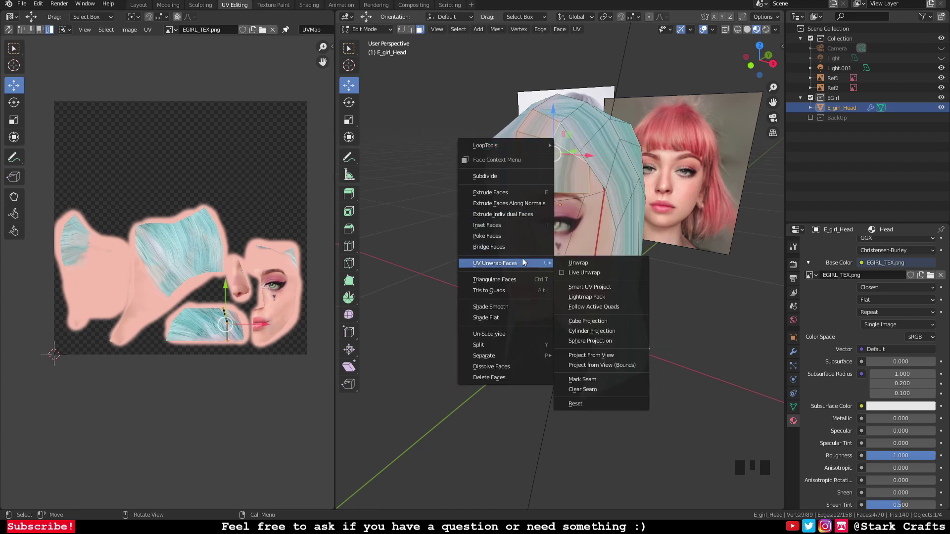
Step: Unwrap the top hair faces and shrink the island onto an unpainted texture area
drag(580, 261, 276, 120)
key(s)
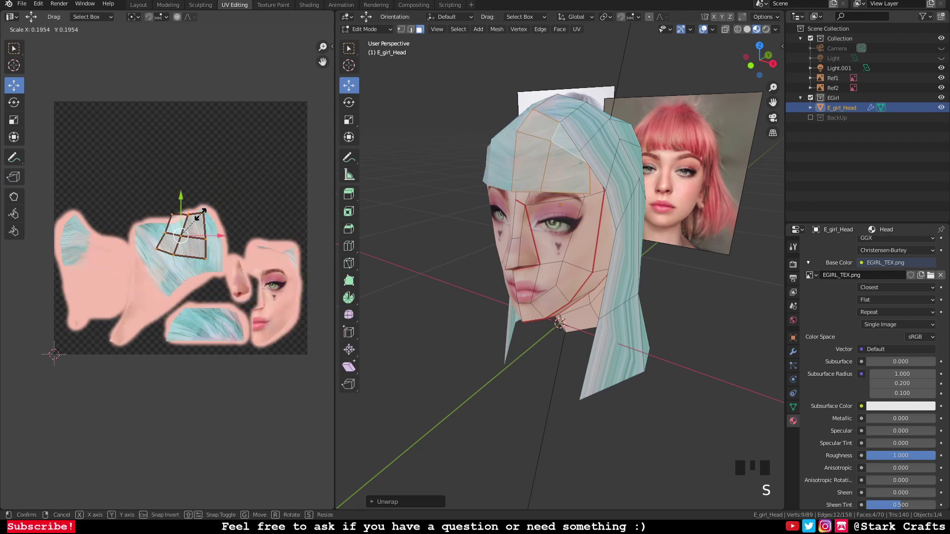
click(190, 244)
Step: Move the top-of-head island left onto the texture and rotate it about -88 degrees
click(192, 234)
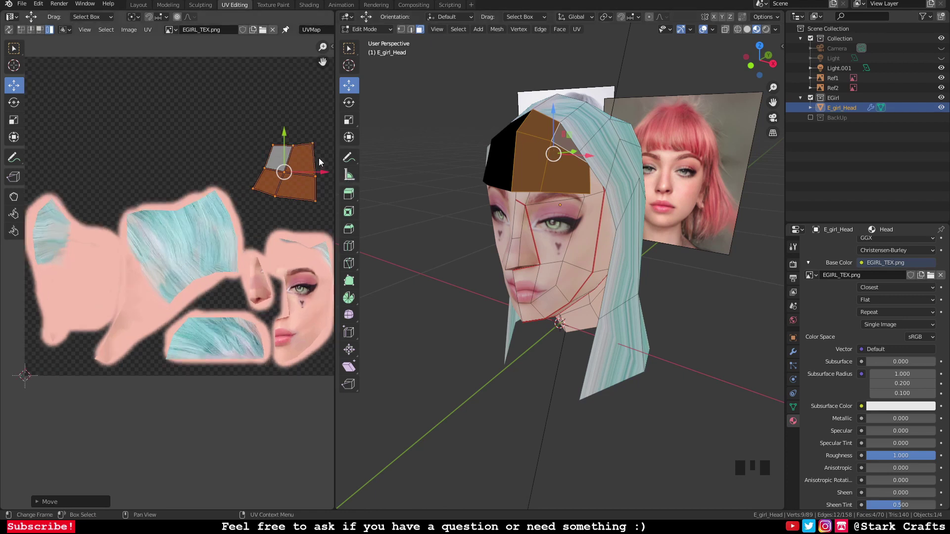
click(285, 175)
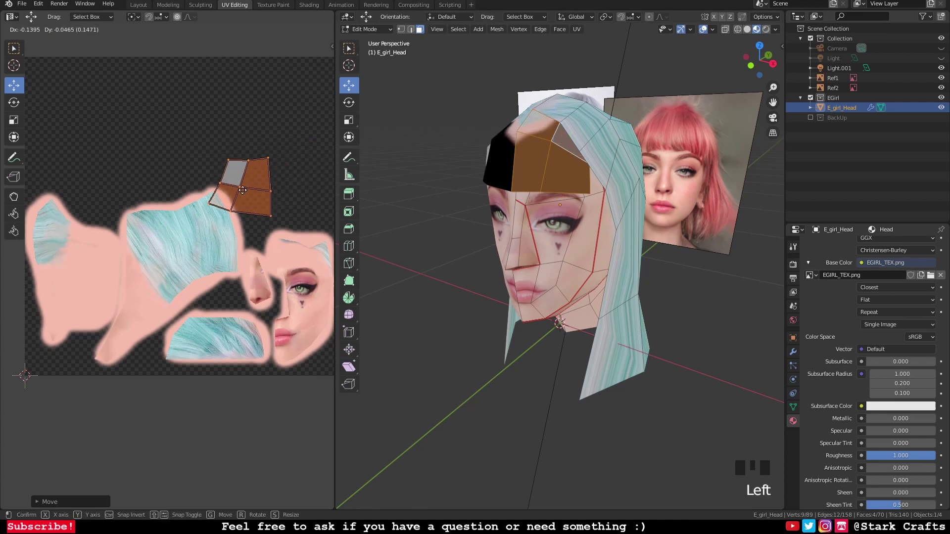
key(r)
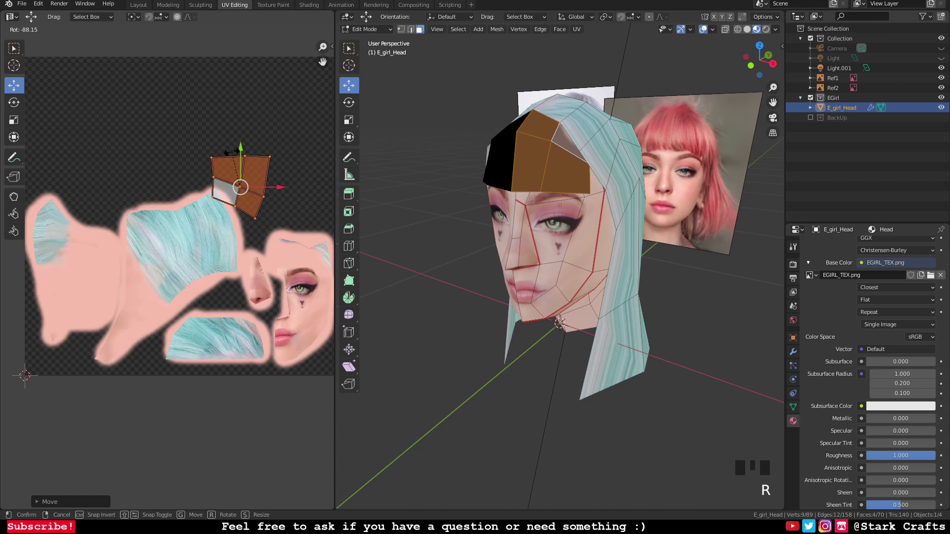
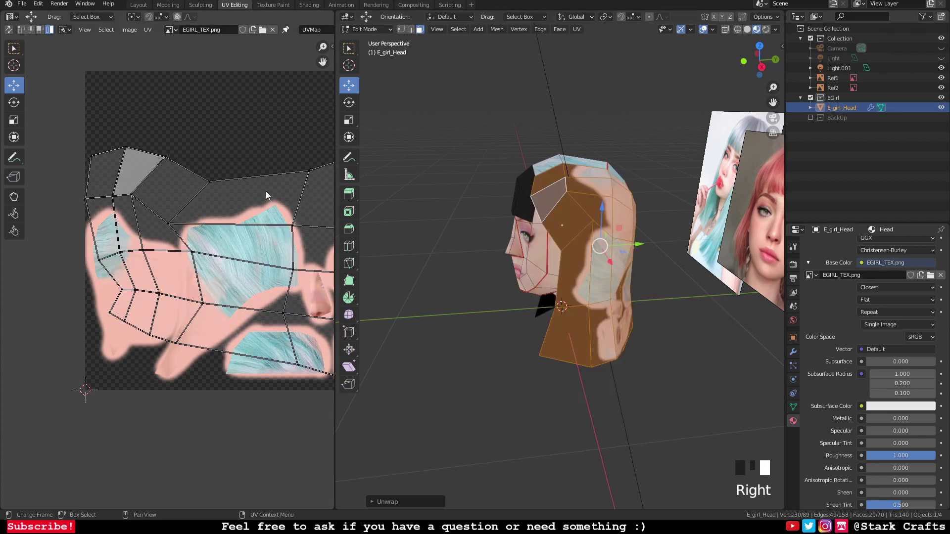
Step: Scale, place and turn the hair island along the texture's upper edge, enlarging it about 1.42 times
click(238, 274)
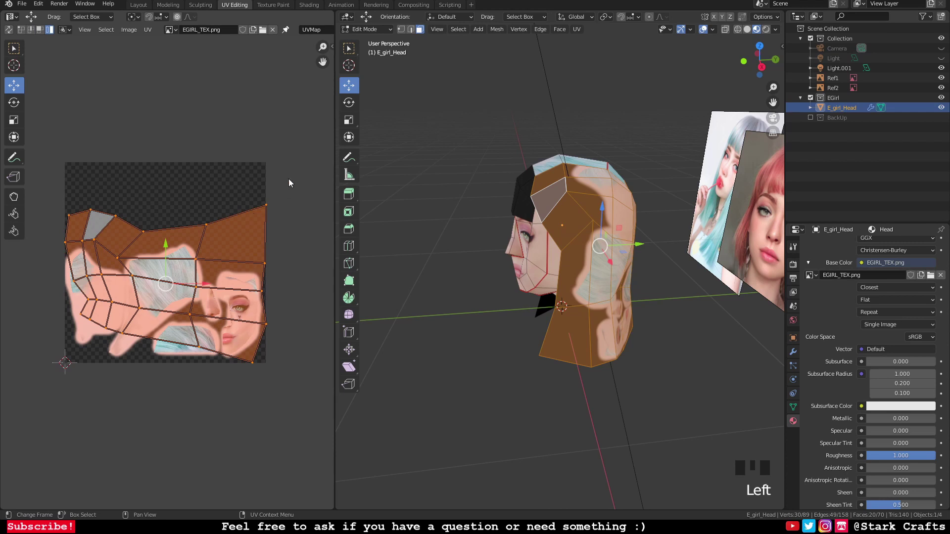
key(s)
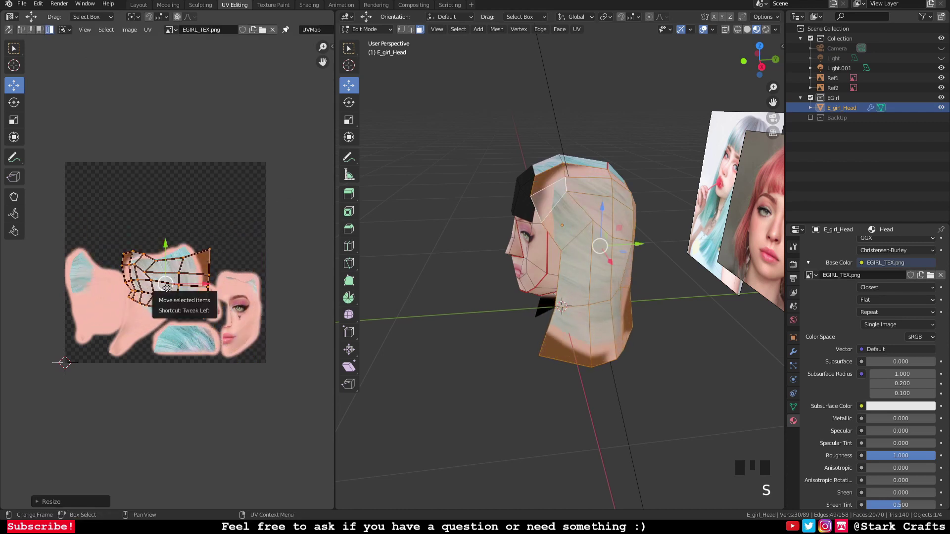
click(170, 281)
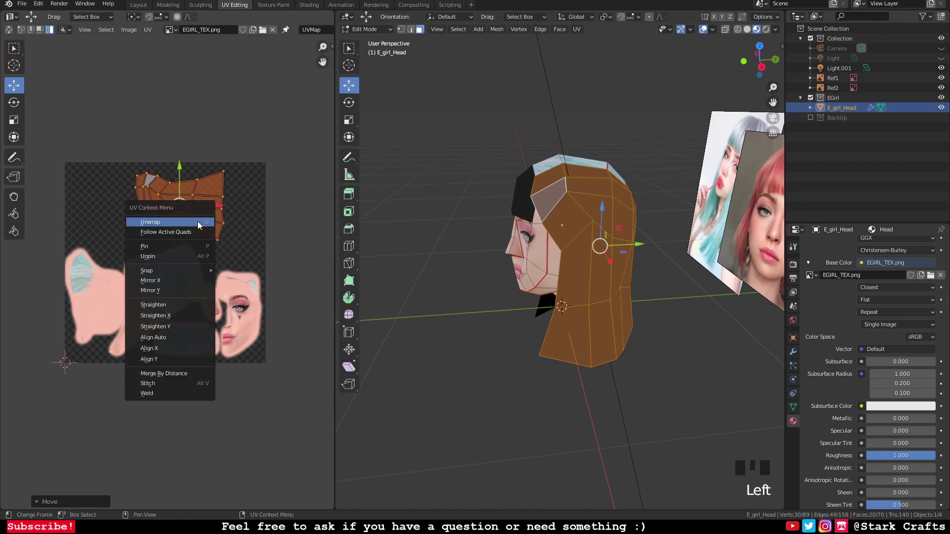
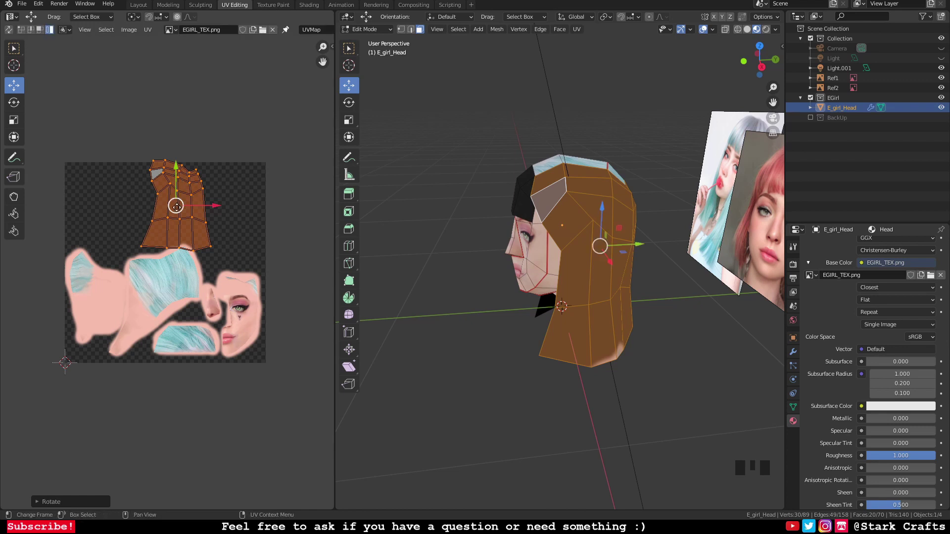
click(187, 212)
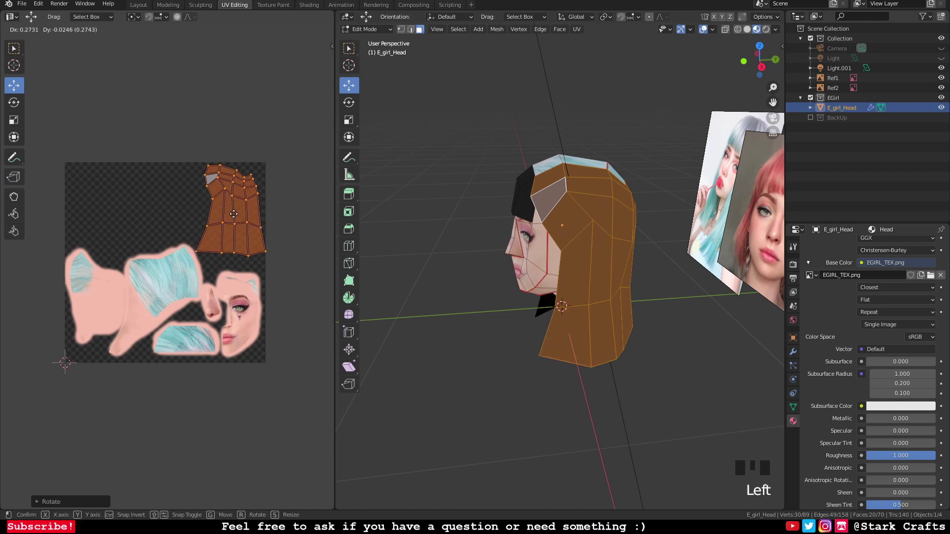
key(r)
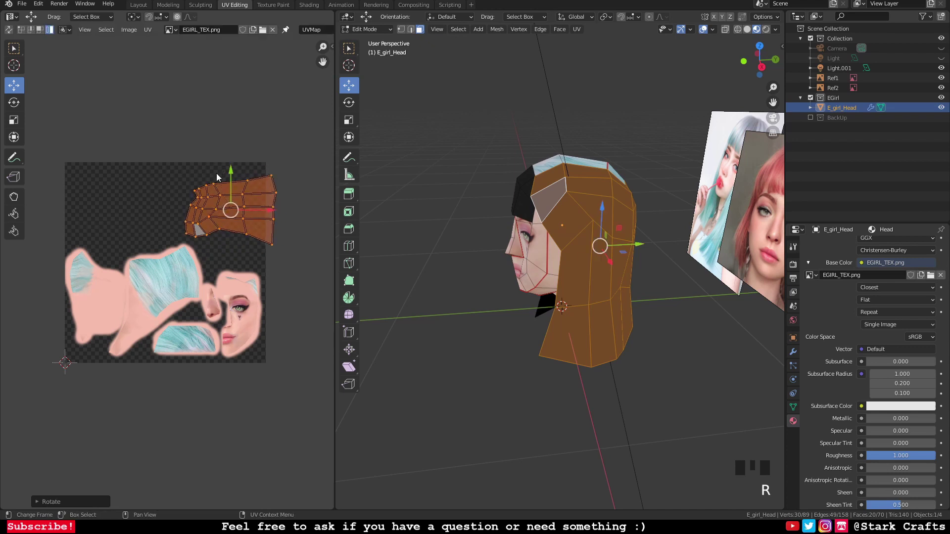
click(219, 214)
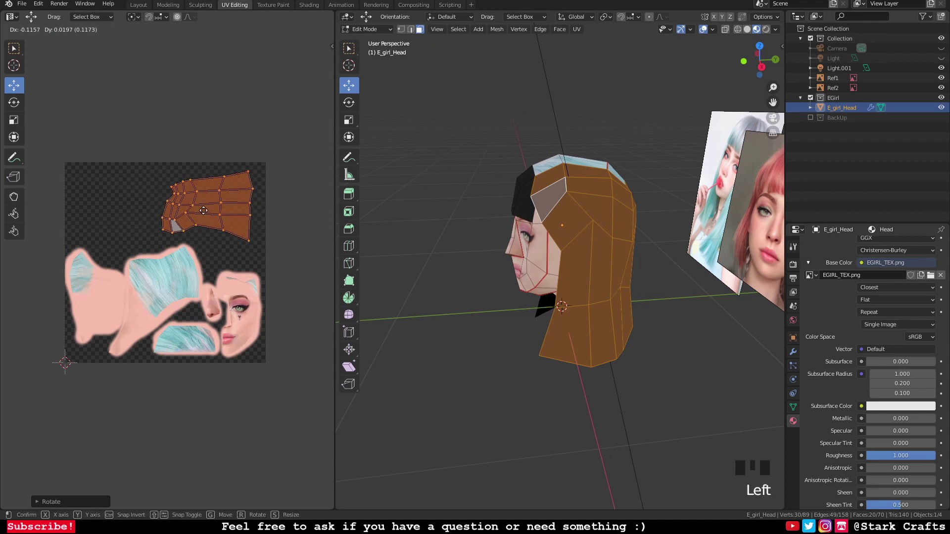
key(s)
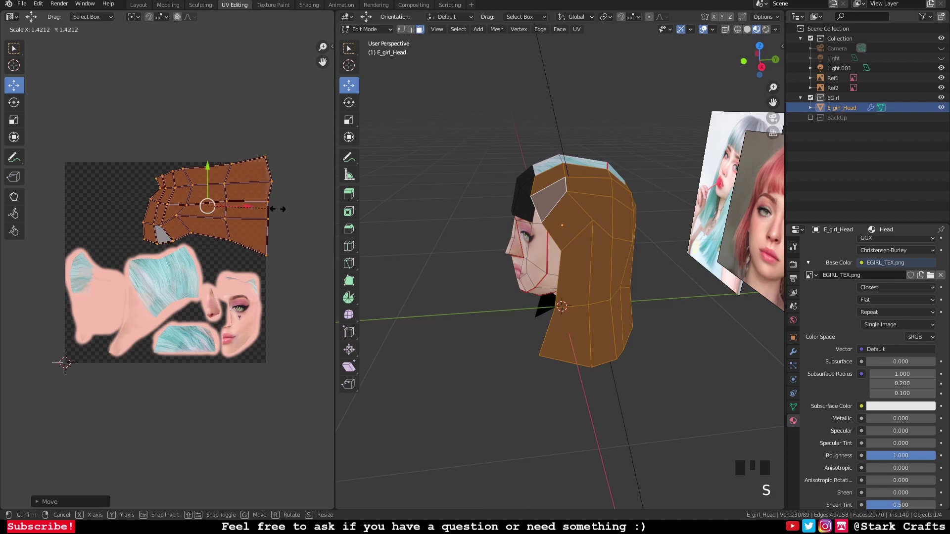
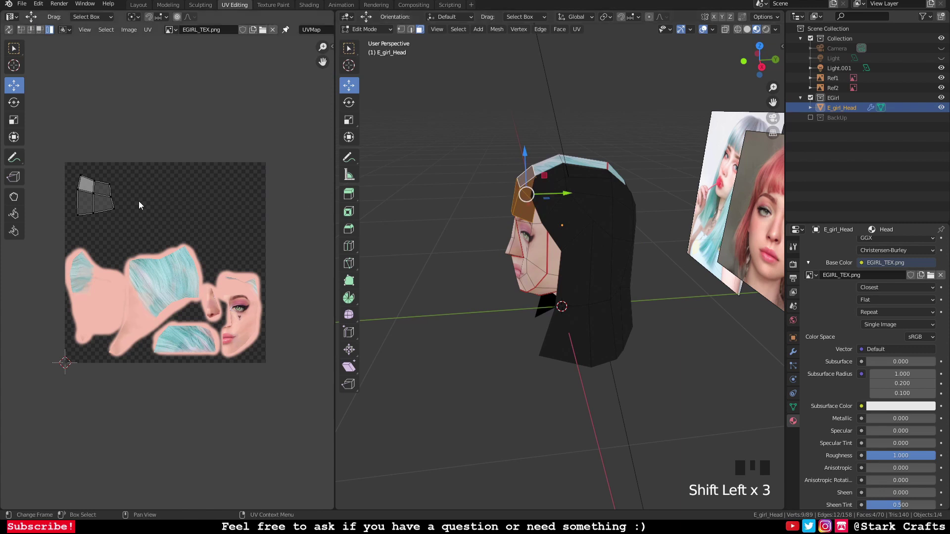
Step: Scale the crown hair strip's UV island and fit it into the upper-left corner beside the back-hair island
click(106, 209)
key(s)
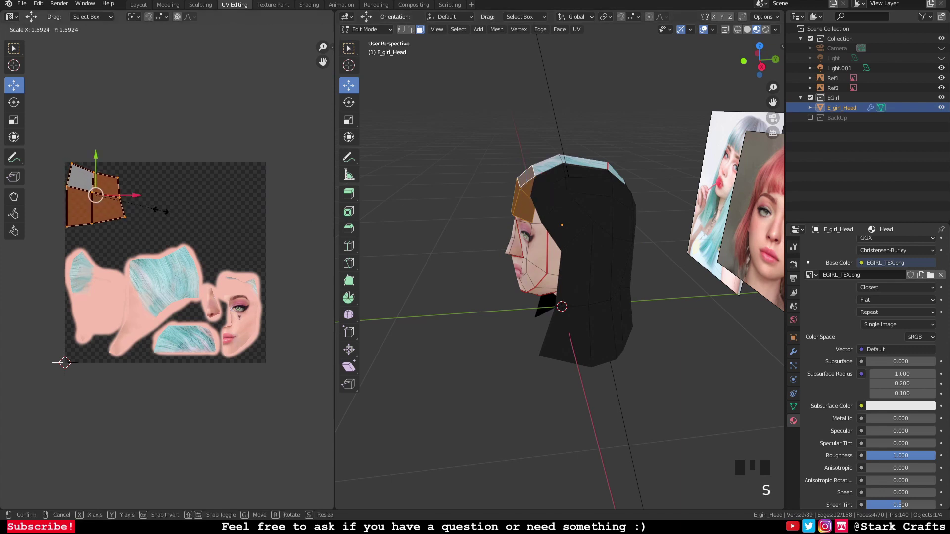
click(103, 197)
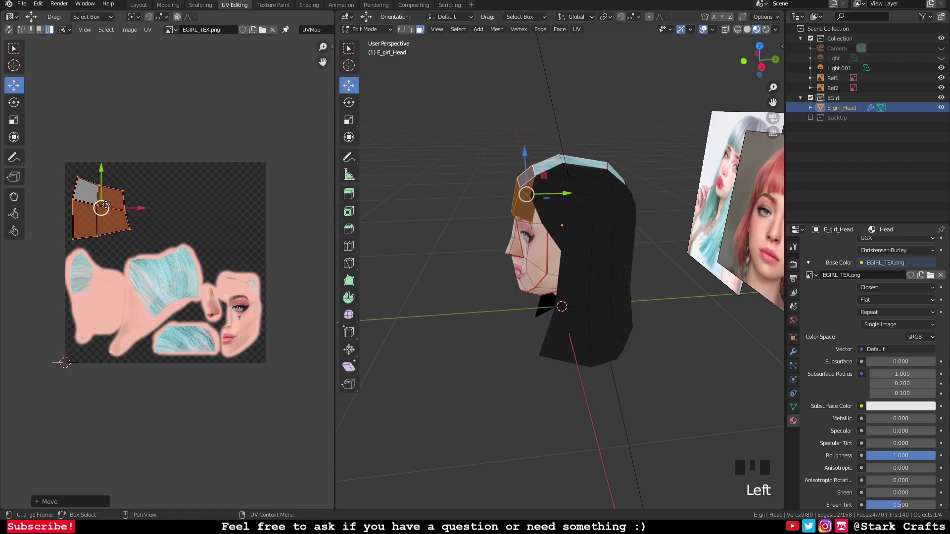
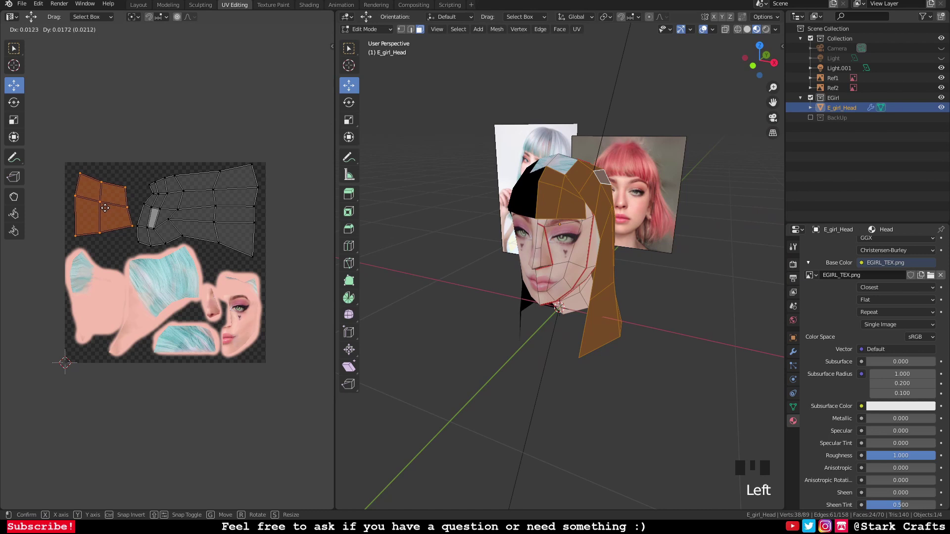
key(s)
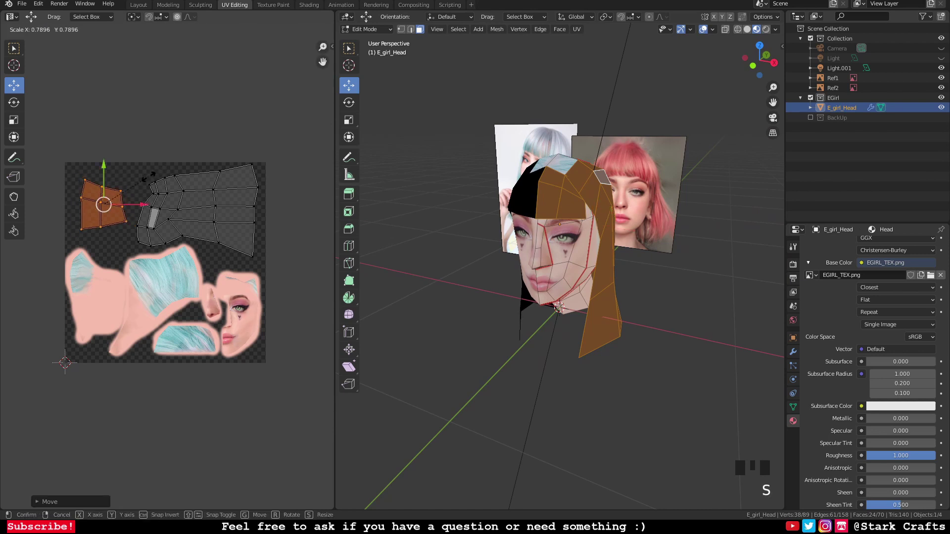
click(104, 208)
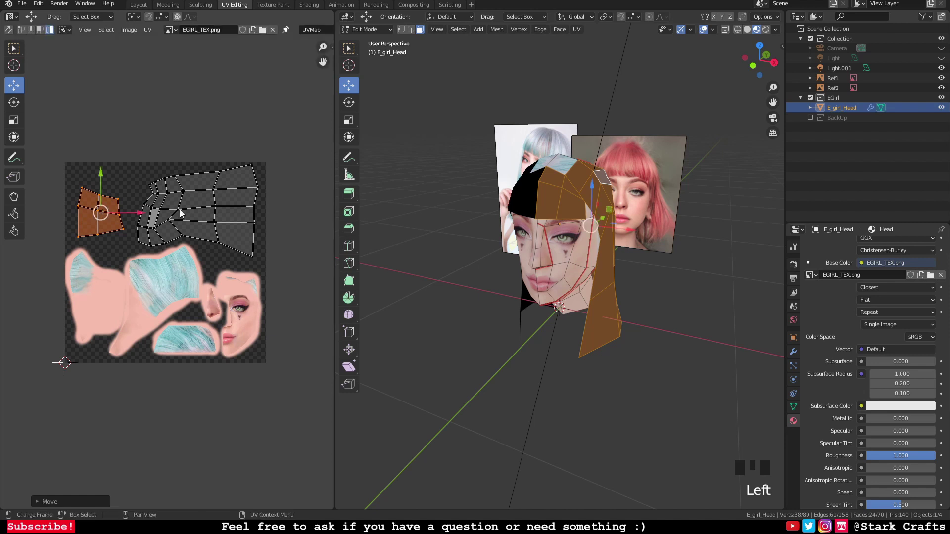
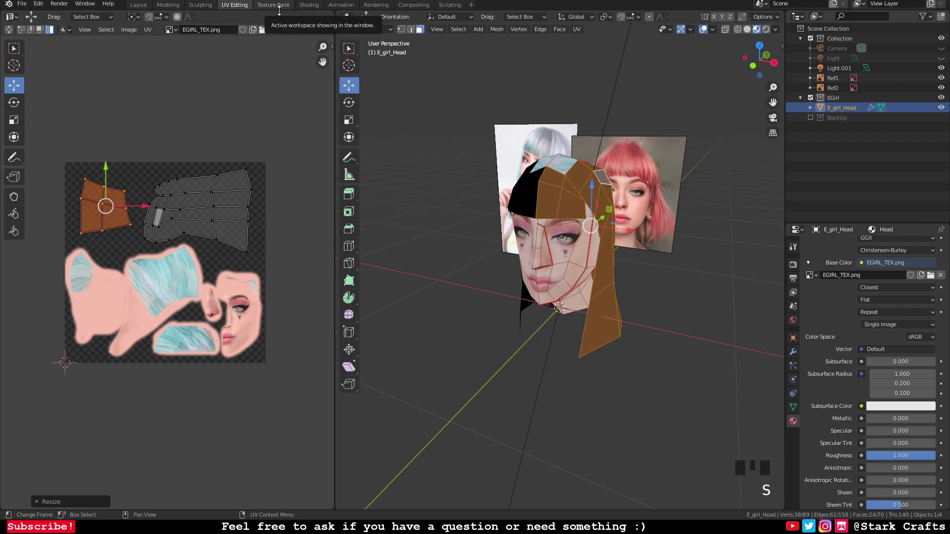
Step: In Texture Paint, align the silver-blue wig photo as a stencil overlay across the EGIRL_TEX.png UV layout
click(283, 7)
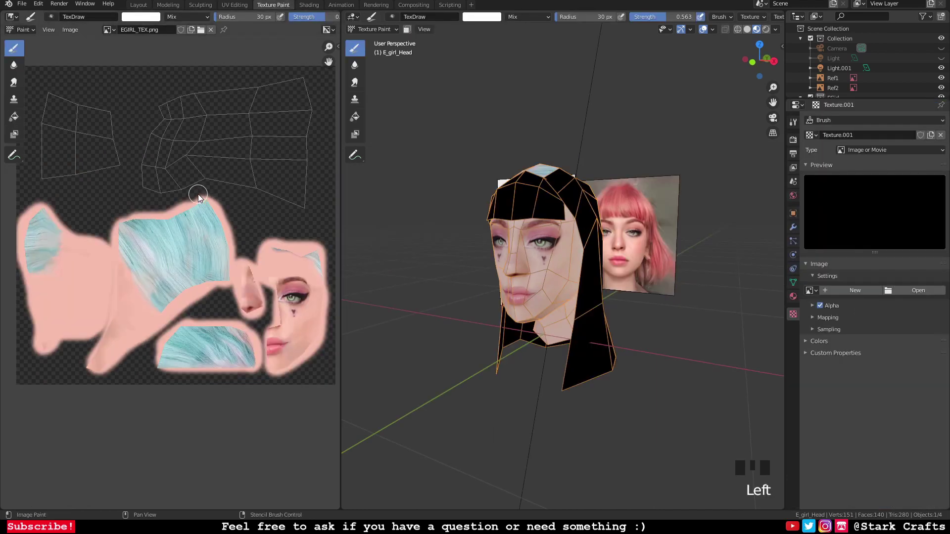
drag(688, 239, 843, 363)
drag(844, 363, 892, 369)
scroll(down, 3)
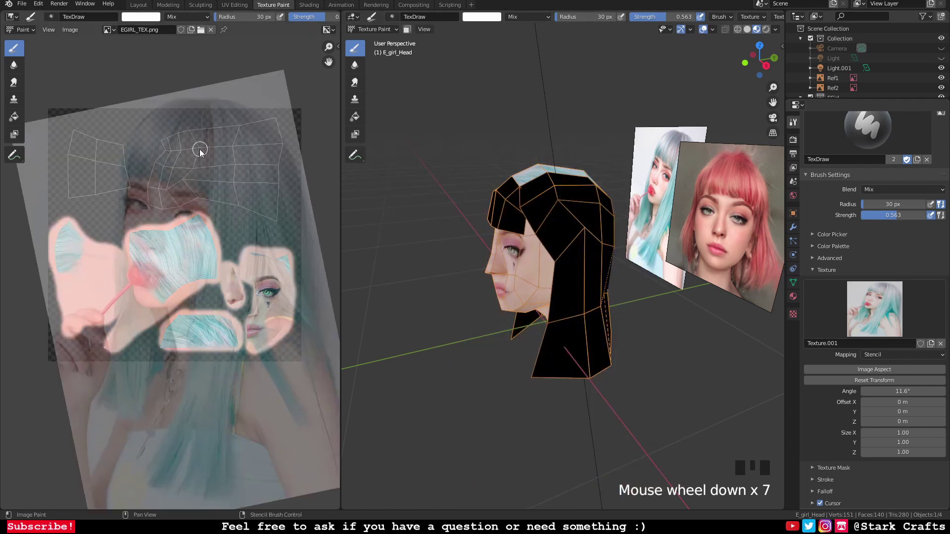
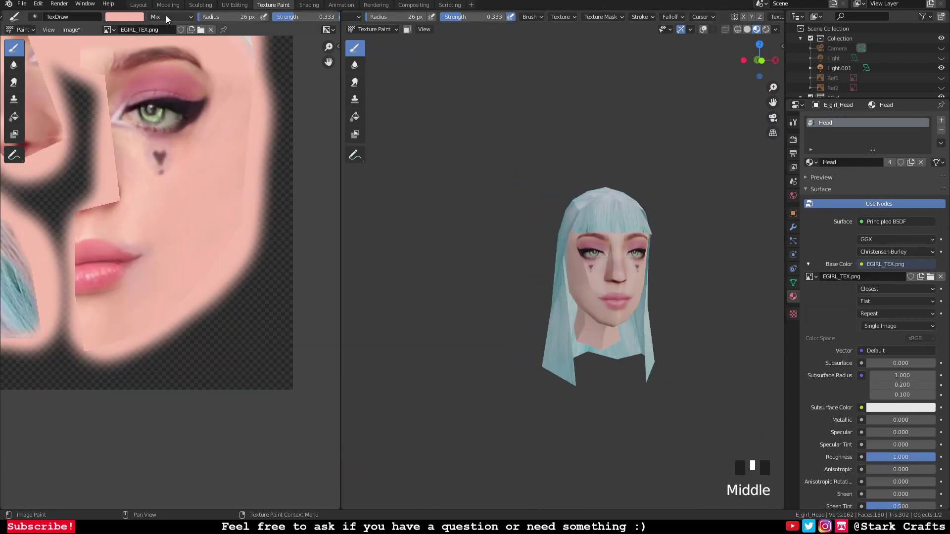
Step: Leave Texture Paint for the Layout workspace, showing the teal-haired E_girl_Head in Object Mode
drag(148, 10, 540, 257)
drag(540, 257, 551, 246)
drag(552, 246, 577, 233)
drag(577, 233, 767, 29)
click(766, 29)
scroll(down, 3)
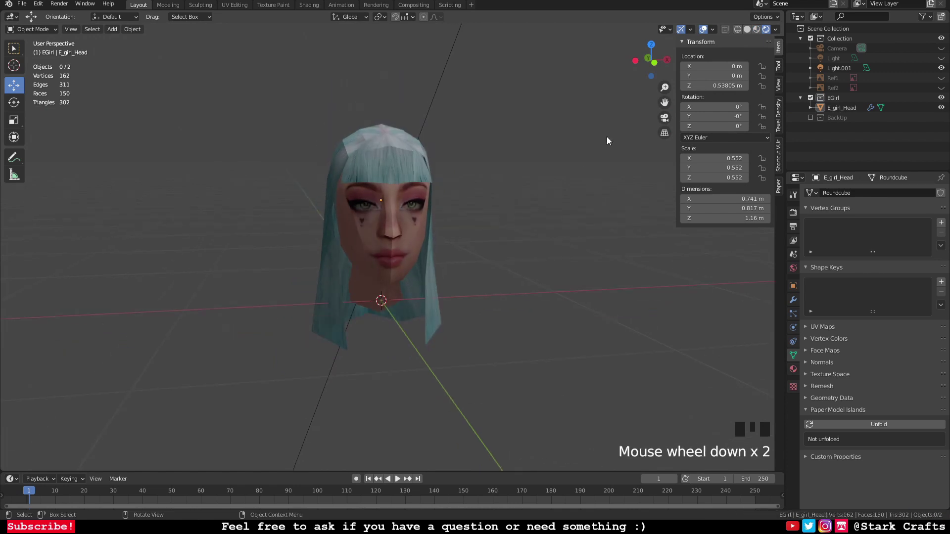
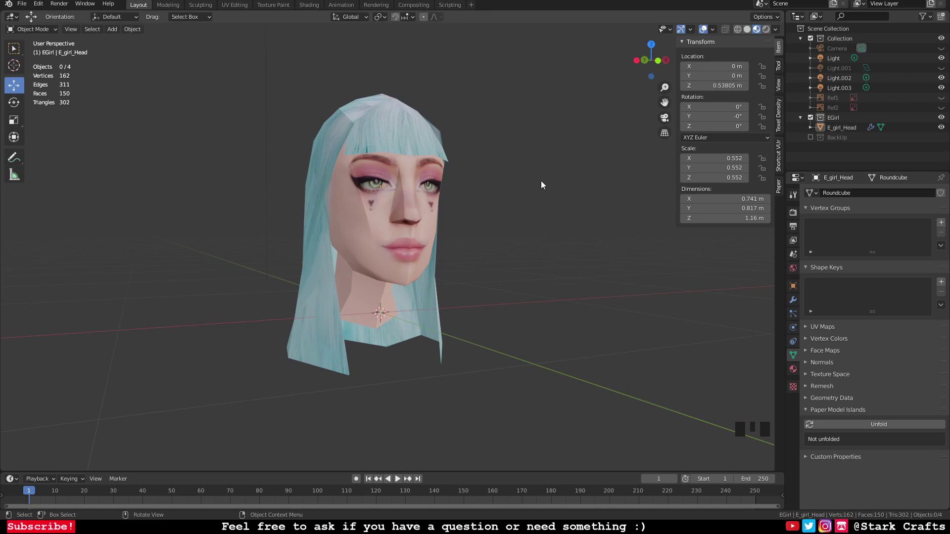
Step: Orbit the newly lit E_girl_Head to check lighting from several angles, then select the head mesh
drag(558, 224, 573, 248)
scroll(down, 3)
scroll(up, 3)
drag(561, 244, 542, 220)
scroll(down, 3)
drag(528, 222, 377, 216)
scroll(up, 3)
drag(362, 225, 433, 247)
scroll(up, 3)
drag(435, 245, 432, 250)
key(Left)
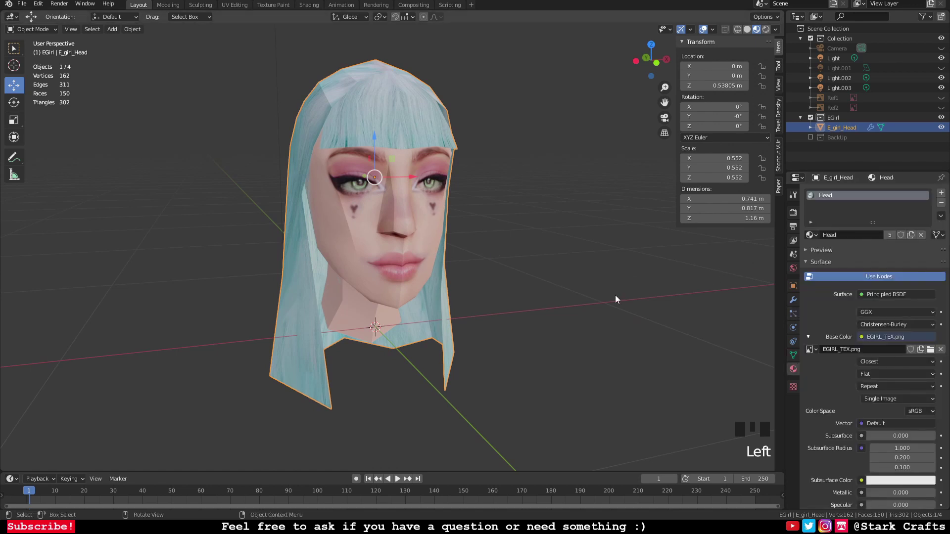
drag(481, 217, 390, 184)
Step: Swap the material's Base Color image to EGIRL_TEX_128px.png and orbit to check the textured head
scroll(up, 3)
scroll(down, 3)
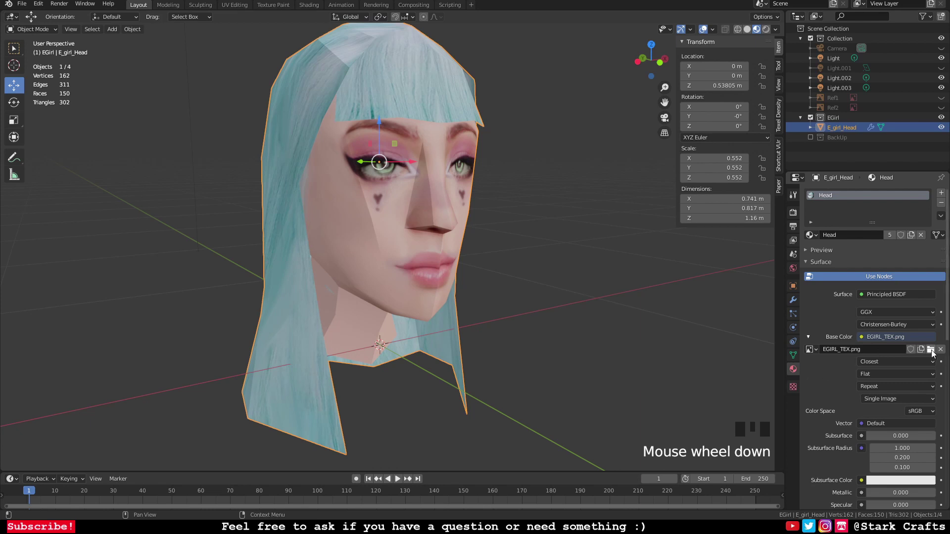
drag(934, 354, 645, 414)
scroll(down, 3)
drag(578, 224, 549, 218)
scroll(down, 3)
drag(538, 216, 579, 219)
scroll(down, 3)
drag(578, 220, 547, 216)
scroll(up, 3)
scroll(down, 3)
drag(515, 213, 579, 231)
scroll(up, 3)
drag(485, 233, 427, 222)
scroll(down, 3)
drag(437, 220, 456, 215)
scroll(up, 3)
drag(458, 213, 439, 200)
scroll(down, 3)
Step: Orbit and zoom around the head to inspect the pixelated 128px face from all sides
drag(426, 202, 491, 212)
scroll(down, 3)
drag(517, 212, 519, 236)
scroll(up, 3)
drag(883, 375, 520, 263)
drag(519, 263, 529, 258)
scroll(down, 3)
scroll(up, 3)
drag(504, 251, 530, 247)
scroll(up, 3)
drag(545, 250, 461, 234)
scroll(up, 3)
drag(478, 238, 558, 193)
scroll(down, 3)
drag(434, 201, 417, 236)
scroll(up, 3)
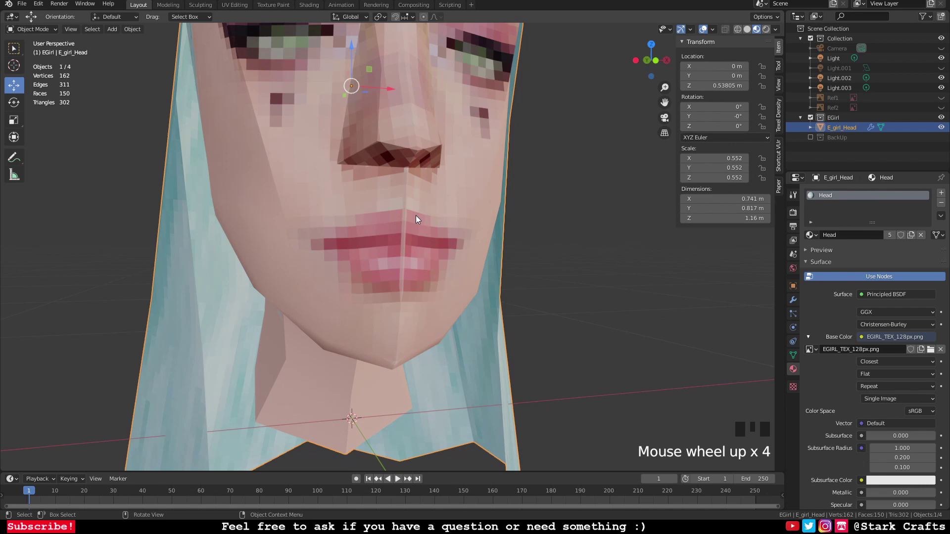
Step: Switch the Base Color to EGIRL_TEX_256px.png and frame the finer-detailed face head-on
scroll(down, 3)
drag(558, 212, 935, 351)
drag(934, 351, 631, 416)
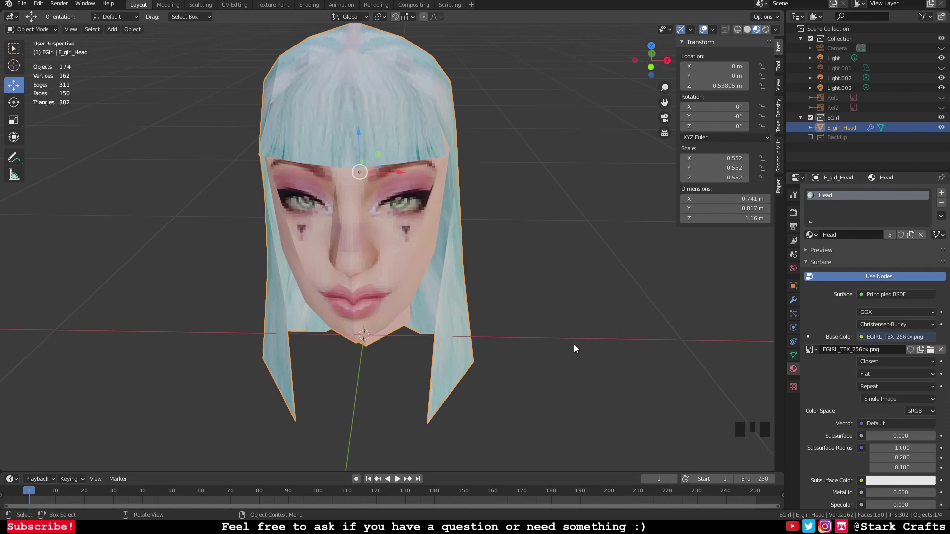
drag(537, 276, 560, 252)
scroll(up, 3)
scroll(down, 3)
drag(557, 252, 534, 241)
scroll(down, 3)
drag(537, 242, 555, 242)
scroll(up, 3)
scroll(down, 3)
drag(555, 242, 549, 244)
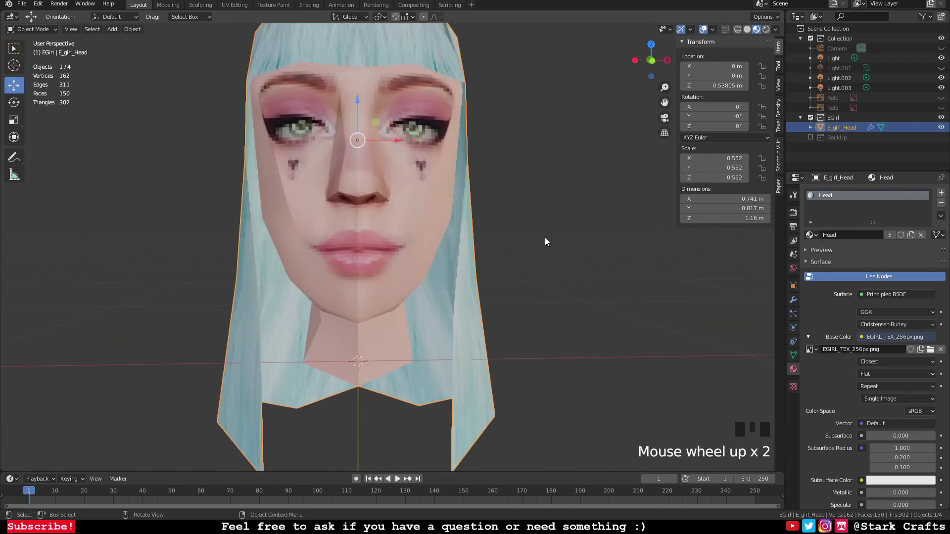
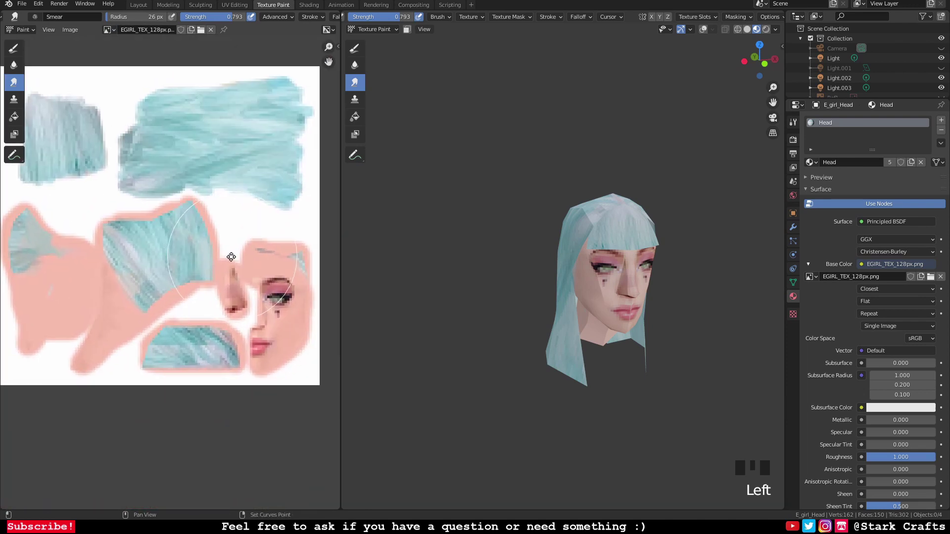
Step: Zoom in on the face, smear the paint around the nose, then soften the harsh pixels around the eyes and lips
scroll(up, 3)
drag(593, 330, 582, 320)
scroll(down, 3)
drag(635, 306, 607, 247)
scroll(up, 3)
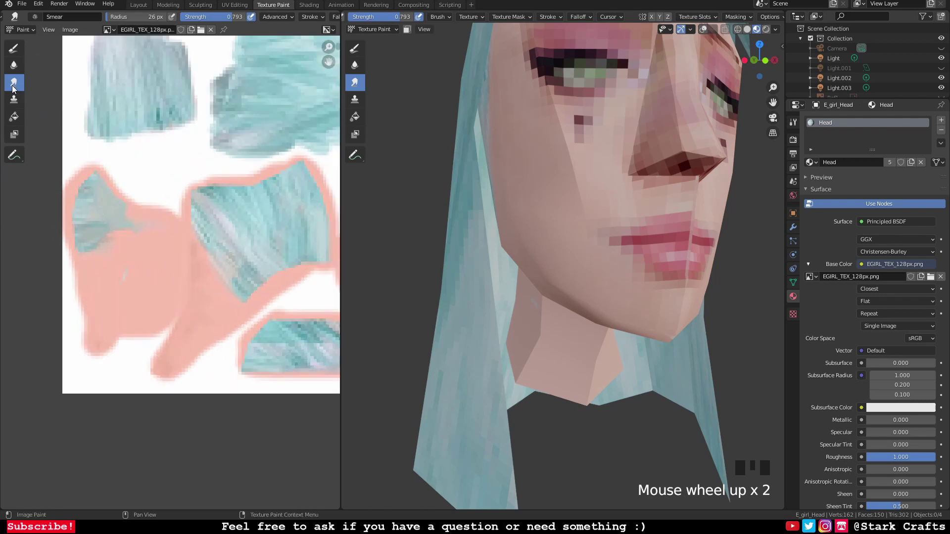
drag(12, 51, 601, 263)
scroll(down, 3)
drag(588, 251, 352, 67)
drag(352, 67, 579, 225)
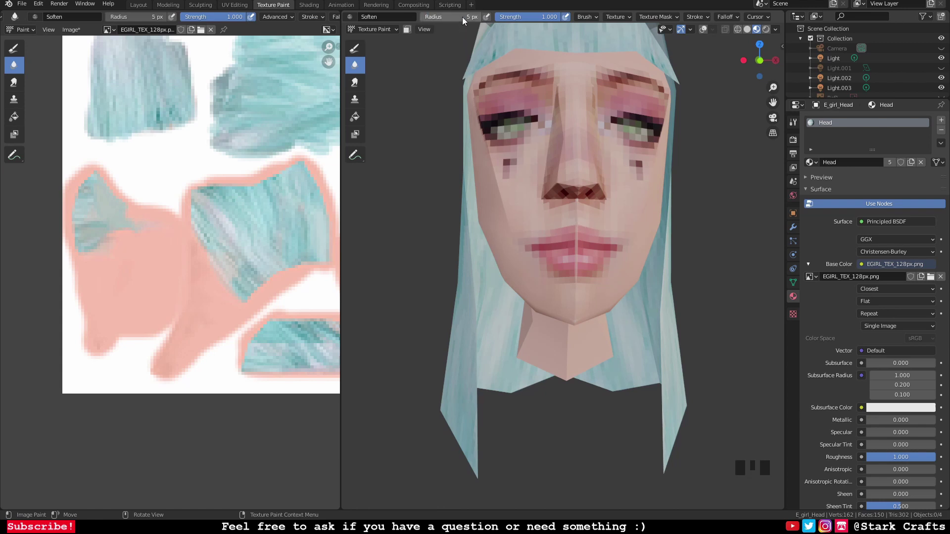
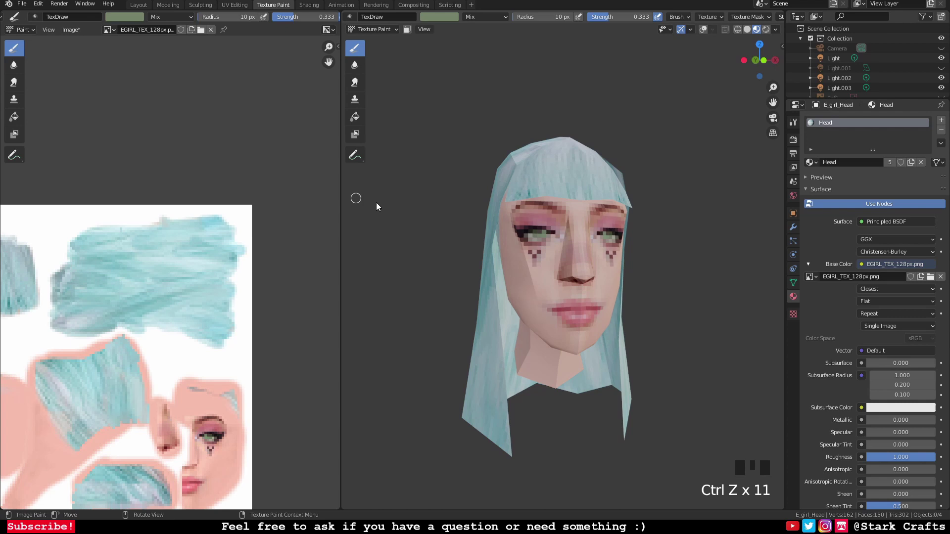
Step: Switch to the Layout workspace and show the head as a rendered preview on the pink background
scroll(down, 3)
drag(78, 36, 636, 236)
scroll(down, 3)
drag(644, 238, 615, 236)
scroll(up, 3)
drag(614, 235, 142, 6)
click(142, 5)
scroll(down, 3)
drag(553, 202, 767, 30)
click(767, 30)
Step: Turn the head to face forward and set the material's Base Color image to EGIRL_TEX_256px.png
drag(627, 193, 638, 189)
scroll(down, 3)
drag(629, 190, 876, 401)
click(876, 402)
scroll(up, 3)
scroll(down, 3)
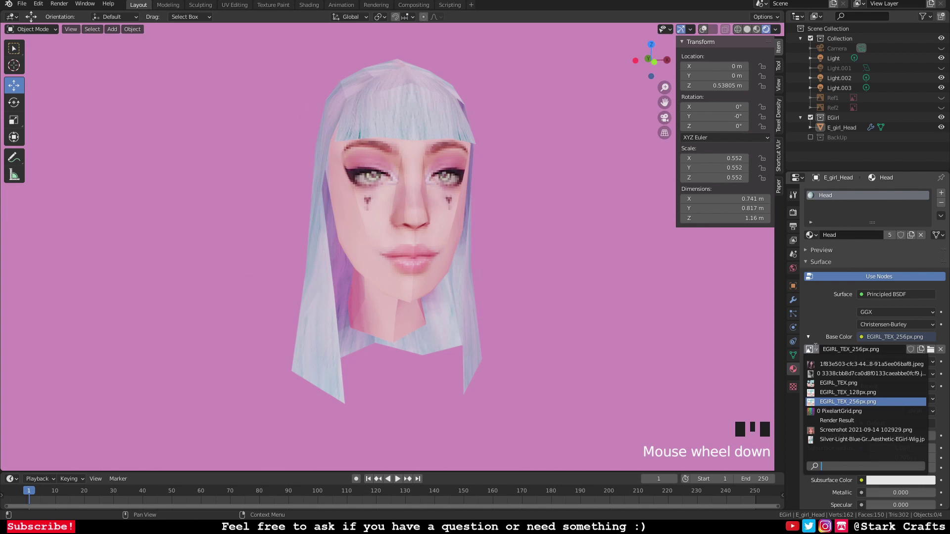
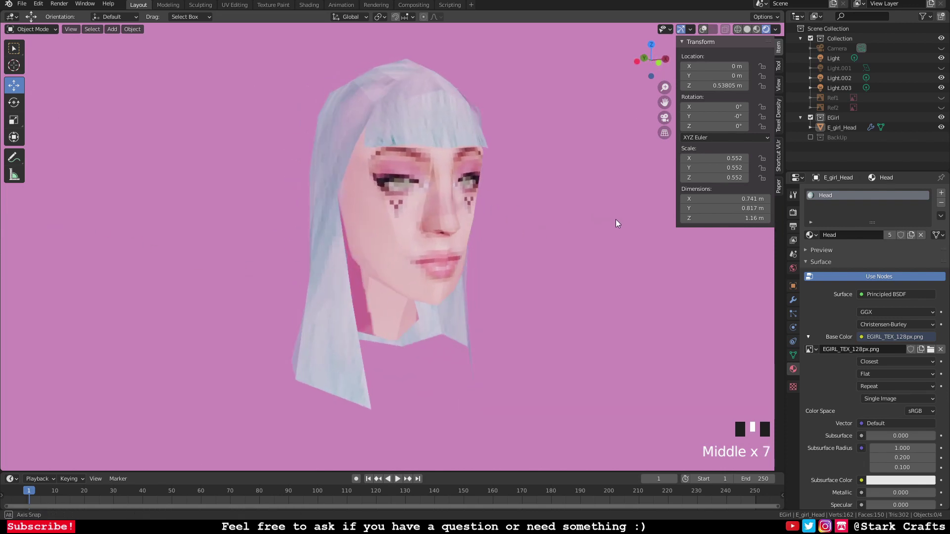
scroll(down, 3)
drag(610, 223, 273, 4)
click(273, 4)
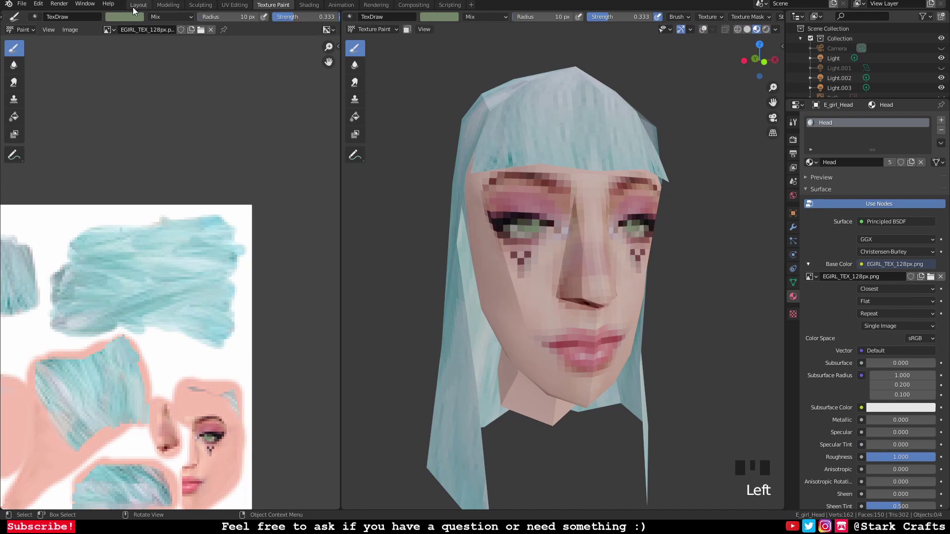
click(136, 8)
drag(535, 215, 873, 402)
click(874, 402)
drag(541, 181, 546, 183)
scroll(up, 3)
drag(592, 190, 578, 172)
scroll(up, 3)
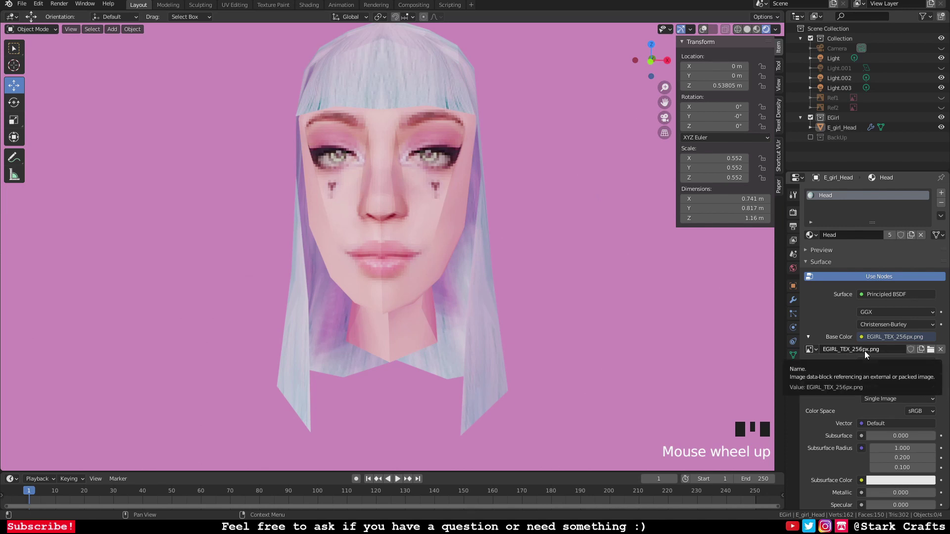
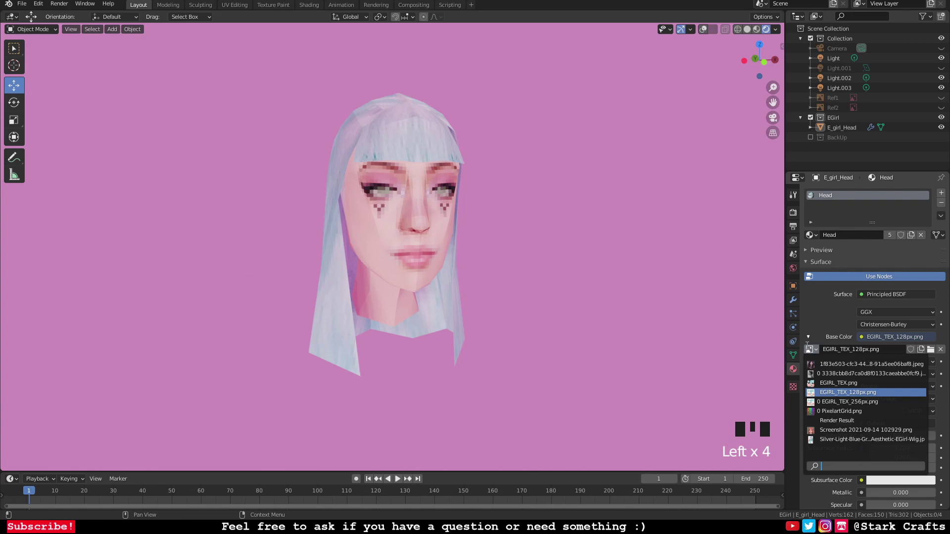
click(866, 403)
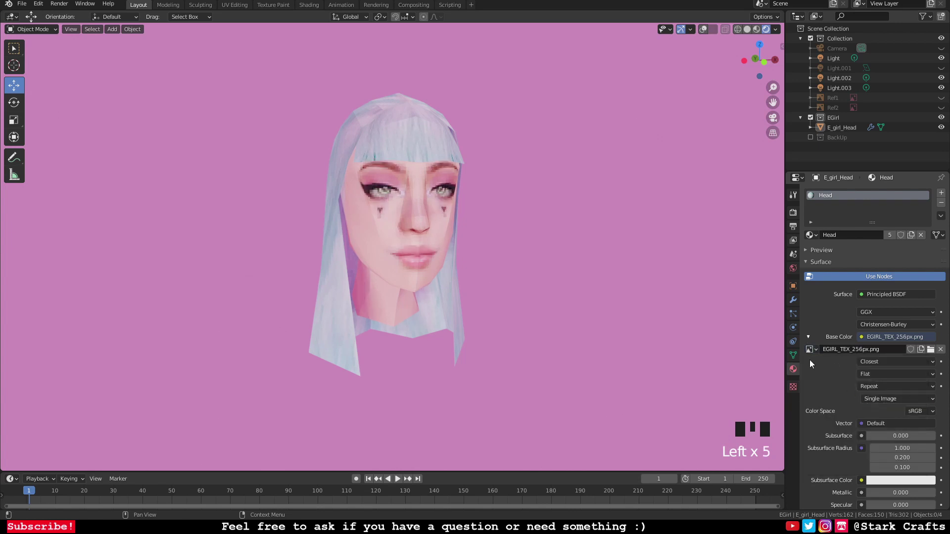